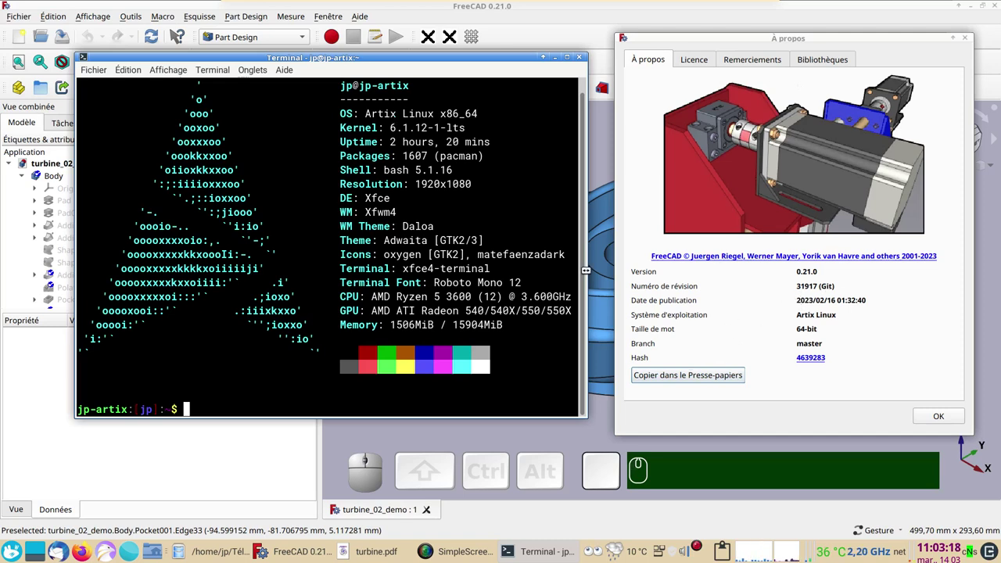
left_click(936, 416)
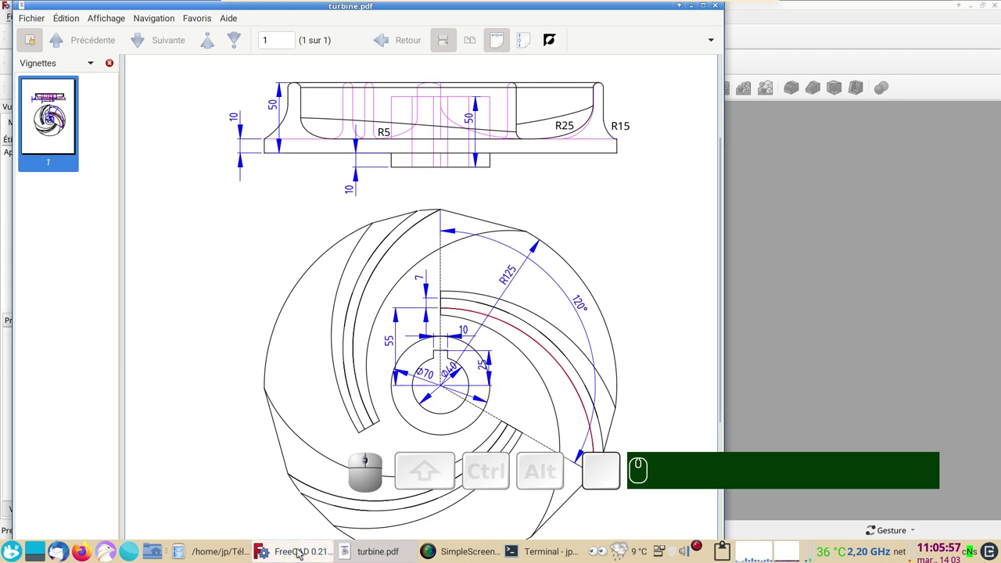
- Start a new FreeCAD document and sketch two concentric circles centred on the origin
left_click(243, 166)
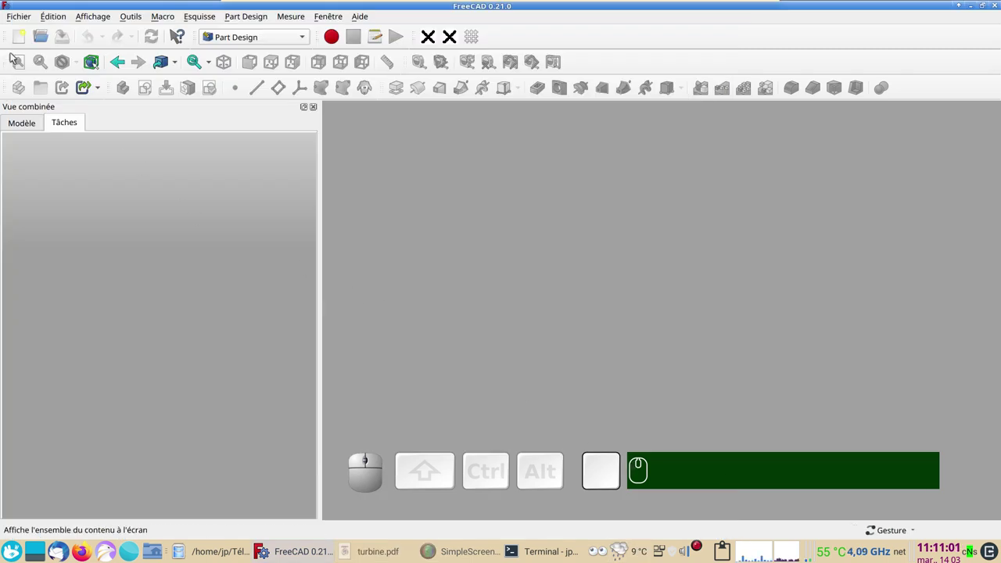
left_click(31, 44)
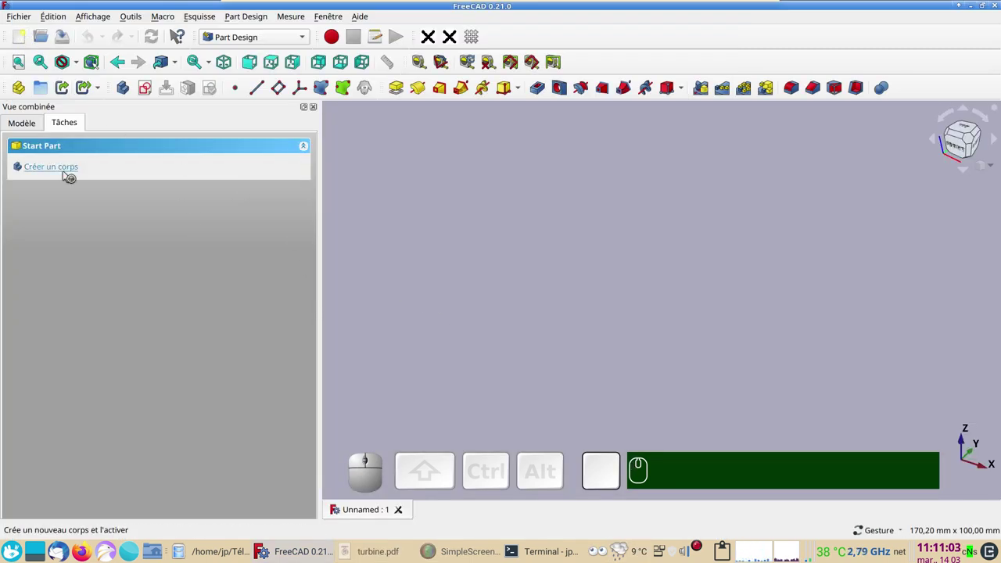
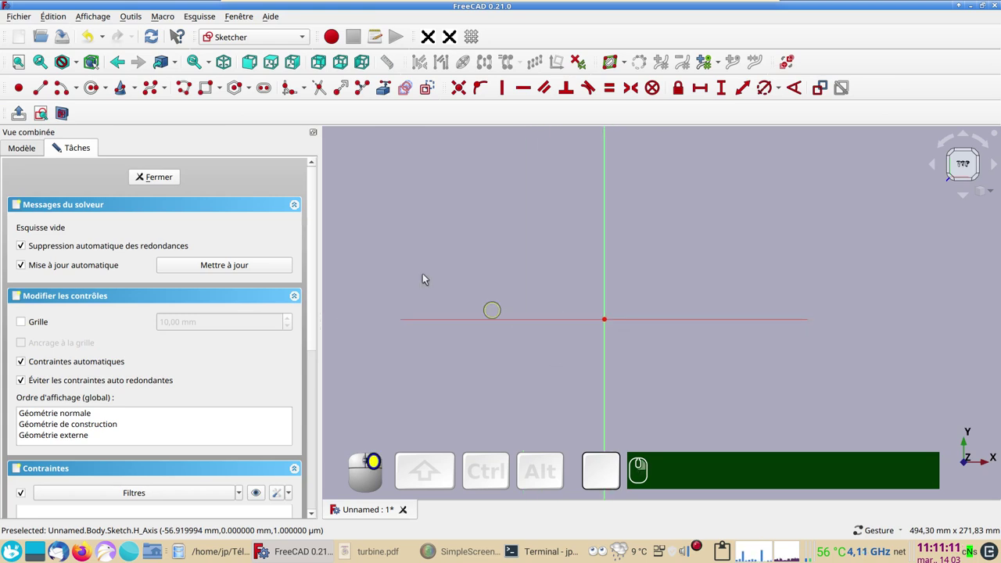
left_click(93, 89)
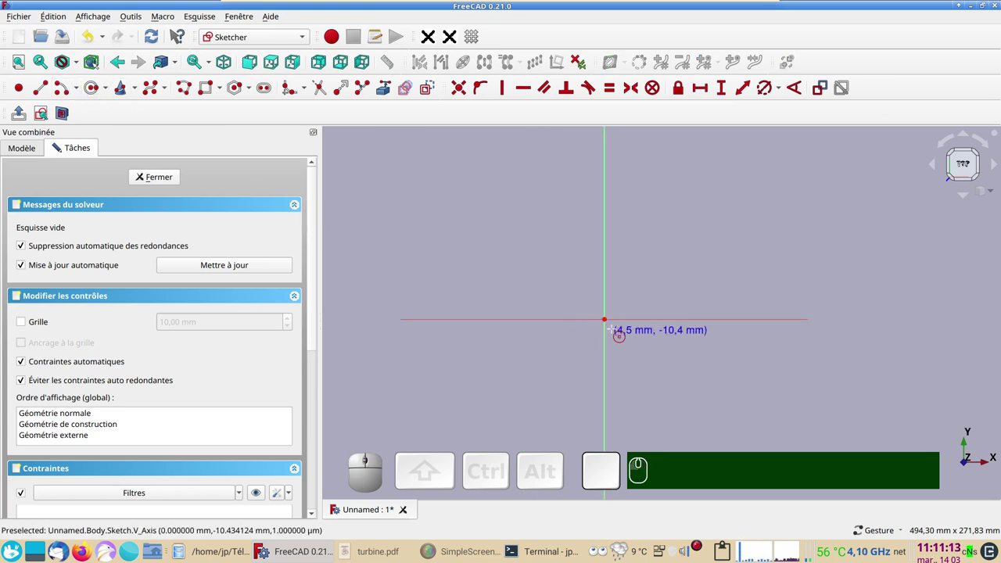
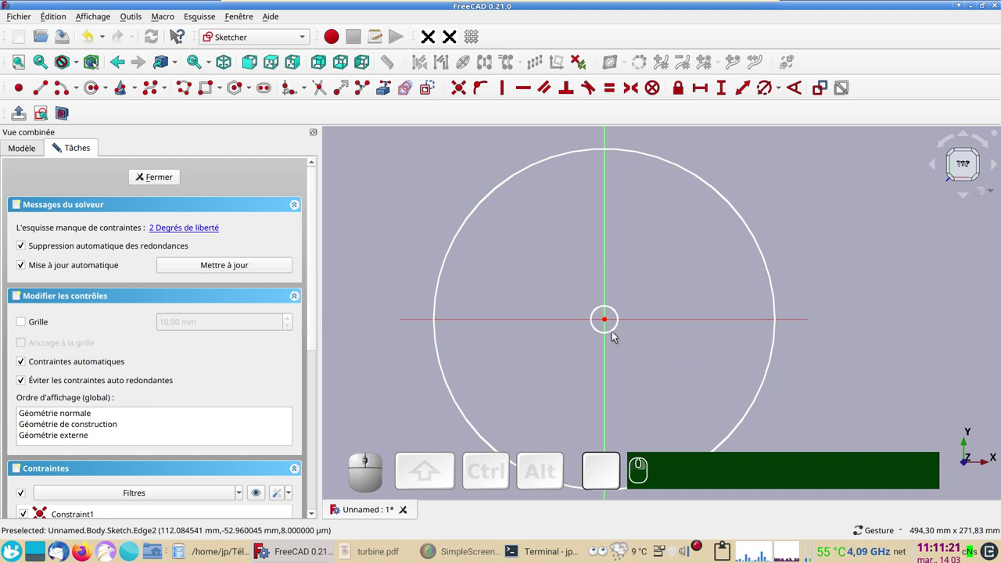
- Constrain the small centre circle to 40 mm diameter
left_click(615, 330)
left_click(766, 90)
key("KP_4")
key("KP_0")
key("KP_0")
key("Return")
key("Return")
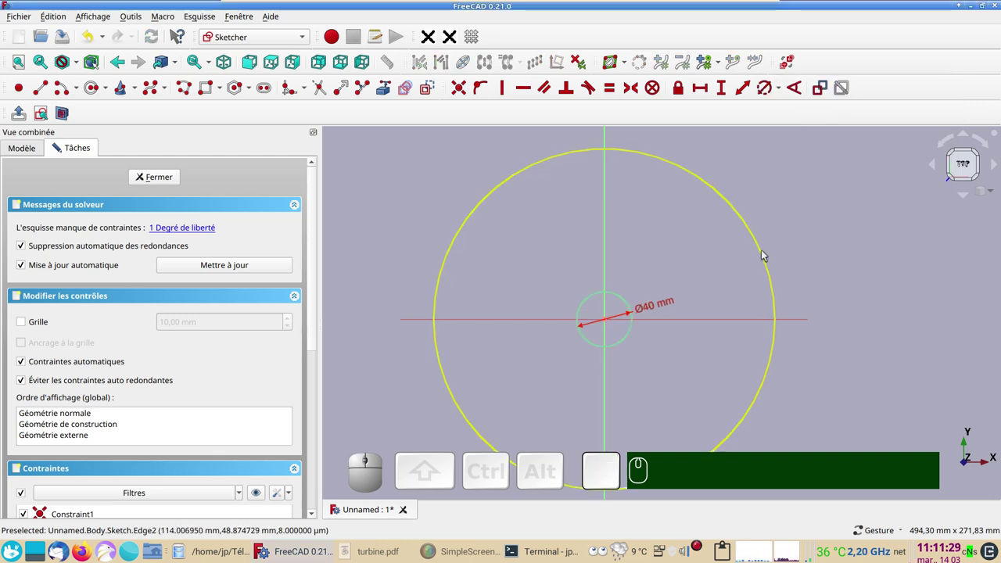
- Constrain the outer circle to 500 mm diameter, leaving the sketch fully constrained
left_click_drag(766, 254, 869, 294)
scroll("down", 3)
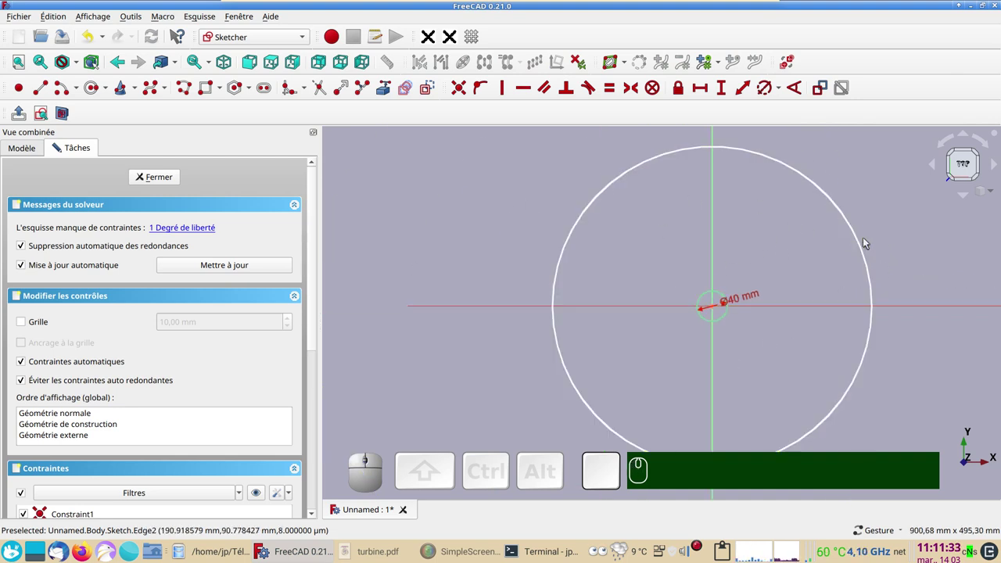
left_click(863, 243)
left_click(767, 93)
key("KP_5")
key("KP_0")
key("KP_0")
key("Return")
key("Return")
left_click(151, 180)
scroll("down", 3)
key("KP_5")
key("KP_0")
key("Return")
right_click(477, 339)
scroll("up", 3)
right_click(534, 340)
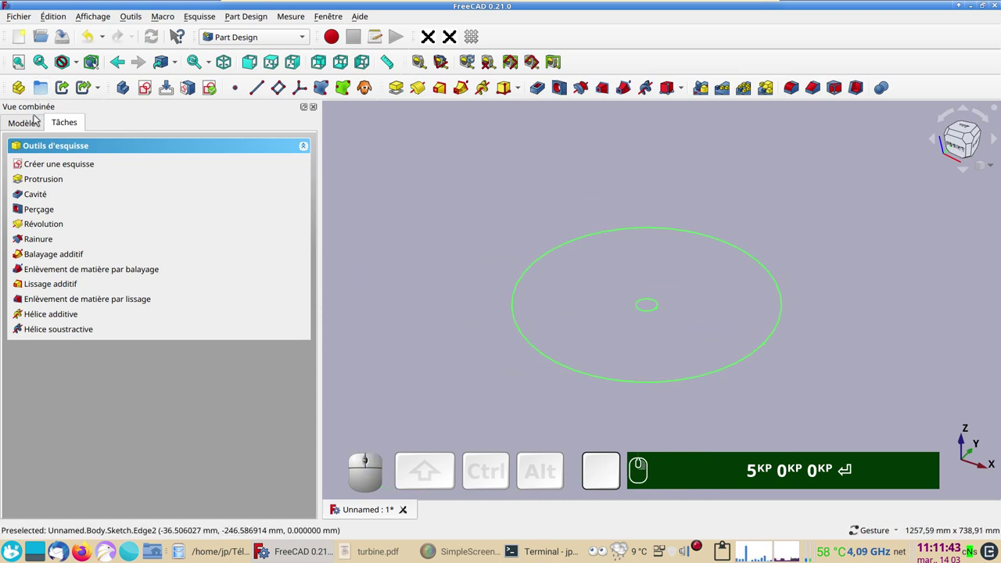
- Pad the circle sketch 10 mm in the reversed direction into a disk with a central hole
left_click(32, 128)
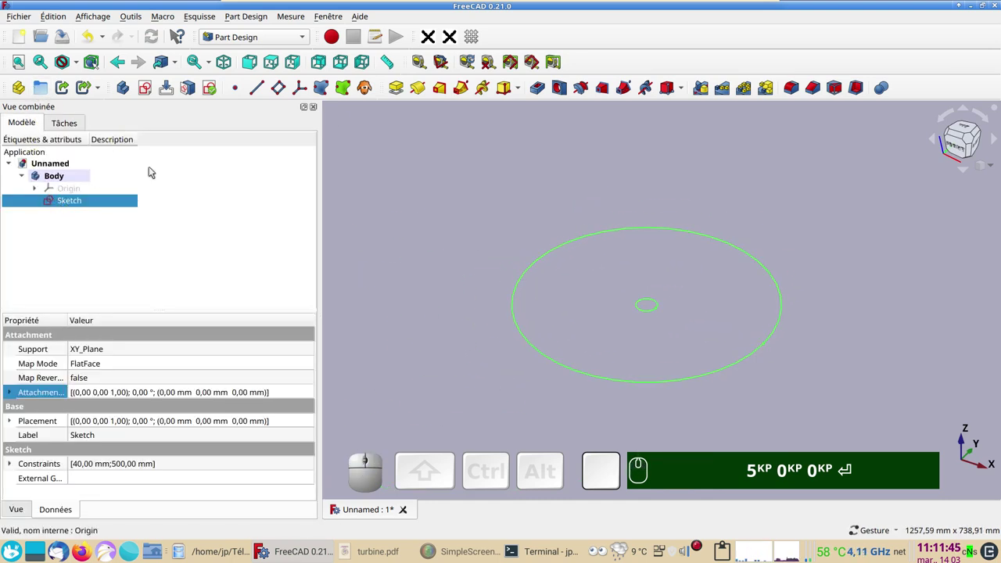
scroll("up", 3)
left_click_drag(471, 243, 405, 101)
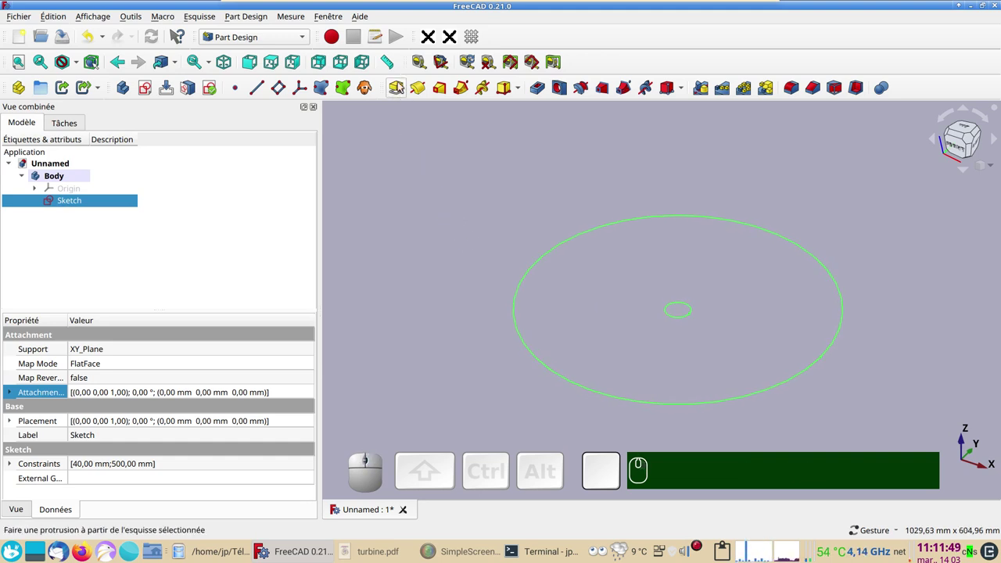
left_click(401, 83)
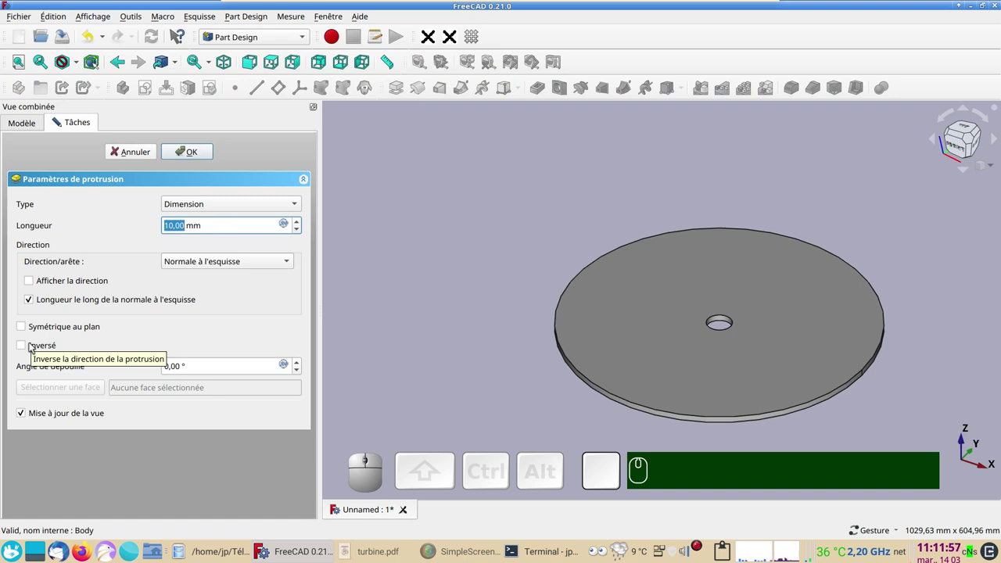
left_click(33, 346)
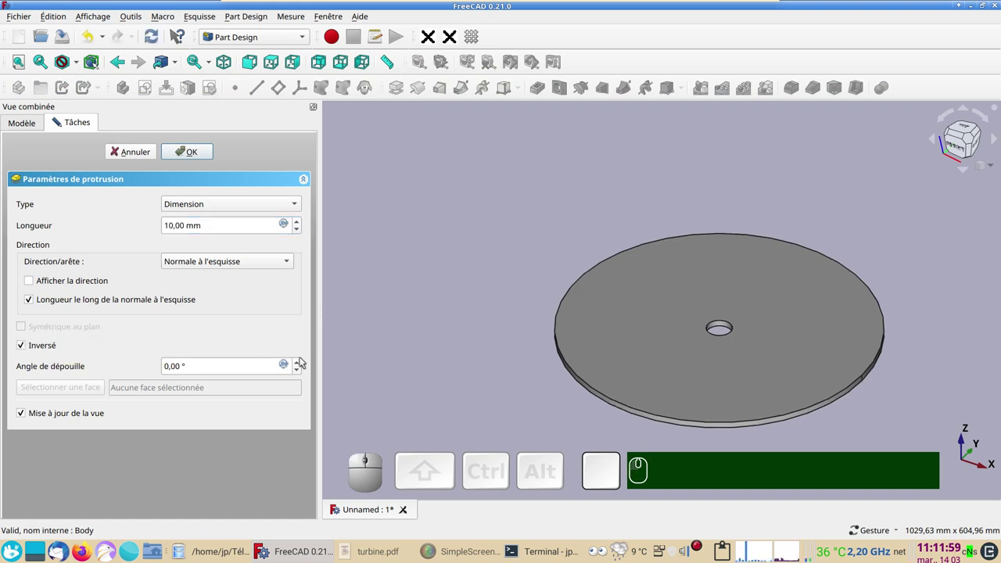
left_click_drag(524, 386, 451, 336)
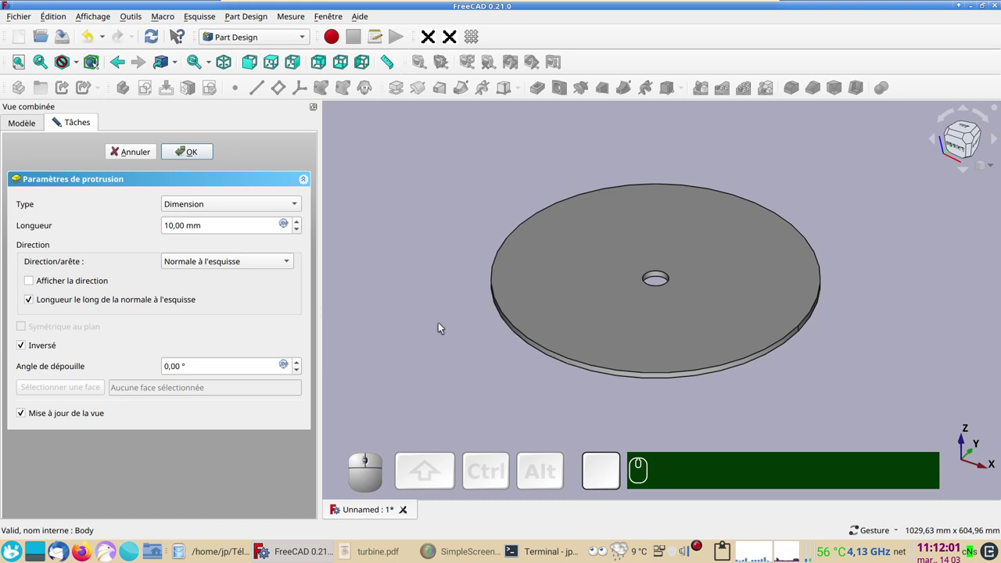
left_click(203, 158)
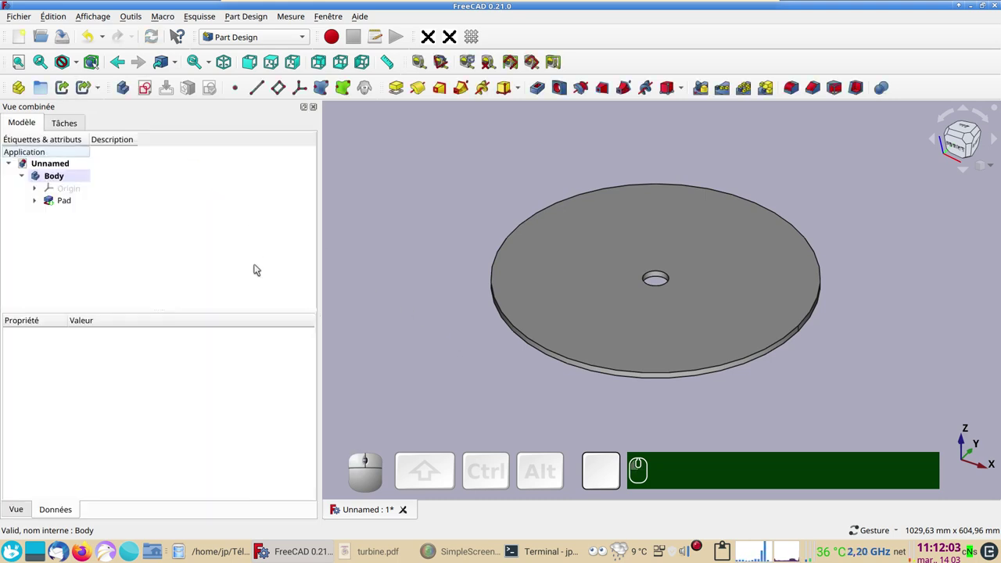
- Create a second sketch on the XY plane and draw two concentric circles at the centre
left_click(150, 93)
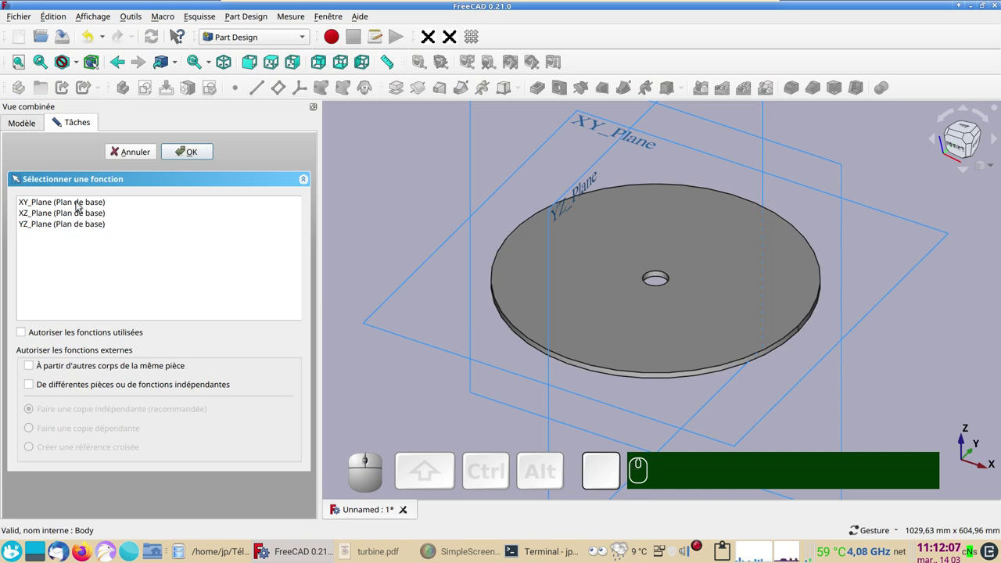
left_click(79, 207)
left_click(202, 150)
scroll("up", 3)
right_click(465, 319)
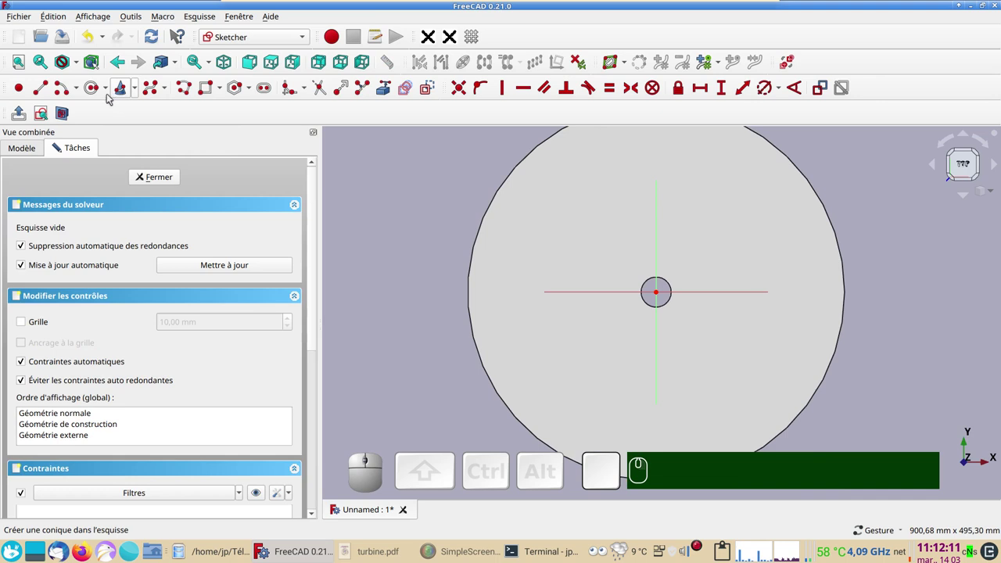
left_click(94, 88)
scroll("up", 3)
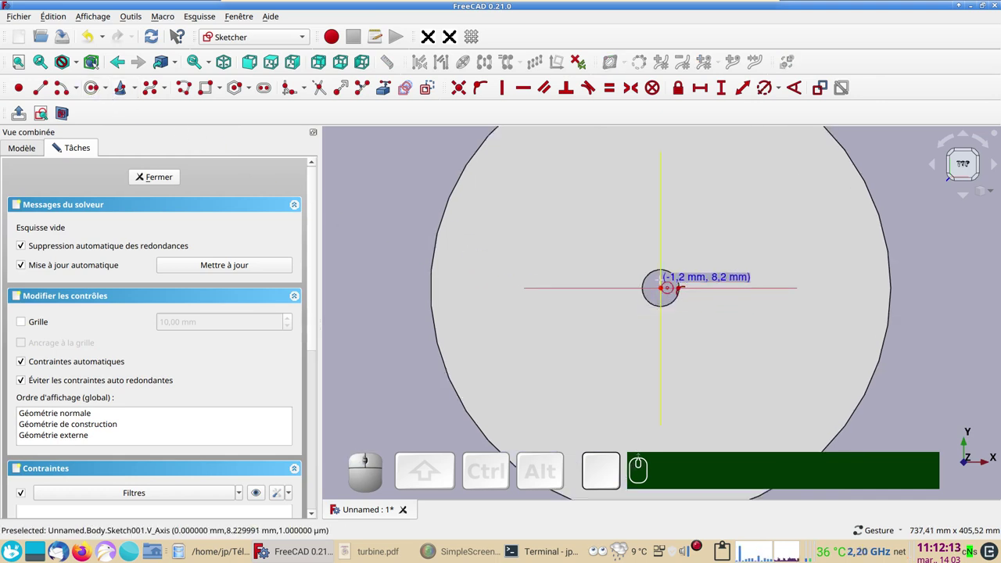
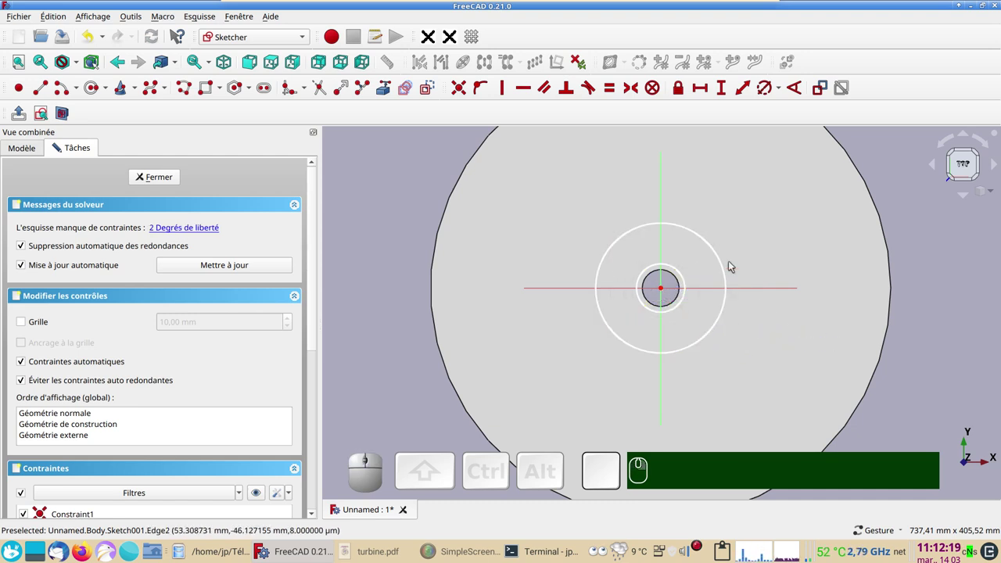
- Constrain the inner circle to 40 mm and the outer circle to 70 mm diameter
left_click(683, 272)
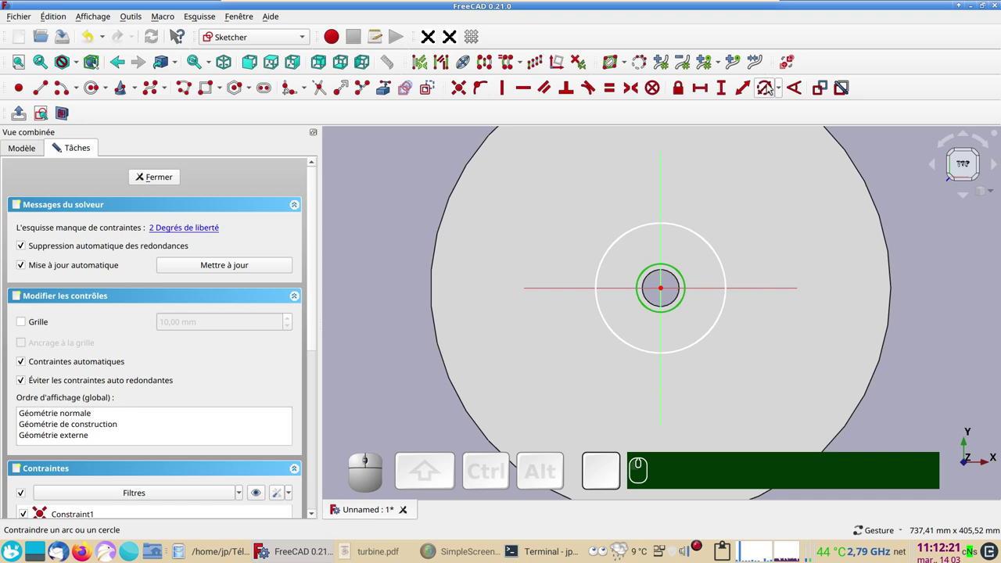
left_click(768, 93)
key("KP_4")
key("KP_0")
key("Return")
left_click(680, 229)
left_click(771, 92)
key("KP_7")
key("KP_0")
key("Return")
key("Return")
- Move the 70 mm label clear of the 40 mm one and close the ring sketch
scroll("up", 3)
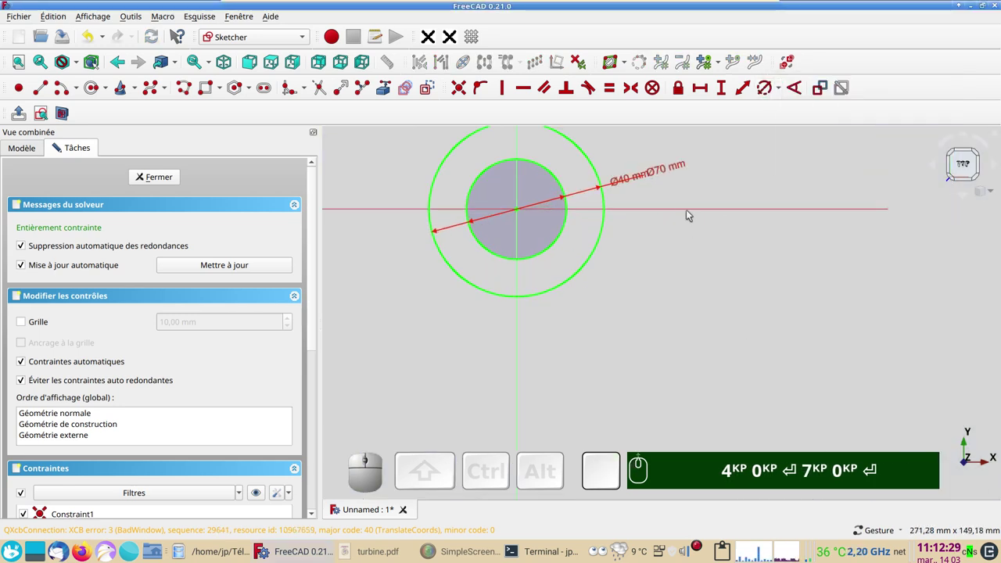
left_click_drag(671, 175, 182, 172)
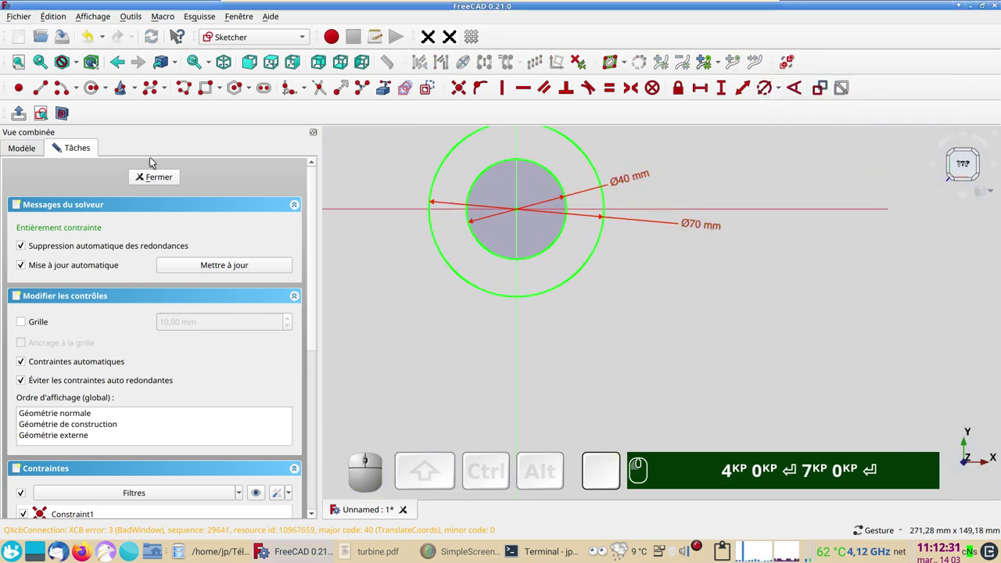
left_click(152, 175)
scroll("down", 3)
left_click_drag(585, 389, 586, 378)
key("KP_4")
key("KP_0")
key("Return")
key("KP_7")
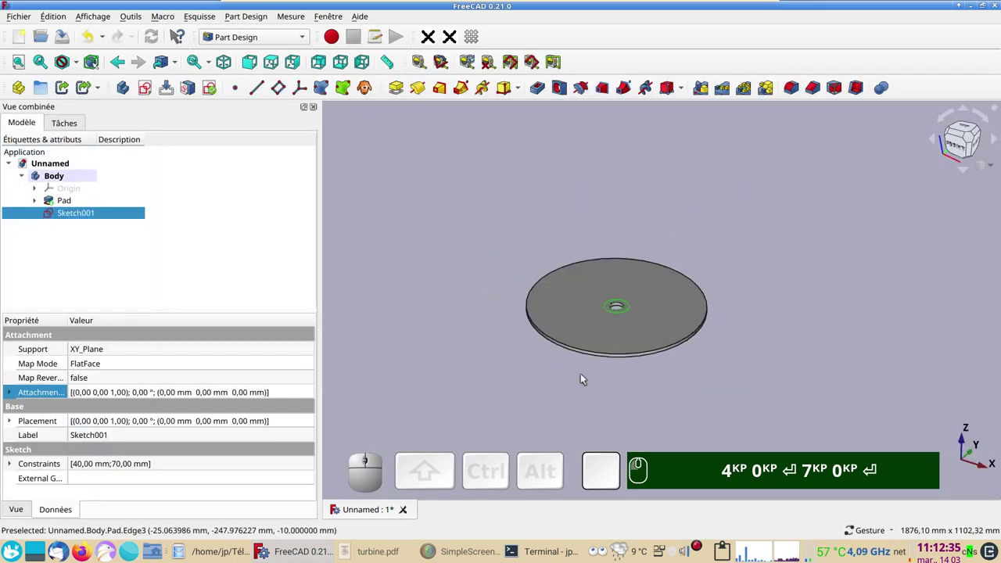
- Orbit the model to view the disk edge-on around the ring sketch
type("ac")
left_click_drag(709, 388, 638, 292)
type("4KP 0KP ⏎ 7KP 0KP ⏎ ac")
scroll("up", 3)
type("ac")
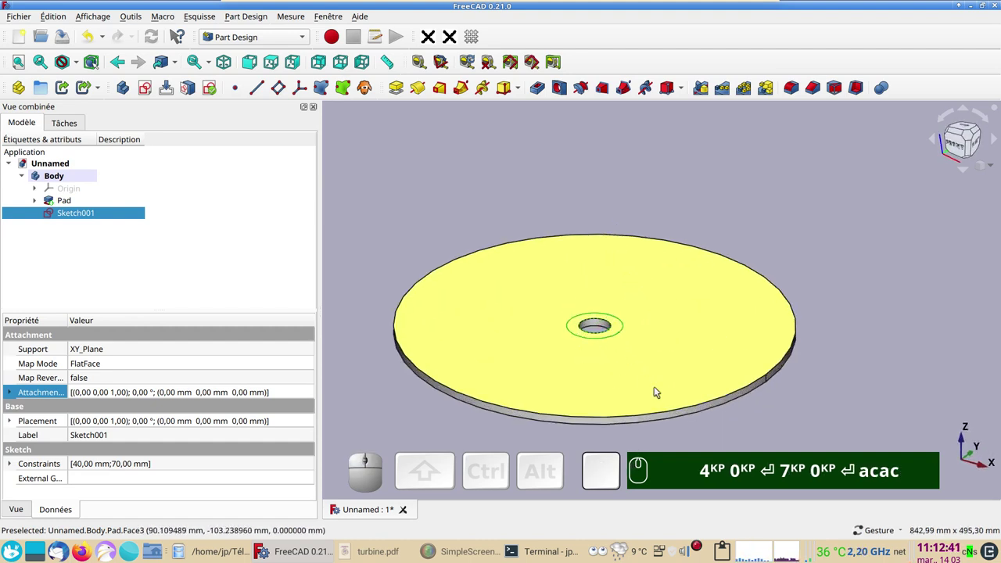
scroll("down", 3)
left_click_drag(733, 432, 664, 364)
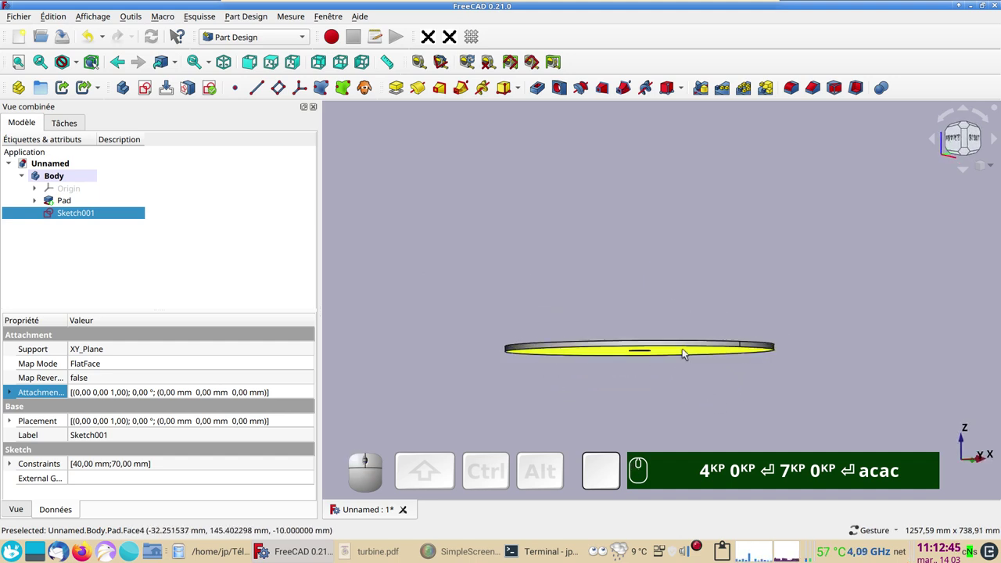
left_click_drag(701, 373, 661, 336)
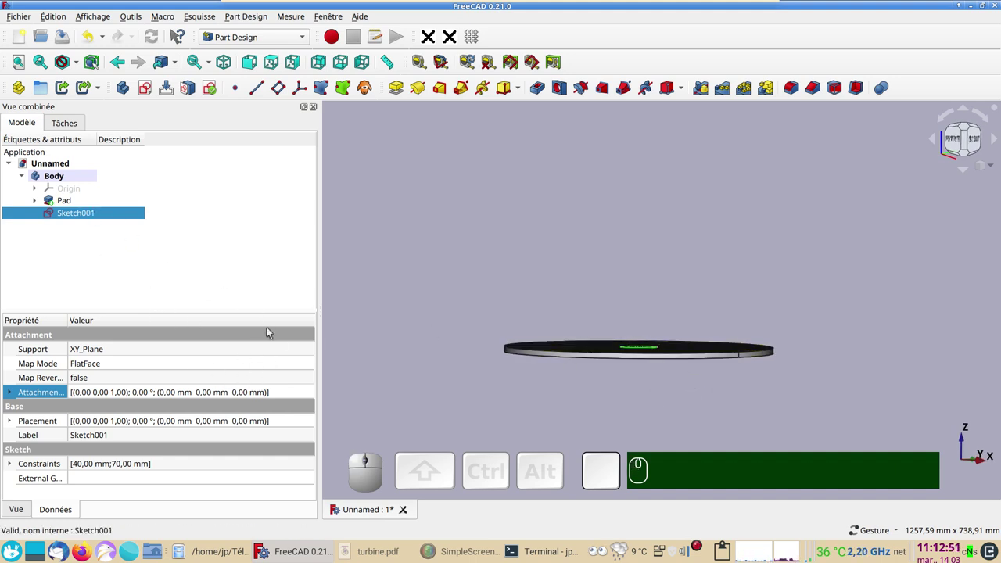
- Set the ring sketch's attachment offset to -20 mm along Z so it sits below the disk
left_click(216, 391)
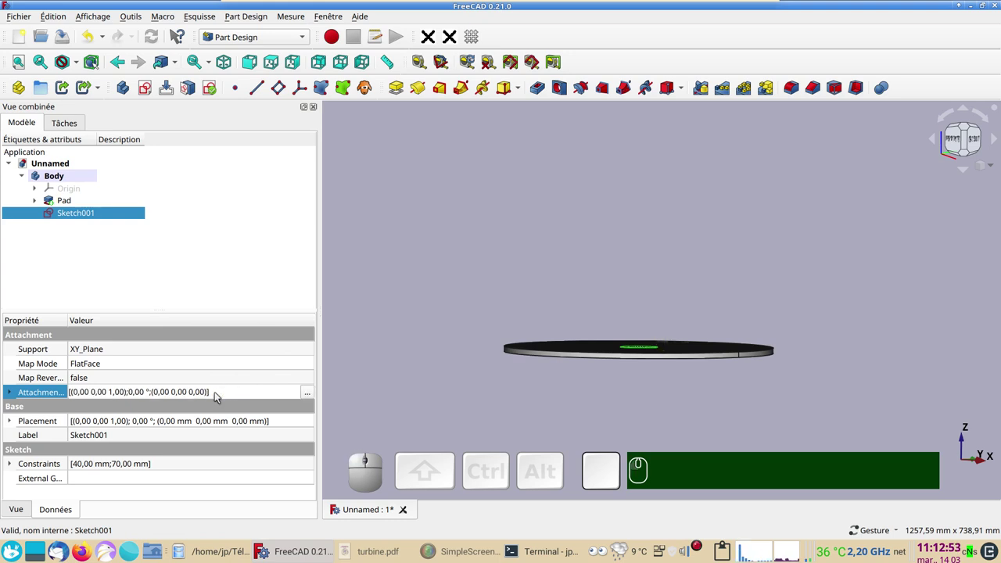
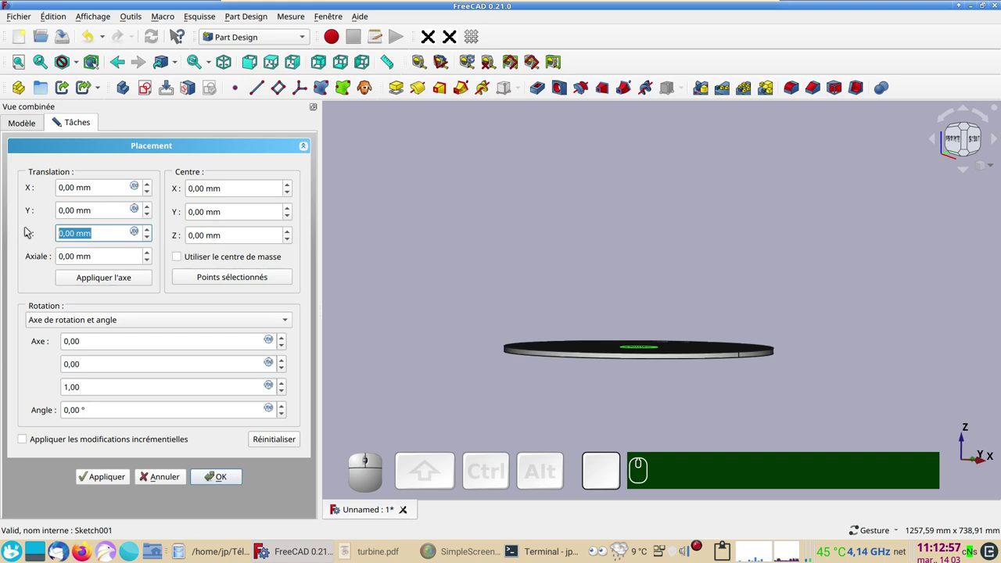
key("KP_Subtract")
key("alt+KP_2")
key("KP_0")
key("KP_Enter")
key("KP_Enter")
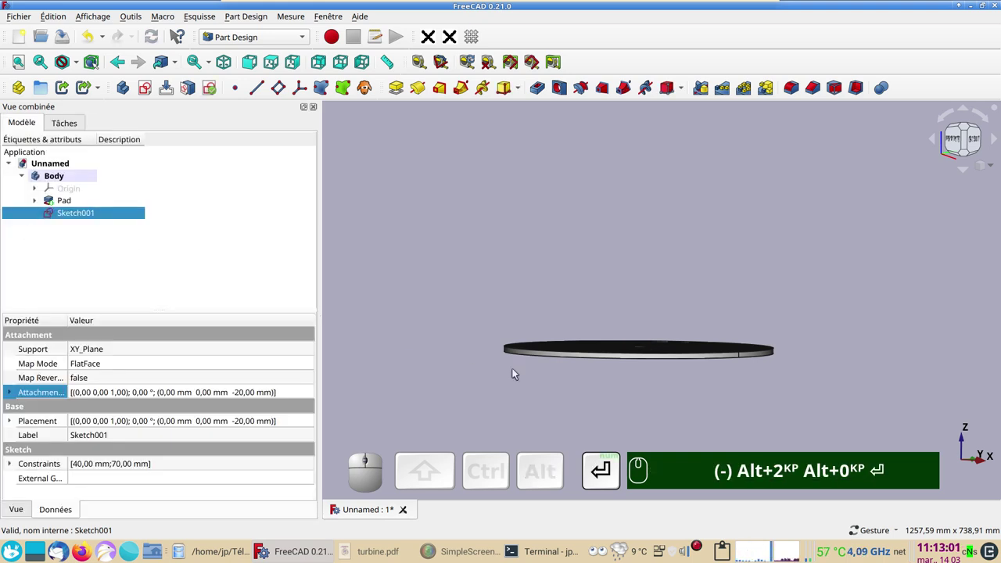
left_click_drag(589, 390, 572, 375)
scroll("up", 3)
left_click_drag(573, 372, 574, 402)
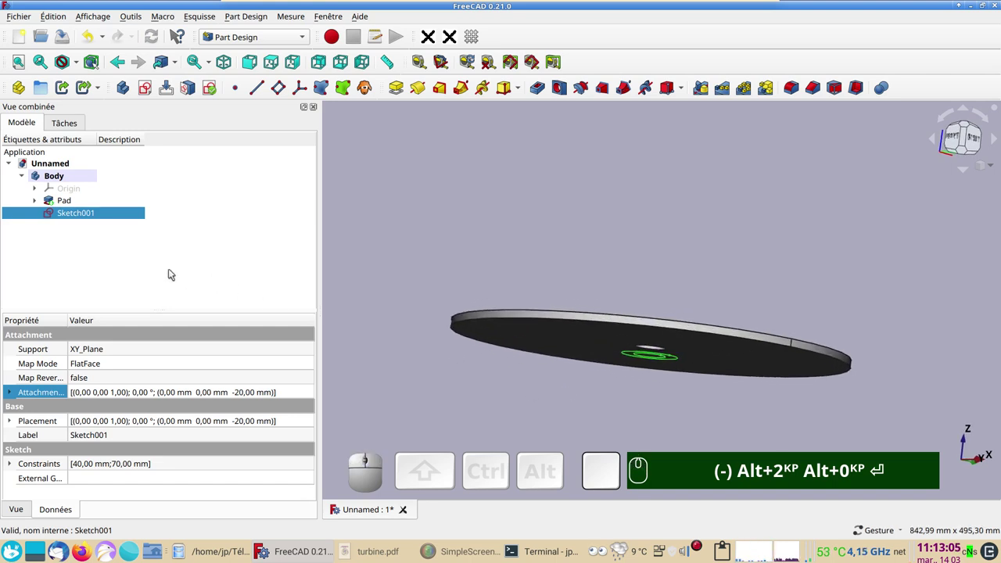
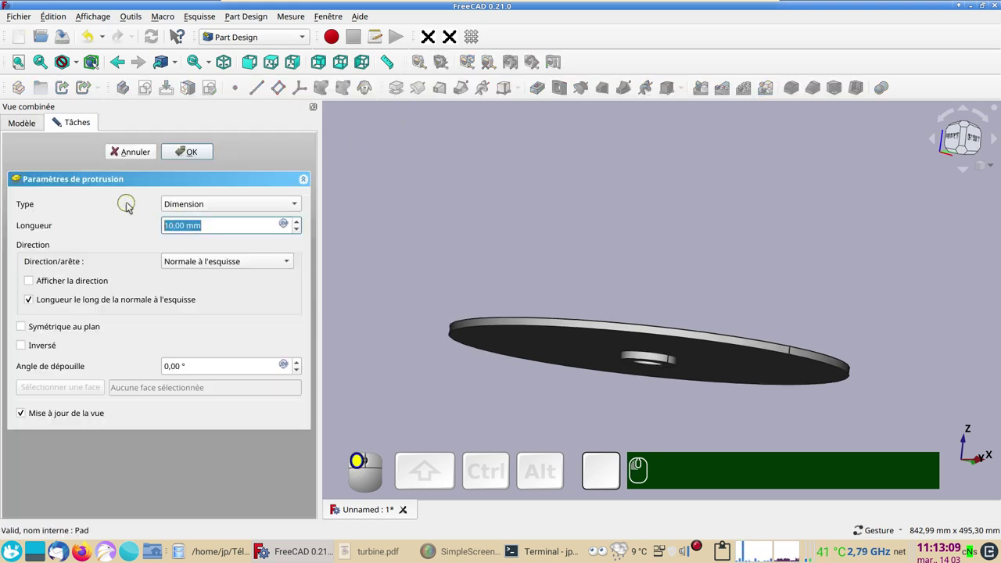
- Pad the ring sketch 50 mm into a hub boss around the bore and inspect it
key("alt+KP_5")
key("KP_0")
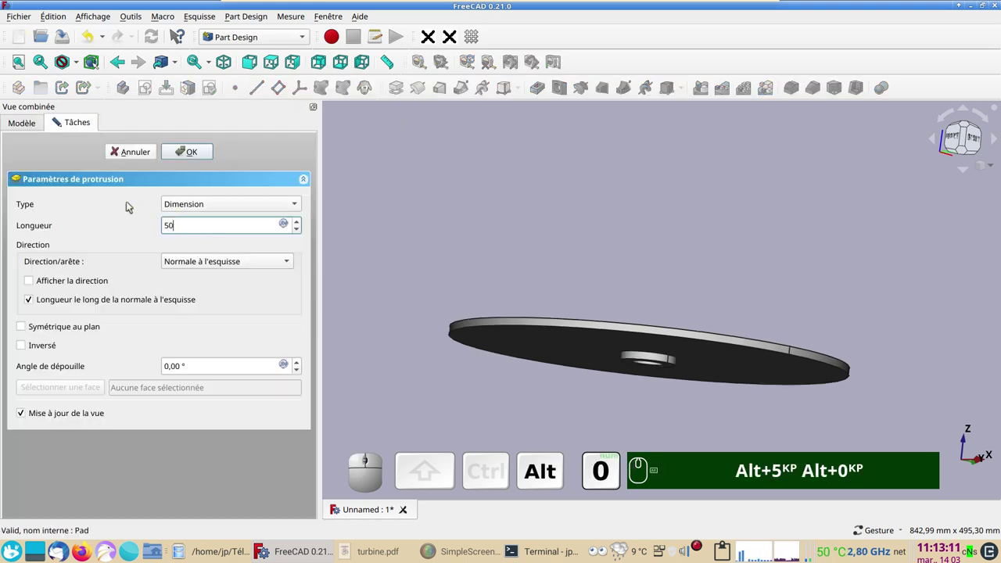
left_click_drag(672, 263, 171, 263)
left_click(204, 158)
left_click_drag(690, 270, 648, 361)
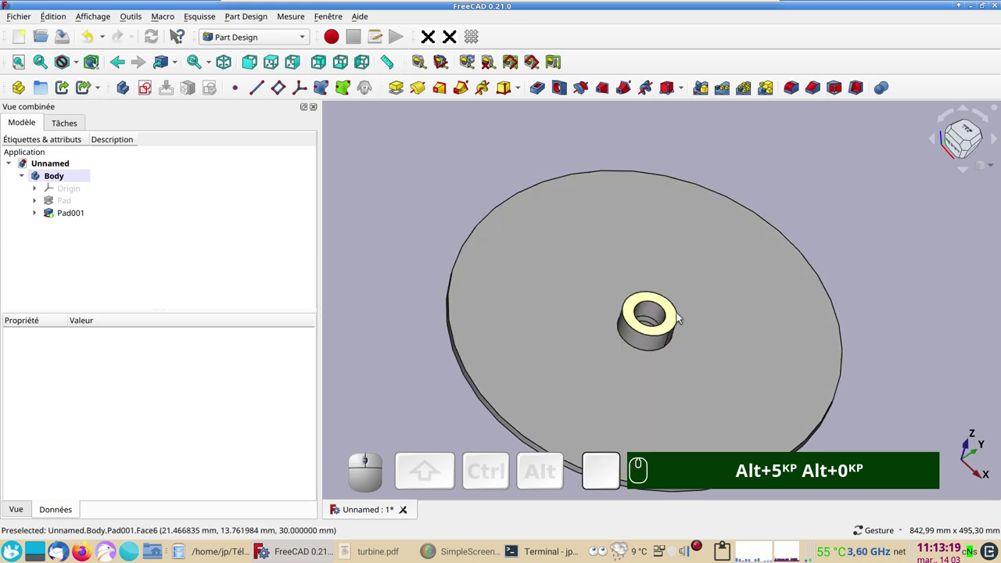
scroll("down", 3)
left_click_drag(879, 389, 817, 366)
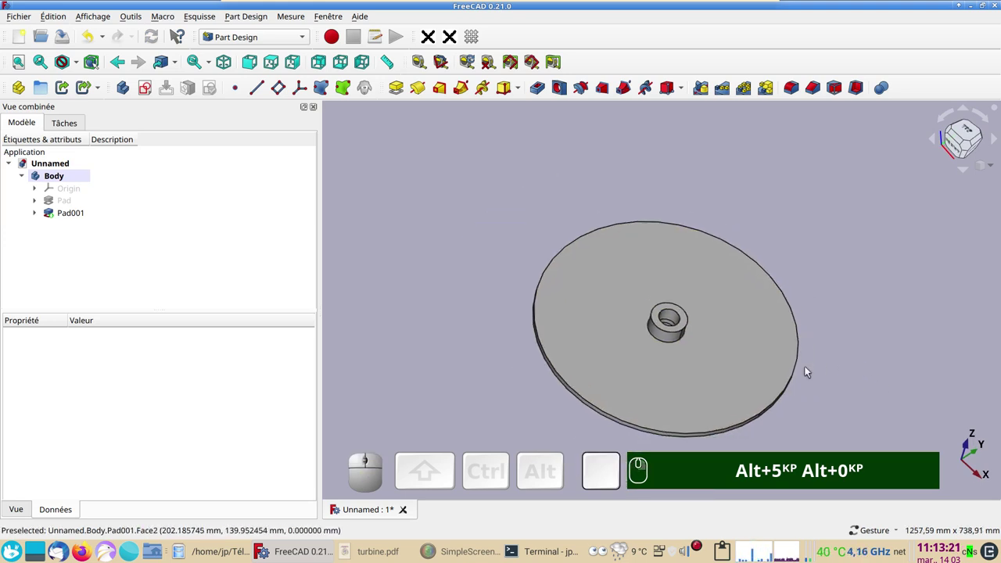
- Create a sketch on the disk's top face and draw a blade arc centred below the hub
left_click(726, 465)
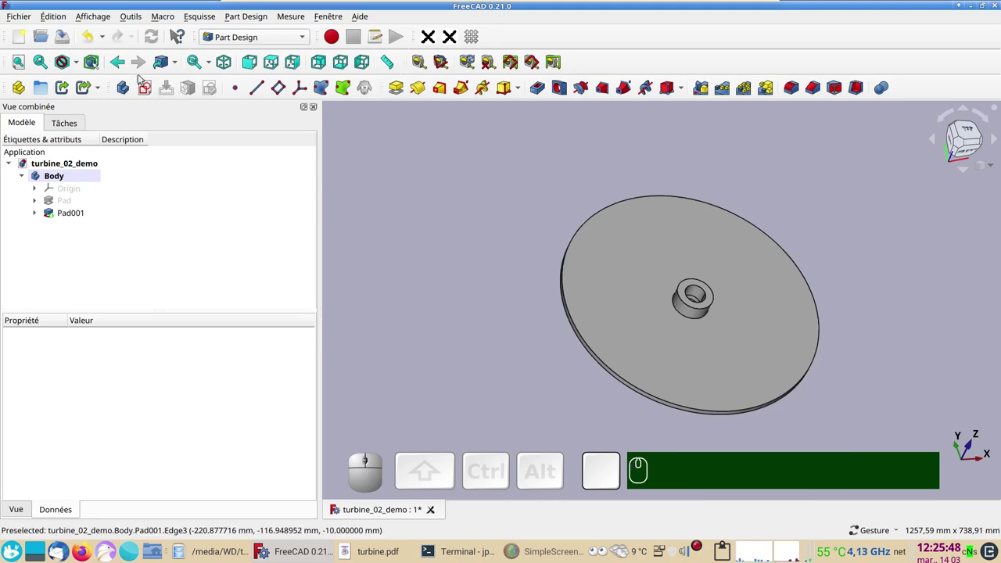
left_click(147, 88)
left_click(95, 201)
left_click(192, 156)
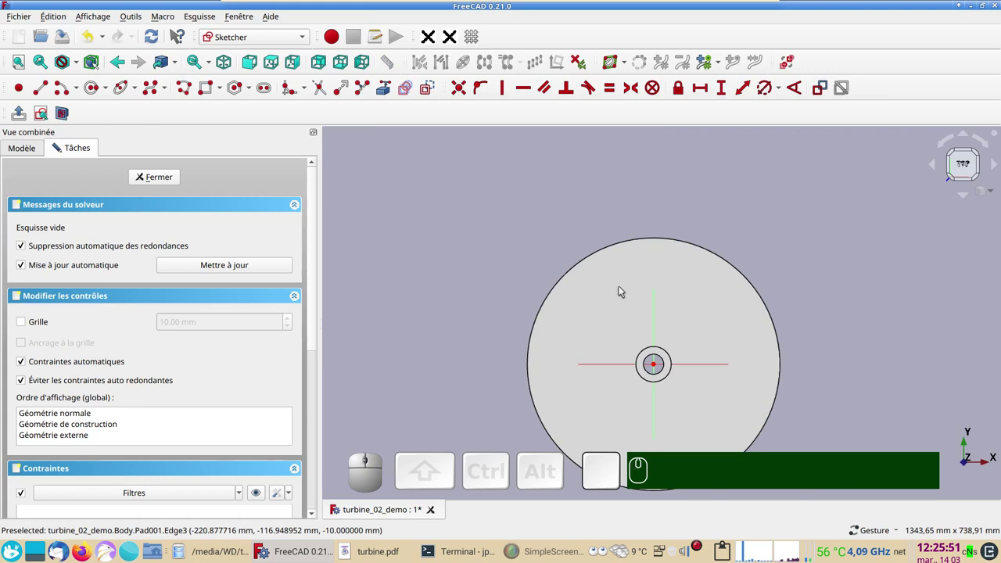
right_click(842, 305)
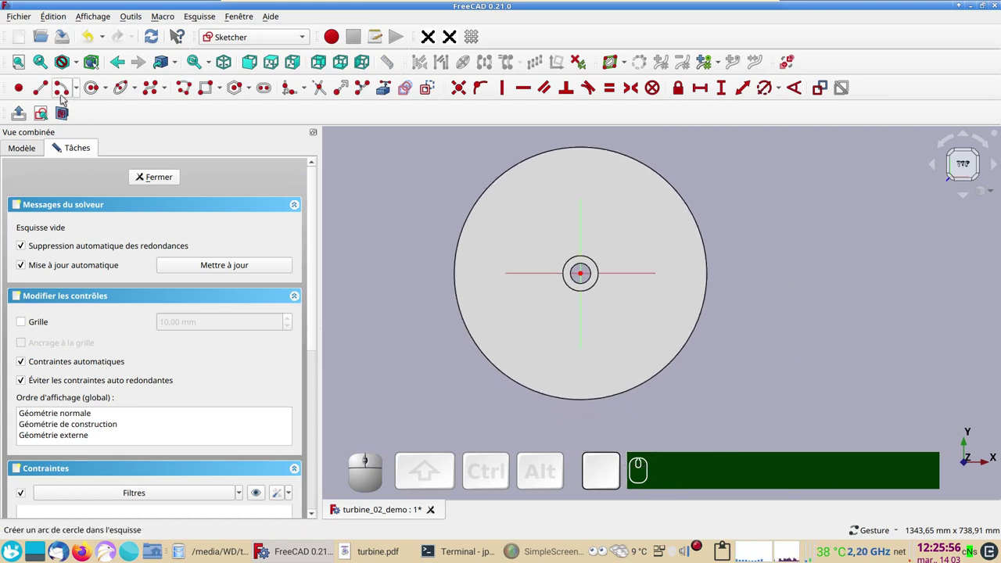
left_click(60, 95)
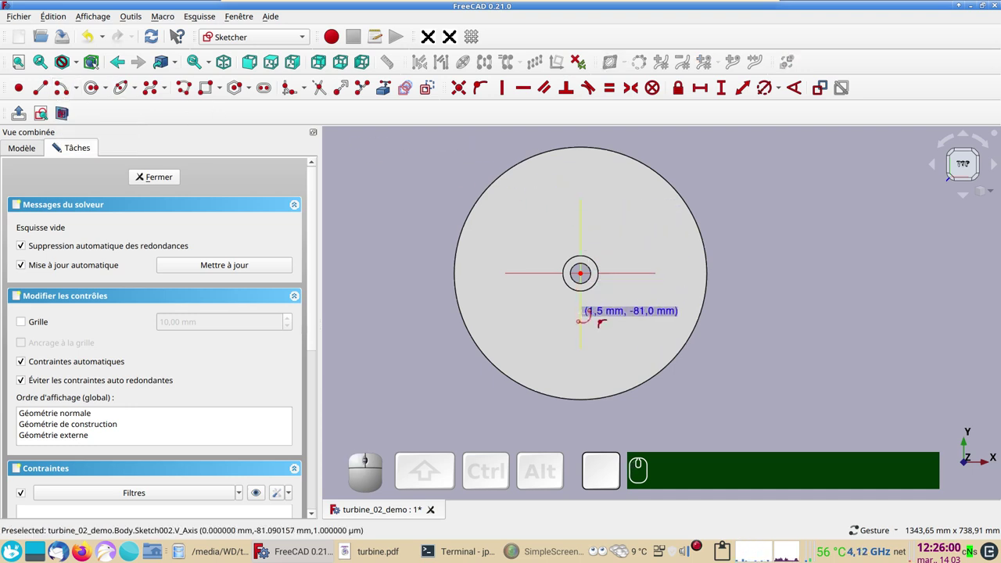
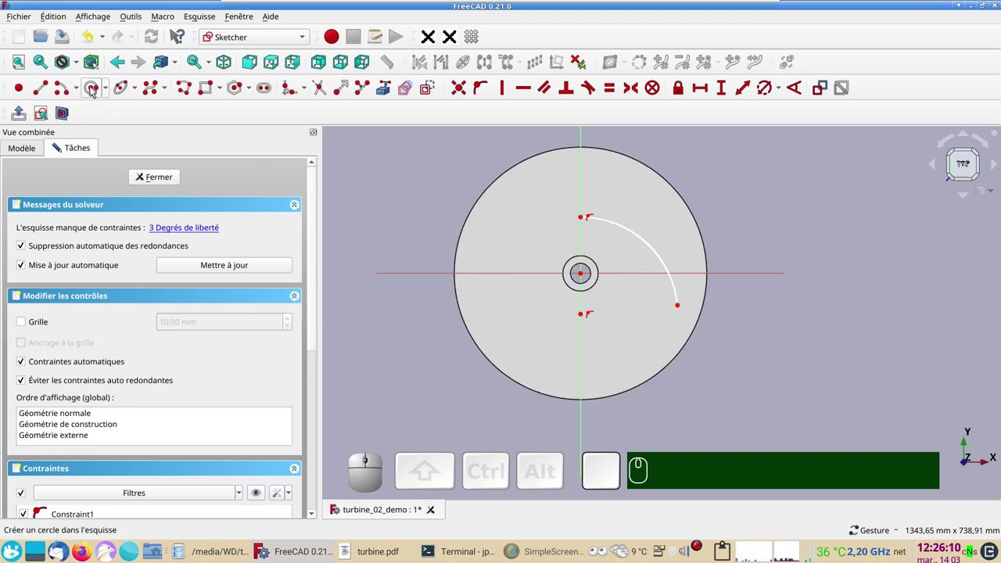
- Draw a circle around the hub and constrain it to 250 mm diameter
left_click(94, 90)
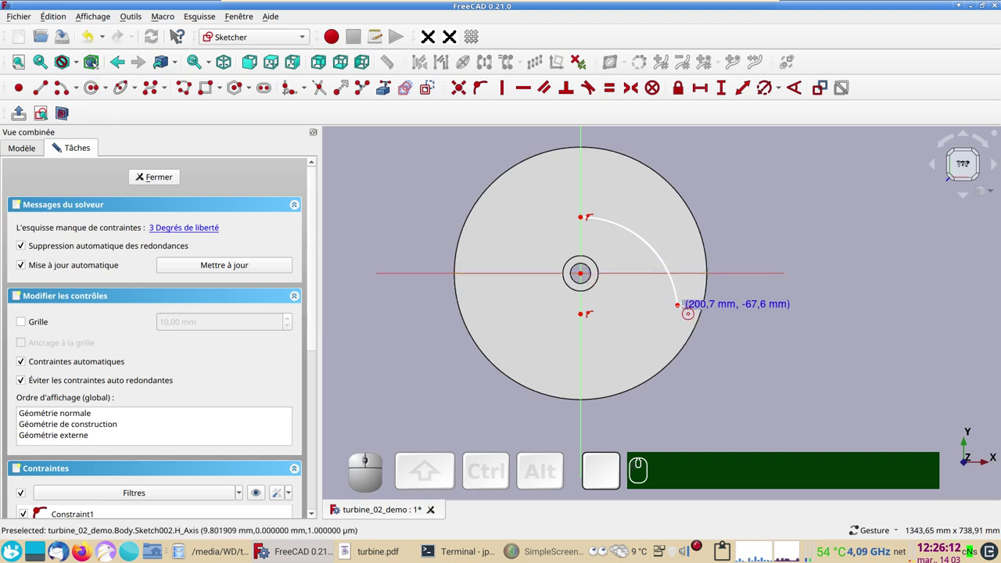
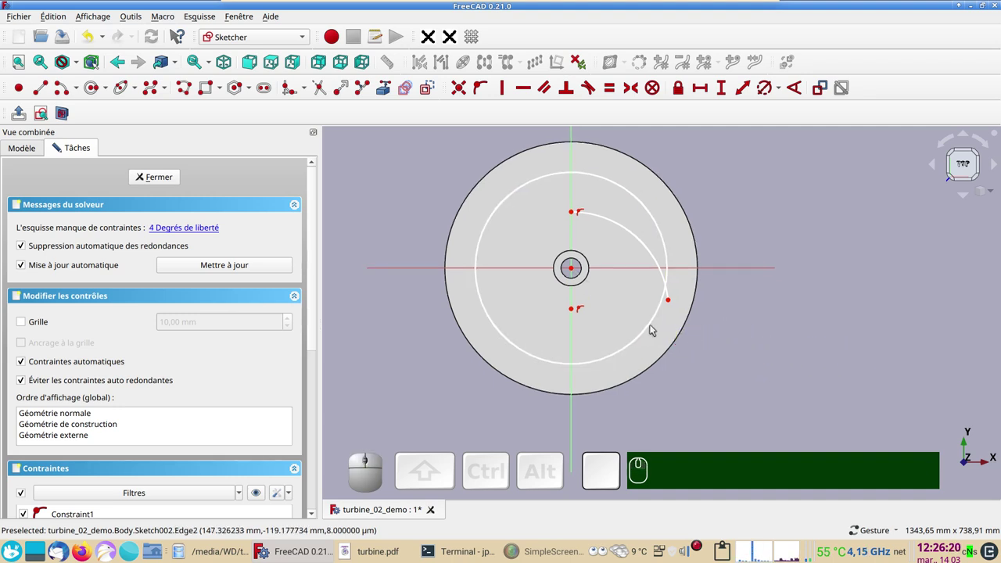
left_click(649, 329)
left_click(763, 91)
key("KP_2")
key("KP_5")
key("KP_0")
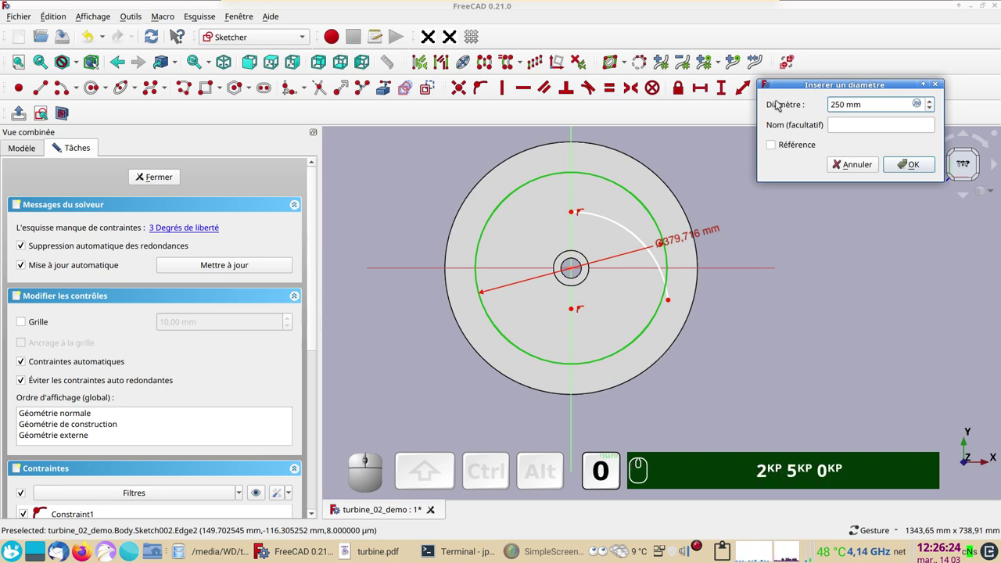
key("KP_Enter")
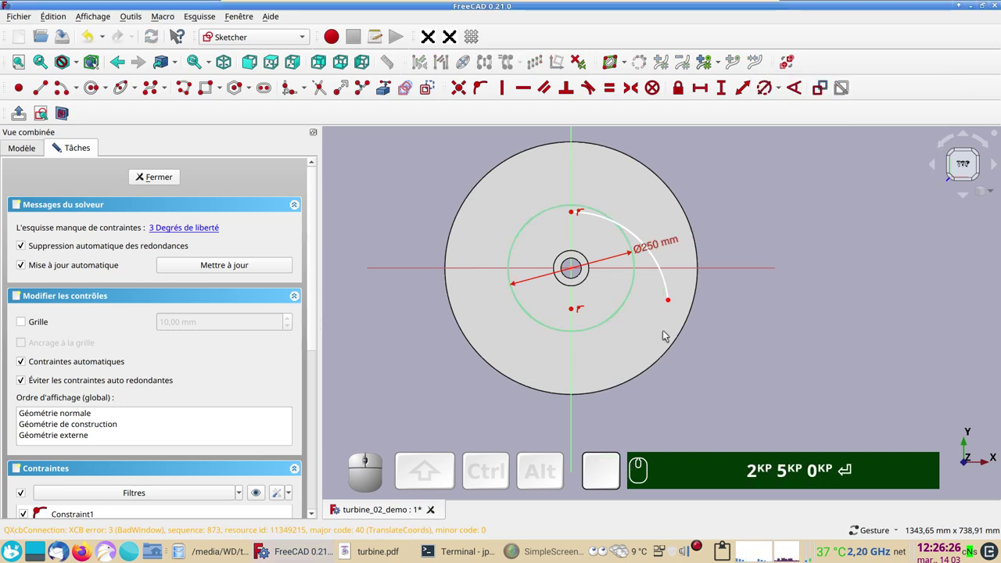
- Make the 250 mm circle construction geometry and select the arc end together with it
scroll("up", 3)
left_click_drag(726, 347, 841, 359)
left_click(681, 328)
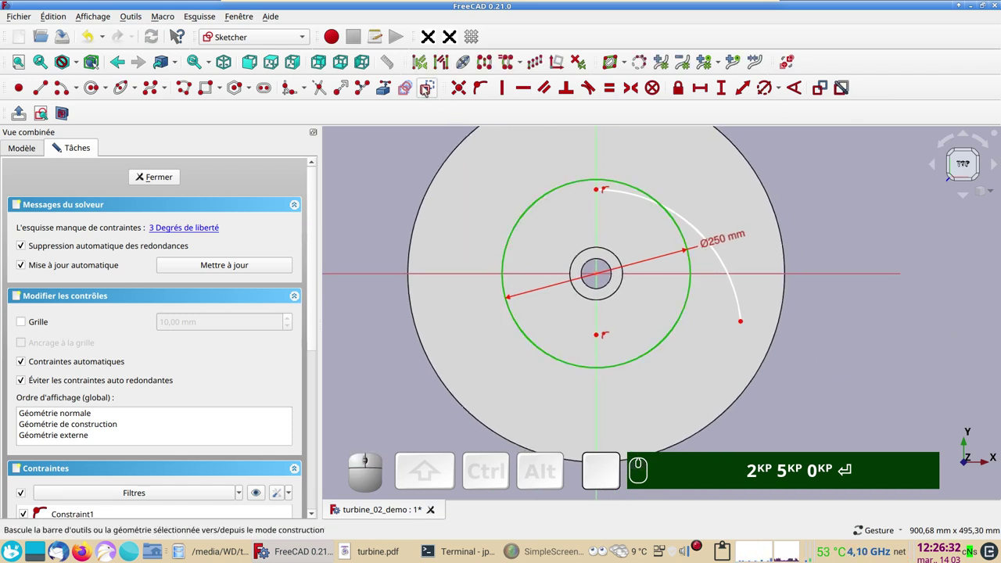
left_click(428, 89)
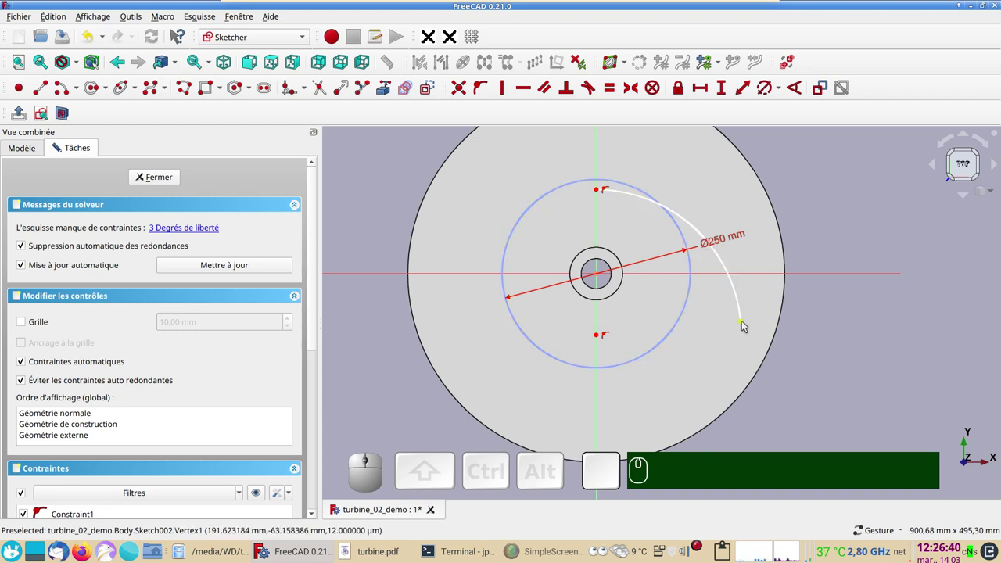
left_click(744, 320)
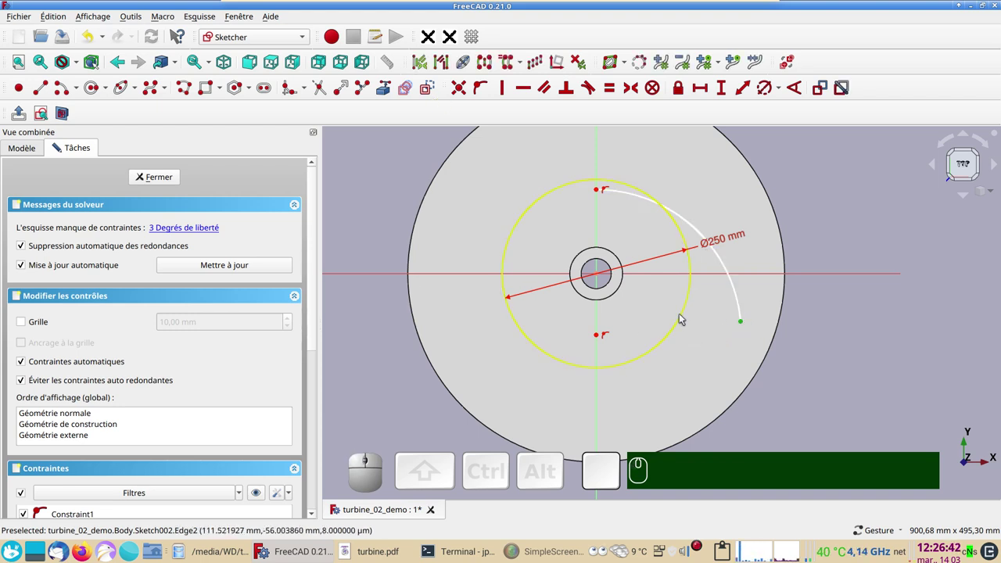
left_click(683, 313)
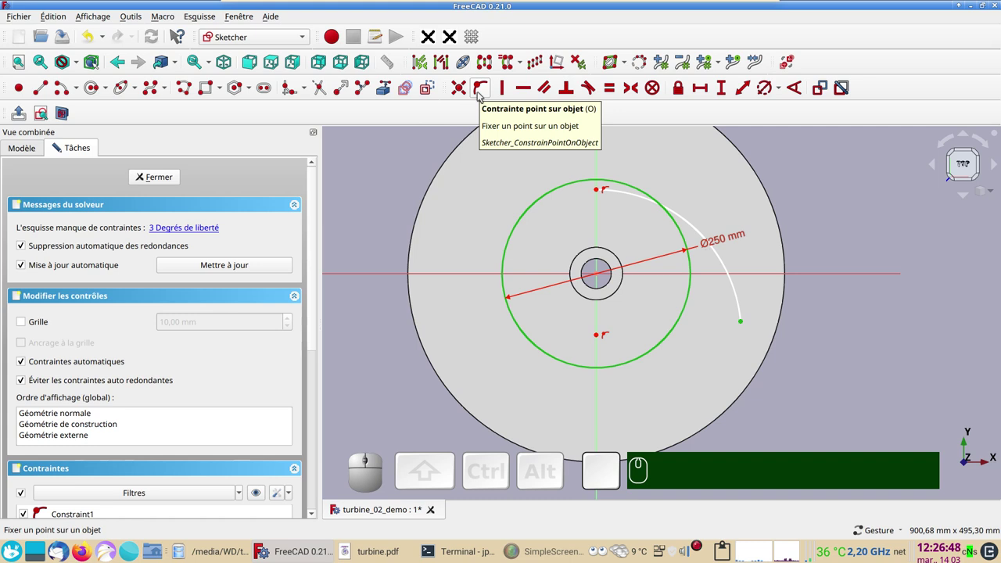
- Pin the arc's end onto the 250 mm circle and set its start 55 mm above centre
key("o")
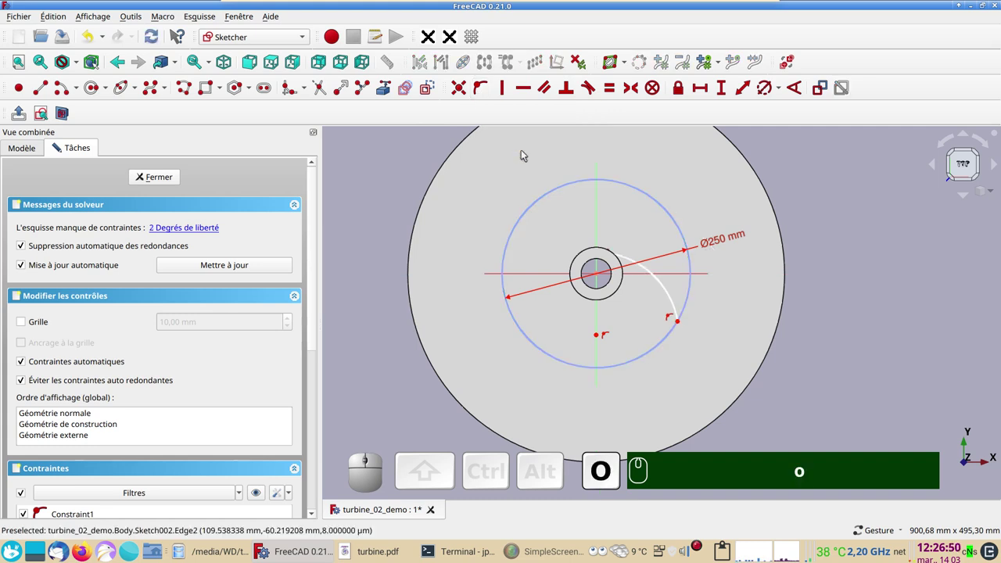
left_click_drag(632, 260, 606, 236)
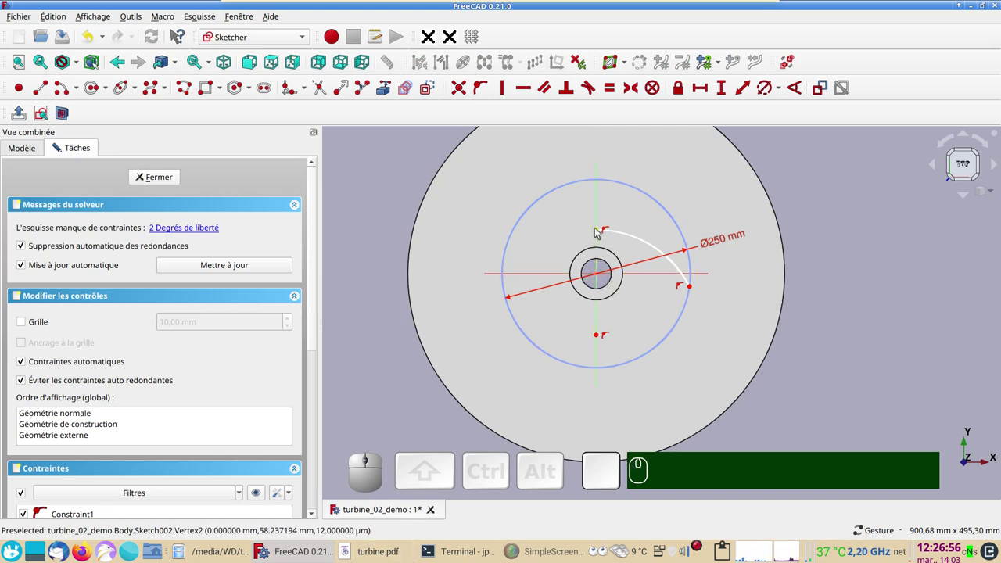
left_click(600, 231)
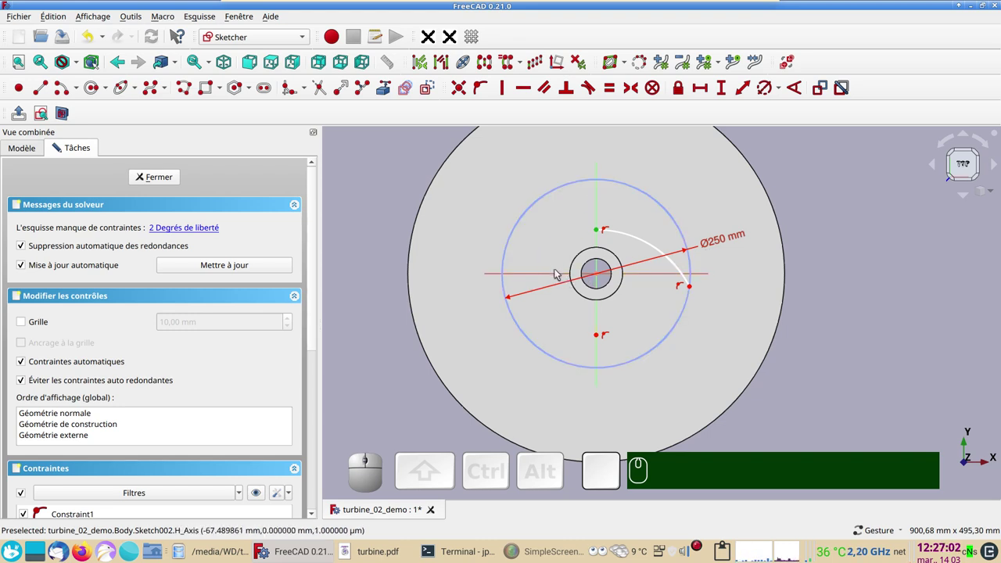
left_click(560, 277)
left_click(728, 94)
key("KP_5")
key("KP_5")
key("KP_Enter")
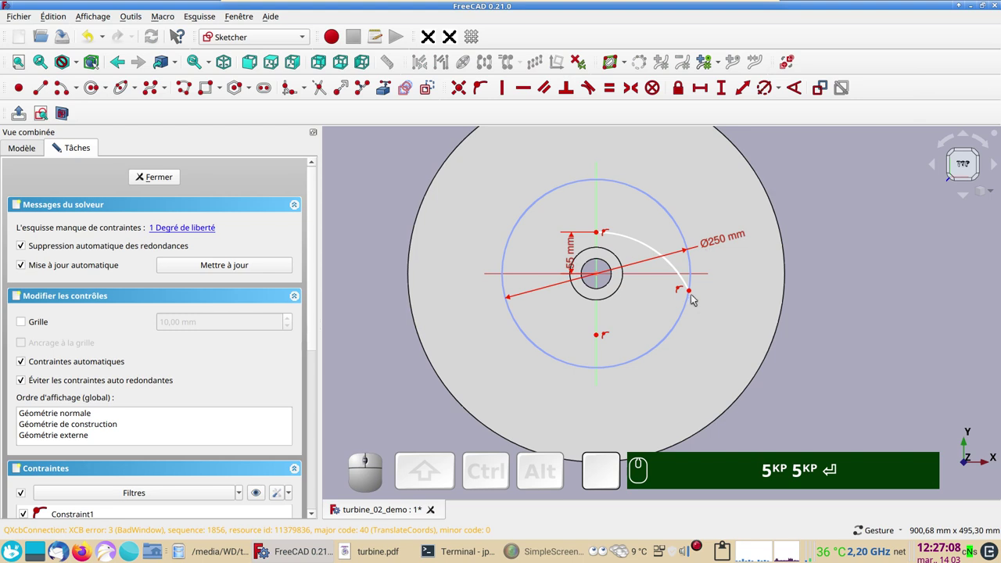
- Draw a radial line from the sketch centre to the arc's end point
left_click_drag(693, 294, 636, 289)
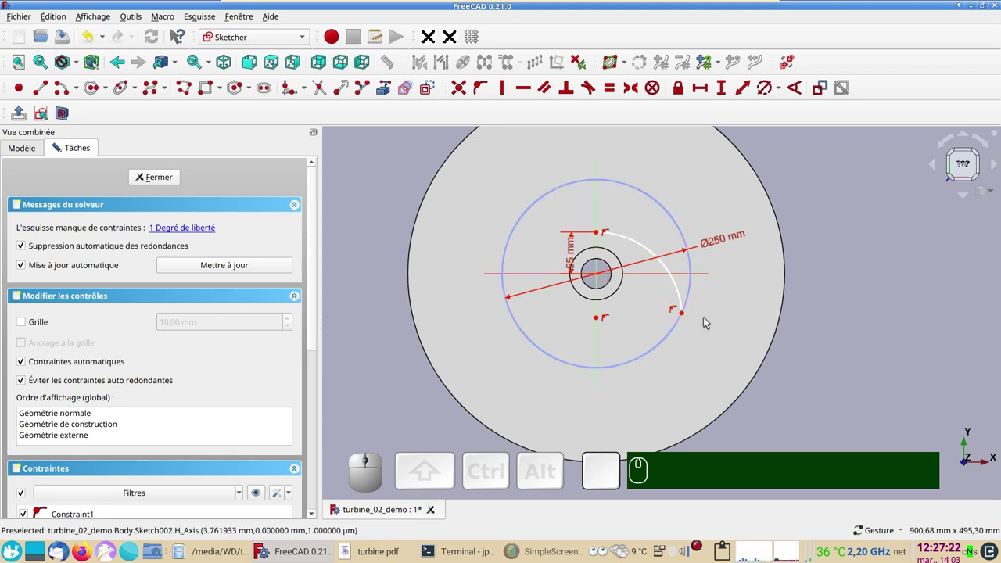
left_click(40, 88)
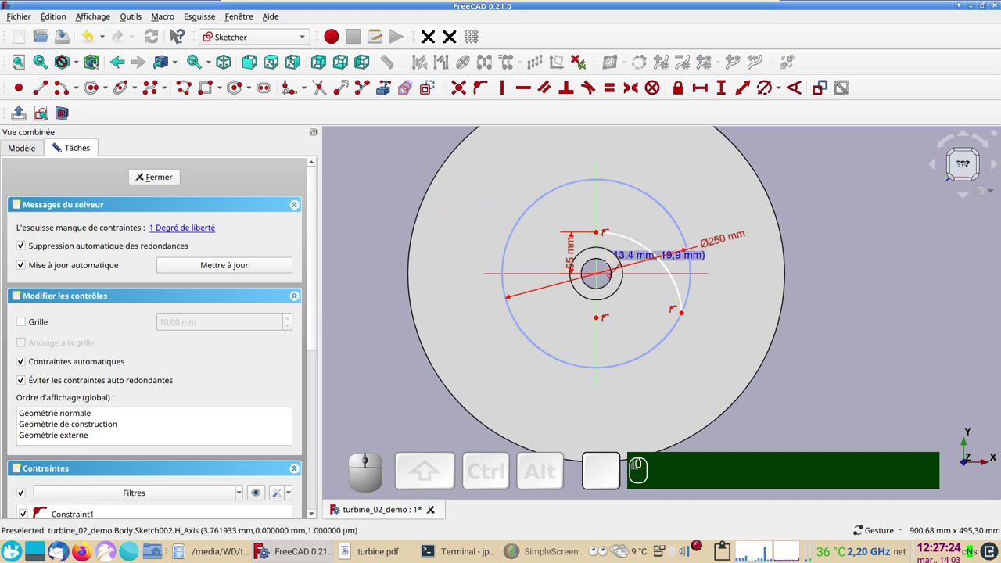
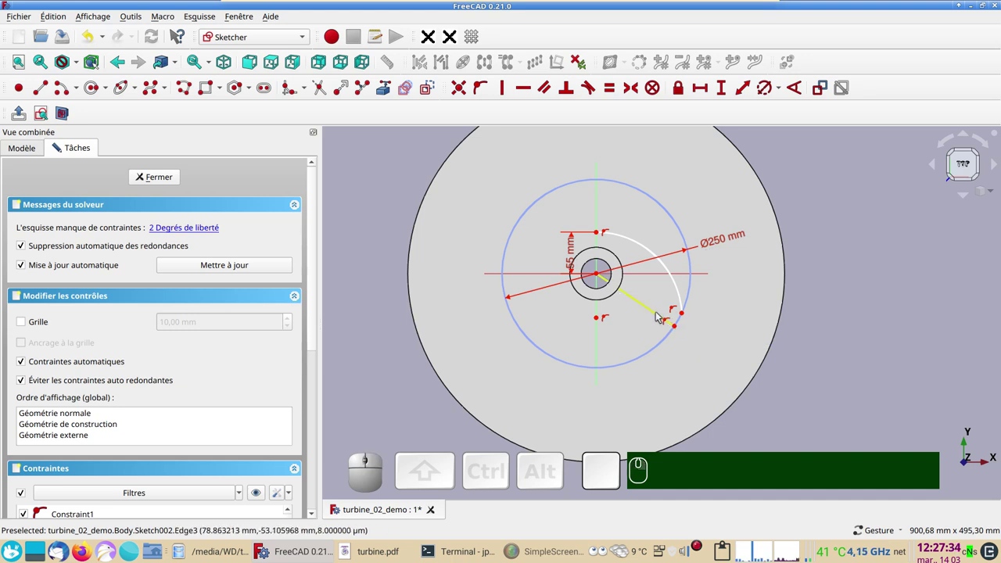
left_click(660, 315)
left_click(434, 94)
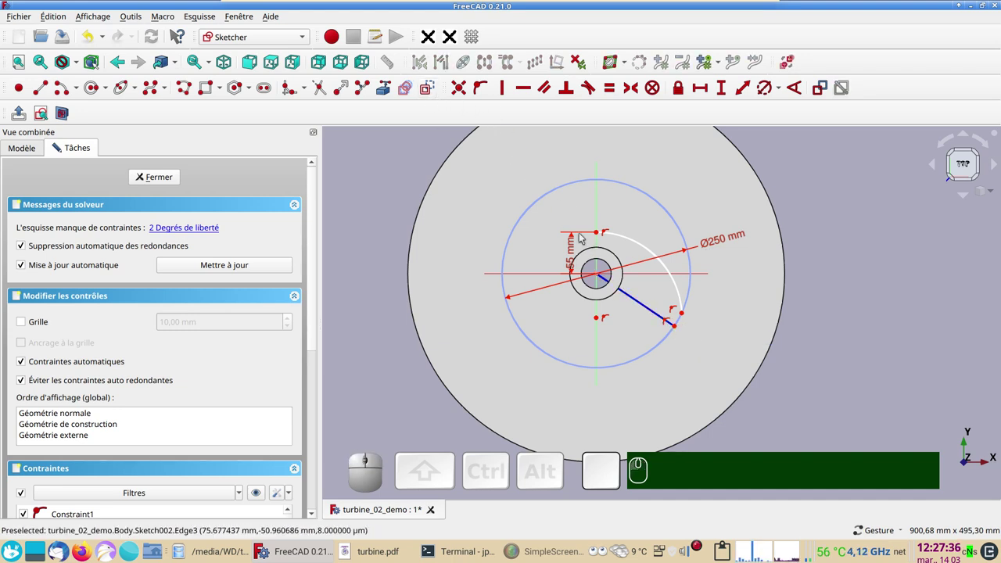
left_click(643, 302)
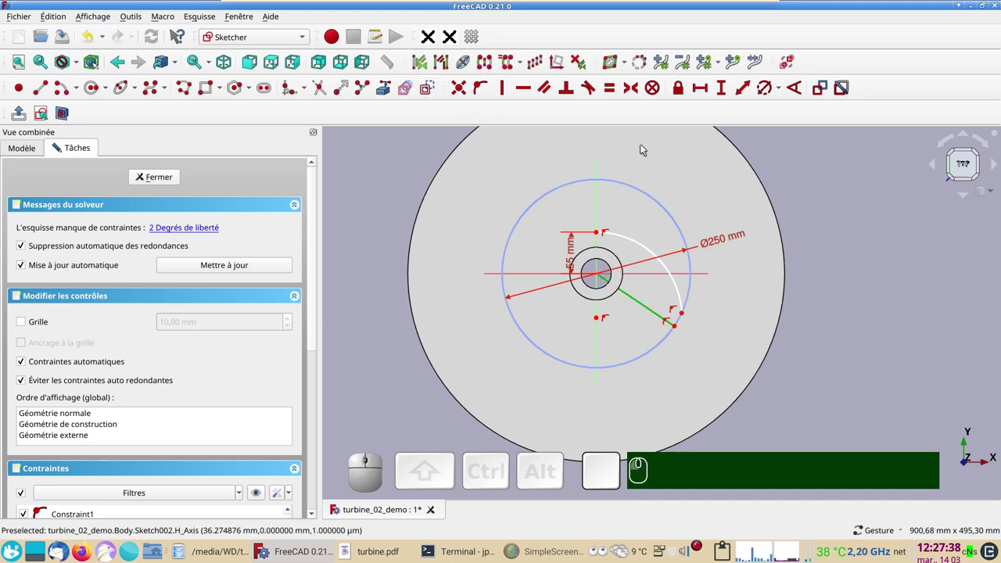
- Constrain the radial line at 120° from the vertical axis
left_click(603, 175)
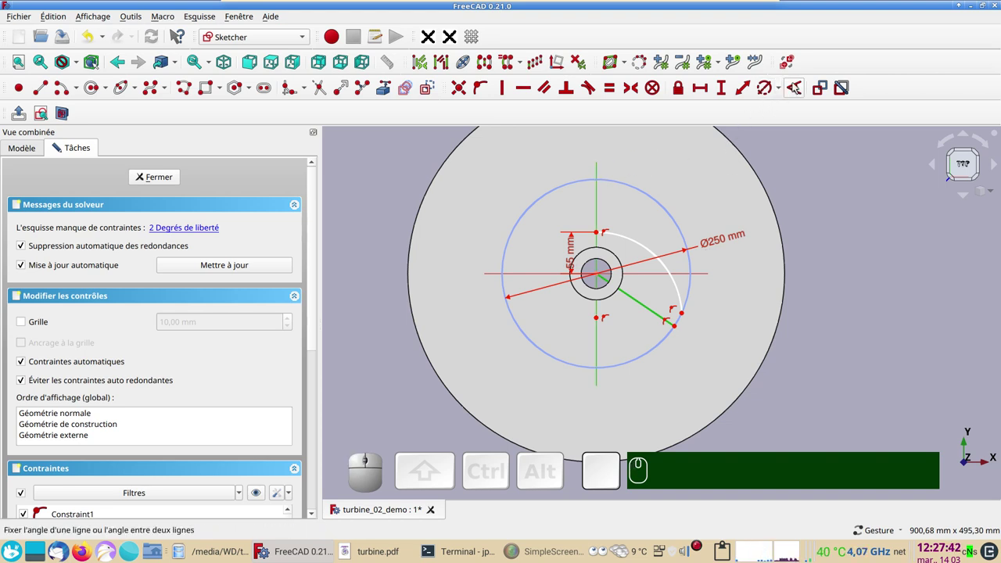
left_click(797, 86)
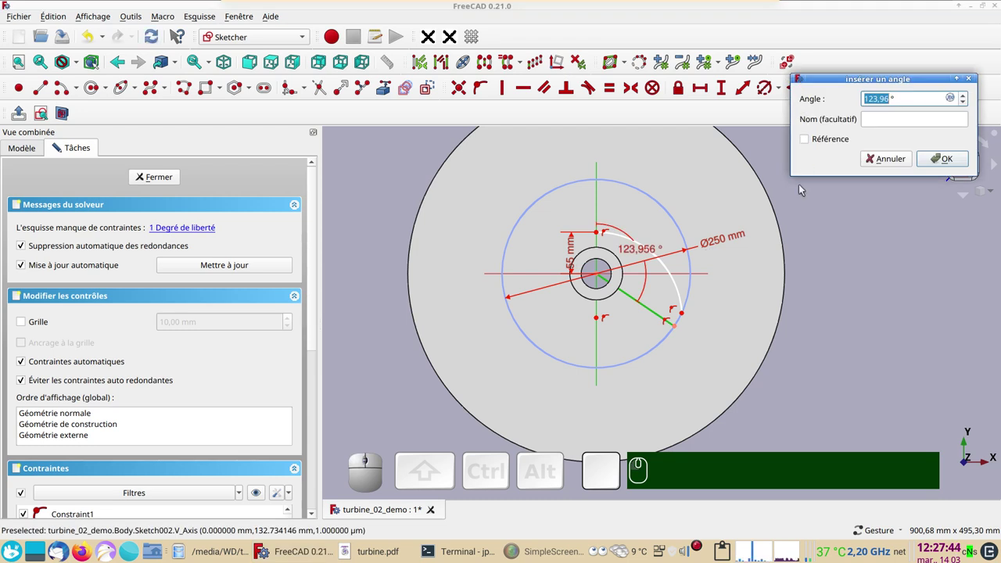
key("KP_1")
key("KP_2")
key("KP_0")
key("KP_0")
key("Return")
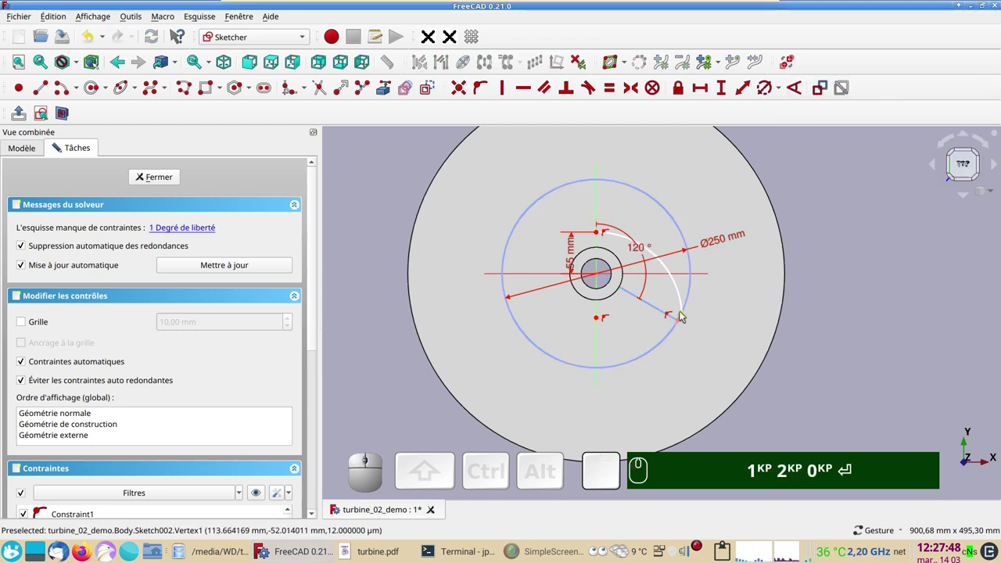
- Pin the arc's end onto the radial line, fully constraining the blade sketch
left_click(684, 315)
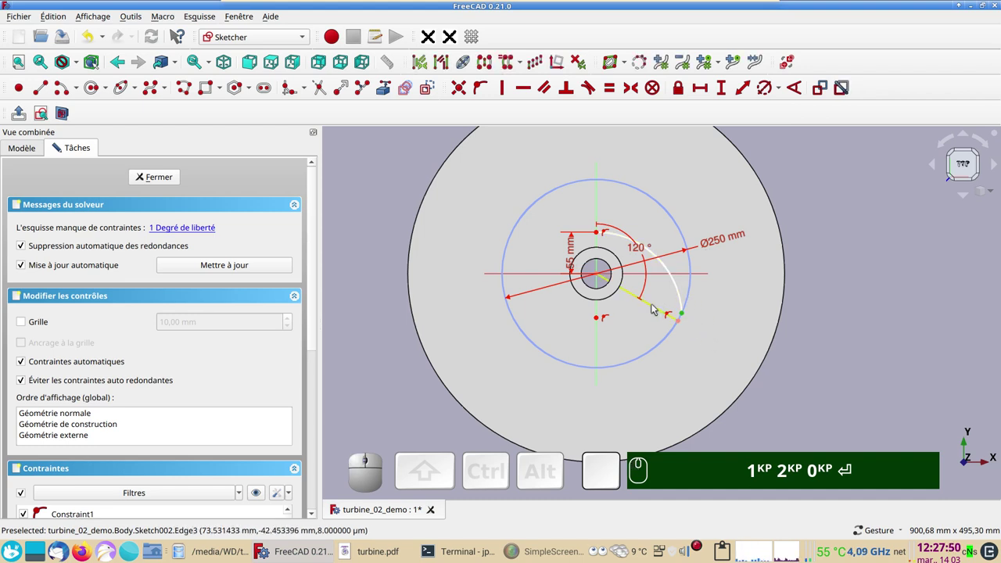
left_click(656, 308)
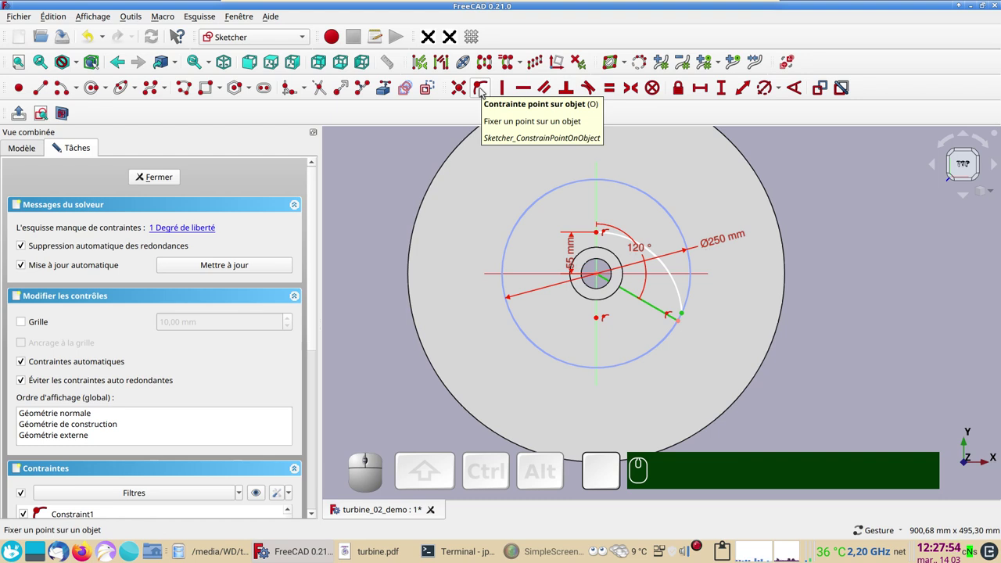
key("o")
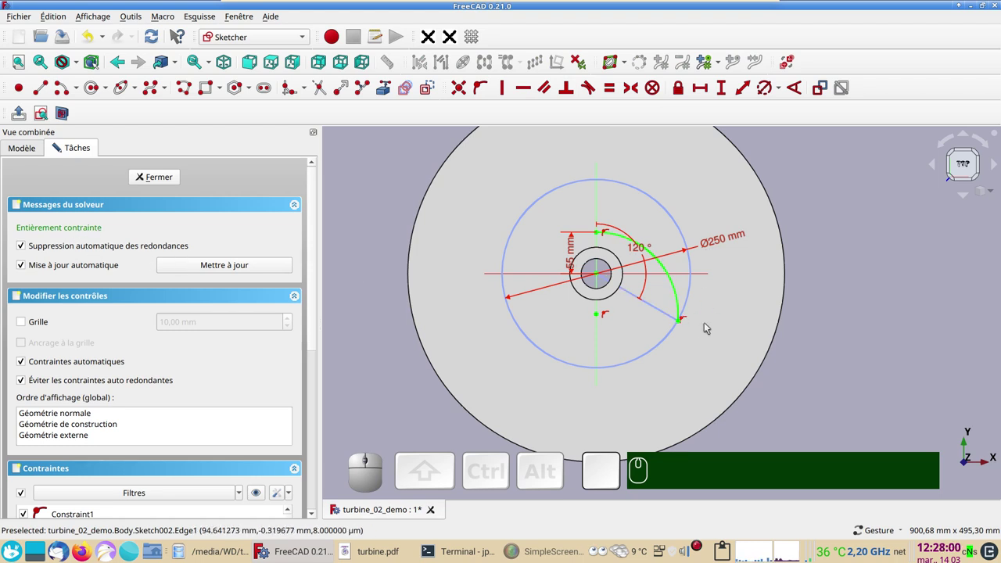
left_click_drag(747, 372, 731, 312)
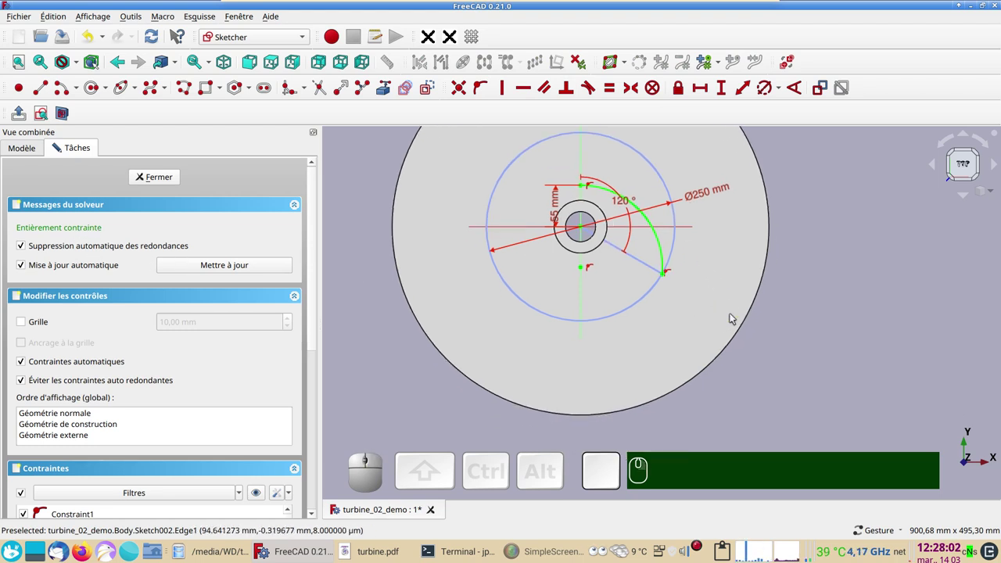
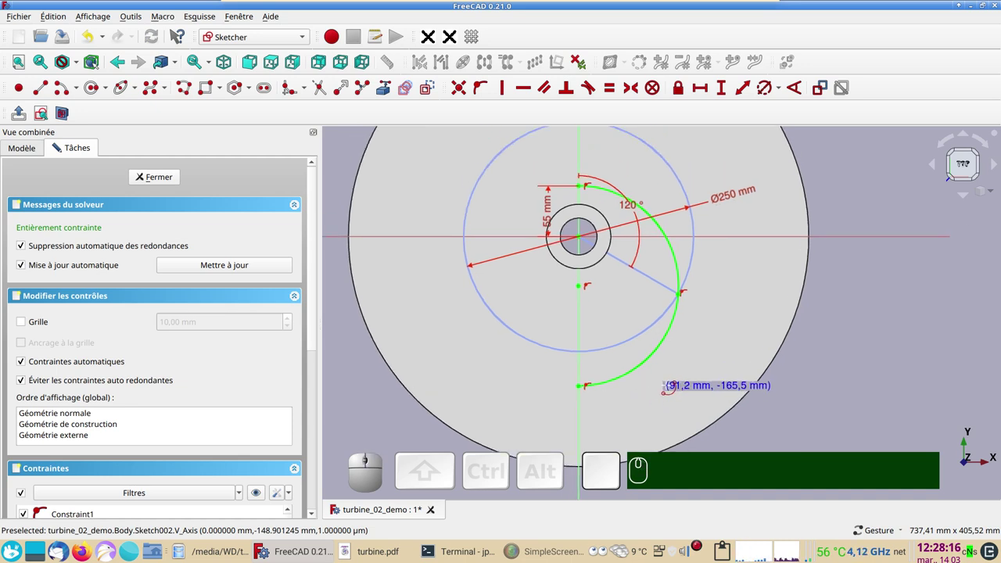
scroll("down", 3)
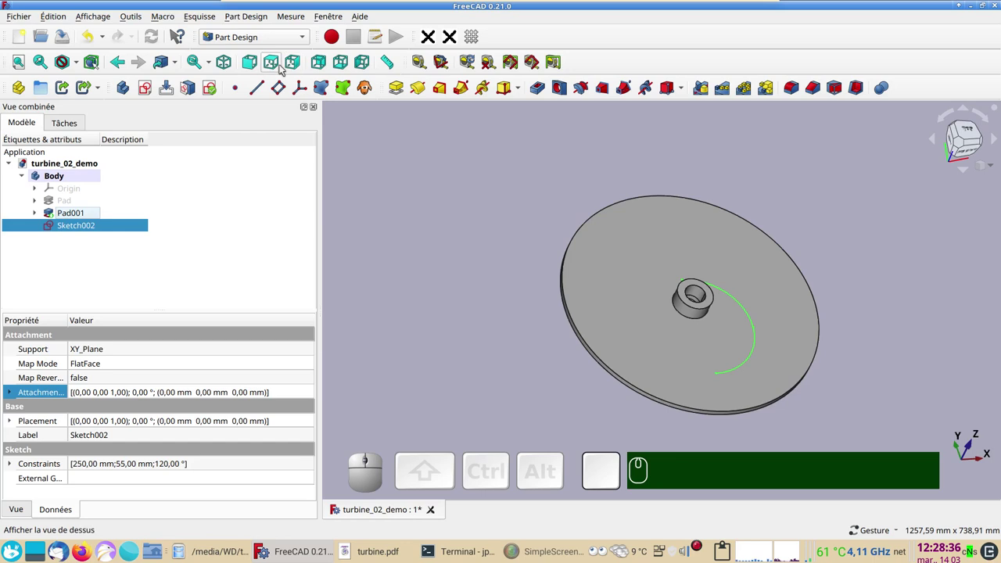
- View the disk from above, clear the selection and start a fourth sketch awaiting its plane
left_click(278, 65)
right_click(554, 253)
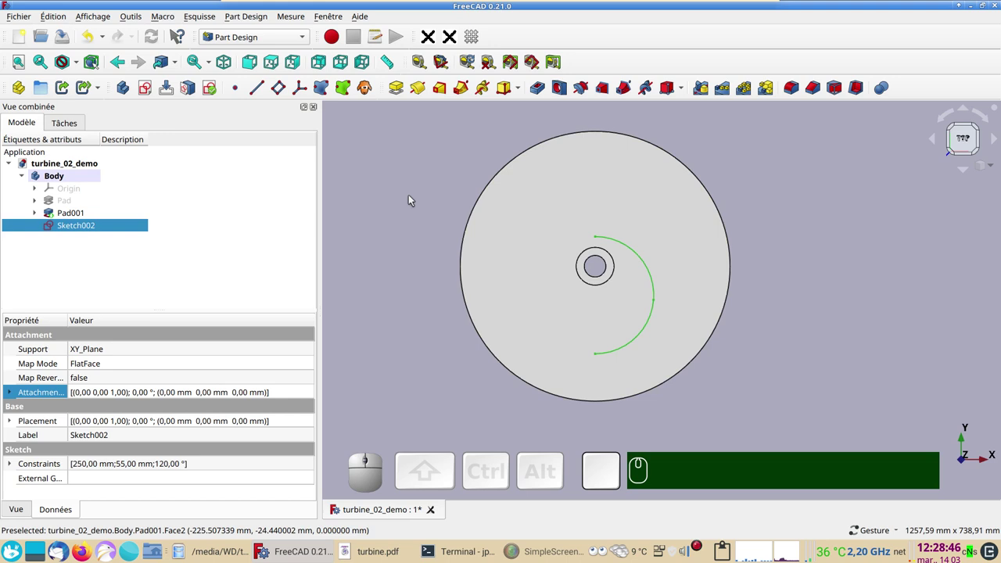
left_click(412, 196)
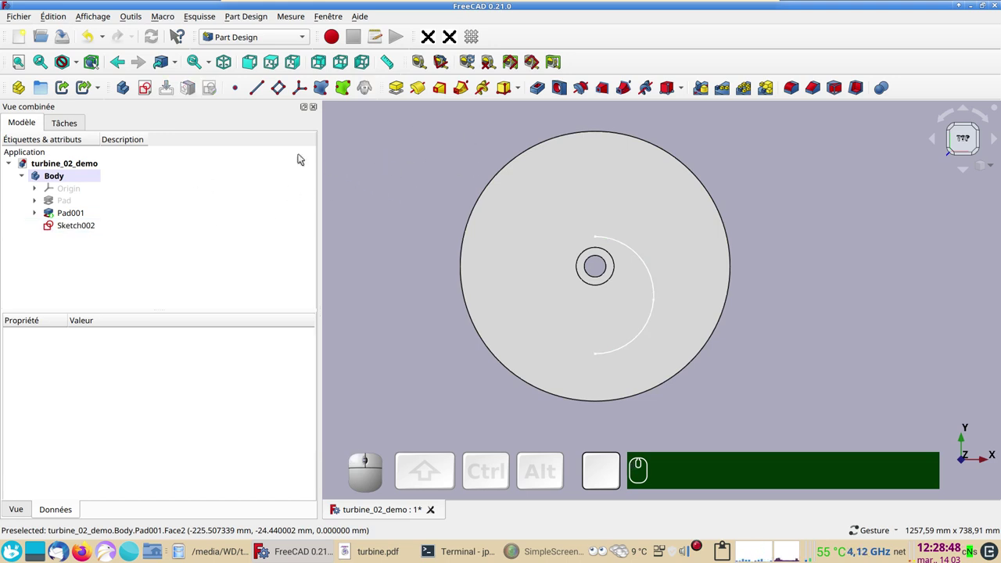
left_click(148, 90)
- Start a new sketch on the YZ plane and orbit to see the disk and hub side-on
left_click(75, 223)
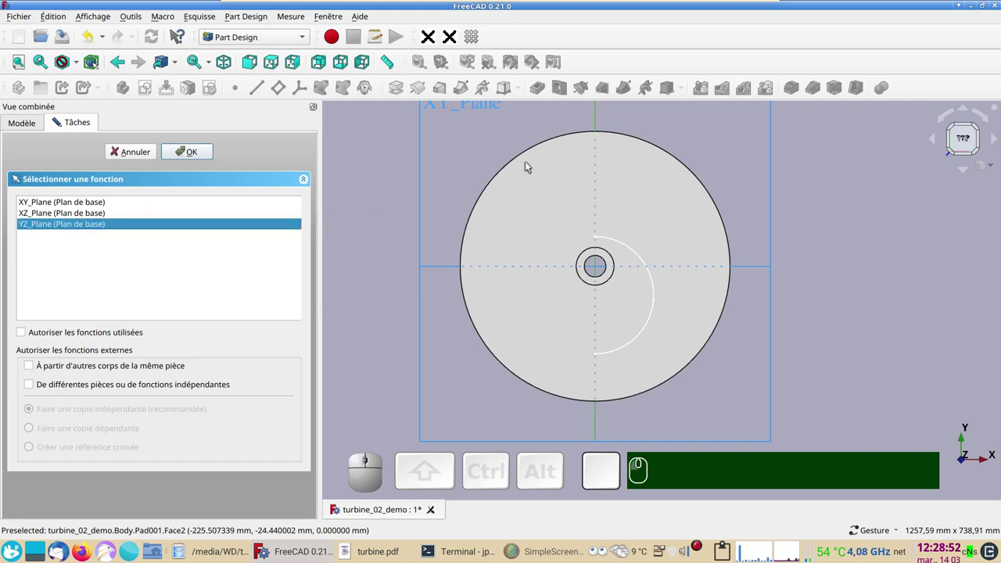
left_click(187, 146)
left_click(201, 152)
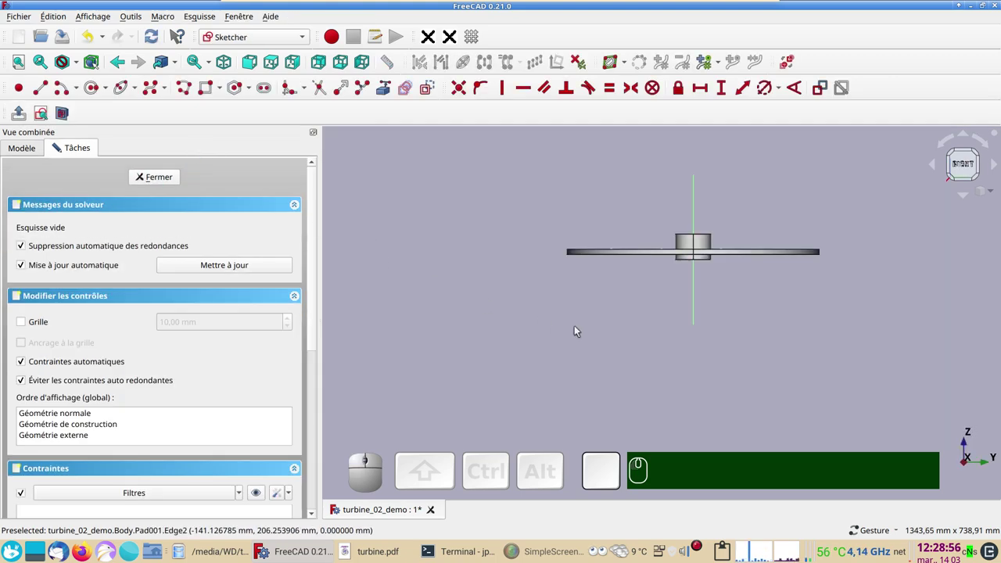
scroll("up", 3)
left_click_drag(801, 322, 730, 385)
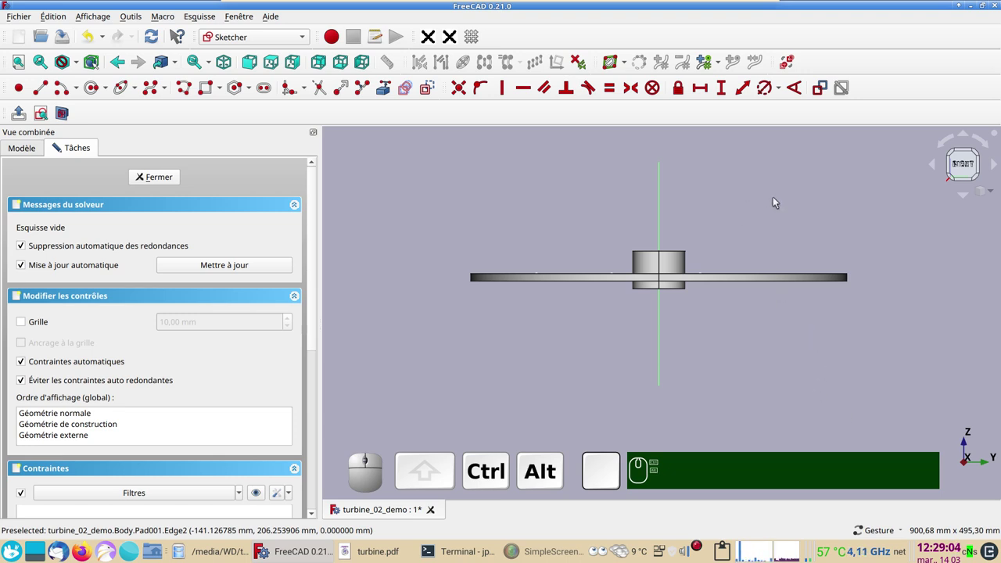
left_click(779, 200)
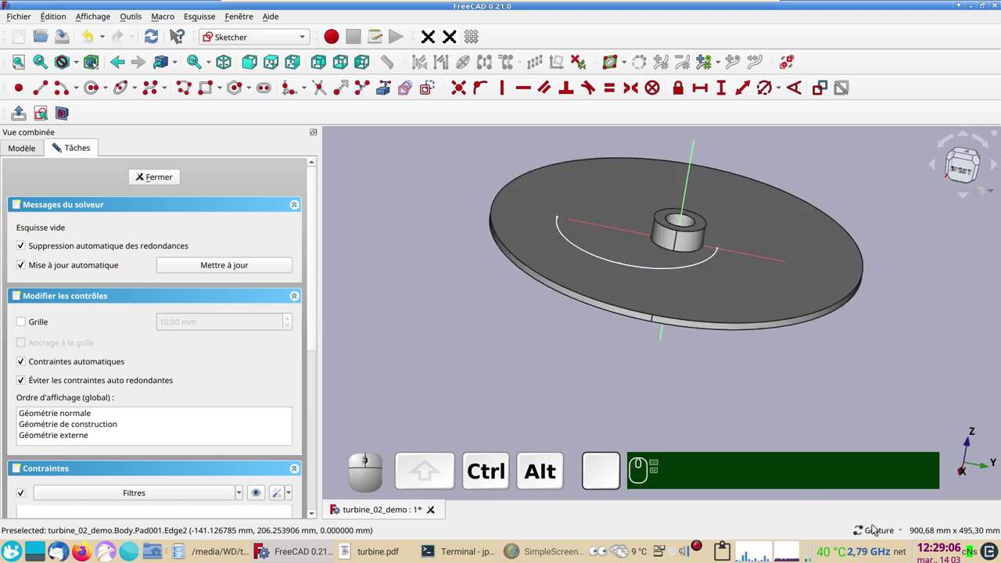
left_click_drag(876, 360, 804, 356)
left_click(806, 358)
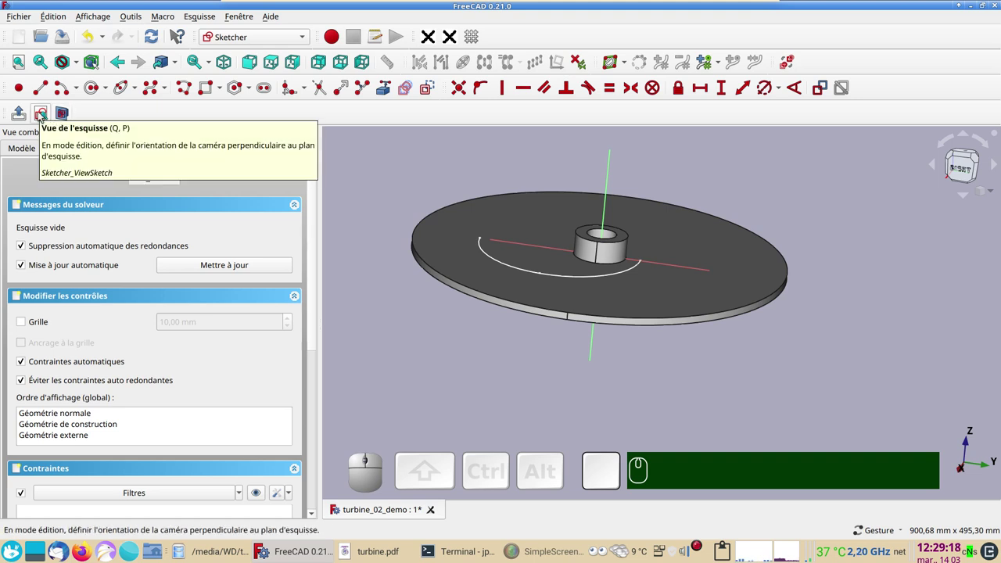
- Face the empty sketch plane squarely with View sketch, showing disk and hub edge-on
left_click(41, 110)
scroll("up", 3)
right_click(476, 243)
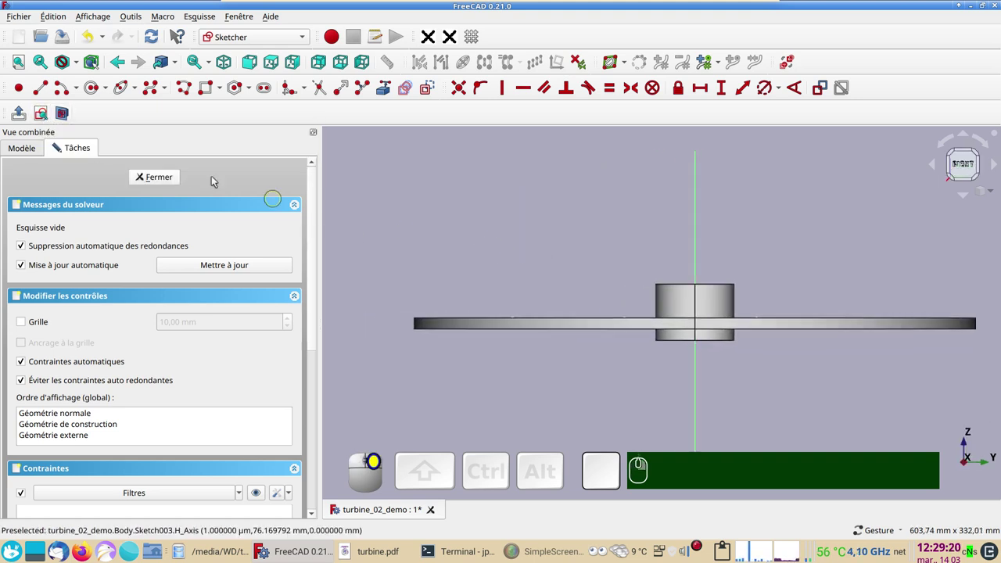
left_click(70, 120)
right_click(435, 221)
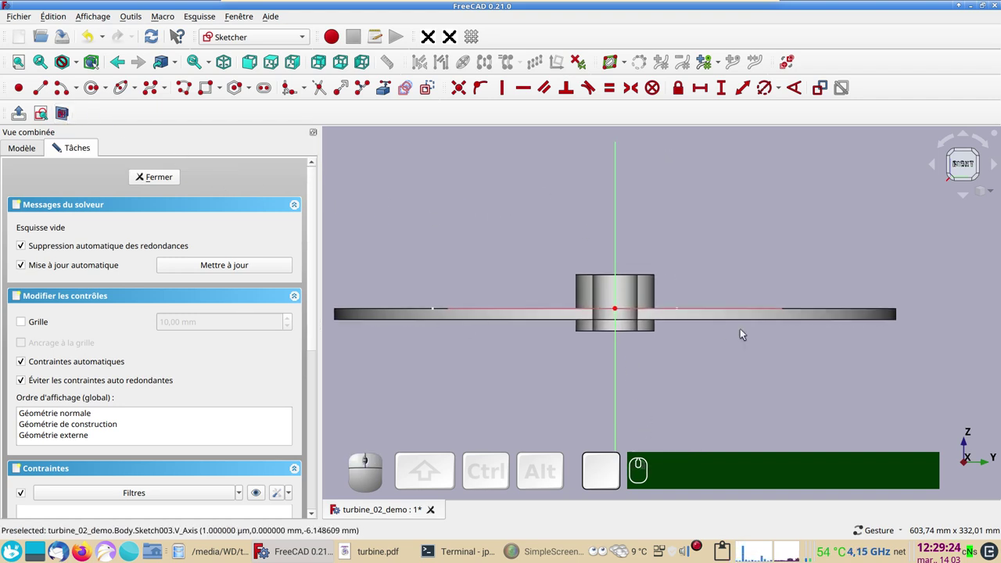
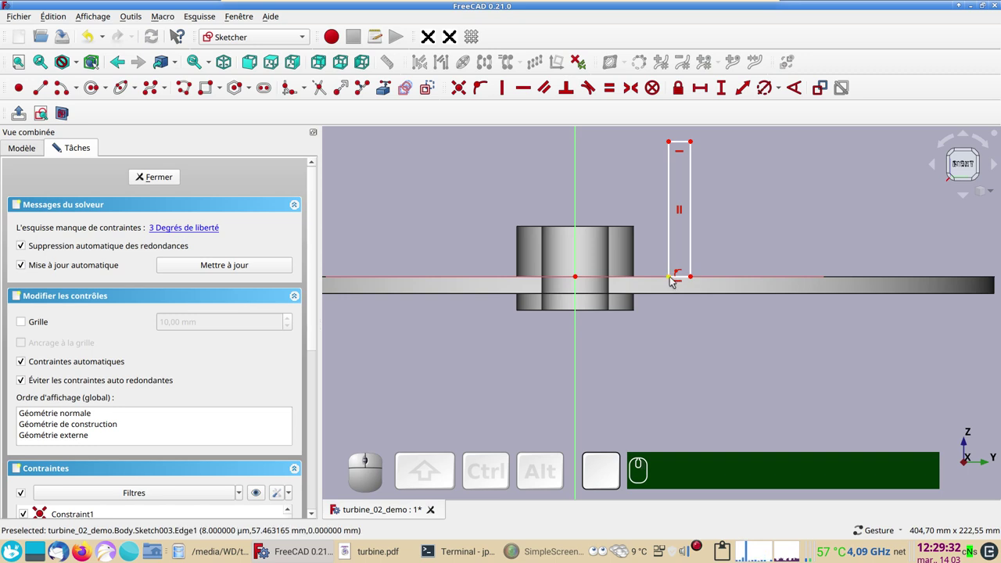
- Draw a tall narrow rectangle and fix its lower-left corner 55 mm from the vertical axis
left_click(675, 281)
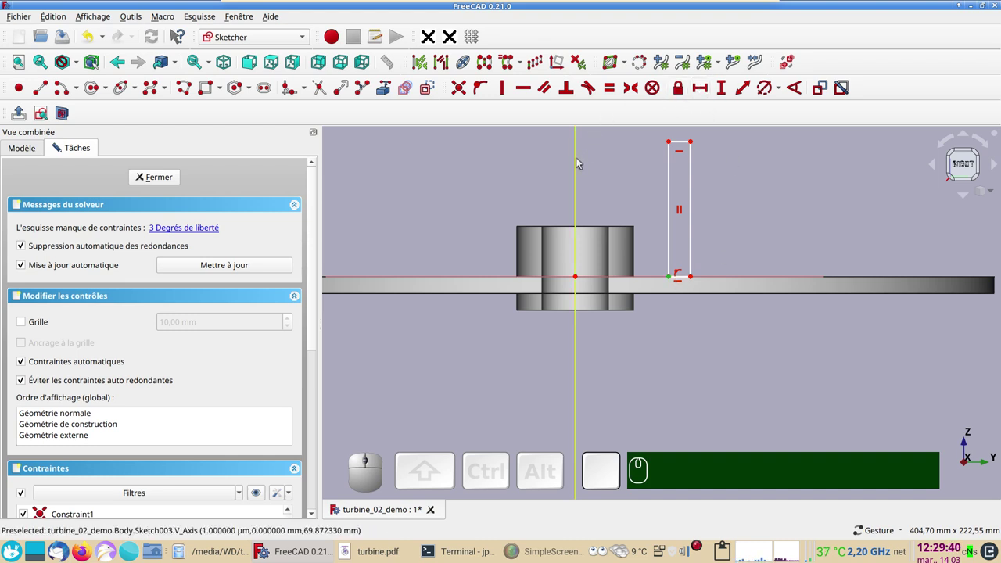
left_click(581, 162)
left_click(702, 92)
key("KP_5")
key("KP_5")
key("Return")
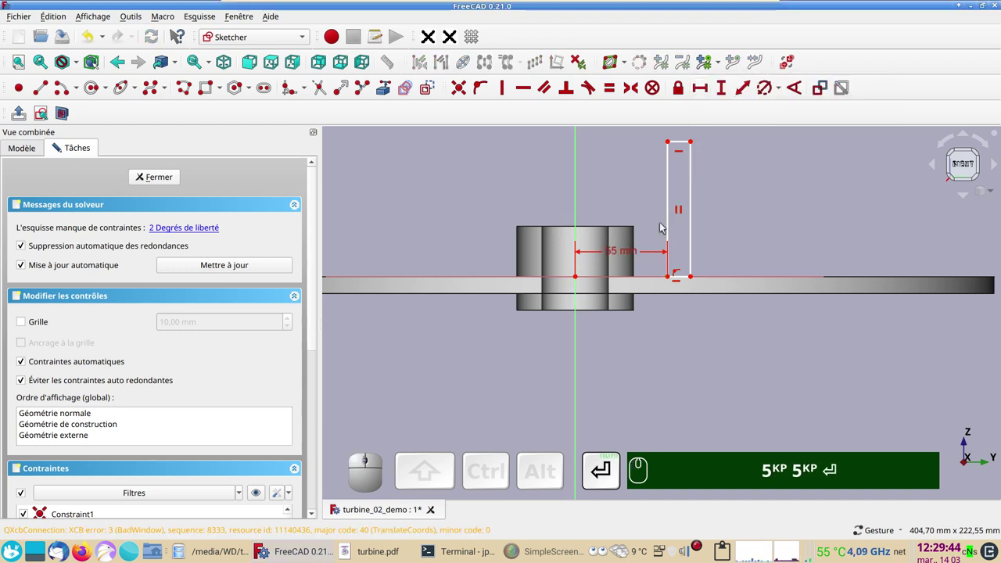
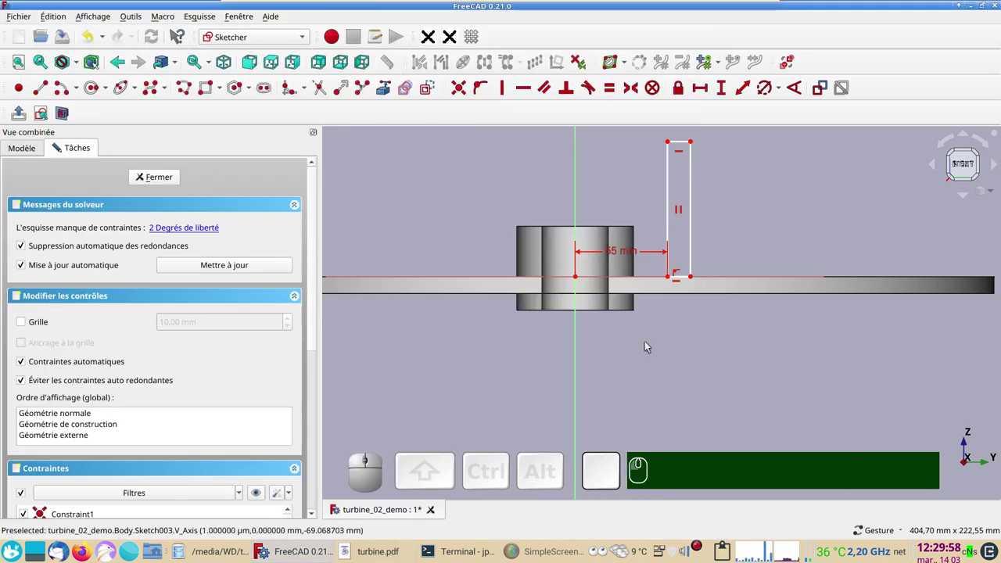
scroll("up", 3)
- Remove the corner constraint and drag the rectangle's base down below the horizontal axis
left_click(715, 244)
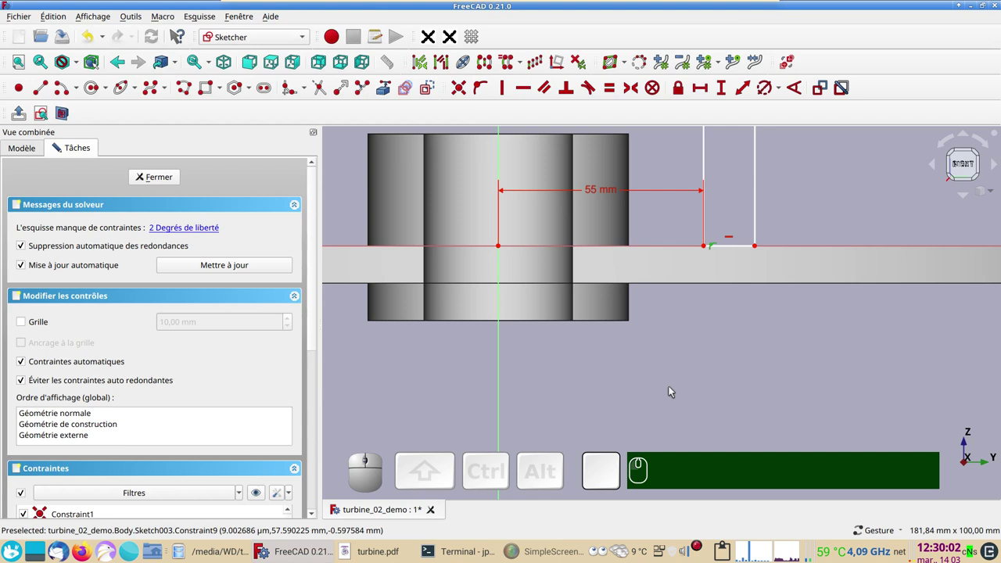
key("Delete")
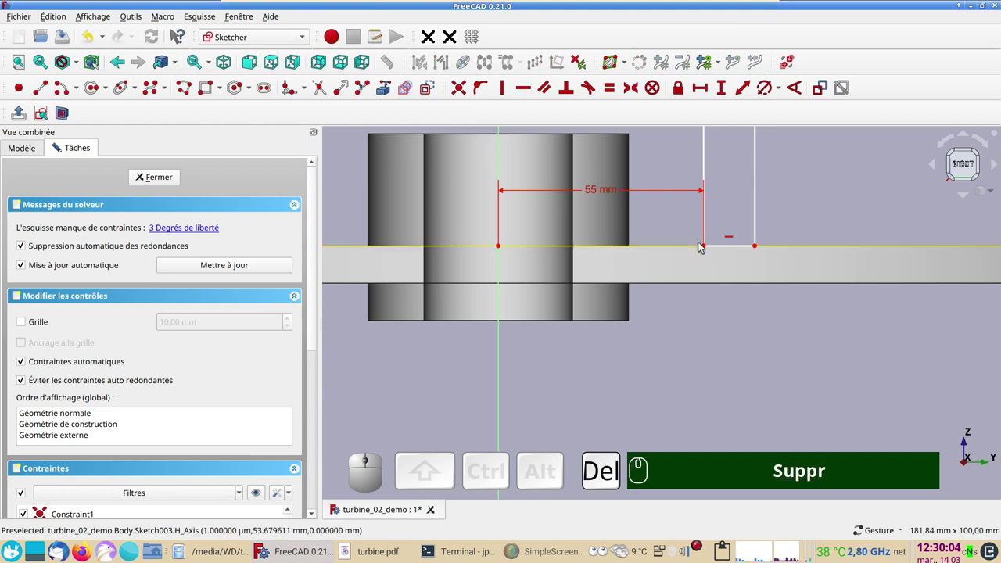
left_click_drag(706, 242, 720, 304)
left_click(709, 287)
left_click(781, 249)
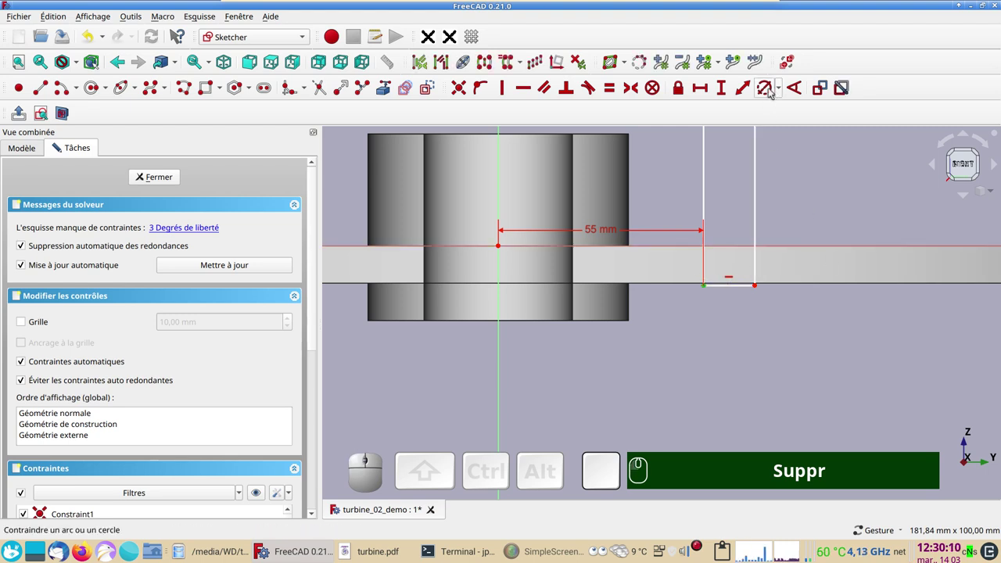
left_click(727, 87)
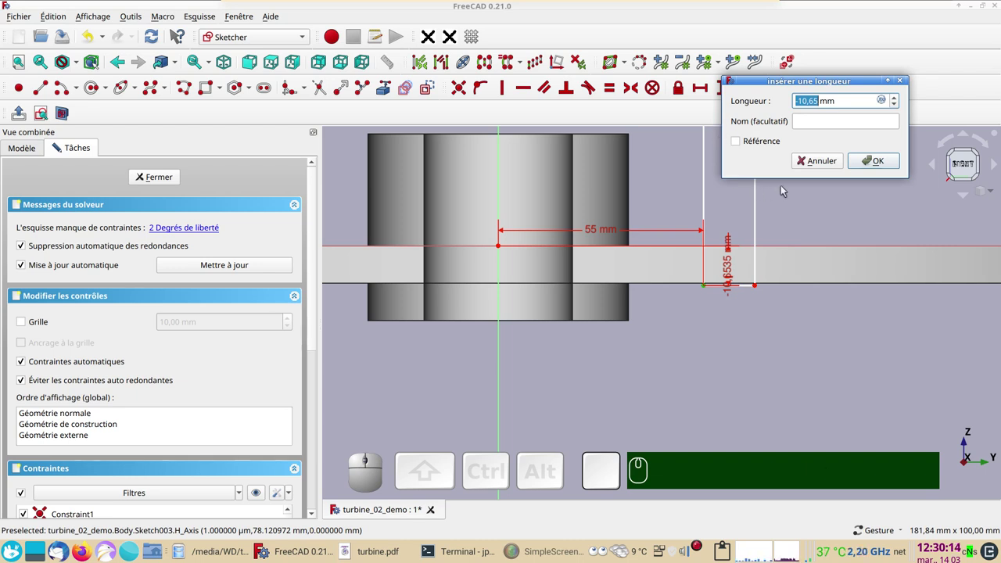
key("Escape")
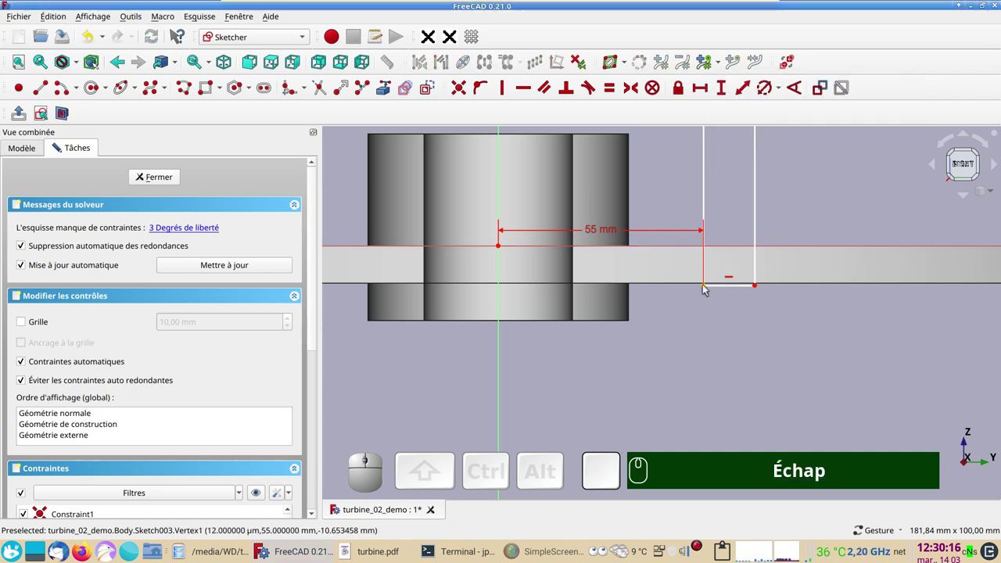
- Constrain the rectangle's lower corner 10 mm vertically from the horizontal axis
left_click(708, 289)
left_click(729, 246)
left_click(722, 81)
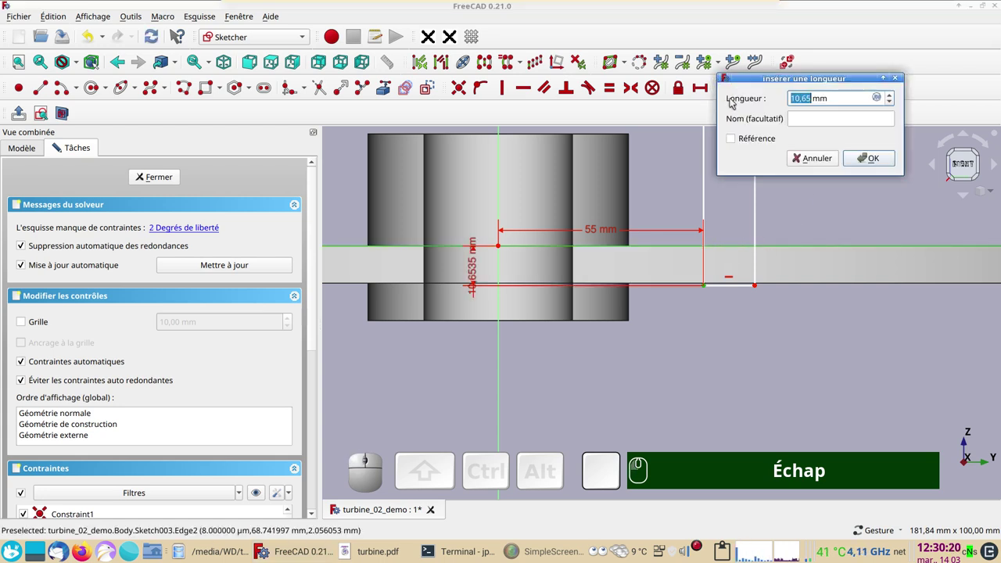
key("KP_1")
key("KP_0")
key("KP_Enter")
scroll("down", 3)
left_click_drag(746, 356, 649, 405)
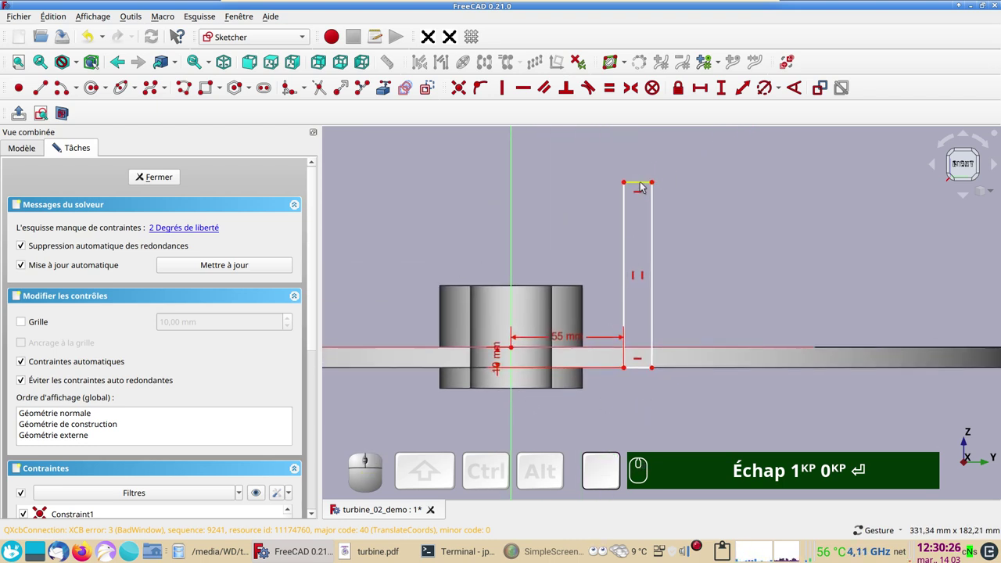
- Select the rectangle's top edge and start an arc to round its upper end
left_click(646, 187)
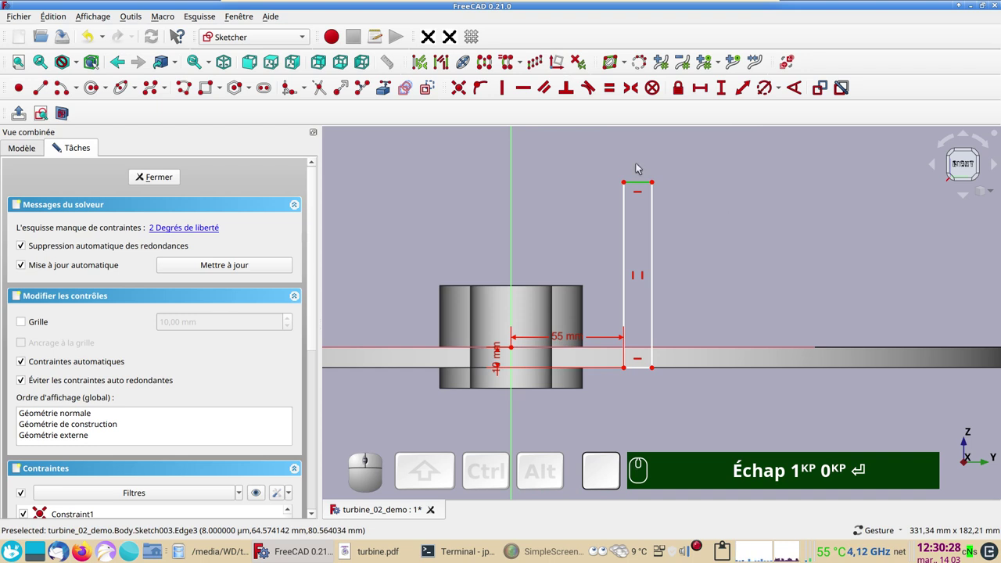
left_click(429, 89)
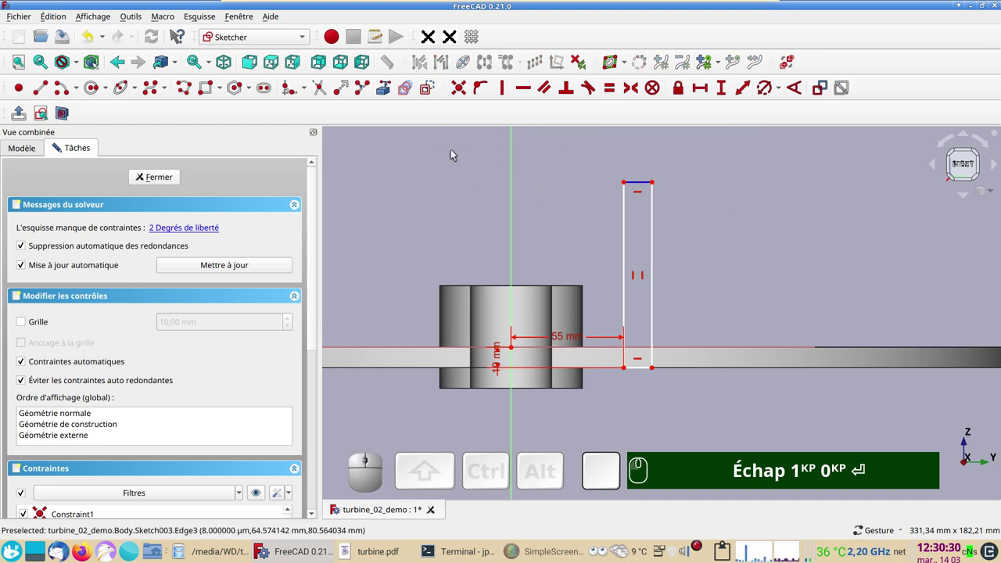
left_click(58, 85)
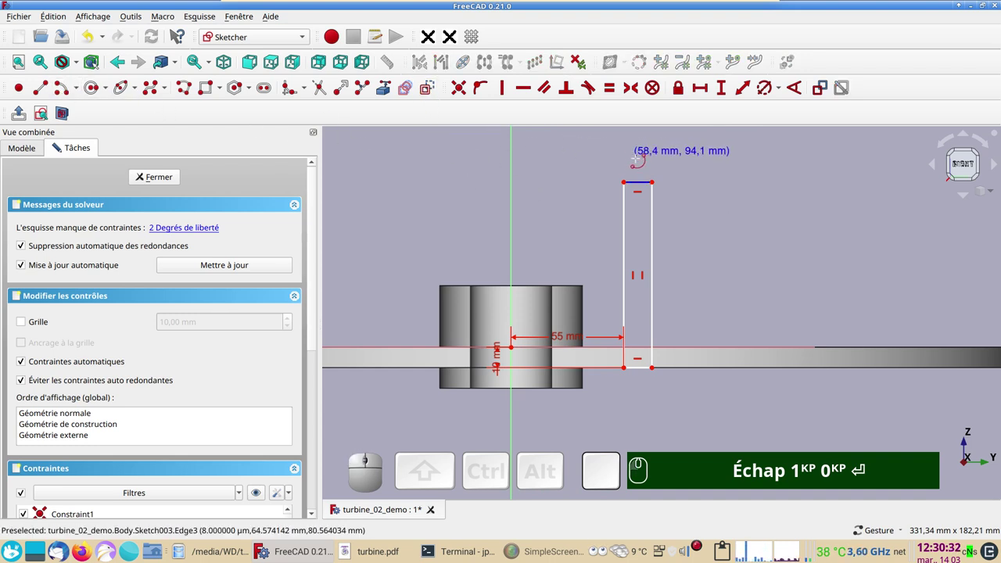
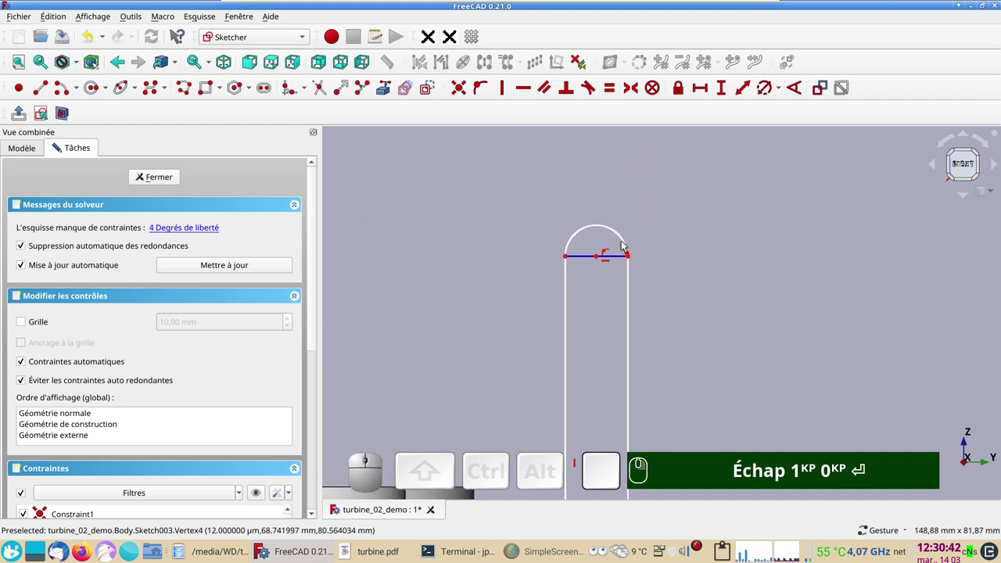
- Draw the arc capping the rectangle's top and adjust the view around the slot
left_click_drag(622, 244, 728, 288)
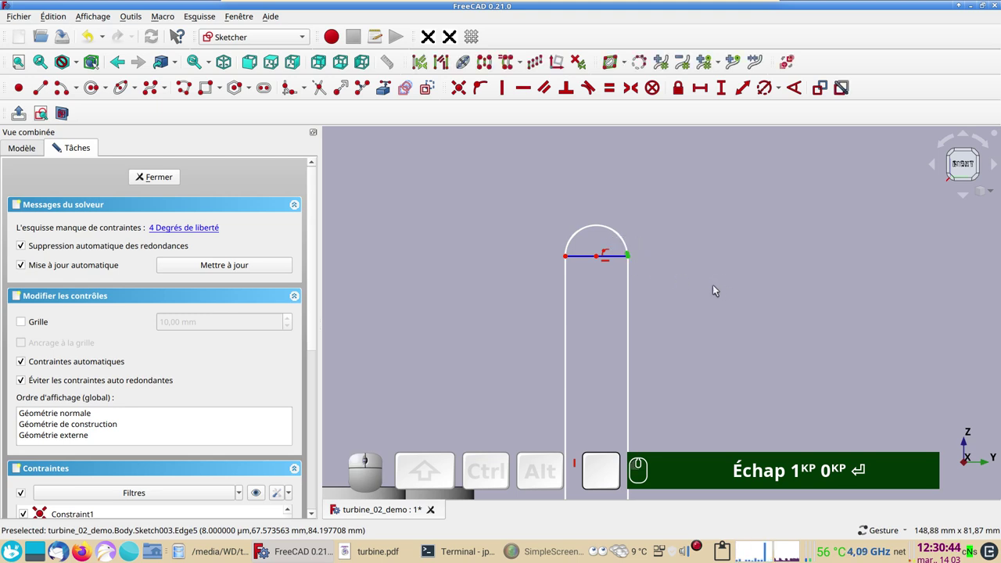
key("c")
key("c")
left_click_drag(676, 300, 660, 231)
type("Échap 1ᴷᴾ 0ᴷᴾ ⏎ c")
scroll("down", 3)
right_click(707, 292)
right_click(647, 193)
- Constrain the rounded top arc's radius to 3.5 mm
left_click(621, 190)
left_click(764, 93)
key("KP_3")
key("KP_Decimal")
key("KP_5")
key("KP_Enter")
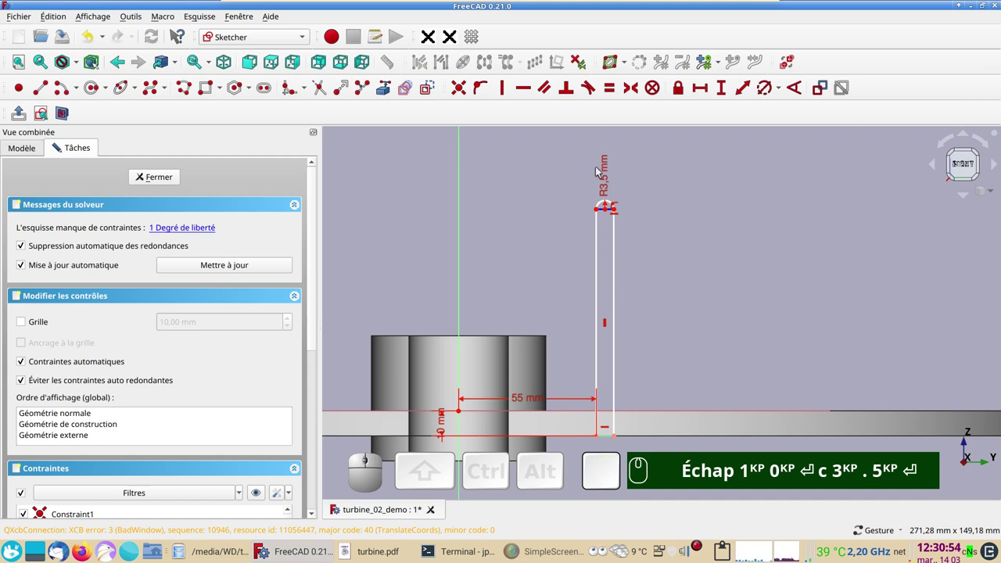
left_click_drag(611, 184, 673, 312)
scroll("down", 3)
right_click(675, 321)
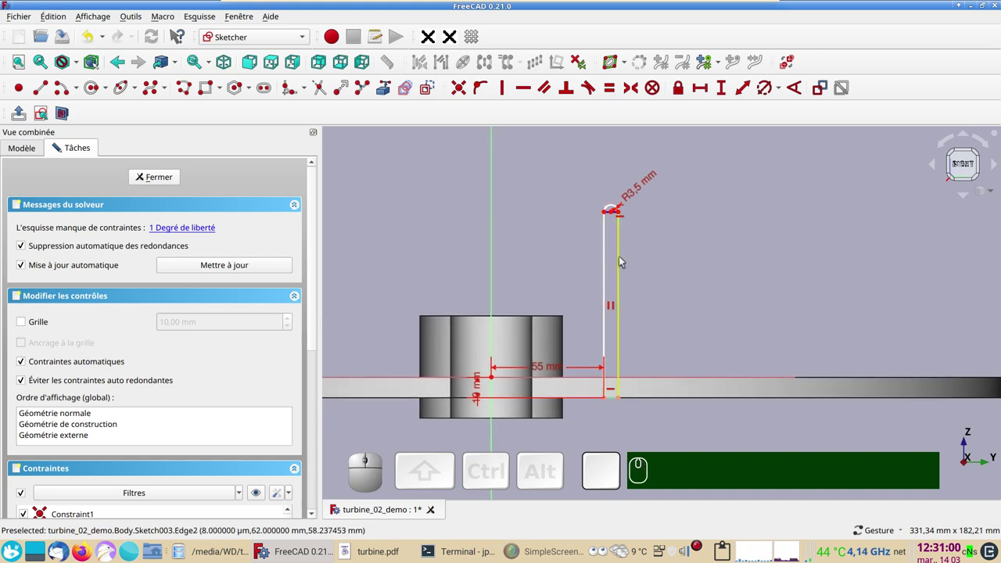
left_click_drag(623, 256, 663, 272)
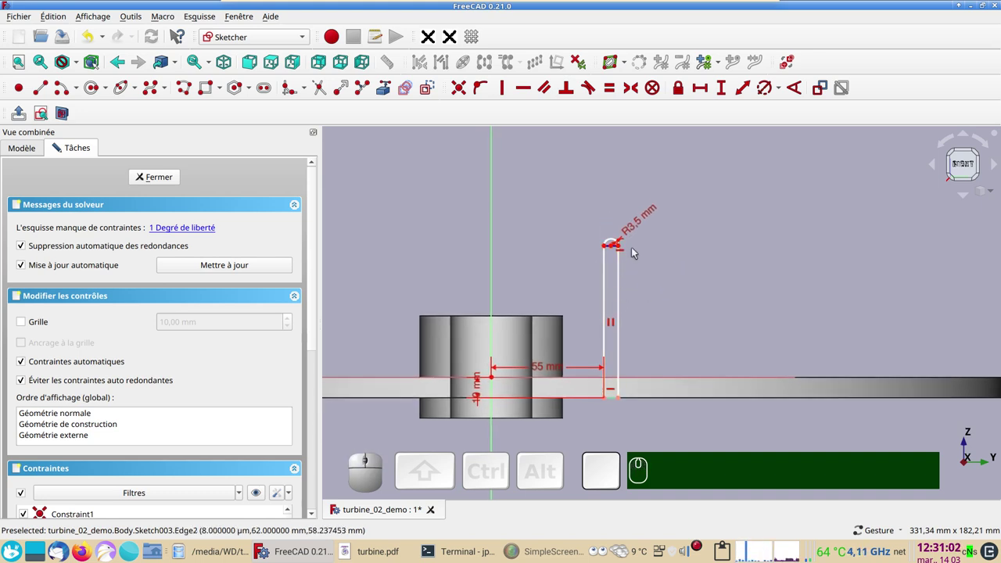
- Set the profile's tall vertical side to 50-3.5 = 46.5 mm, fully constraining the sketch
left_click(622, 262)
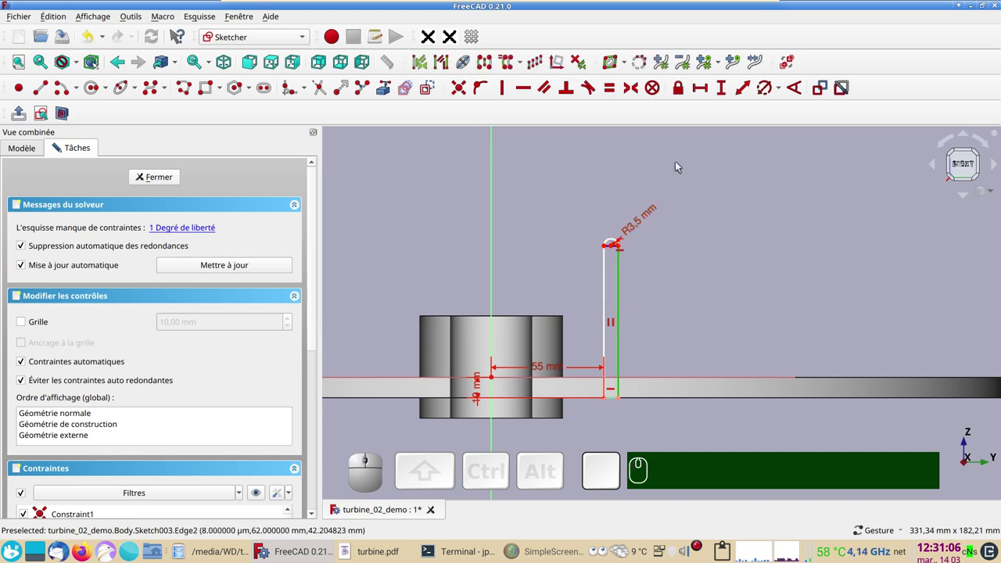
left_click(728, 89)
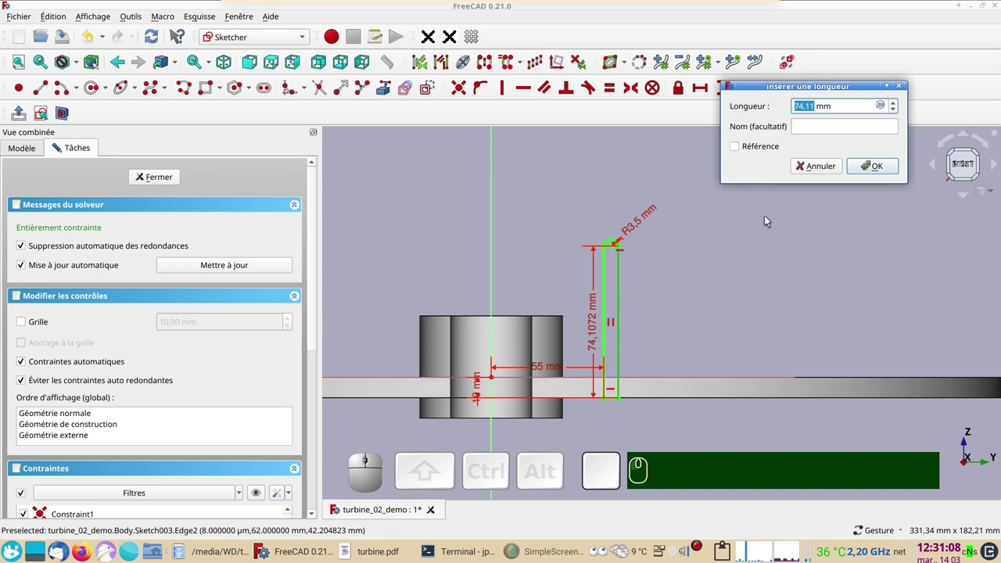
key("KP_5")
key("KP_0")
key("KP_Subtract")
key("KP_3")
key("KP_Decimal")
type("5ᴷᴾ 0ᴷᴾ (-) 3ᴷᴾ . 5ᴷᴾ")
key("KP_5")
key("Return")
key("Return")
scroll("up", 3)
right_click(663, 333)
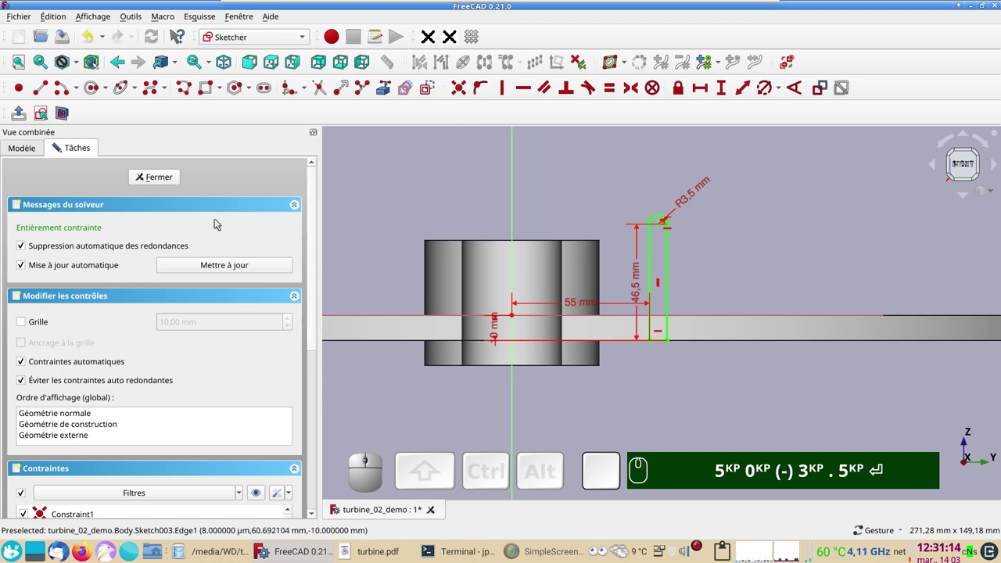
- Close the profile sketch and select Sketch003 together with the Sketch002 arc path in isometric view
left_click(169, 182)
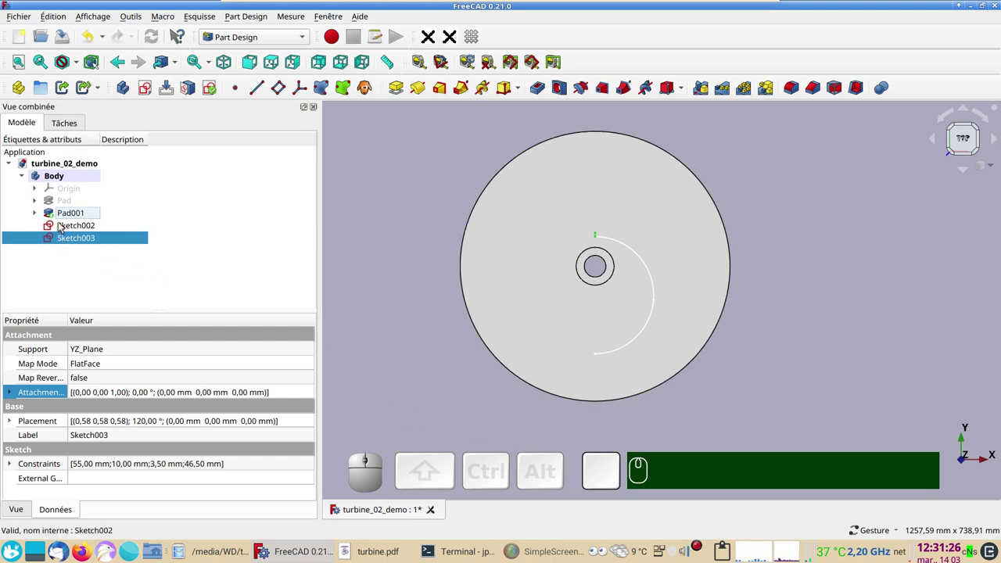
left_click(69, 241)
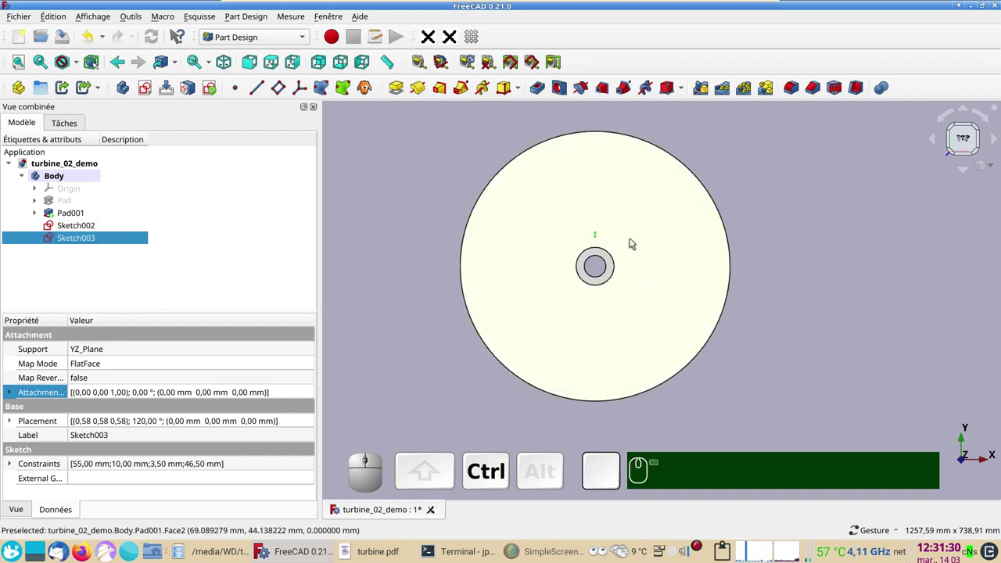
key("ctrl+KP_0")
left_click_drag(731, 346, 506, 317)
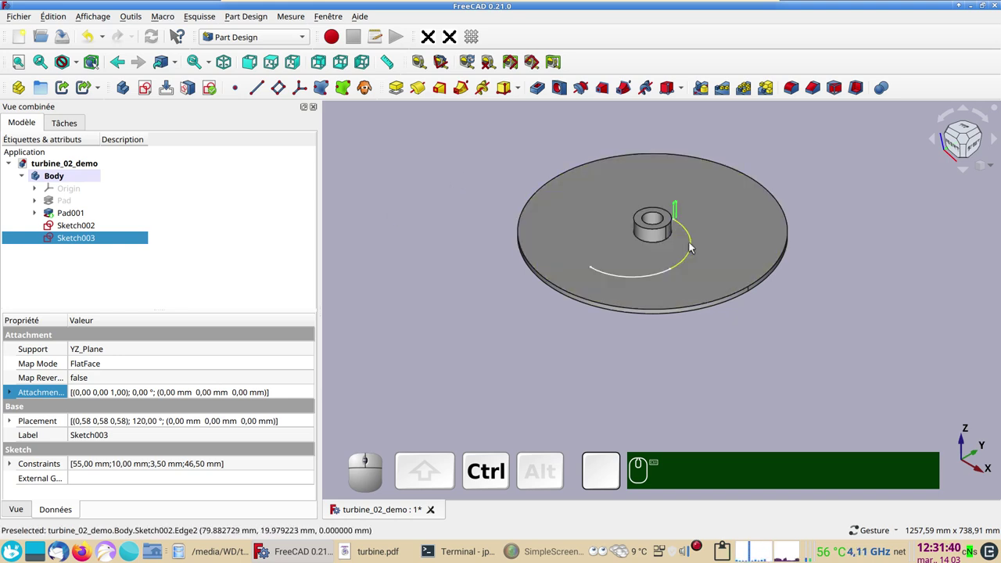
left_click(693, 241)
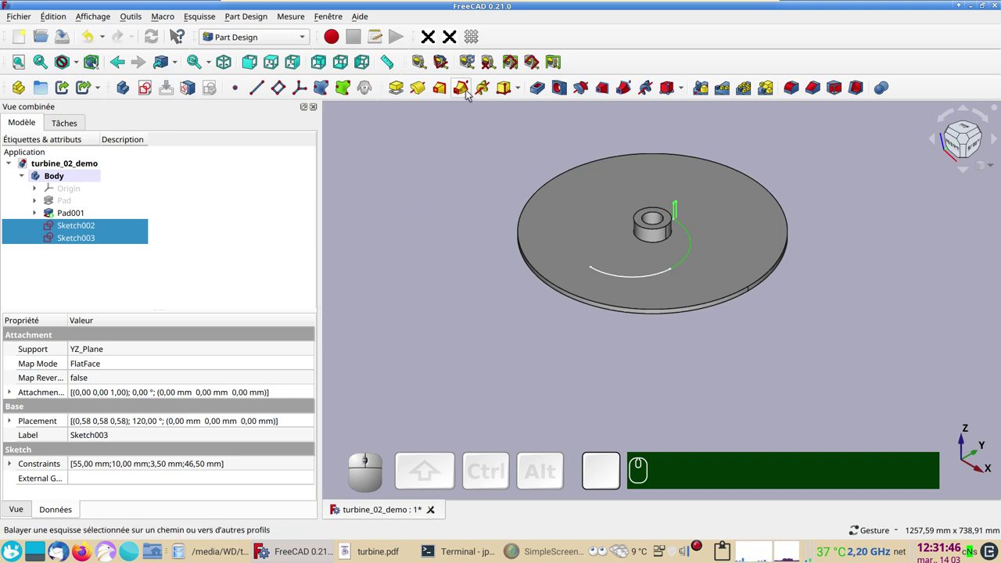
- Create an additive pipe sweeping Sketch003 along Sketch002 Edge2, then expand it and toggle the profile sketch's visibility
left_click(471, 93)
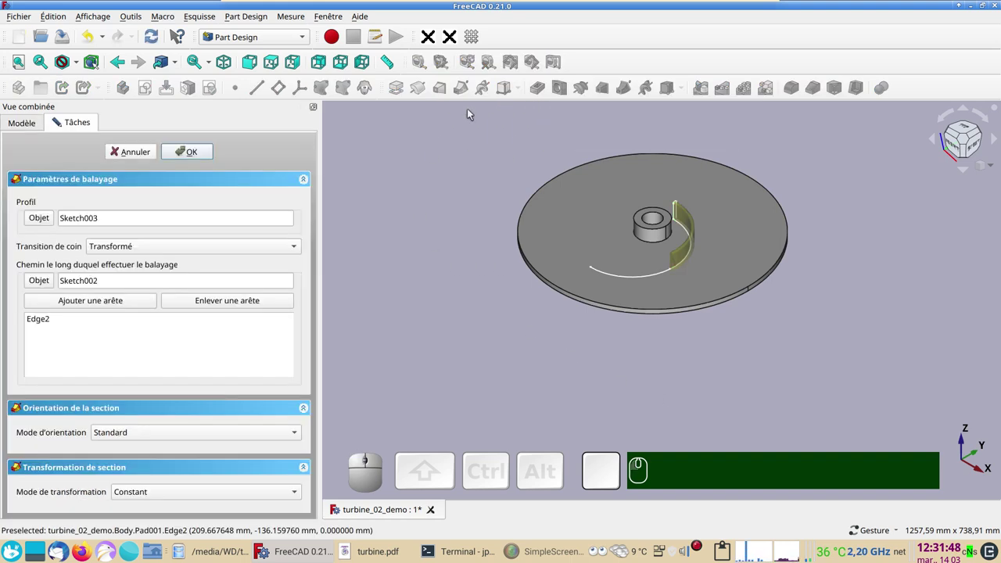
left_click(190, 151)
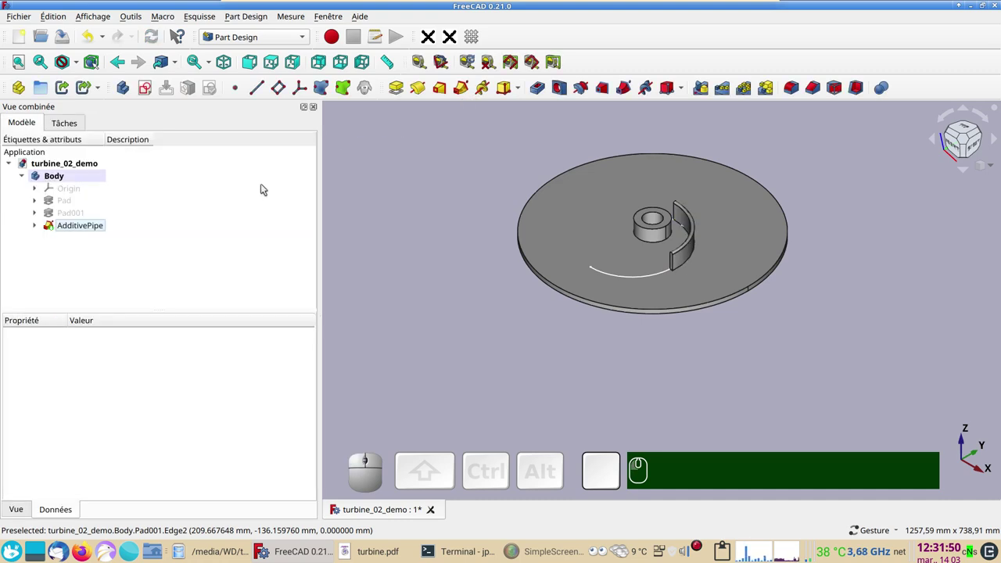
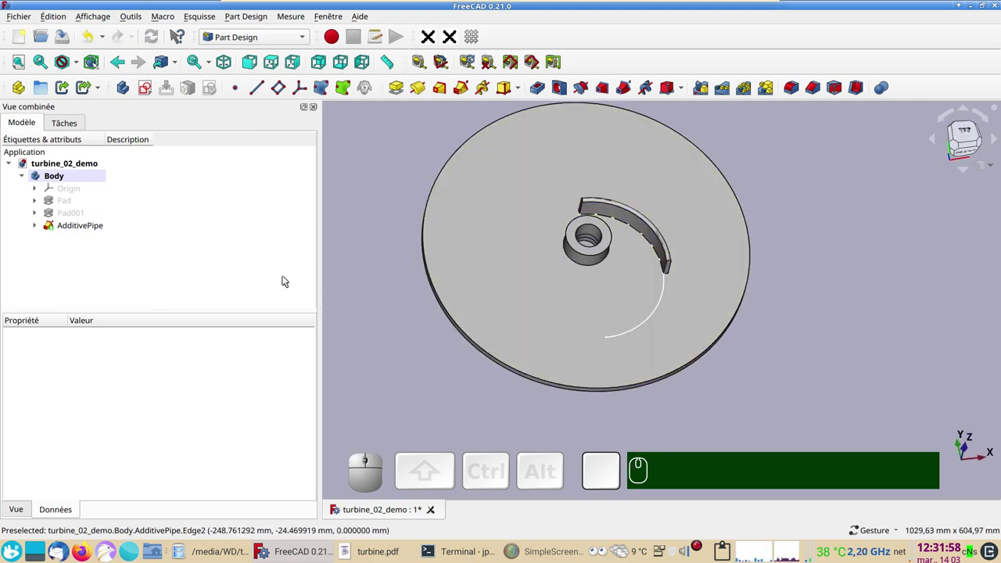
left_click(38, 226)
left_click(78, 241)
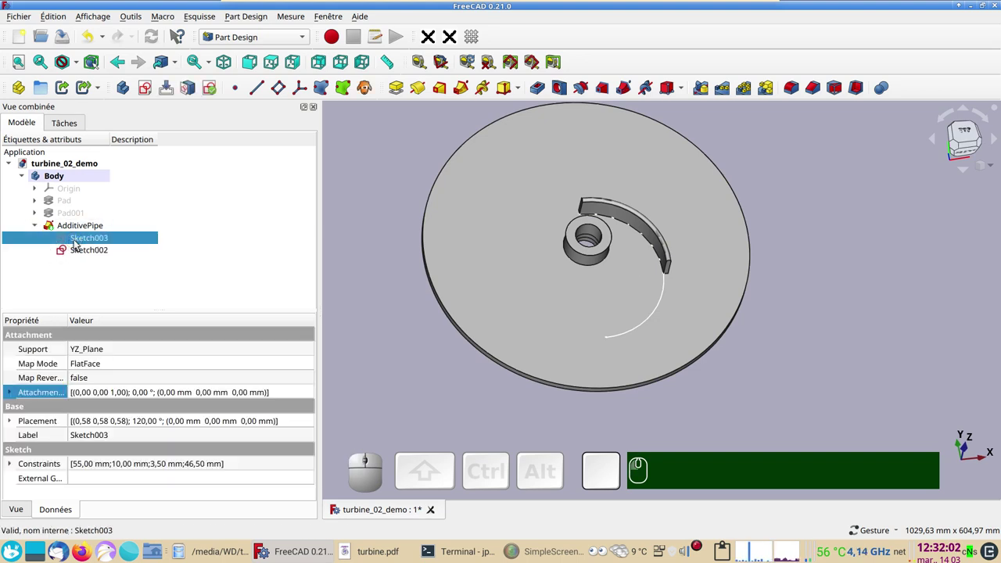
key("space")
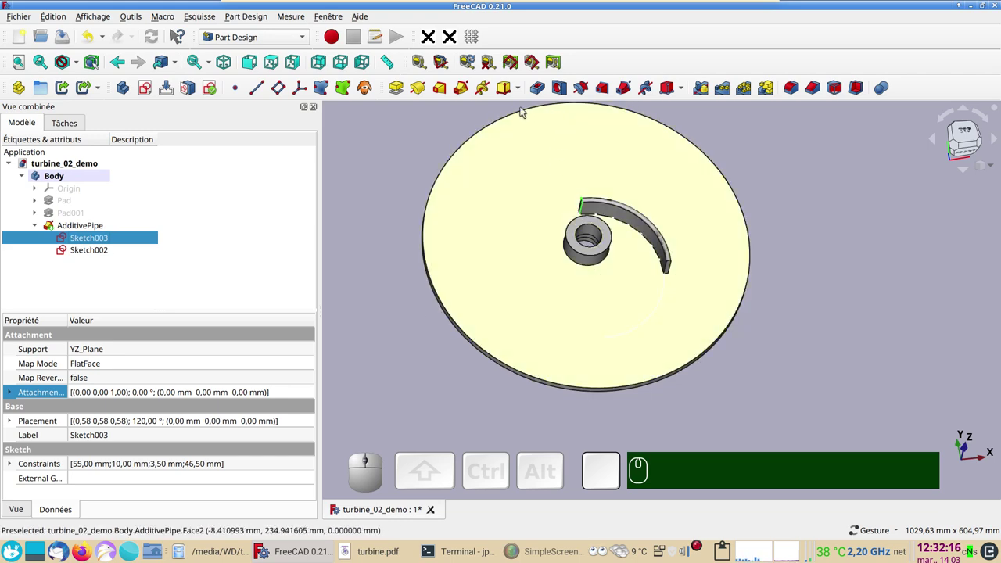
- Sweep Sketch003 as a second additive pipe along the remaining arc of Sketch002 added as path edge
left_click(466, 94)
left_click(518, 245)
key("space")
scroll("up", 3)
left_click_drag(515, 248, 462, 309)
left_click(106, 305)
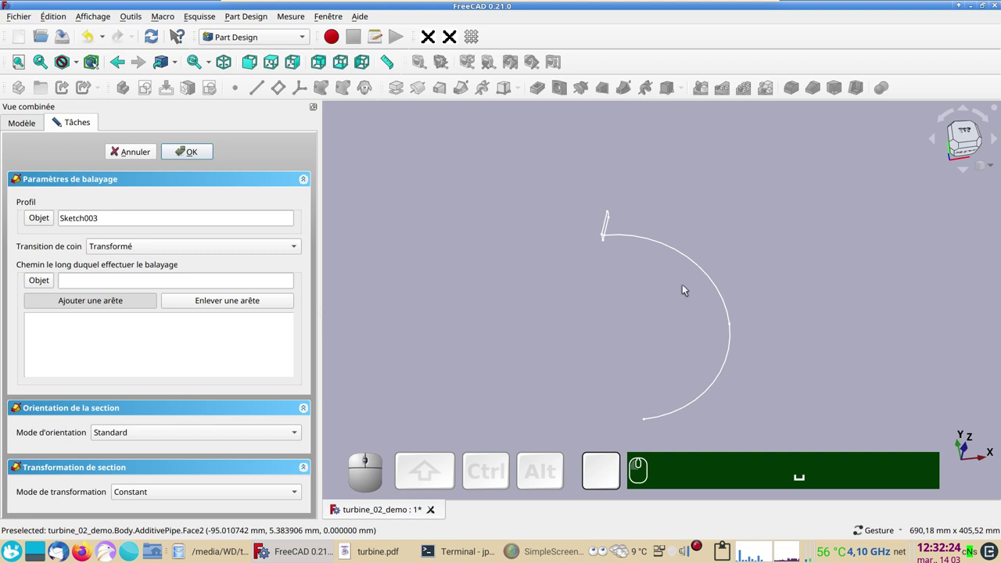
left_click(692, 257)
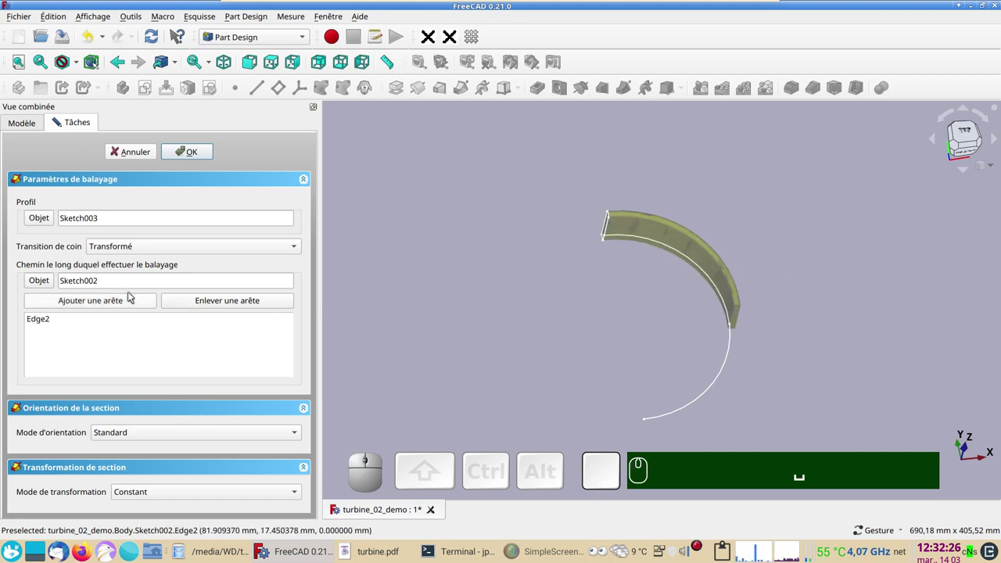
left_click(132, 301)
left_click(727, 366)
left_click(197, 158)
- Orbit around the hub to inspect the two-section curved blade wall
left_click_drag(861, 385, 657, 299)
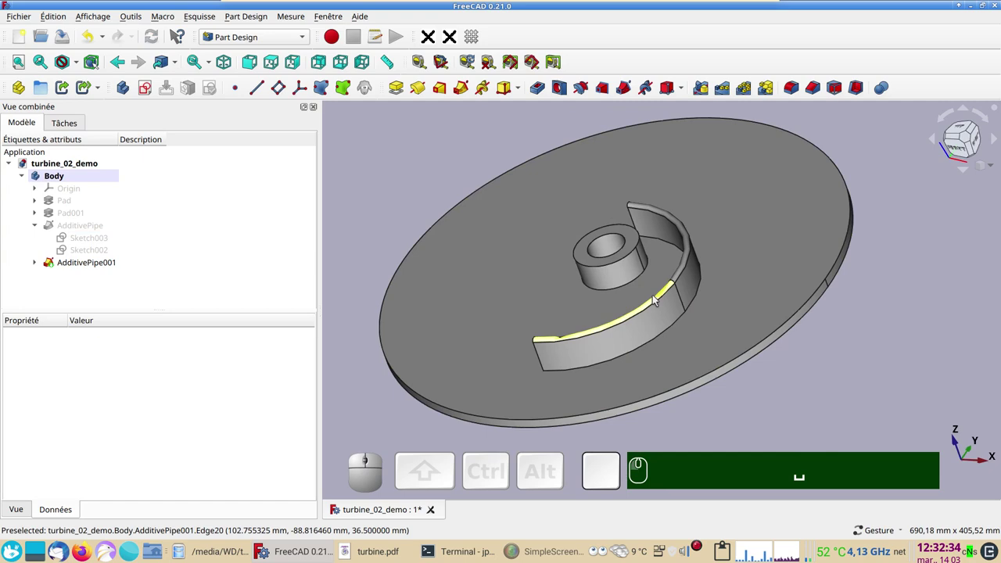
left_click(418, 296)
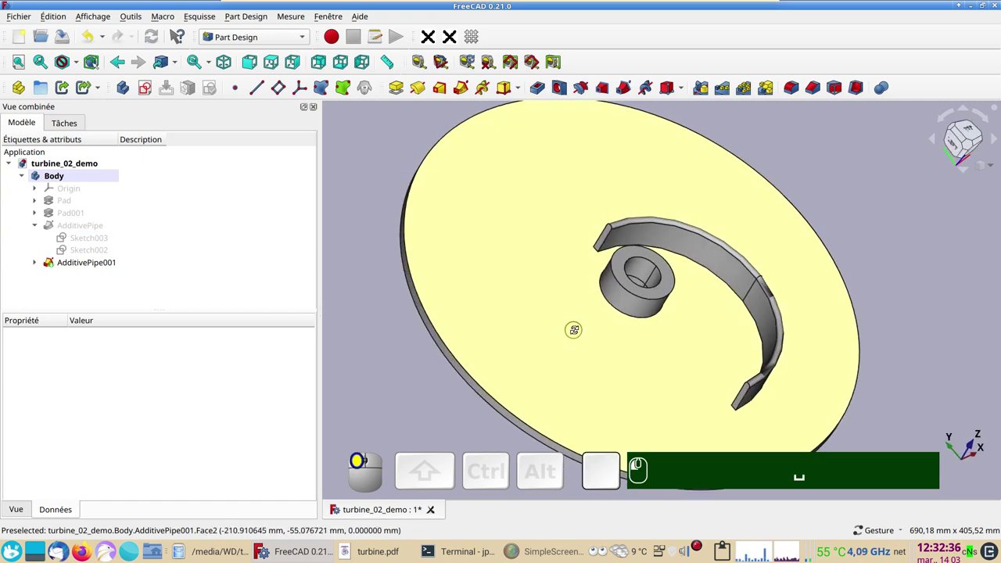
scroll("down", 3)
right_click(874, 306)
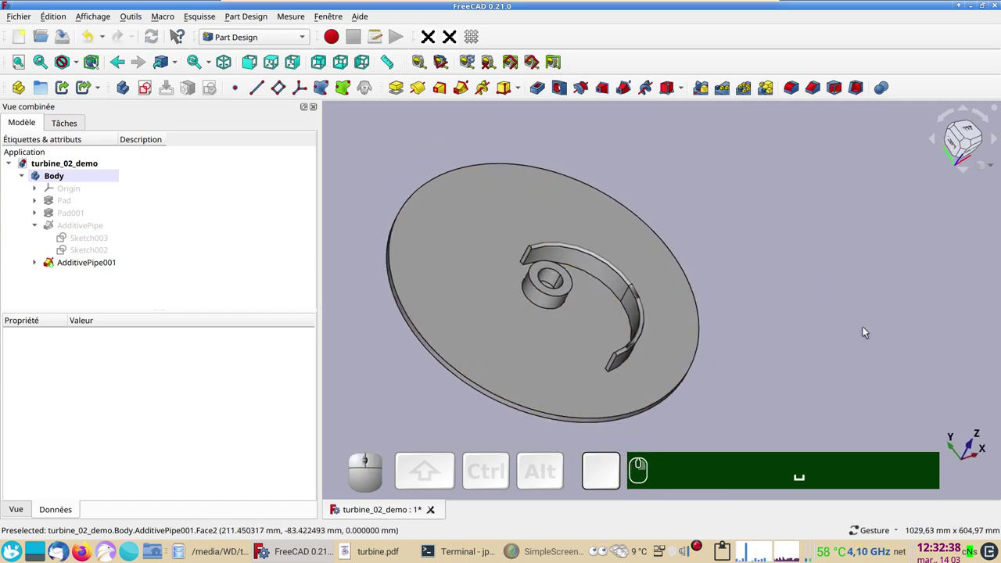
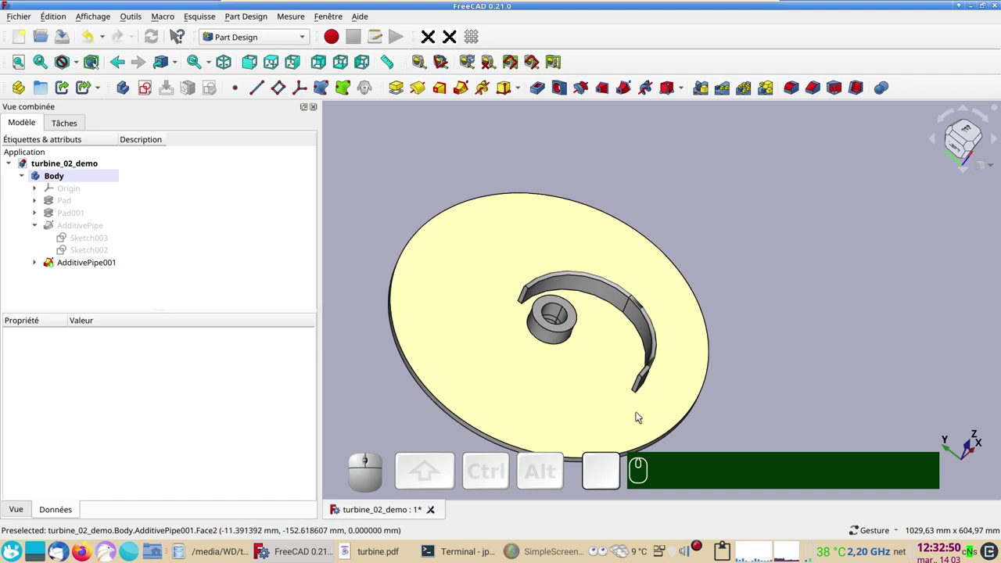
left_click(749, 421)
scroll("up", 3)
left_click_drag(762, 370, 635, 332)
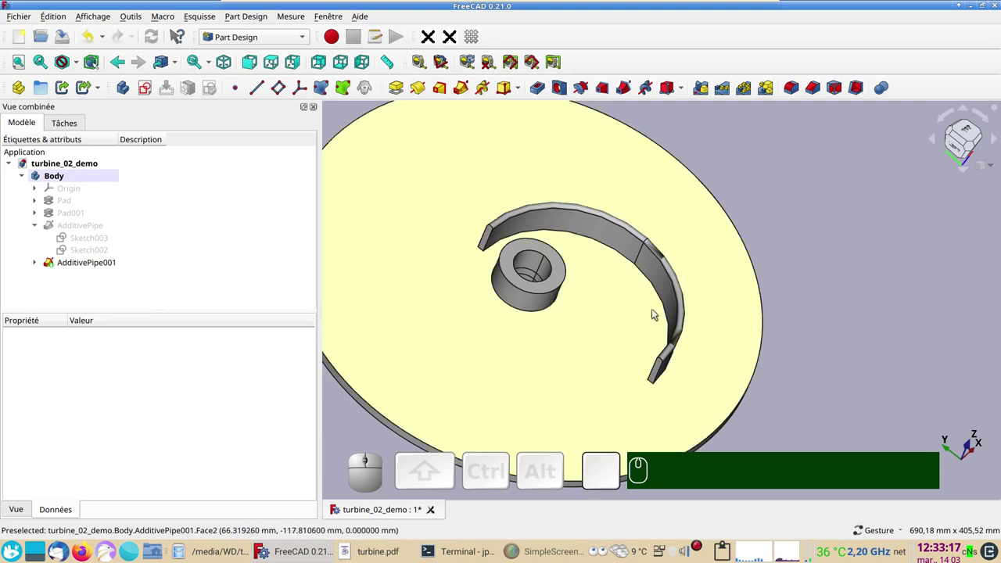
- Hide AdditivePipe001 and orbit closer to the first blade
left_click(95, 230)
key("space")
left_click(815, 282)
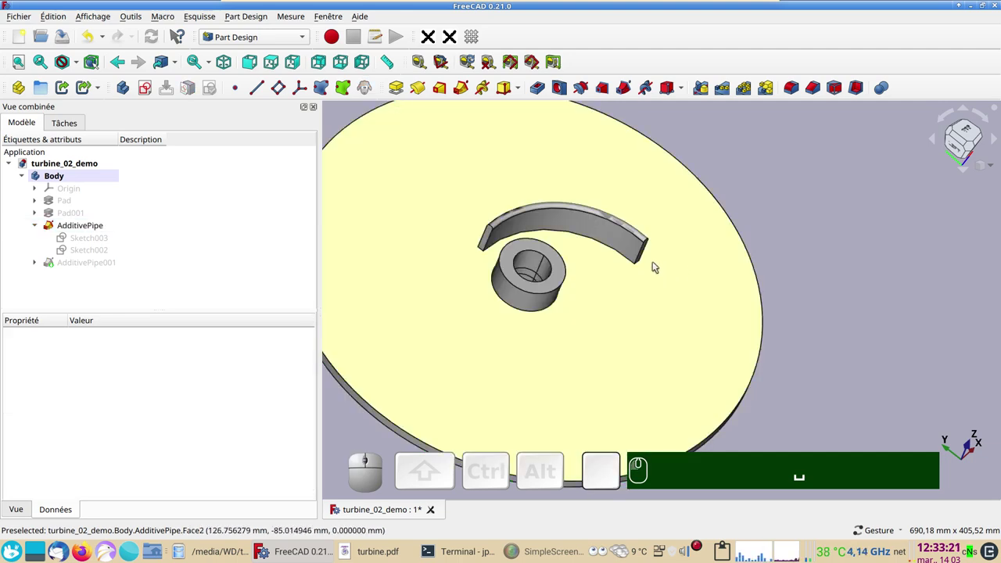
scroll("up", 3)
left_click_drag(784, 320, 463, 290)
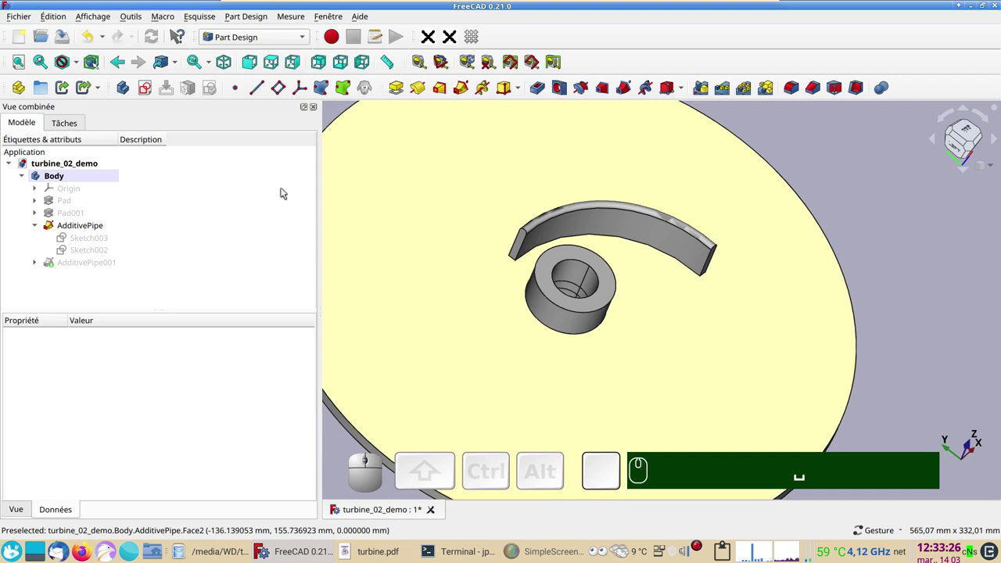
- Create a shape binder on each end face of the first blade wall
left_click(920, 234)
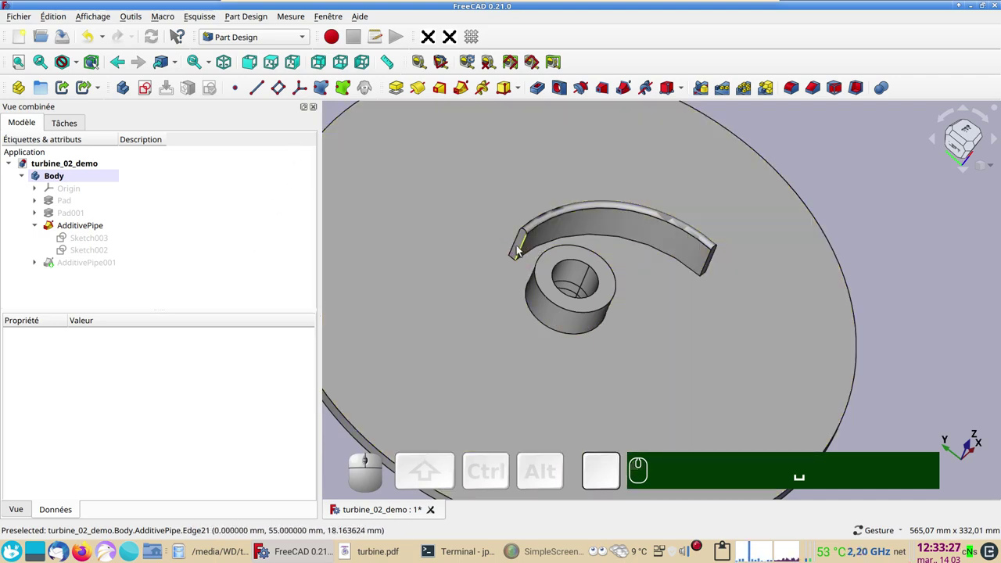
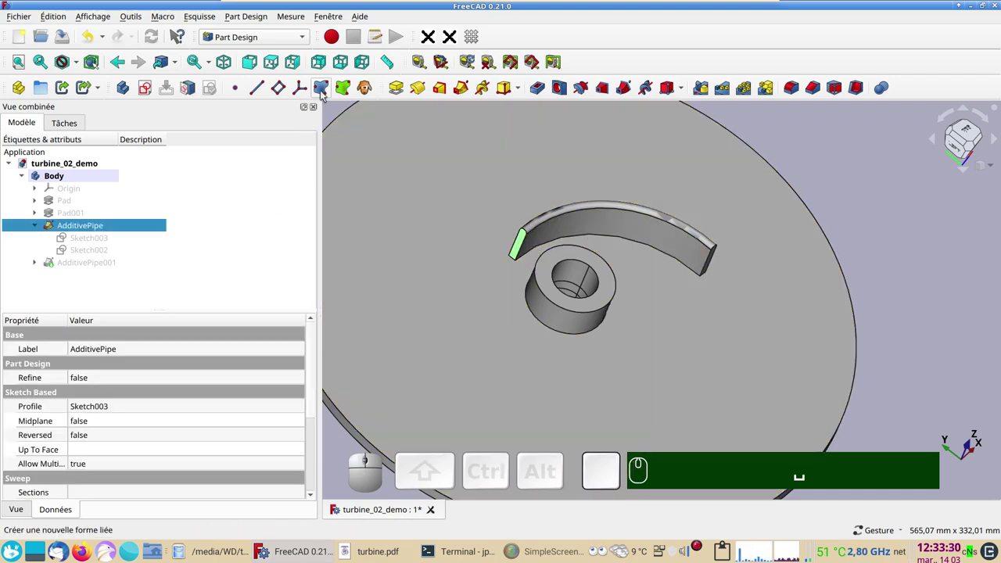
left_click(321, 83)
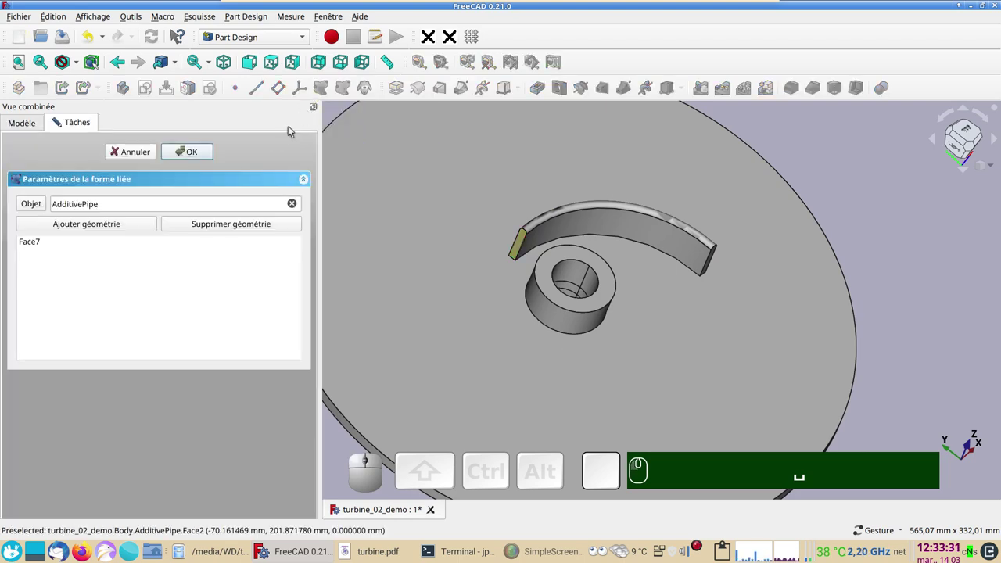
left_click(205, 152)
left_click_drag(798, 338, 677, 274)
left_click(626, 314)
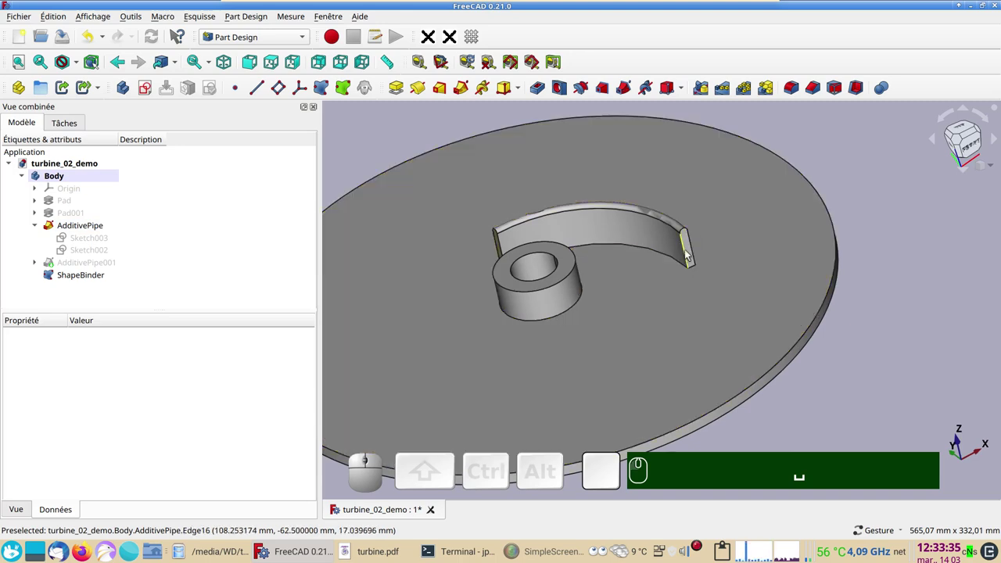
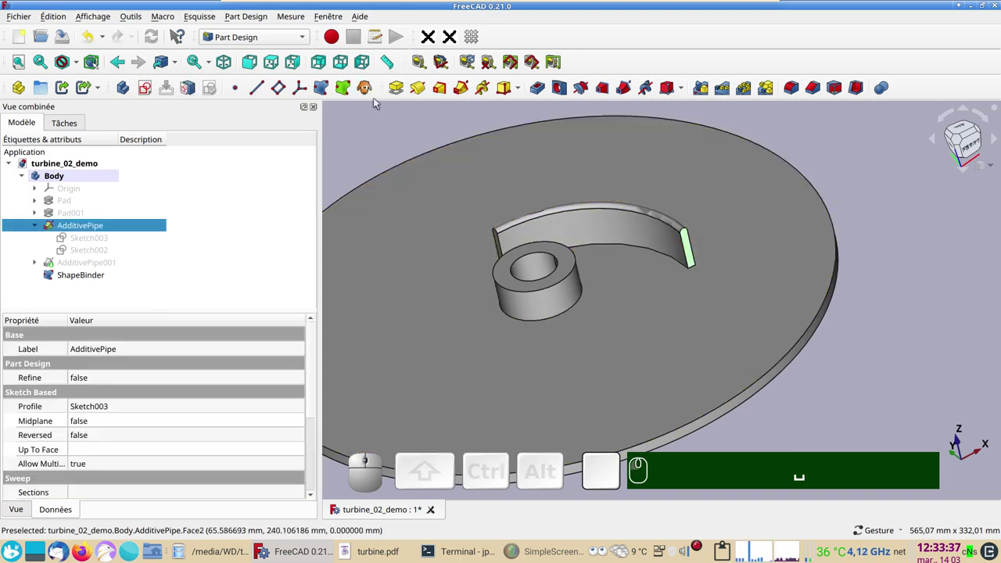
left_click(324, 89)
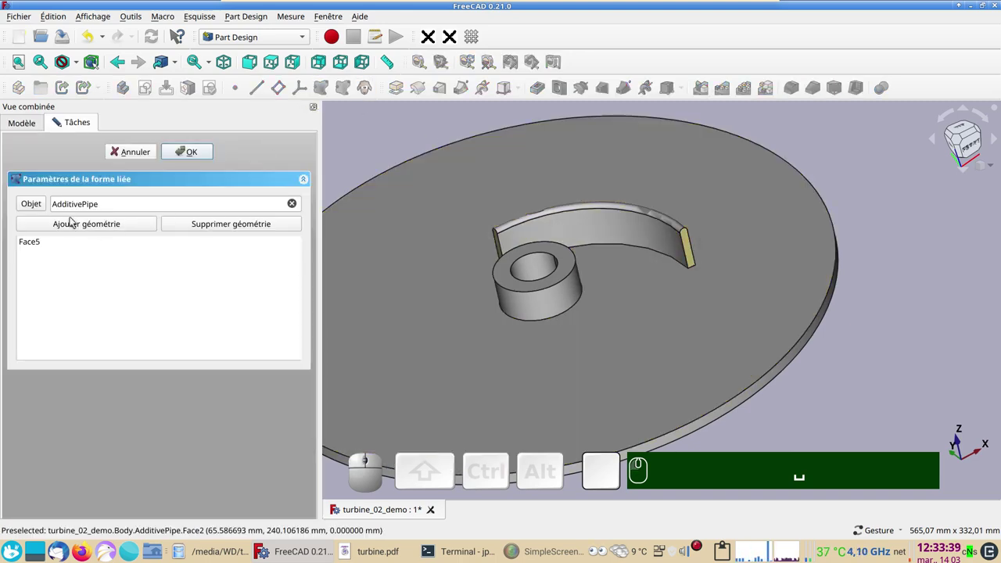
left_click(193, 151)
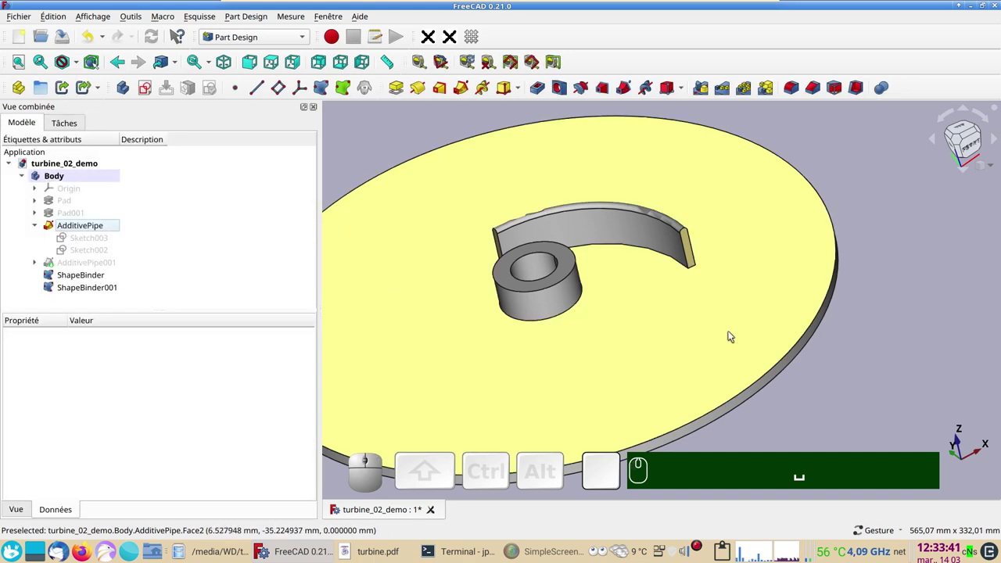
left_click_drag(872, 335, 895, 370)
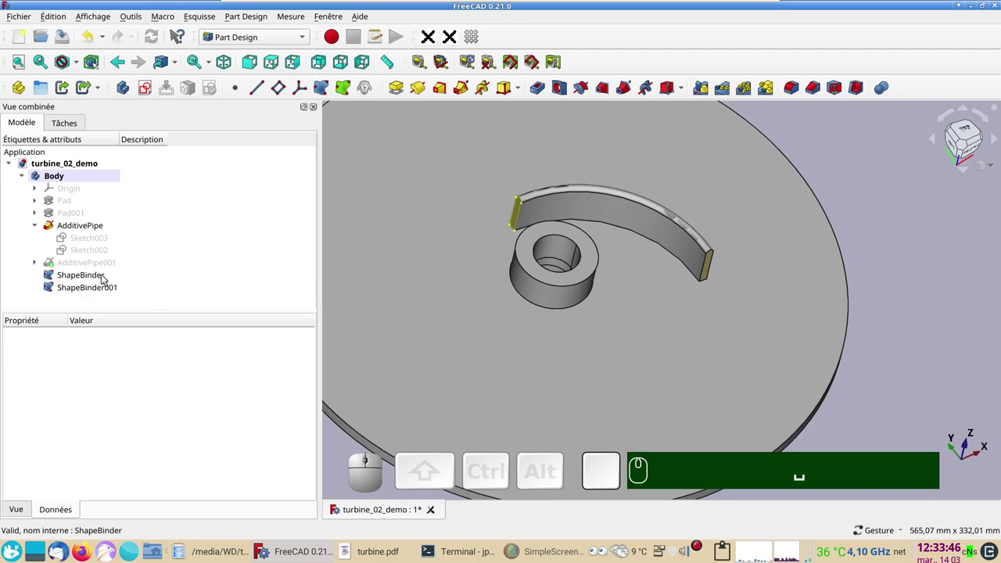
- Orbit over the disc and tilt it edge-on to inspect the swept blade and hub from a low angle
scroll("down", 3)
left_click_drag(918, 345, 915, 372)
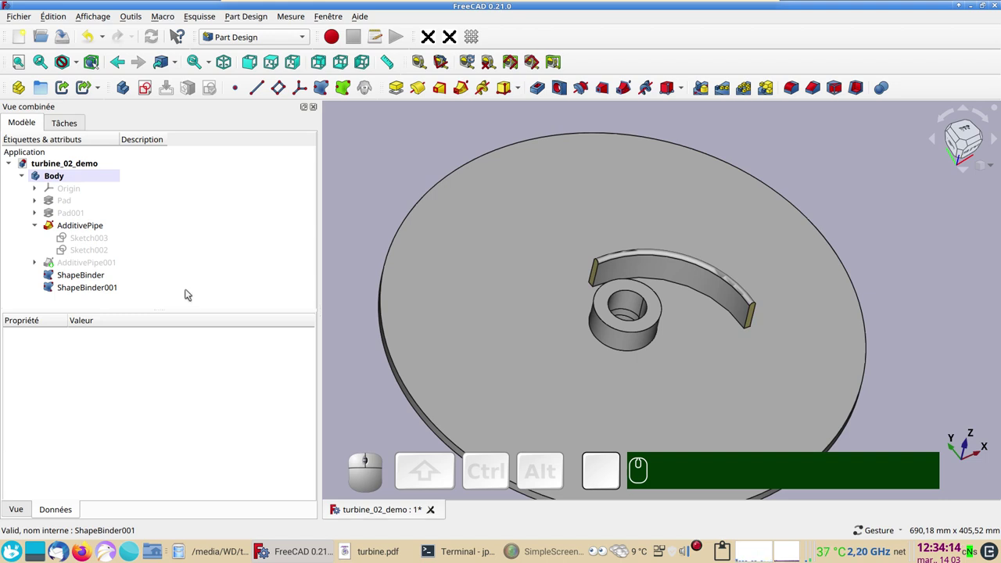
left_click(895, 394)
left_click_drag(864, 405, 456, 309)
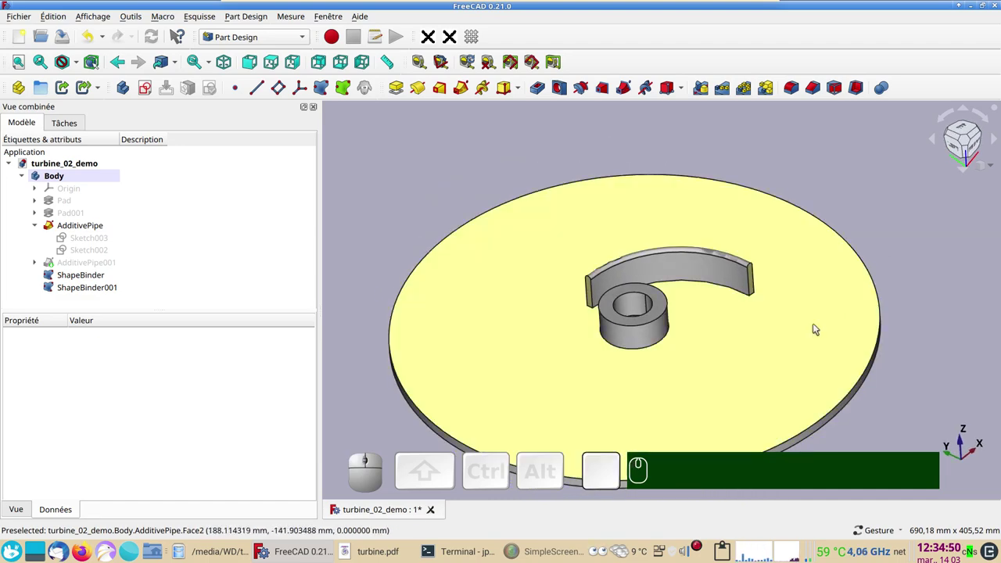
left_click_drag(495, 358, 518, 323)
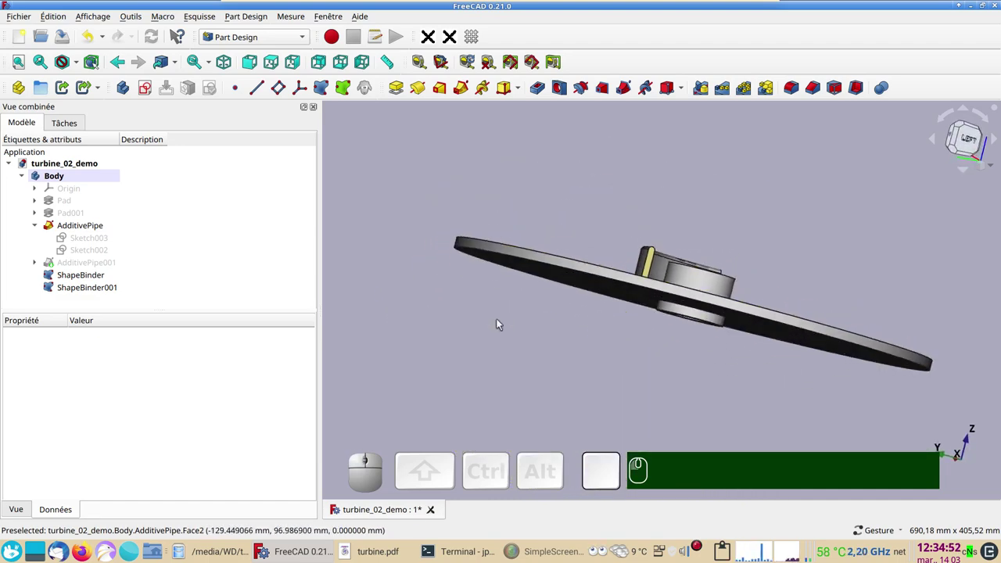
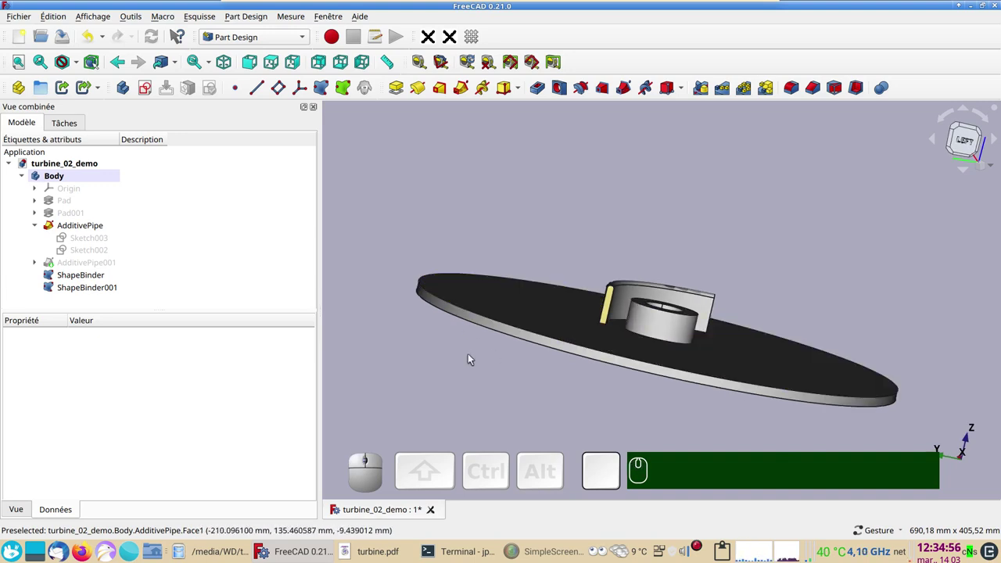
- Set the Left standard view and select the AdditivePipe feature
left_click(514, 334)
key("space")
key("space")
left_click(964, 142)
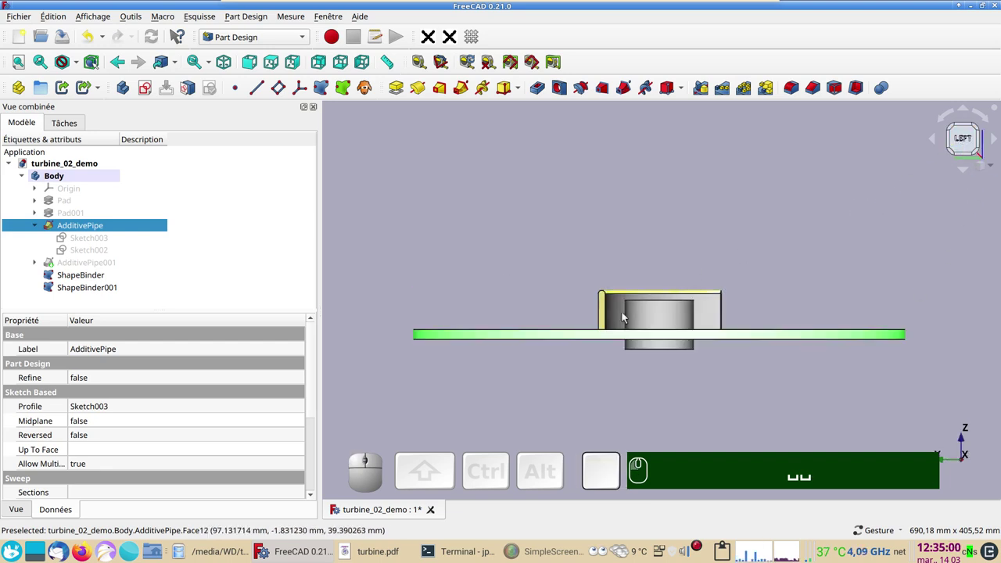
- Hide the AdditivePipe solid so only the two end-face shape binders stay visible
left_click(574, 332)
type("...4×")
key("space")
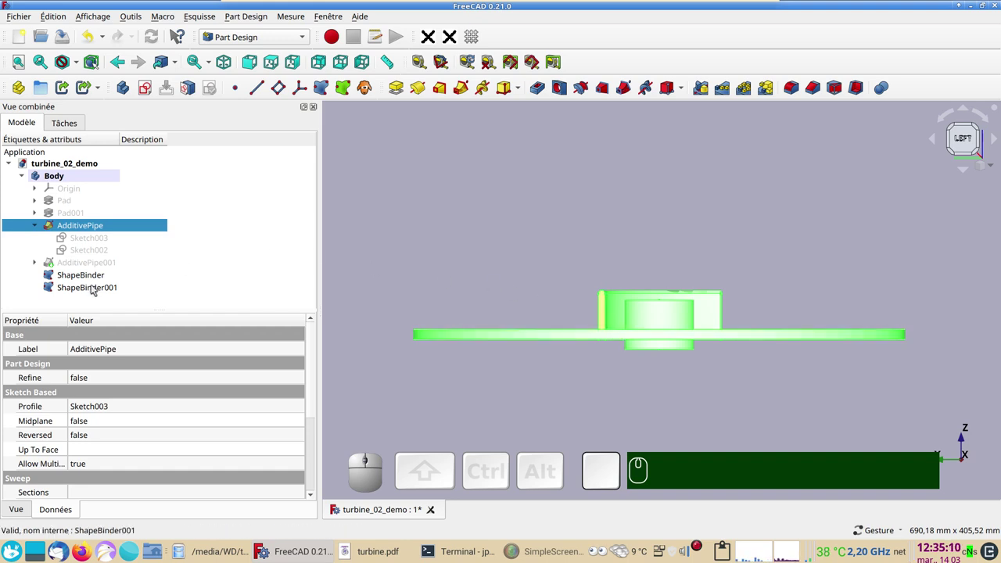
key("space")
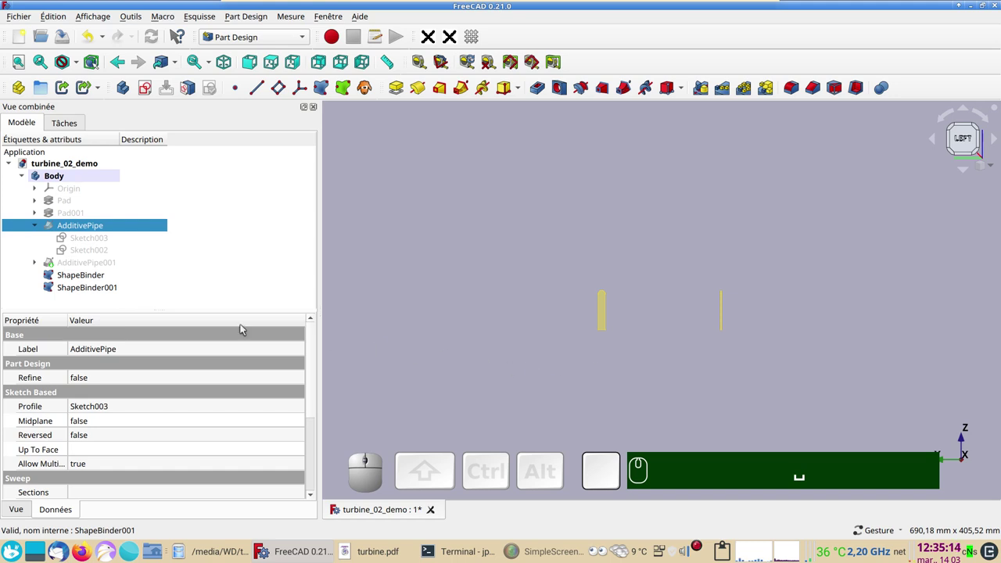
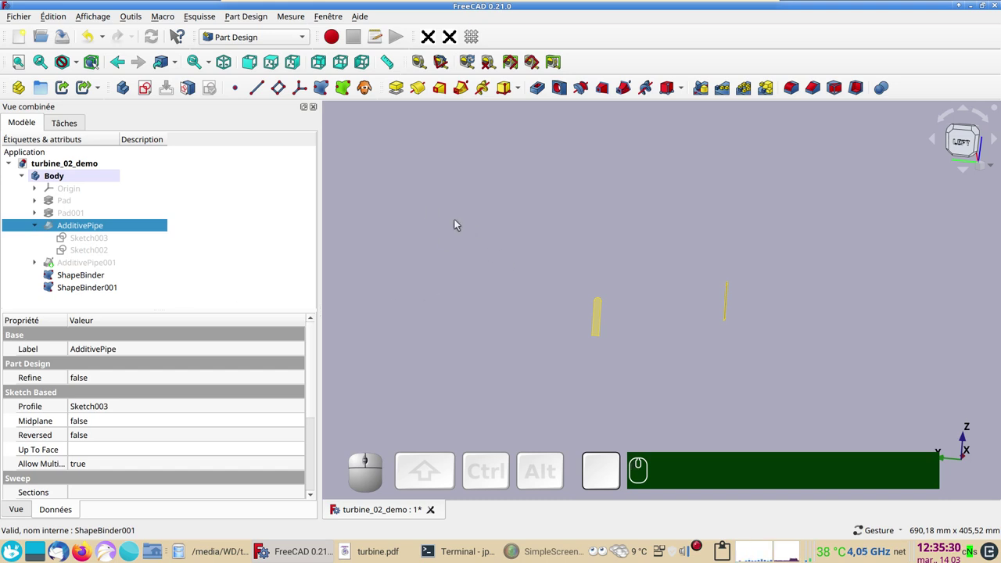
- Create a new sketch attached to the first ShapeBinder and frame the view on it
left_click(453, 204)
left_click(151, 93)
left_click(70, 238)
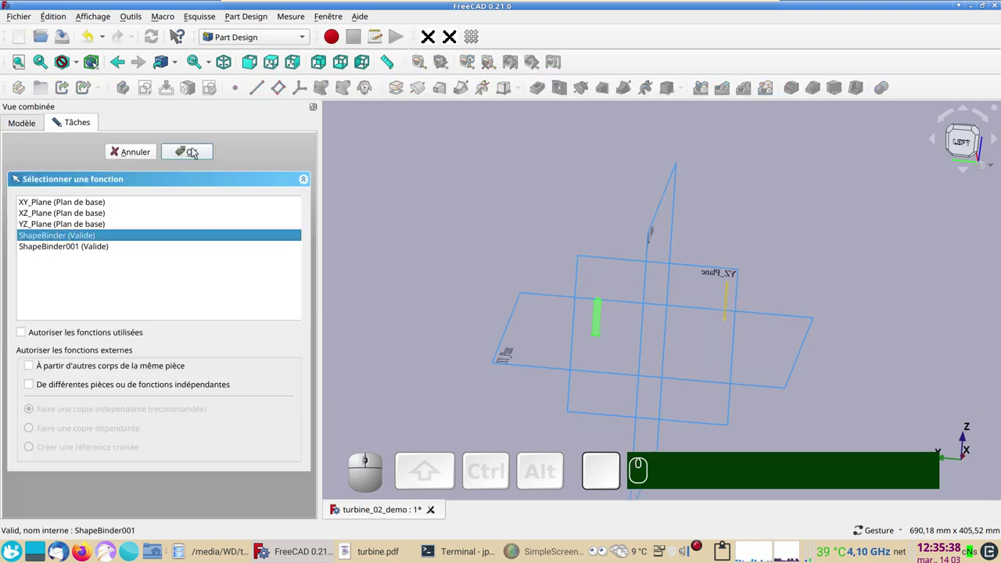
left_click(196, 151)
scroll("up", 3)
left_click_drag(577, 297, 492, 233)
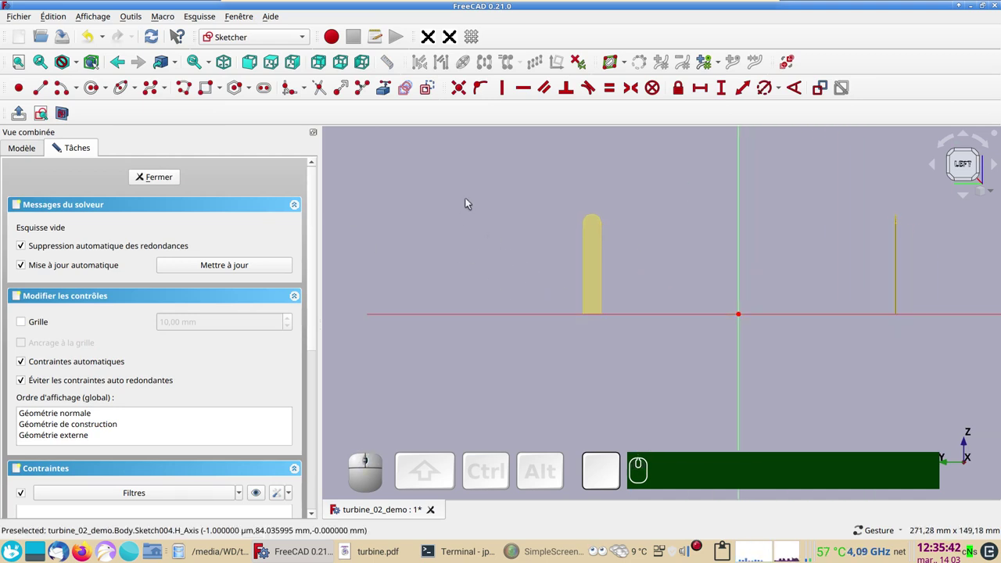
- Link the blade edges as external geometry and draw the root rectangle with a 5 mm dimension
left_click(390, 92)
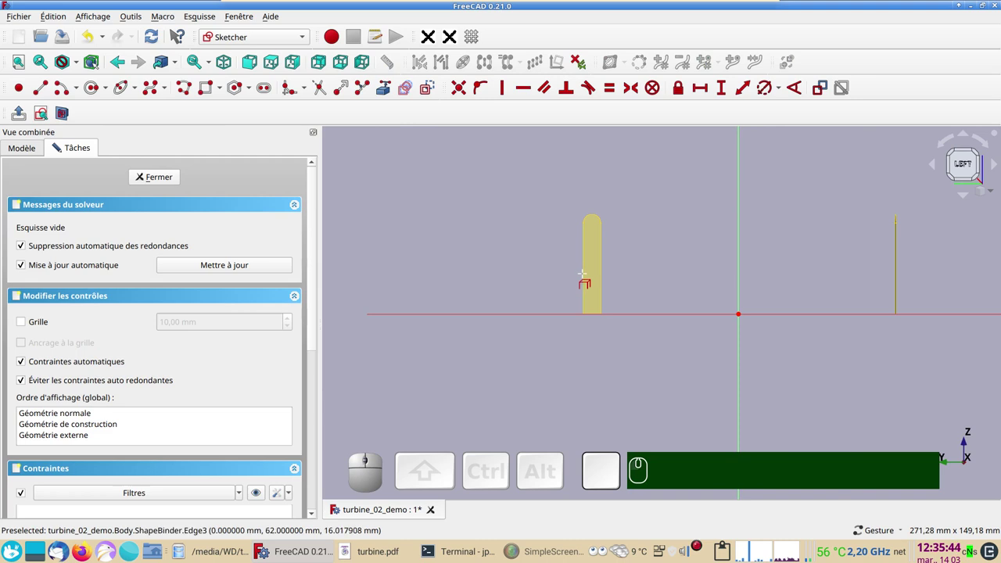
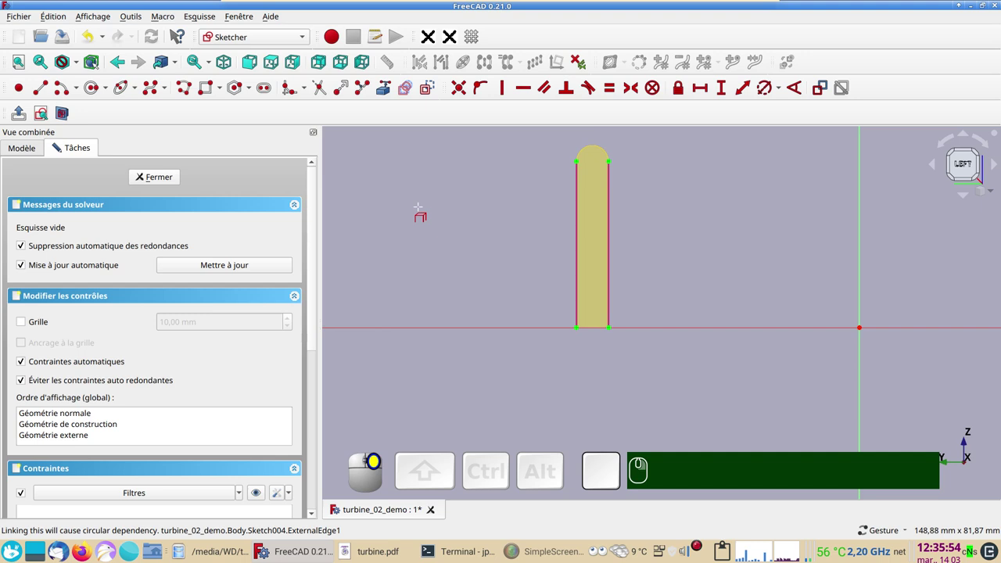
left_click(435, 94)
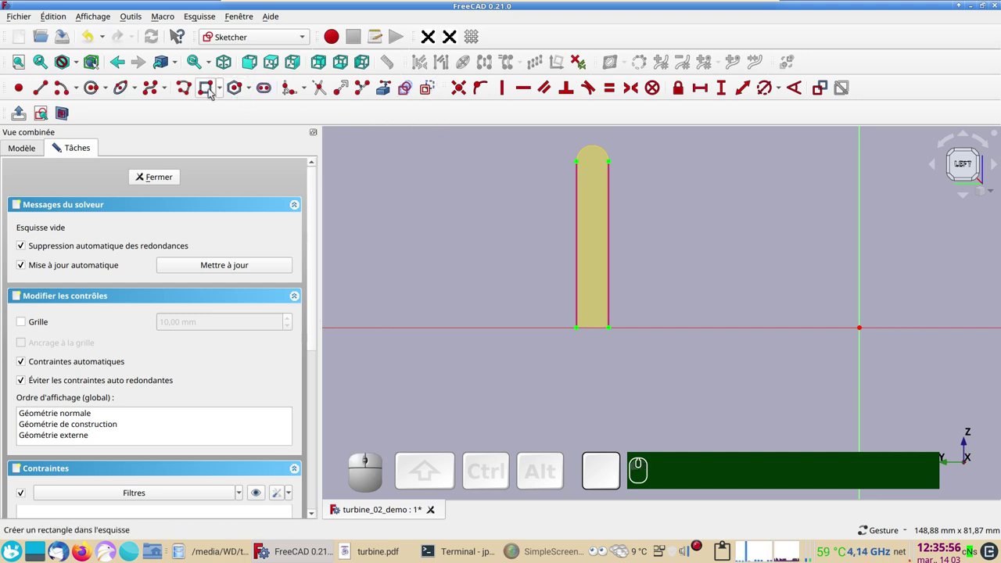
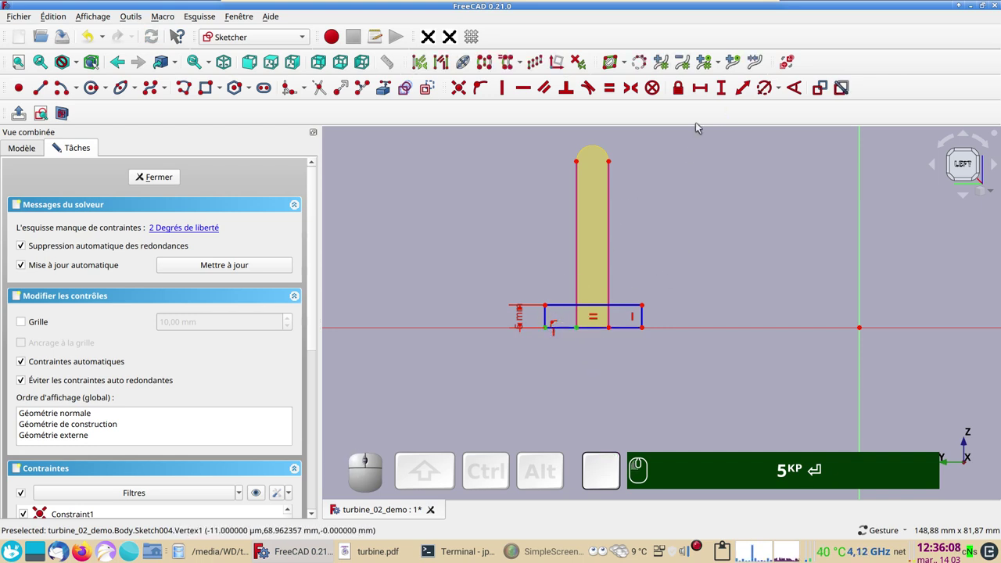
left_click(707, 95)
key("KP_5")
key("Return")
- Constrain the rectangle 5 mm horizontally from the blade edge and move the dimension labels aside
left_click(611, 330)
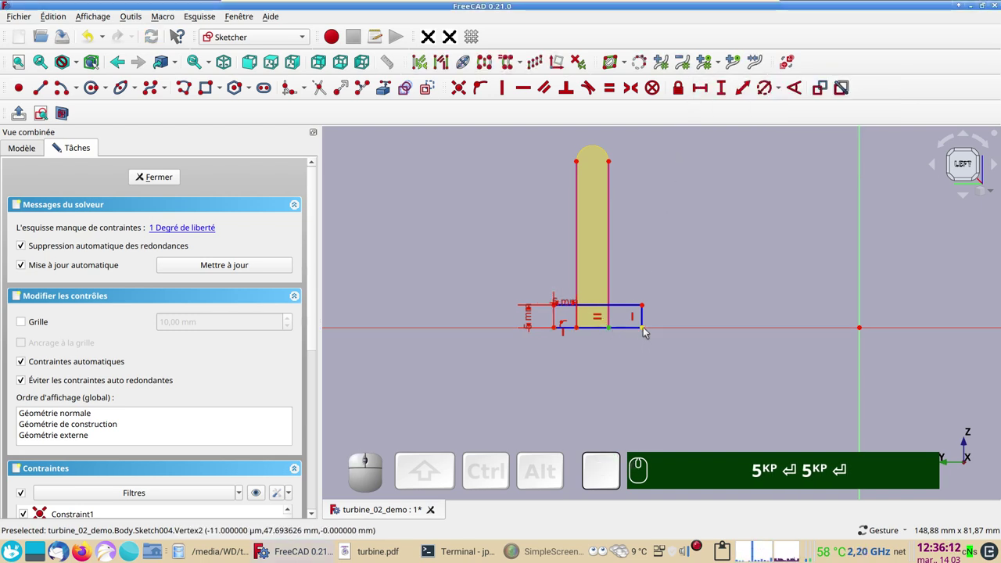
left_click(649, 331)
left_click(703, 90)
key("KP_5")
left_click(860, 165)
scroll("up", 3)
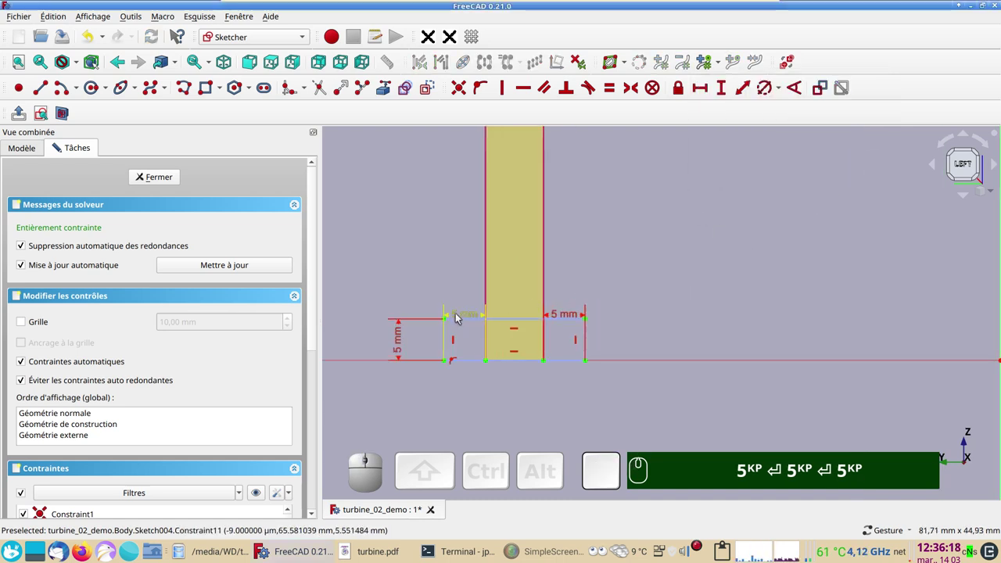
left_click_drag(465, 324, 553, 342)
left_click_drag(569, 321, 180, 294)
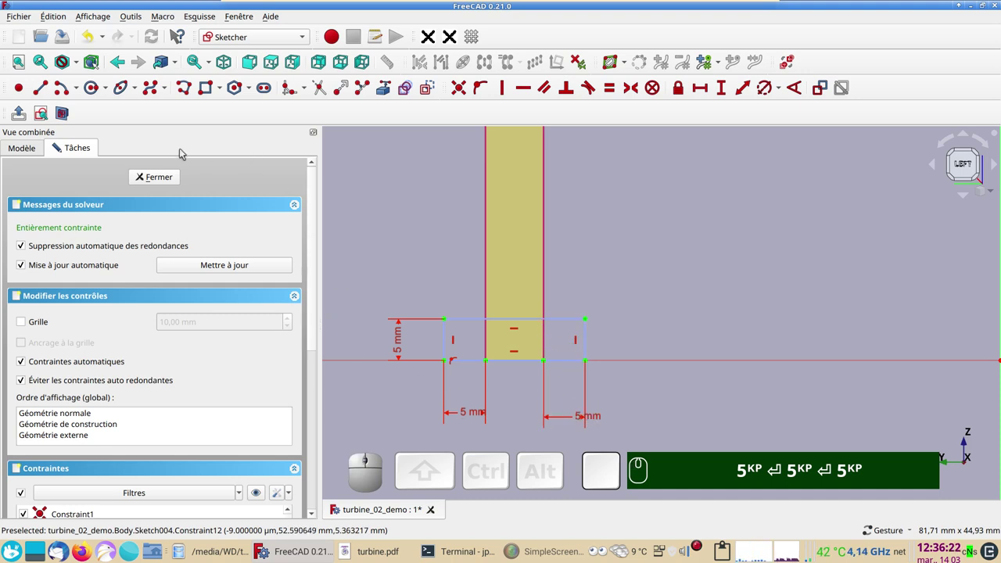
- Add the 5 mm concave fillet arcs on both sides and set the 10 mm base depth
left_click(429, 96)
left_click(60, 89)
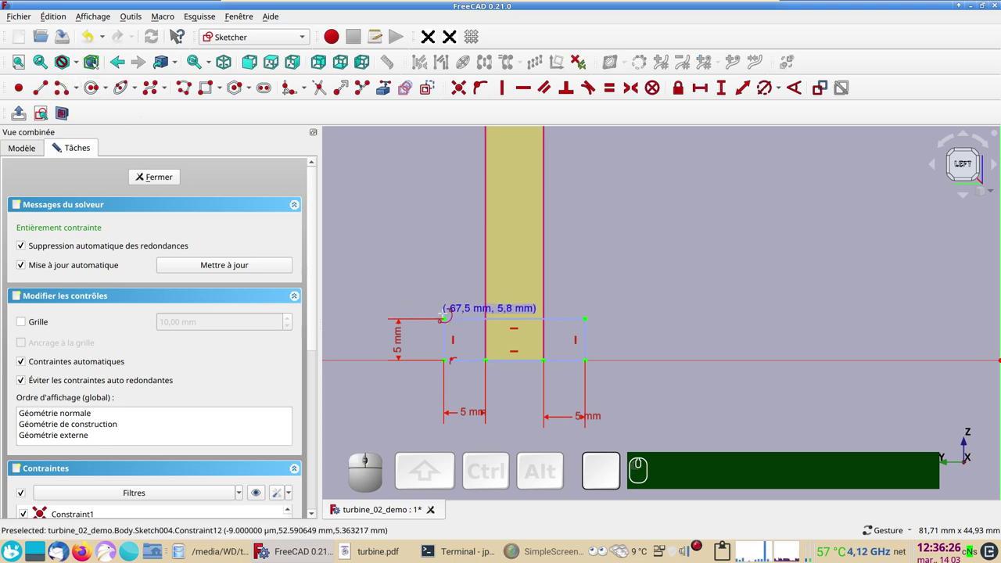
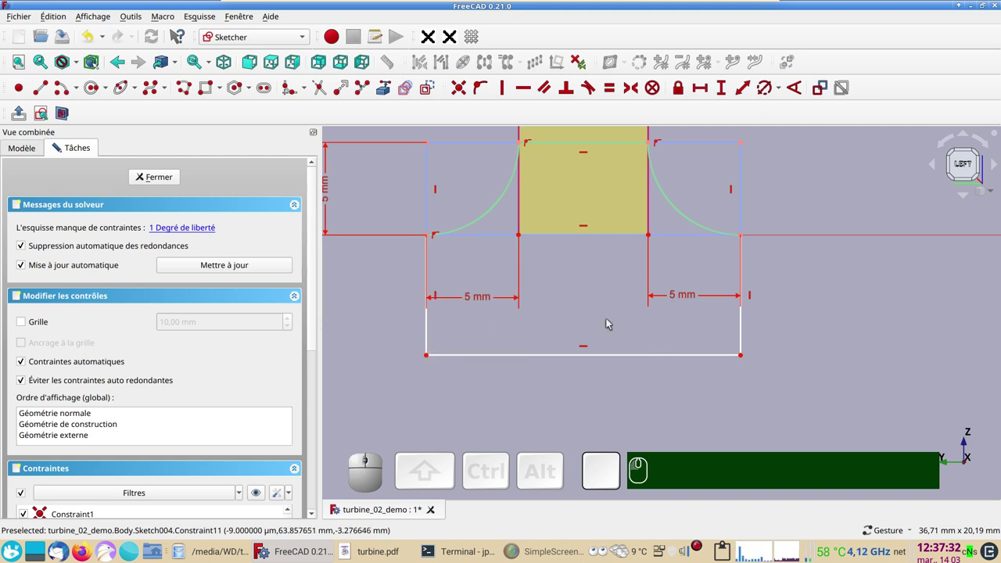
left_click(432, 323)
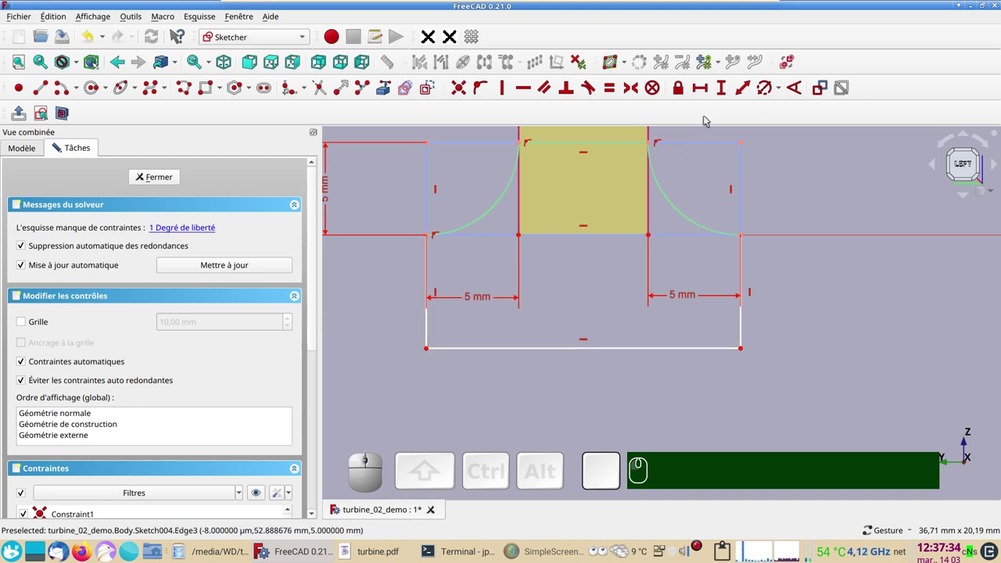
left_click(723, 95)
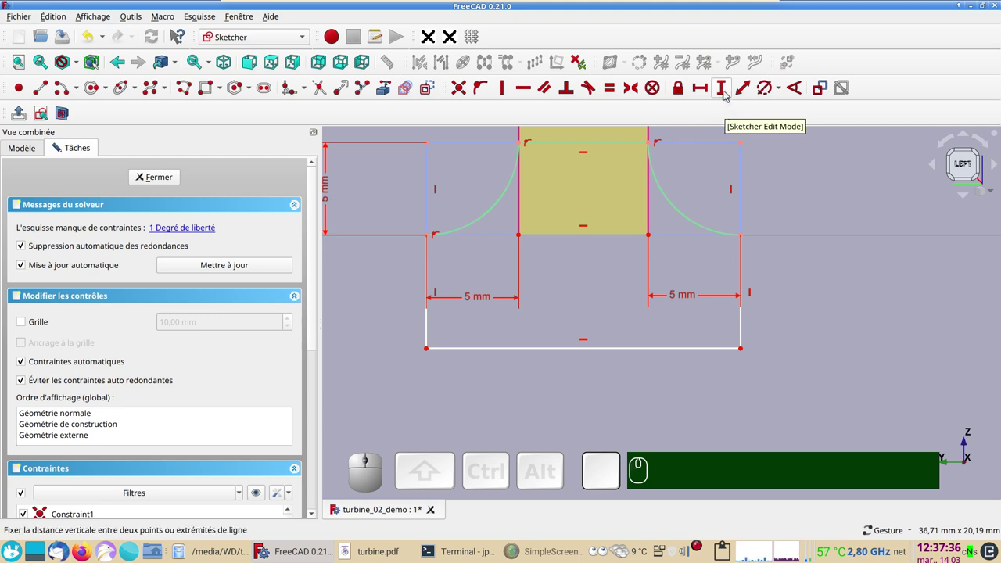
left_click(727, 90)
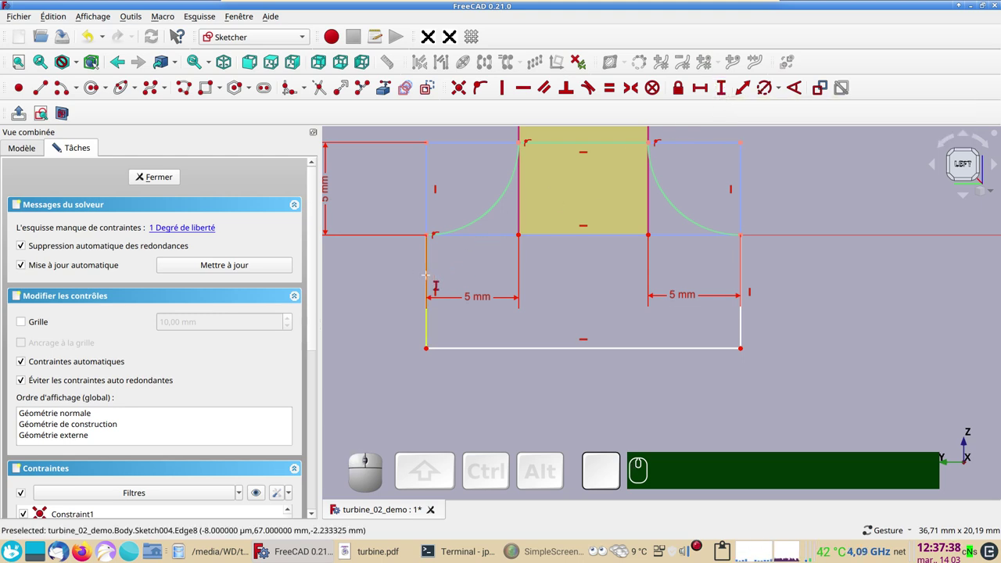
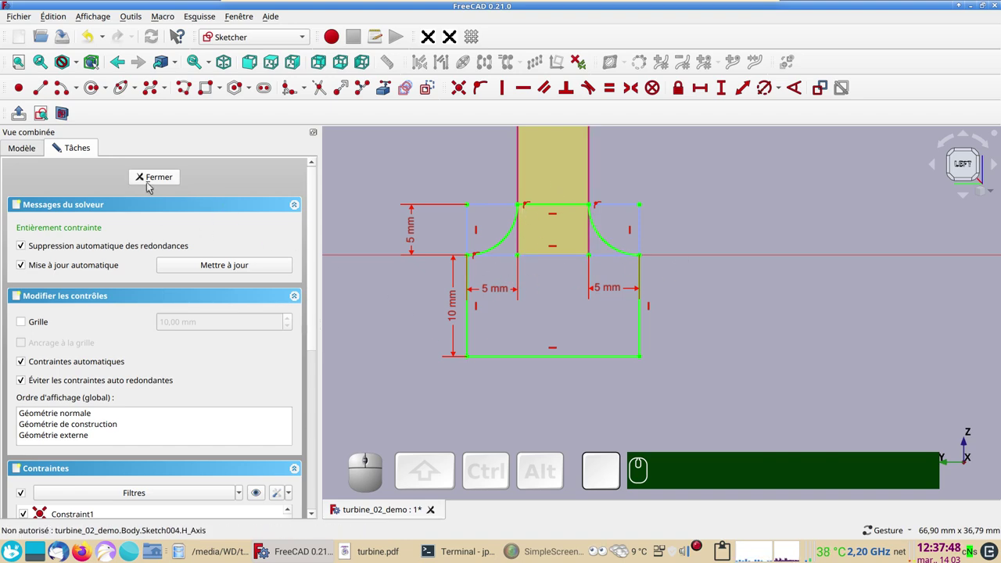
- Close the blade-root sketch and create a new sketch attached to ShapeBinder001
left_click(152, 185)
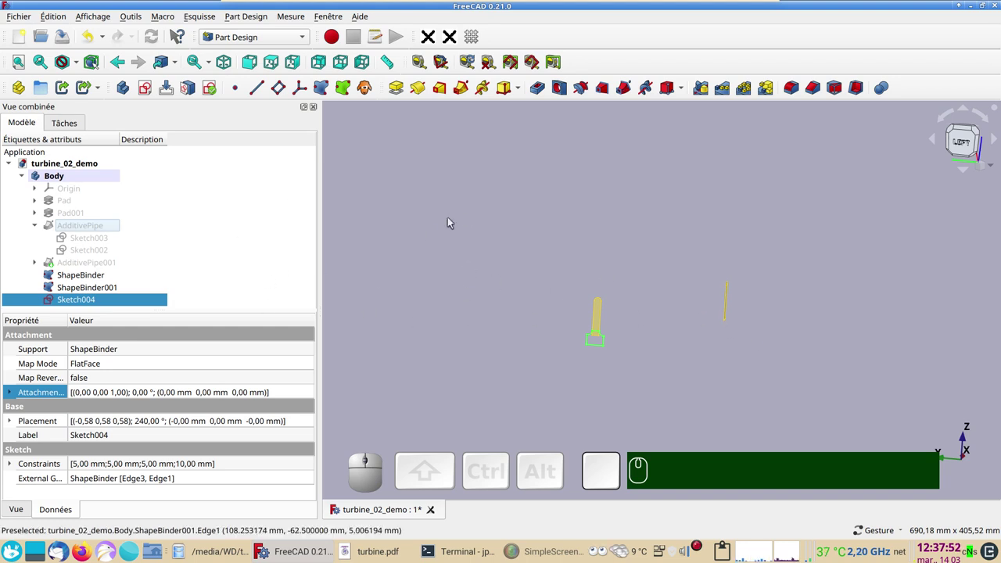
left_click(451, 213)
left_click(152, 93)
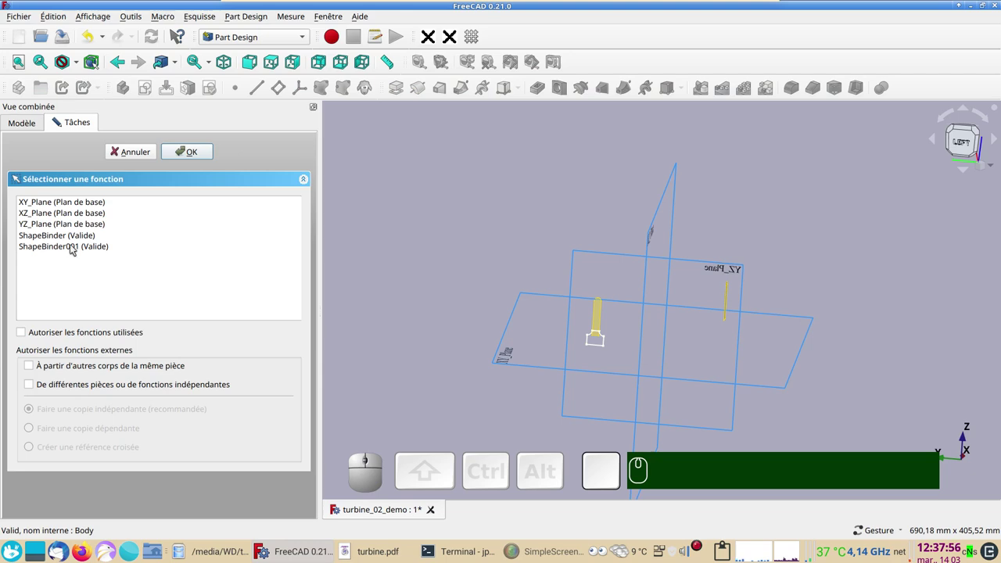
left_click(71, 253)
left_click(189, 155)
scroll("up", 3)
left_click_drag(689, 290, 555, 279)
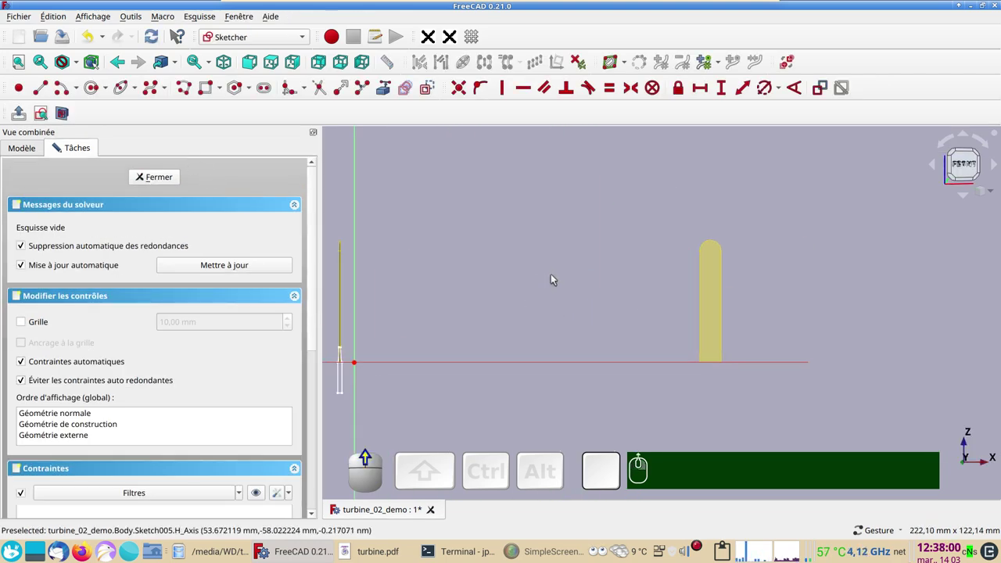
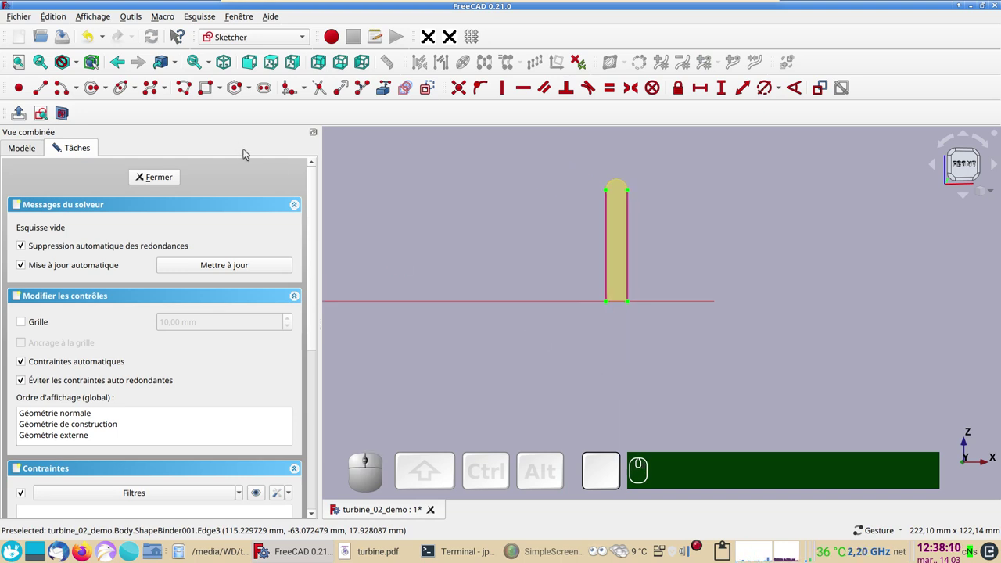
- Draw the R25 and R15 flank arcs, constrain their points vertically and horizontally, and close the sketch
left_click(67, 87)
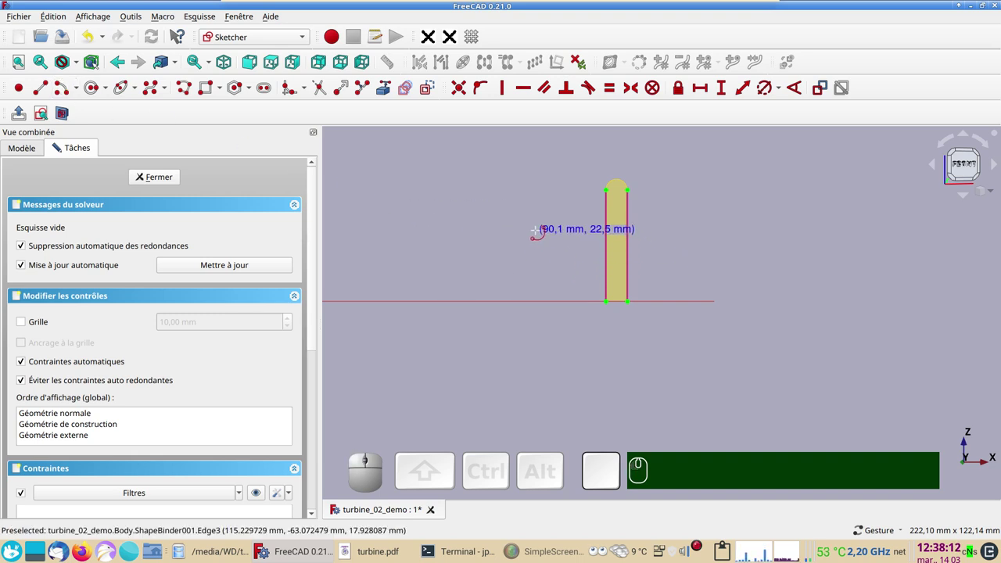
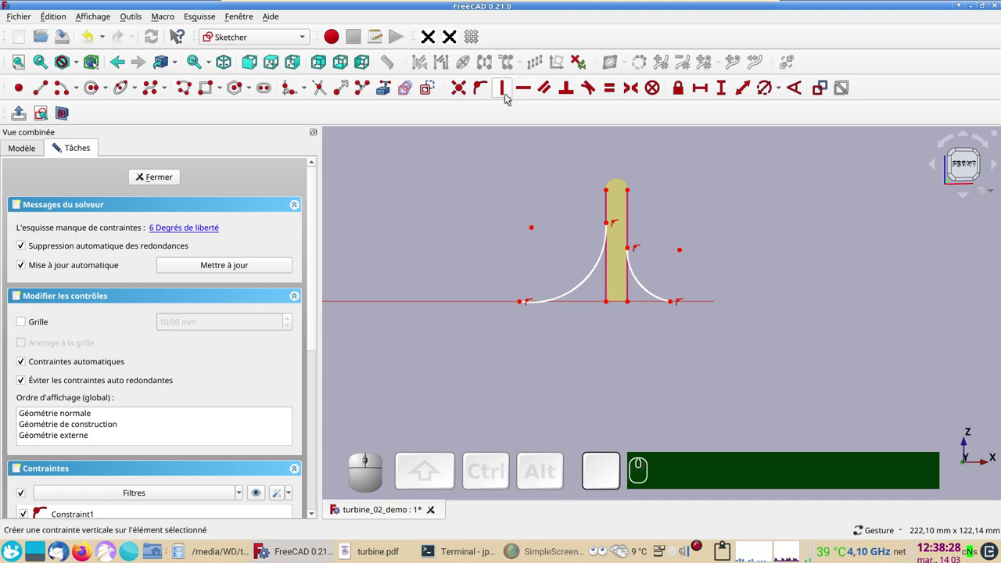
left_click(509, 96)
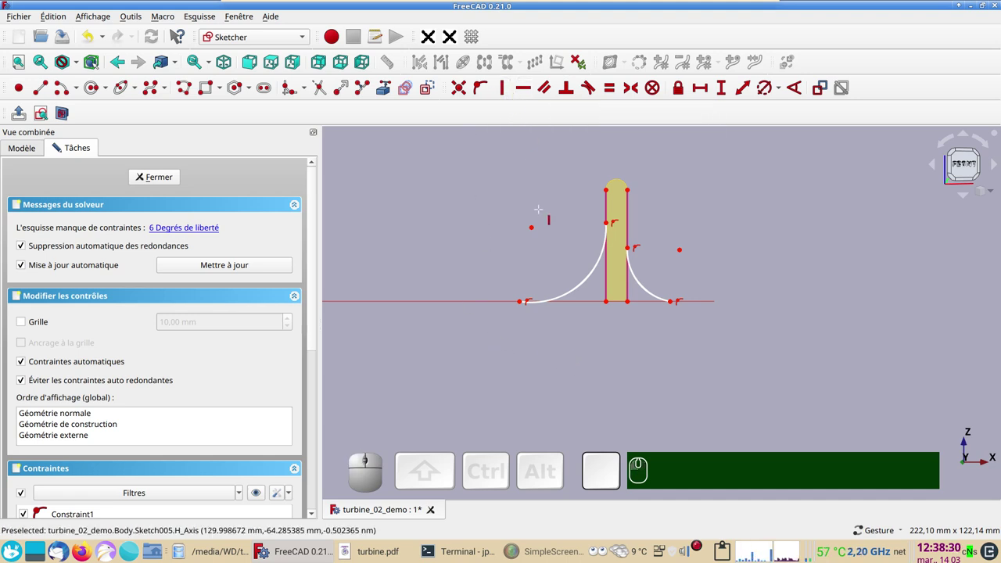
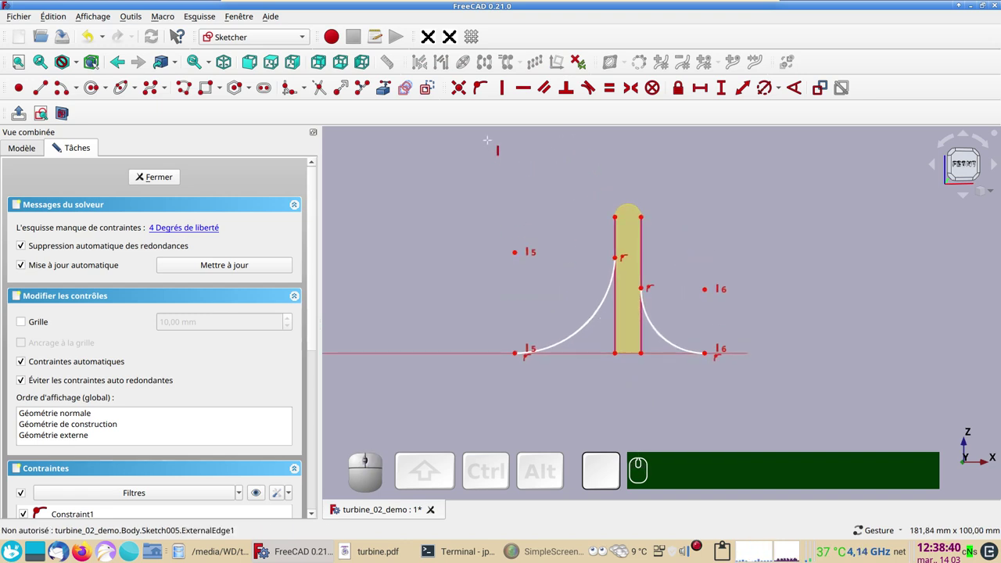
key("h")
key("h")
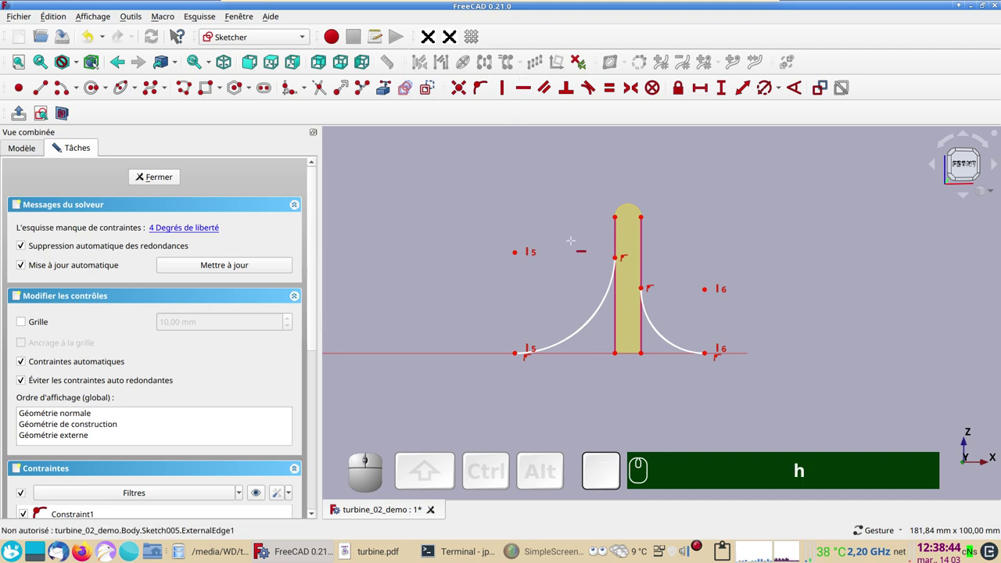
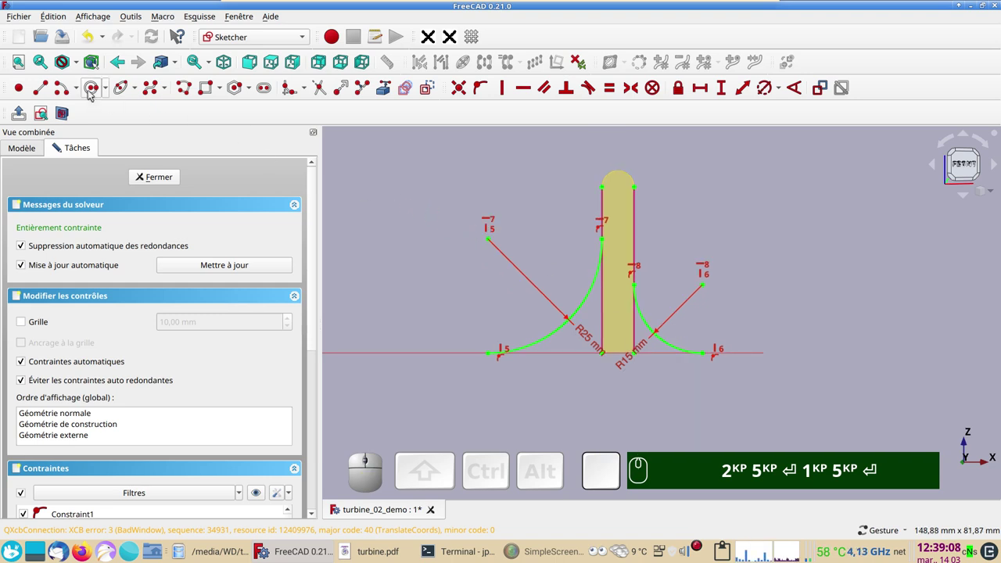
left_click(41, 89)
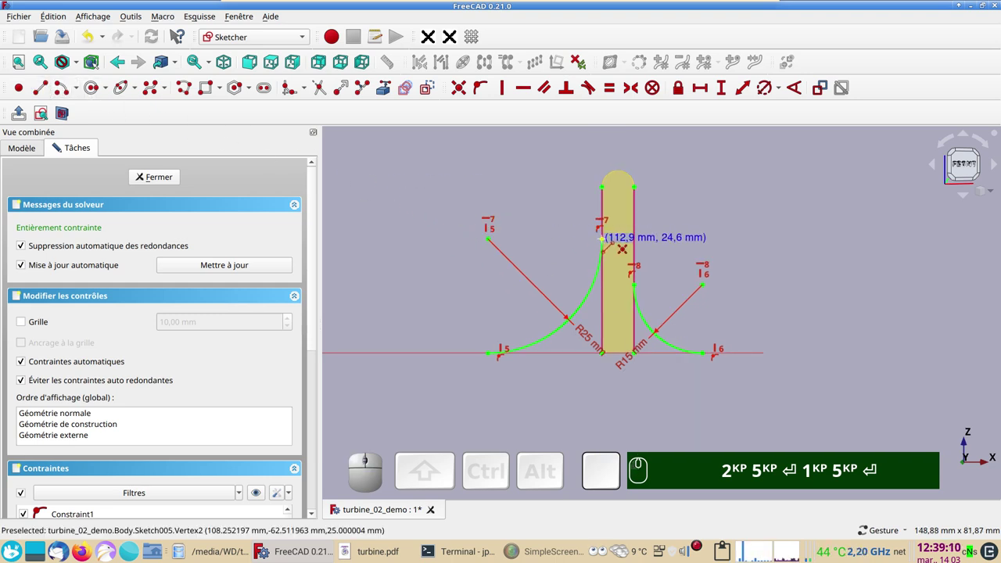
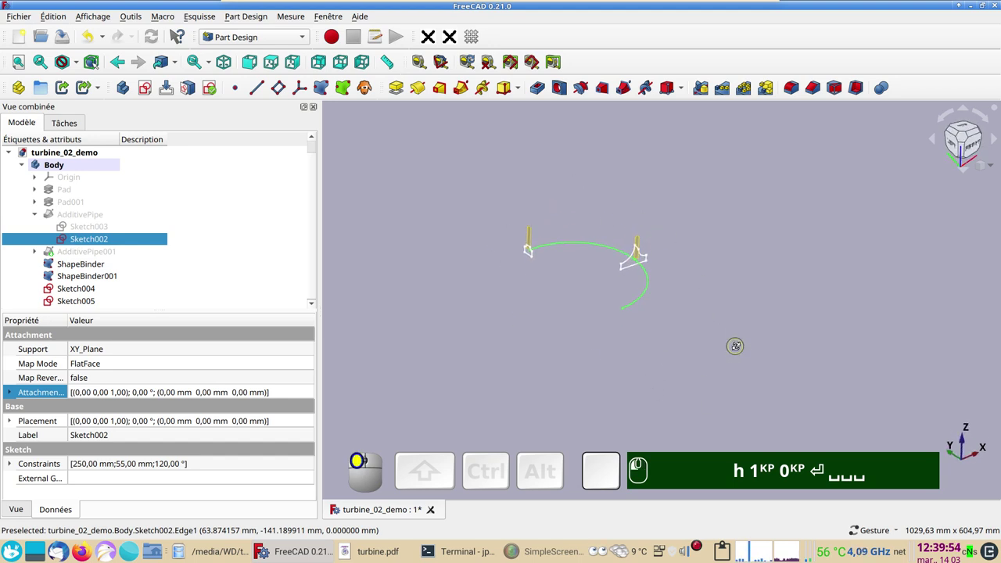
- Adjust visibility of tree items and select the profile sketch Sketch004
left_click(102, 265)
key("space")
left_click(104, 277)
type("h 1ᴷᴾ 0ᴷᴾ ⏎ ␣␣␣␣")
left_click(97, 291)
scroll("up", 3)
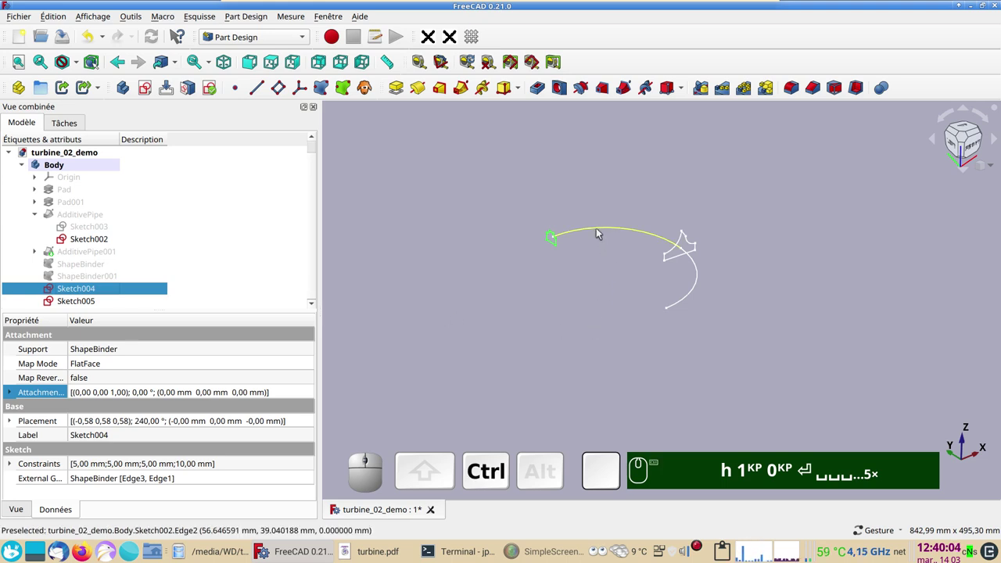
- Ctrl-select the curved path Sketch002 in the 3D view alongside the profile
left_click(602, 232)
left_click_drag(563, 363, 687, 280)
left_click(696, 269)
type("h 1ᴷᴾ 0ᴷᴾ ⏎ ␣␣␣␣␣")
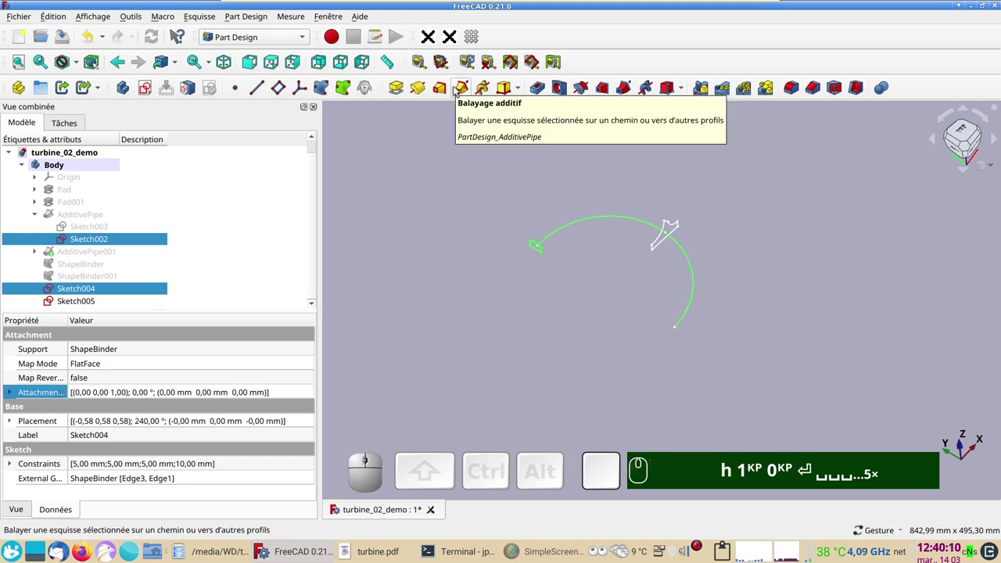
- Start an Additive Pipe of Sketch004 along Sketch002 and set Transformation mode to Multisection
left_click(458, 90)
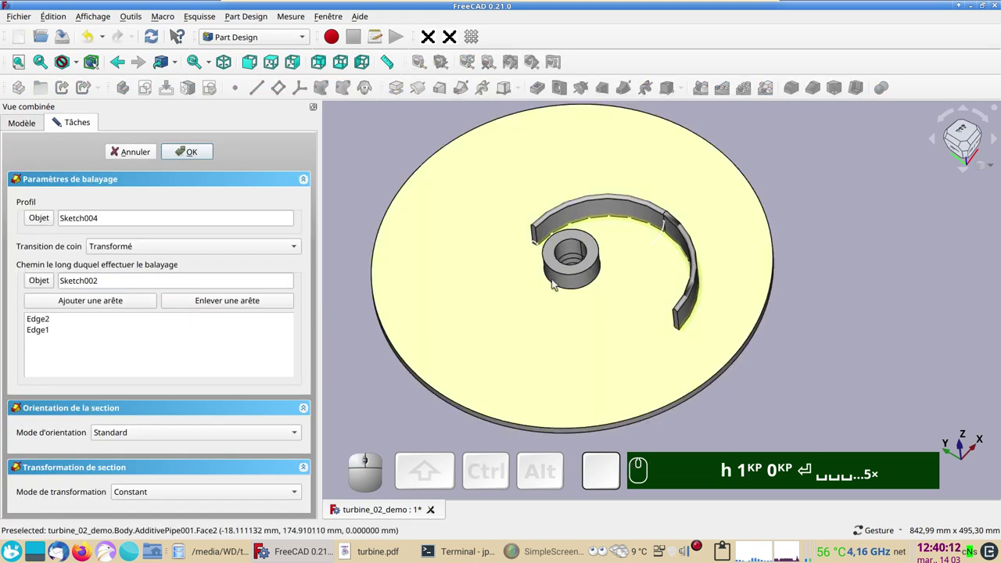
left_click(815, 393)
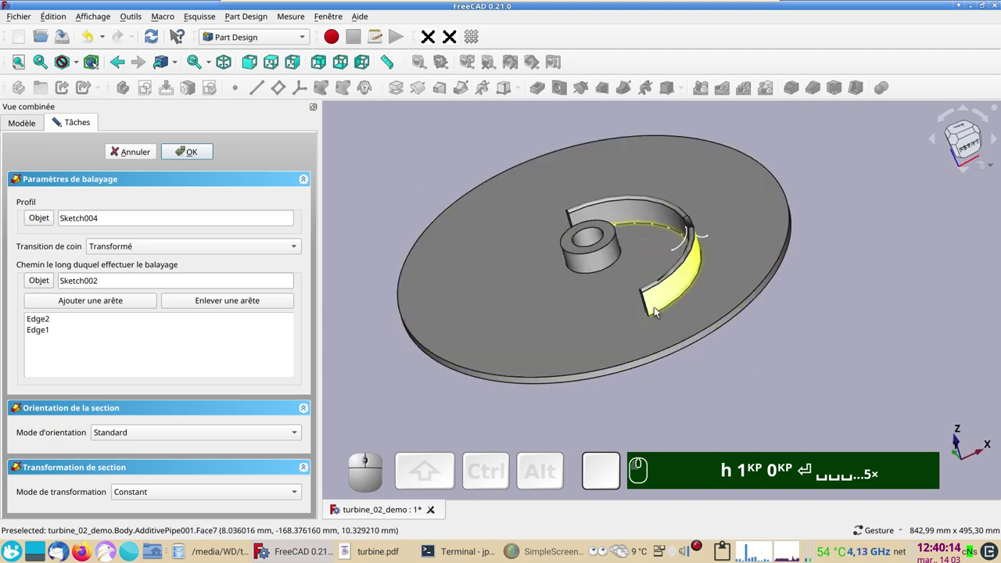
left_click_drag(797, 356, 348, 426)
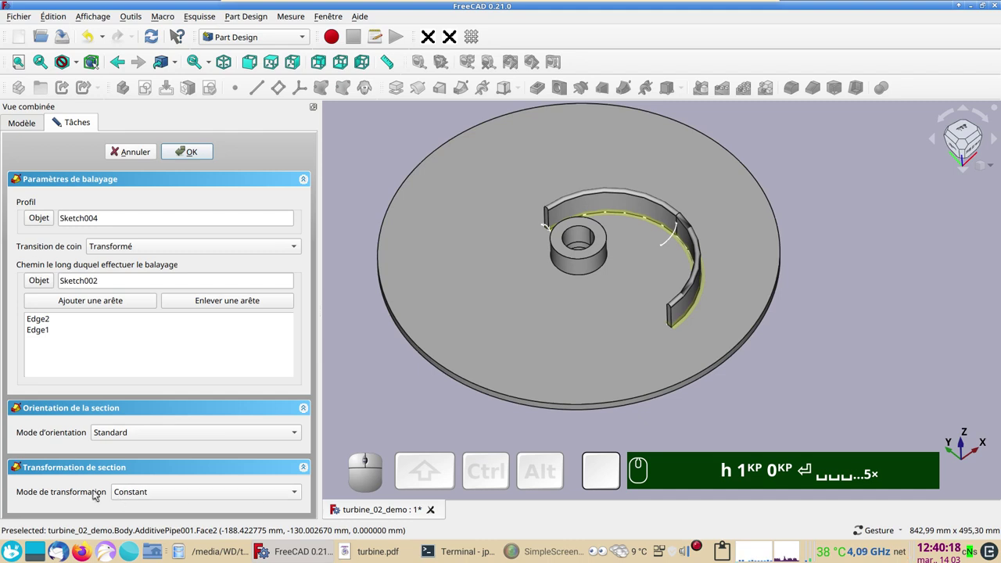
left_click_drag(175, 496, 278, 464)
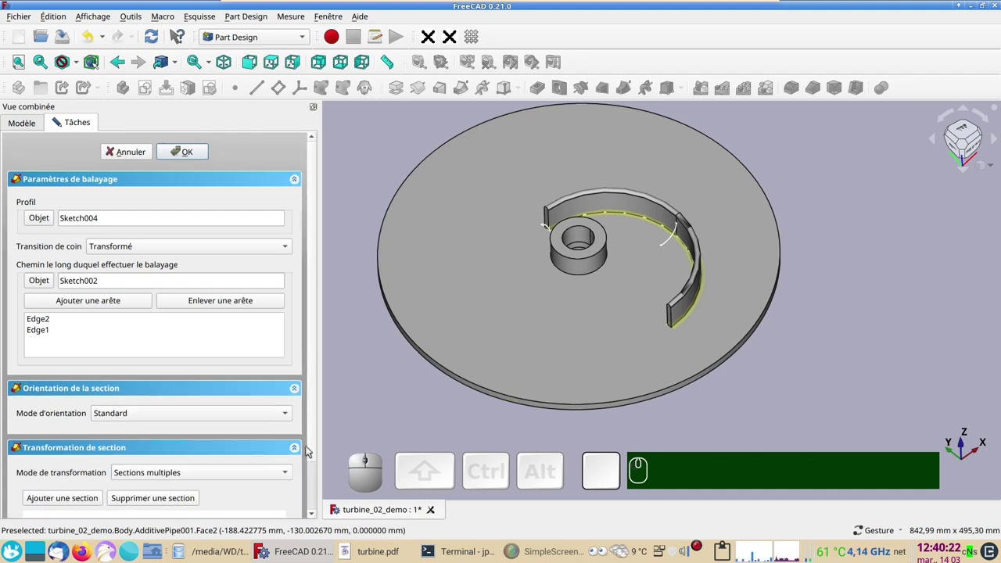
left_click_drag(312, 448, 104, 481)
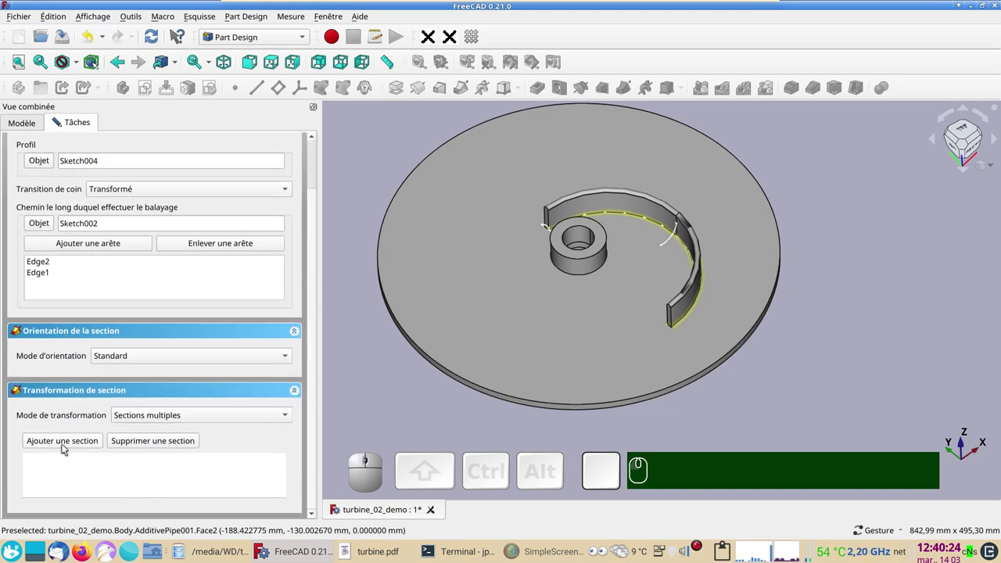
- Add Sketch005 from the model tree as an extra section of the sweep
left_click(65, 446)
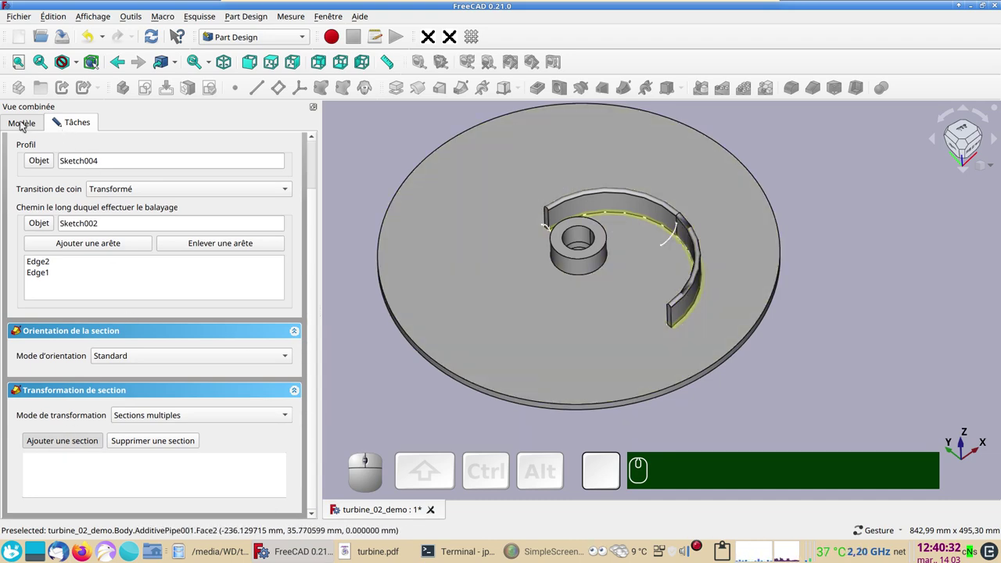
left_click(25, 124)
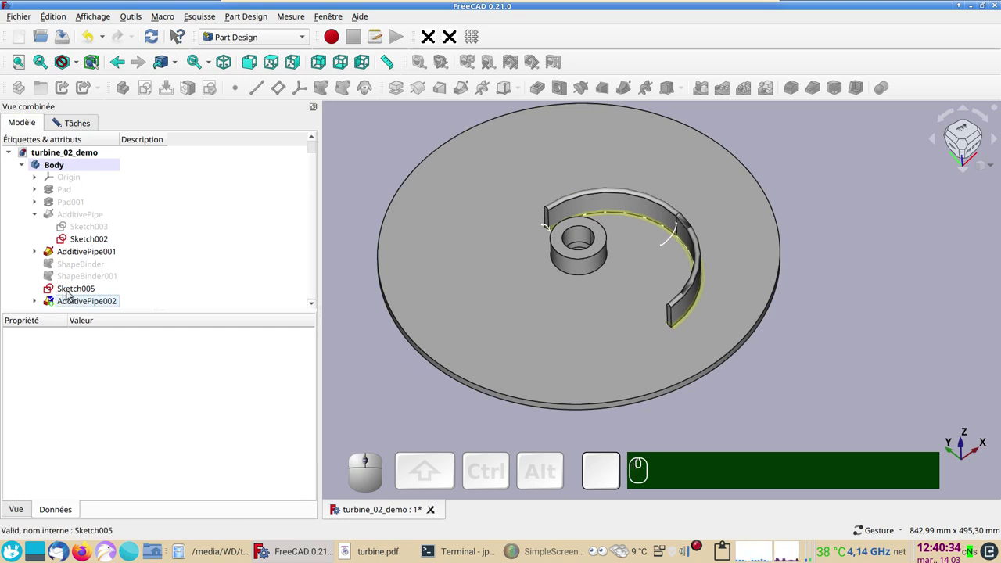
left_click(72, 293)
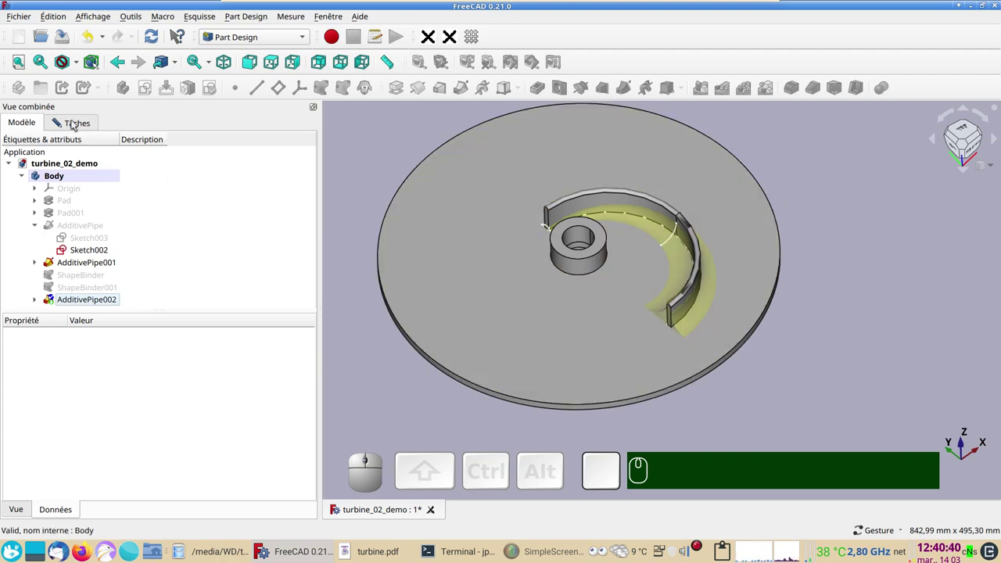
left_click(75, 122)
- Confirm the multi-section sweep, then select AdditivePipe001 and AdditivePipe002 together in the tree
left_click_drag(314, 258, 198, 159)
left_click(191, 156)
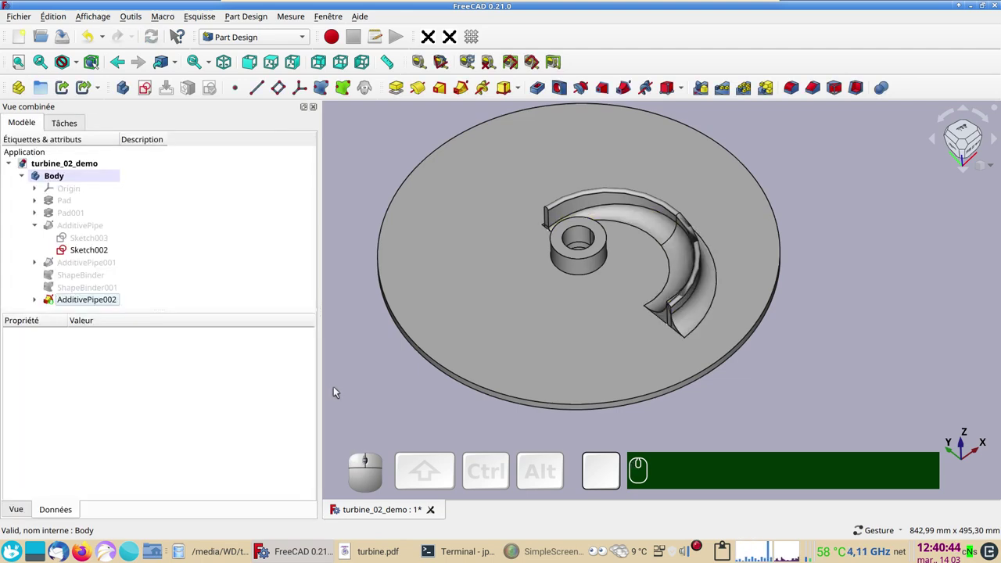
left_click_drag(865, 364, 794, 390)
scroll("up", 3)
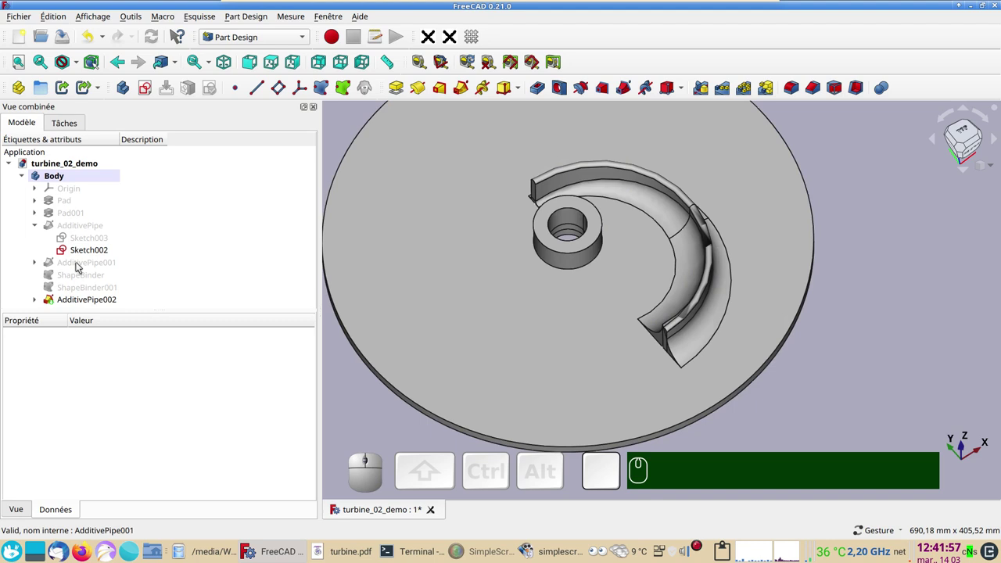
left_click(80, 265)
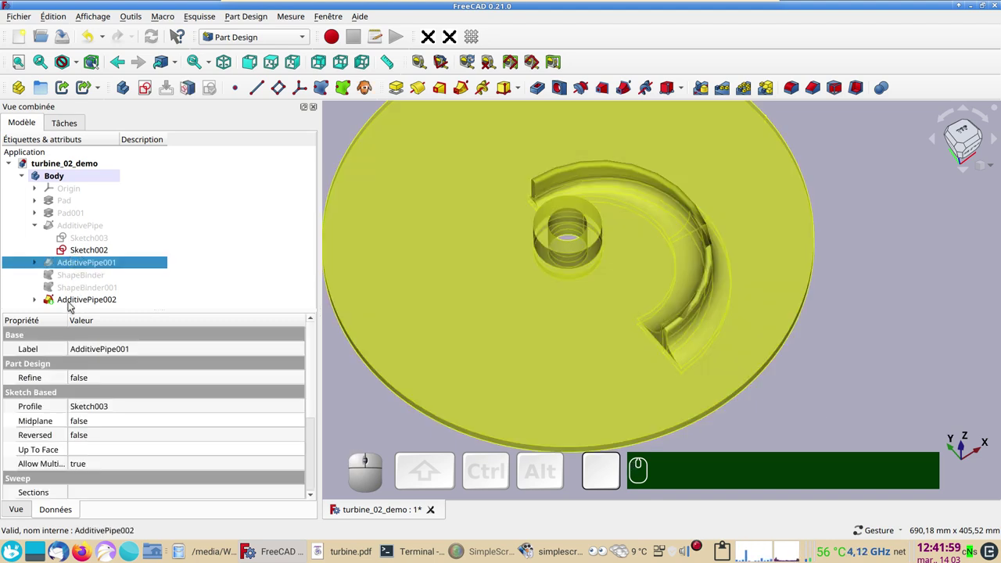
left_click(71, 303)
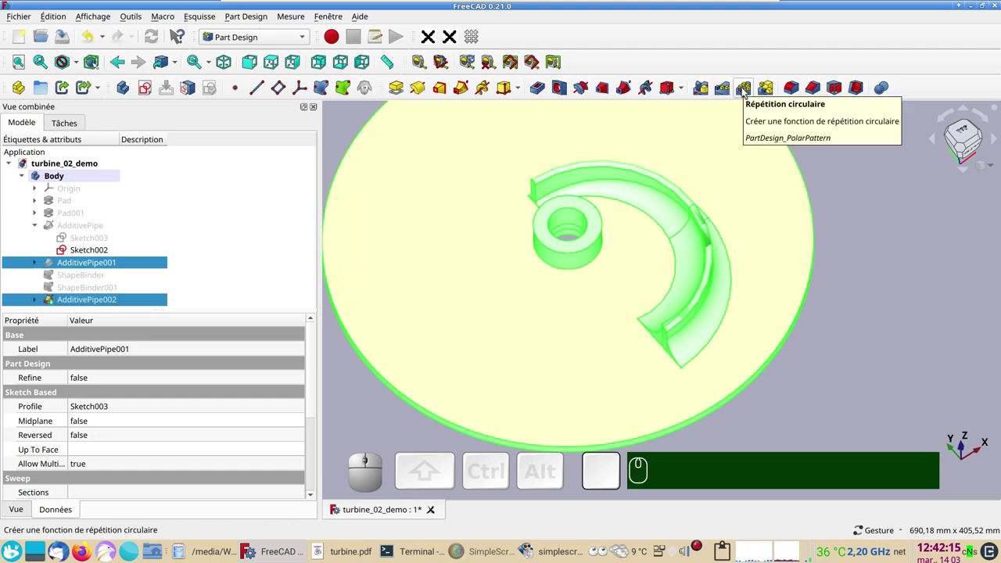
- Polar-pattern both blade sweeps about the Z axis with 3 occurrences
left_click(747, 91)
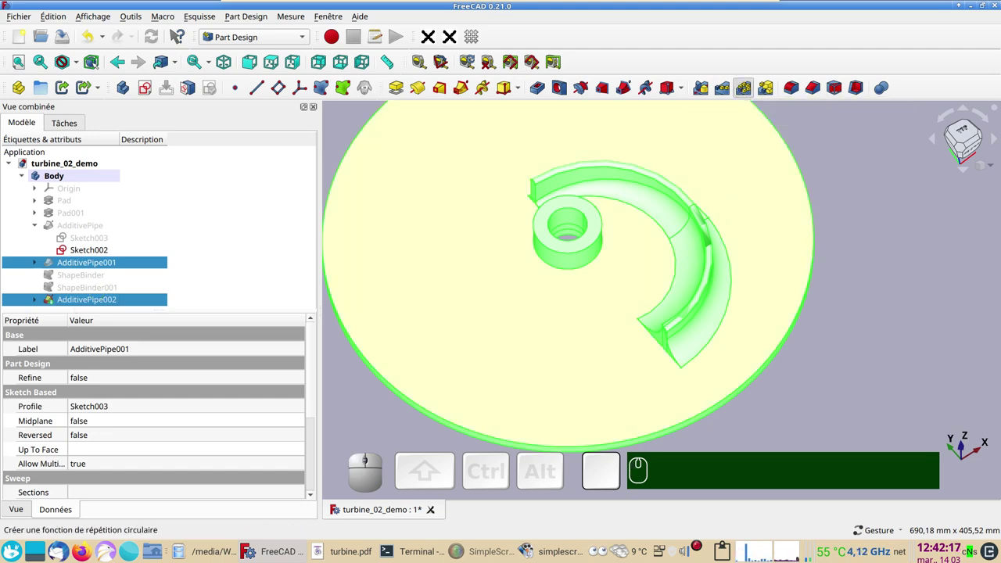
scroll("down", 3)
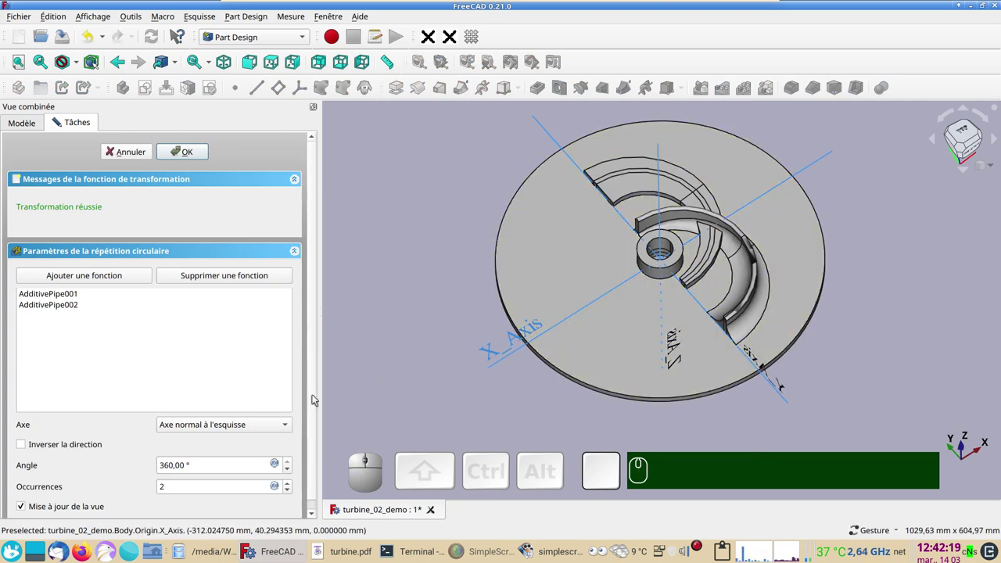
left_click_drag(317, 407, 310, 447)
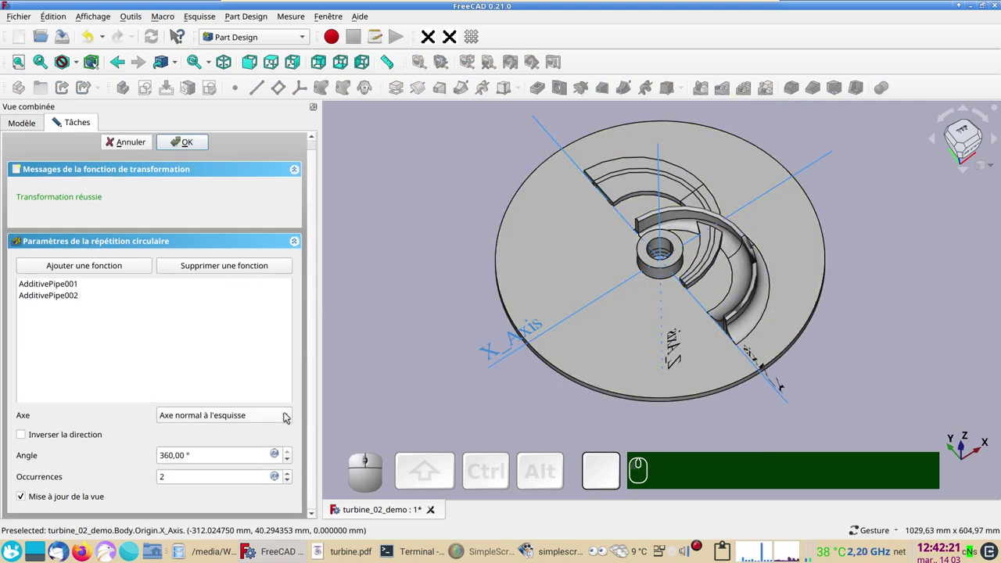
left_click(289, 415)
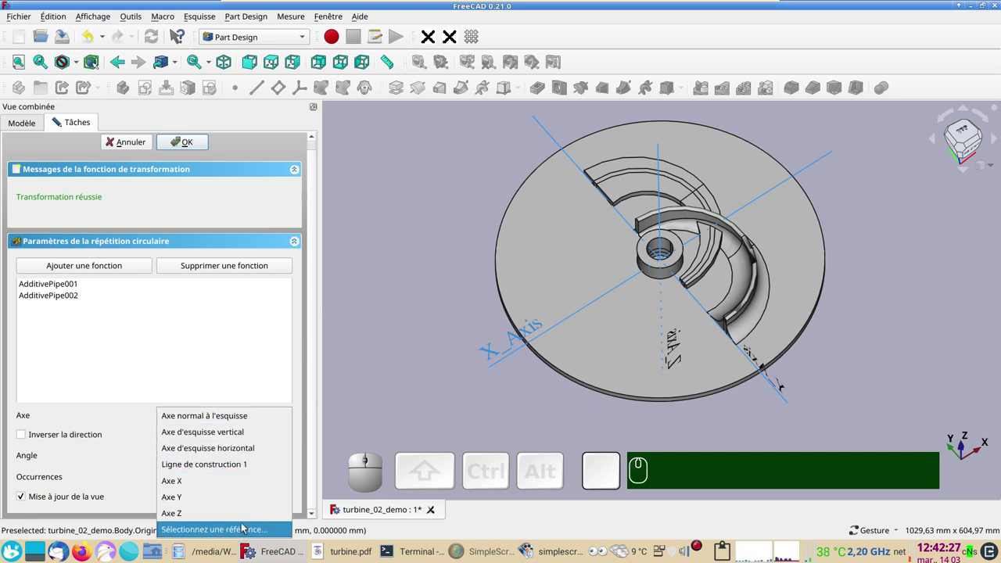
left_click(208, 513)
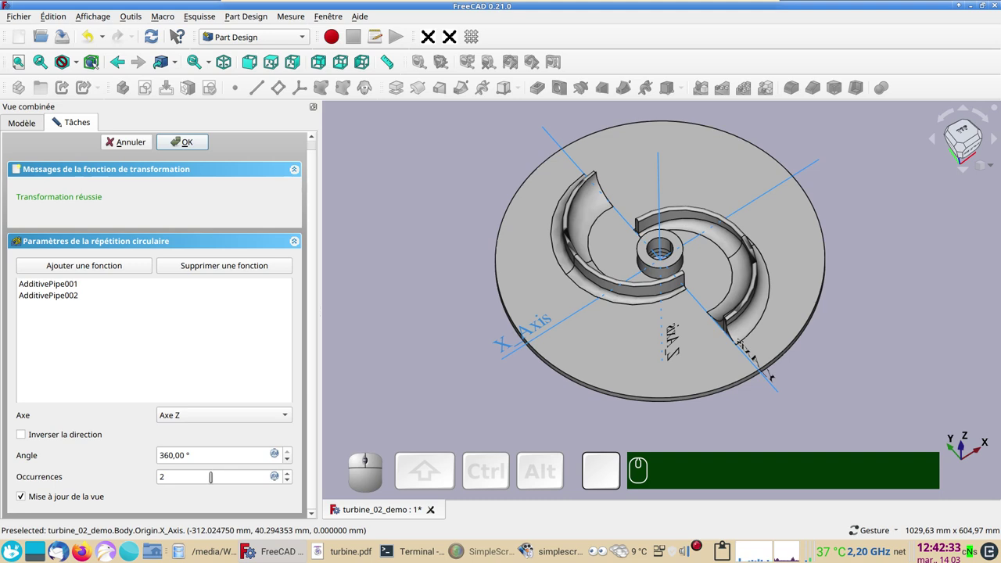
scroll("up", 3)
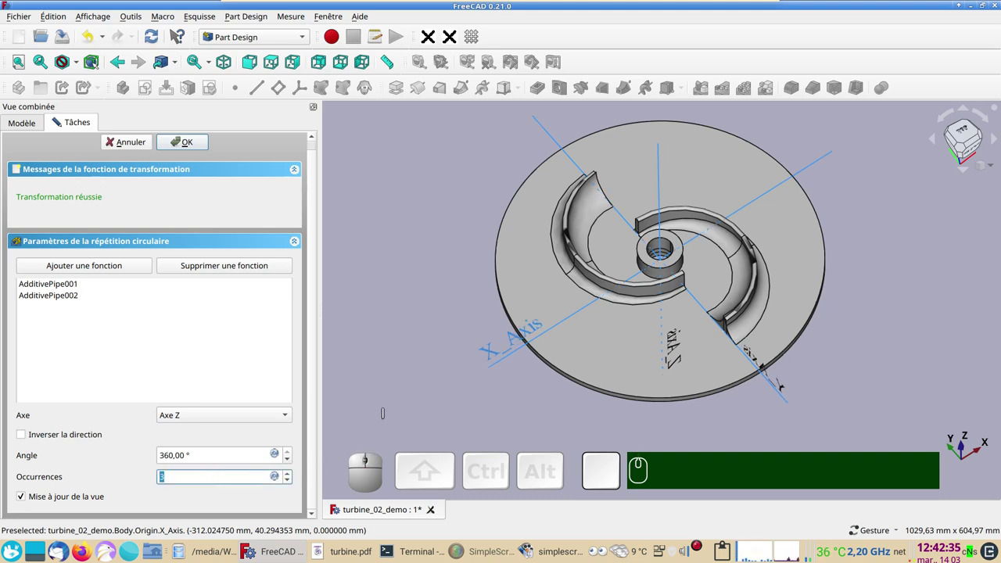
left_click(196, 144)
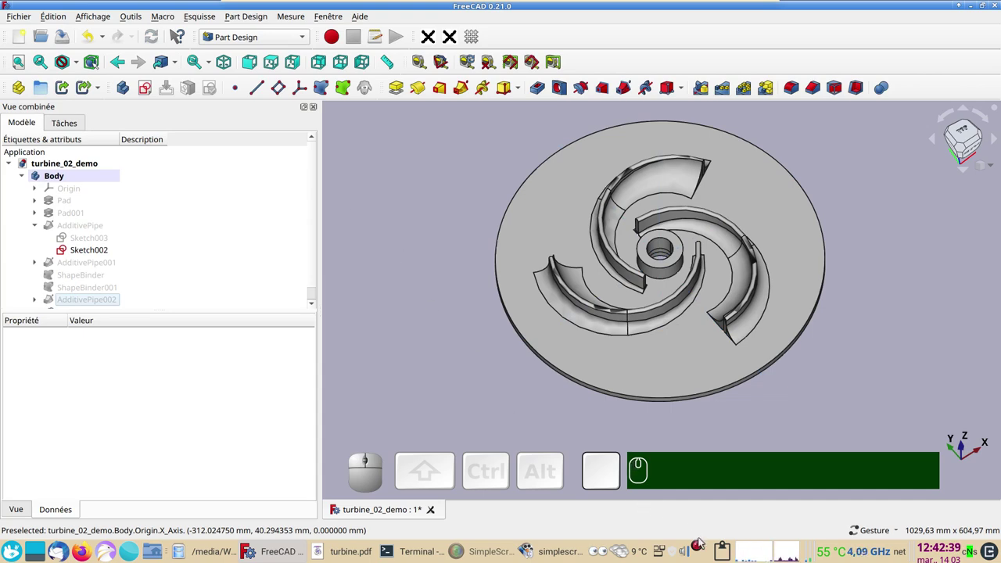
- Create a new sketch on the XY plane over the three-bladed impeller
left_click(867, 300)
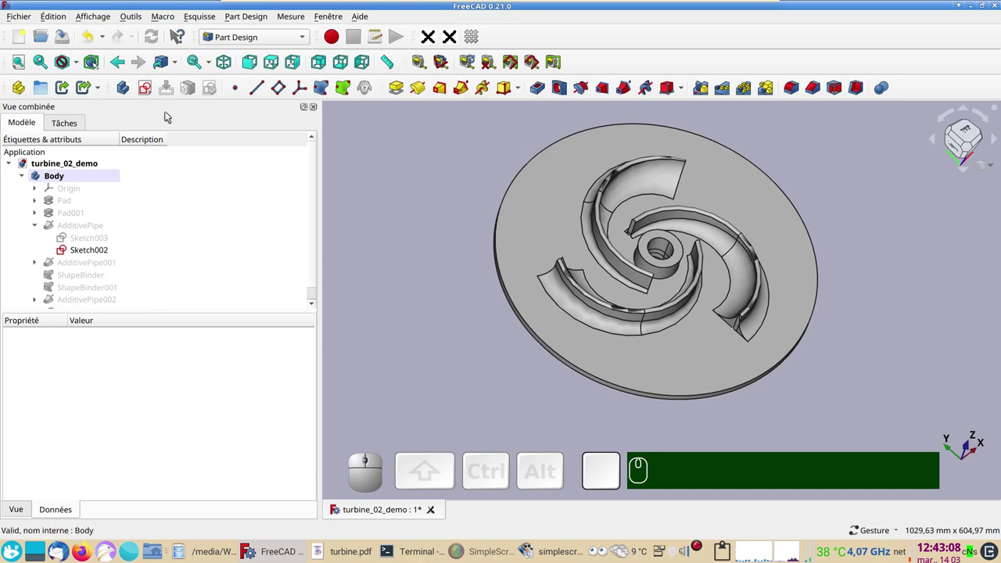
left_click(437, 175)
left_click(151, 94)
left_click(97, 202)
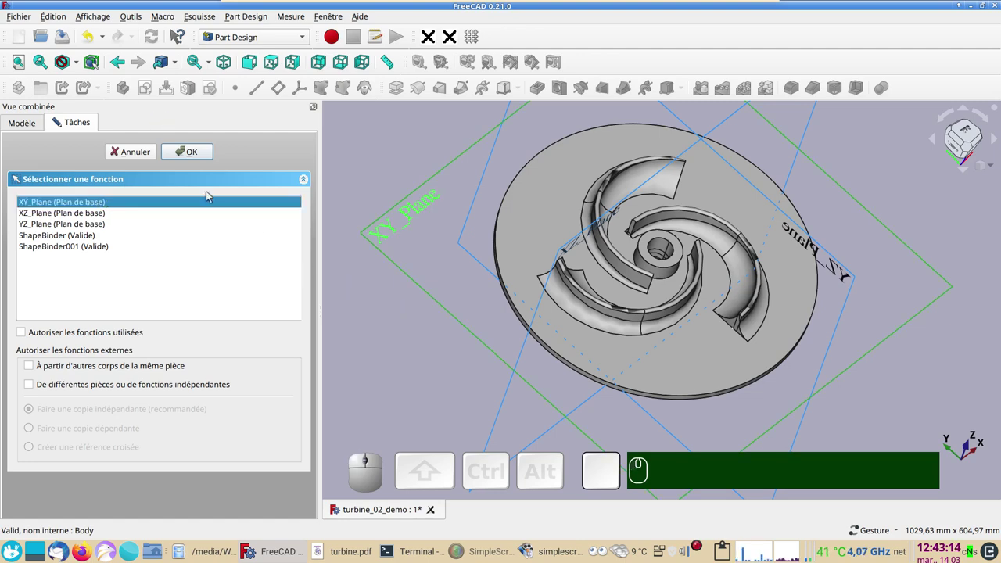
left_click(199, 152)
scroll("down", 3)
left_click_drag(466, 286, 205, 161)
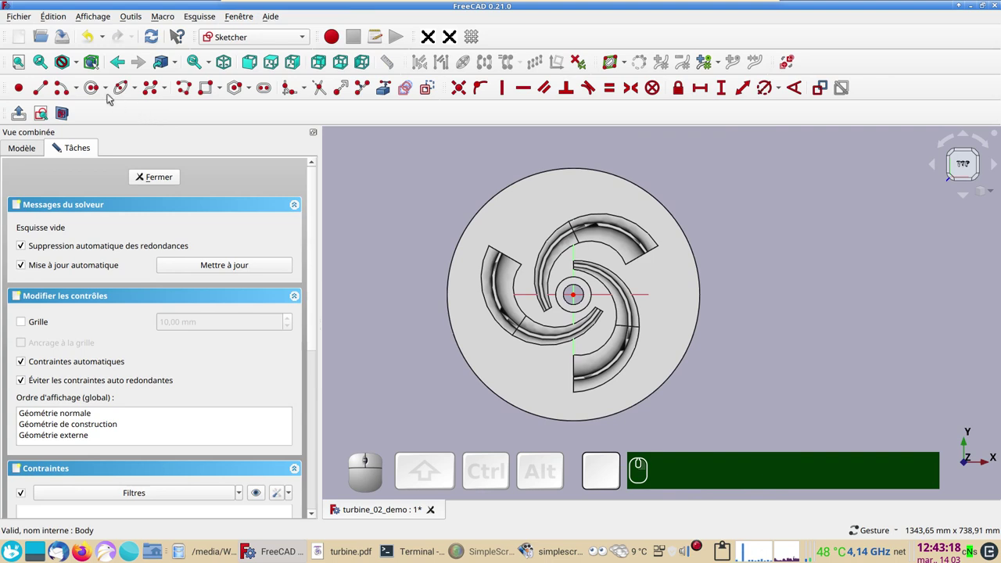
- Draw the ring circles at the hub centre, 659.03 mm outer and 250 mm inner diameter
left_click(94, 90)
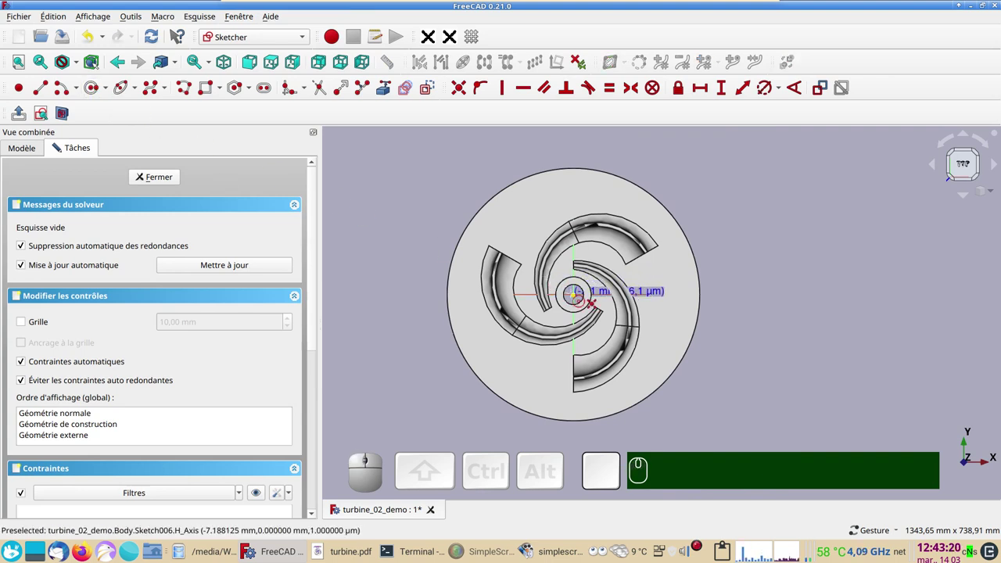
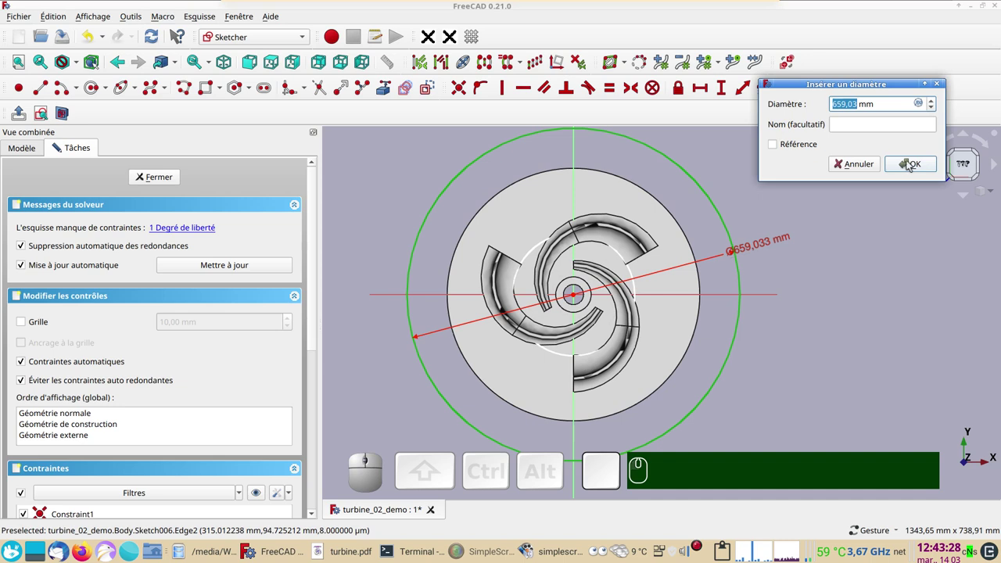
left_click(917, 166)
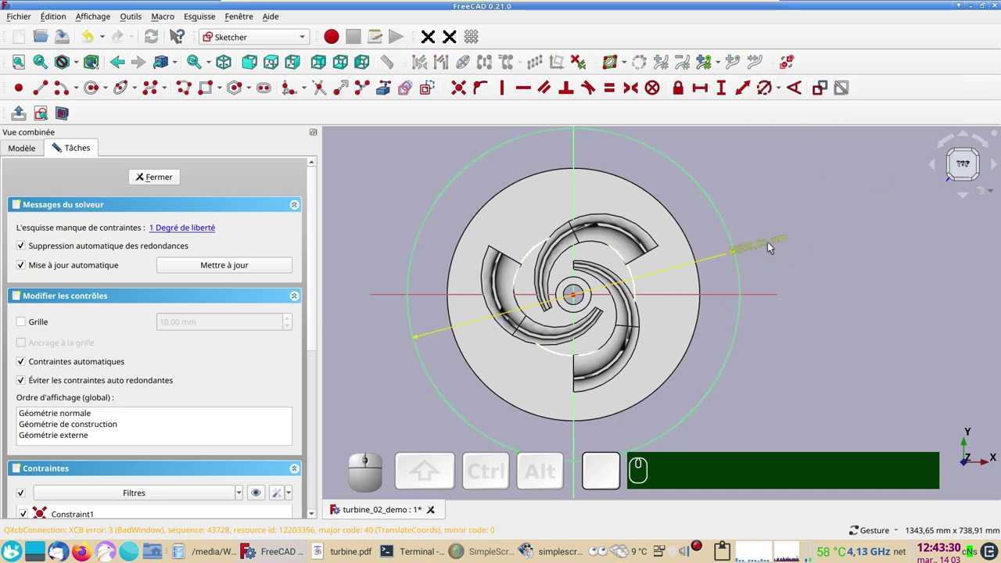
left_click_drag(772, 246, 647, 275)
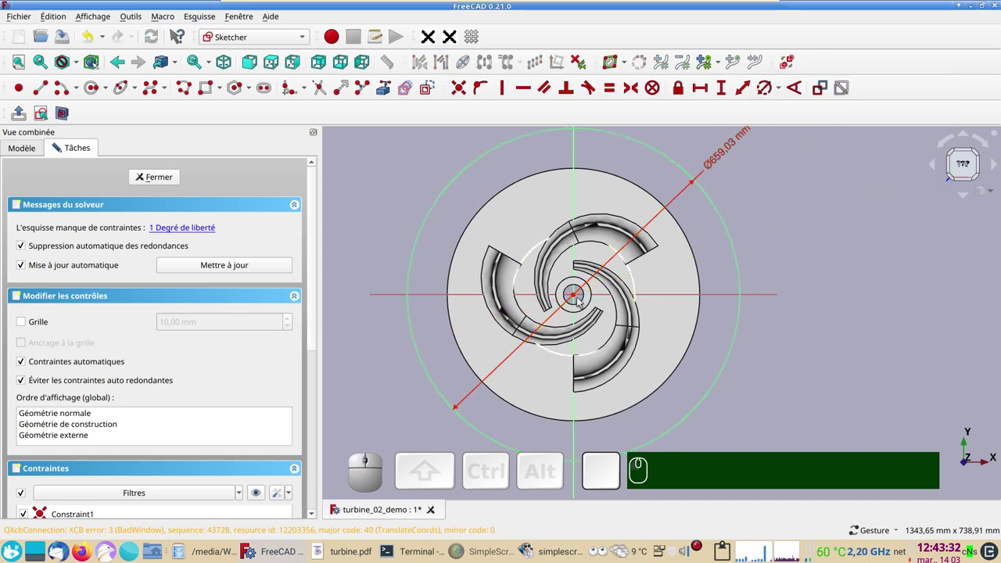
left_click(637, 282)
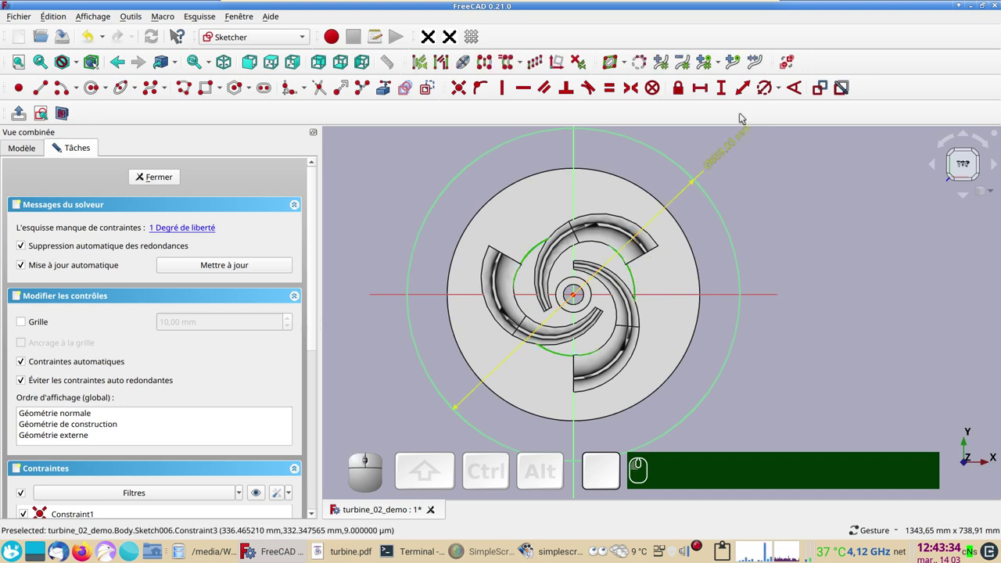
left_click(769, 91)
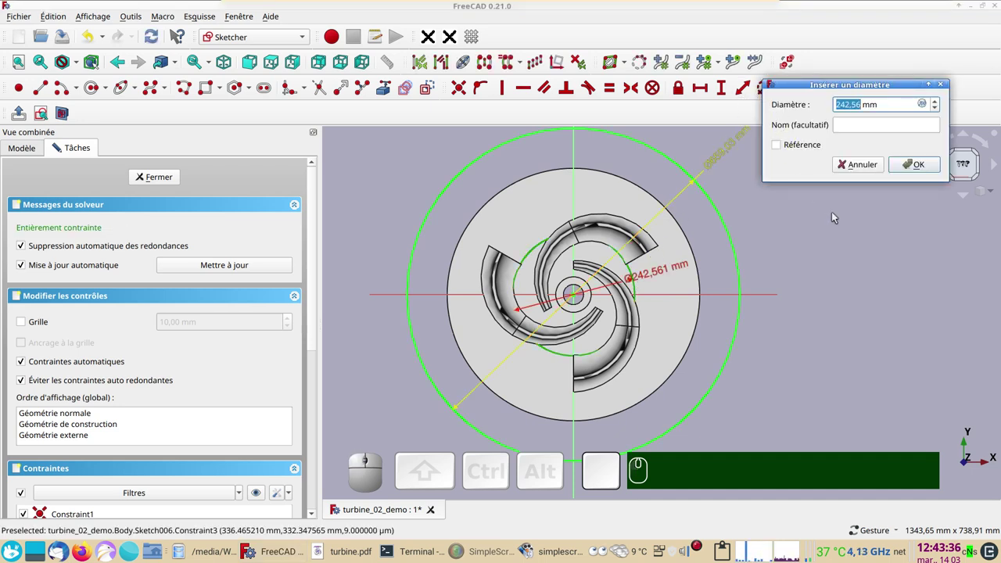
key("KP_2")
key("KP_5")
key("KP_0")
key("Return")
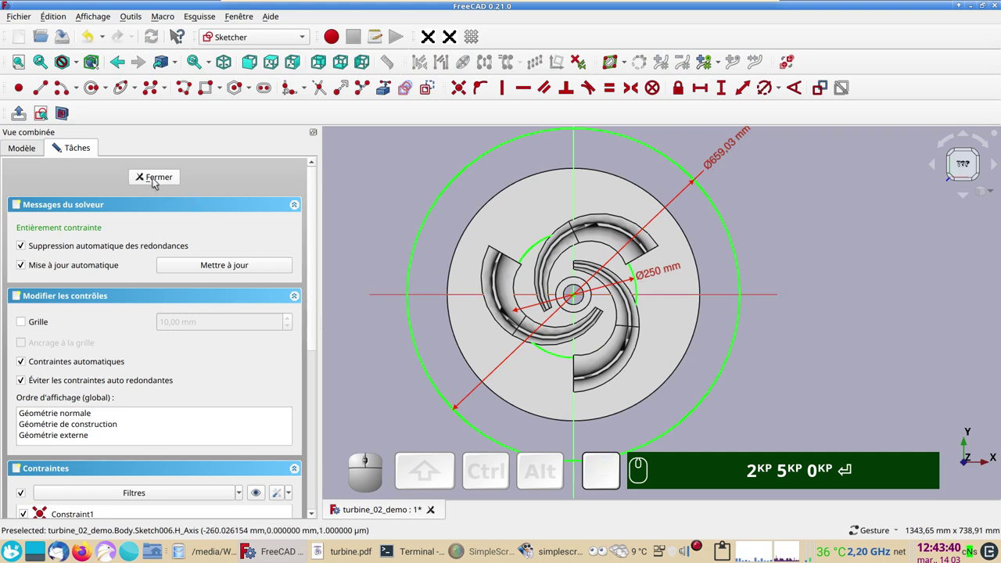
- Close Sketch006 and orbit the view over the three-bladed impeller model
left_click(157, 180)
scroll("up", 3)
right_click(726, 342)
scroll("up", 3)
right_click(660, 339)
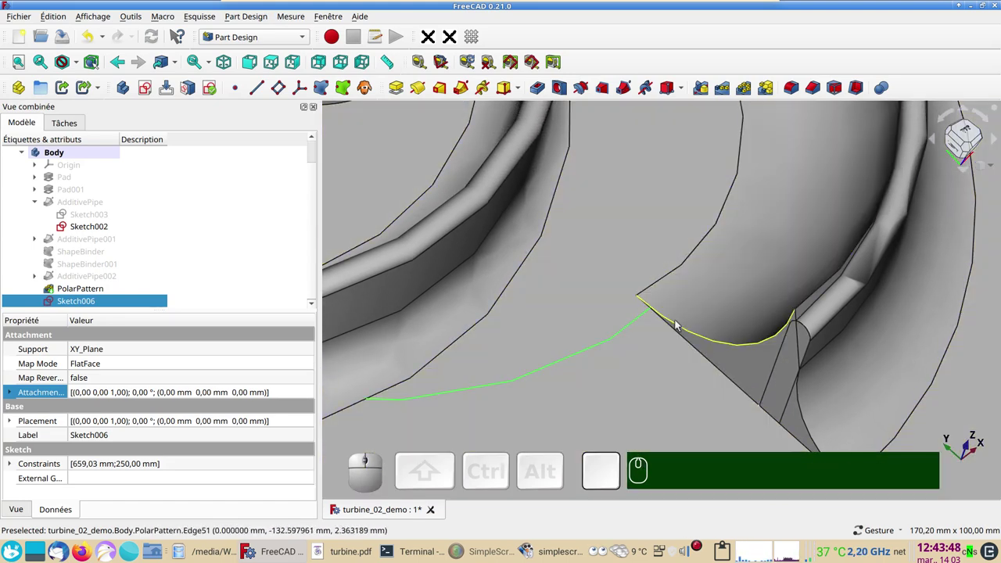
scroll("down", 3)
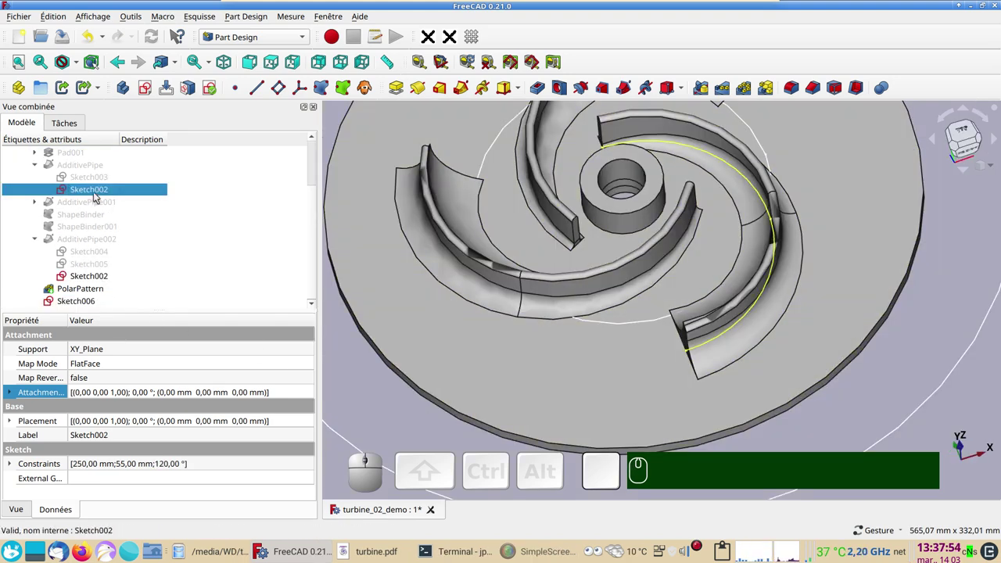
- Reopen the blade path Sketch002 and delete the lower part of its arc
left_click(99, 195)
scroll("up", 3)
left_click_drag(585, 361, 442, 309)
scroll("down", 3)
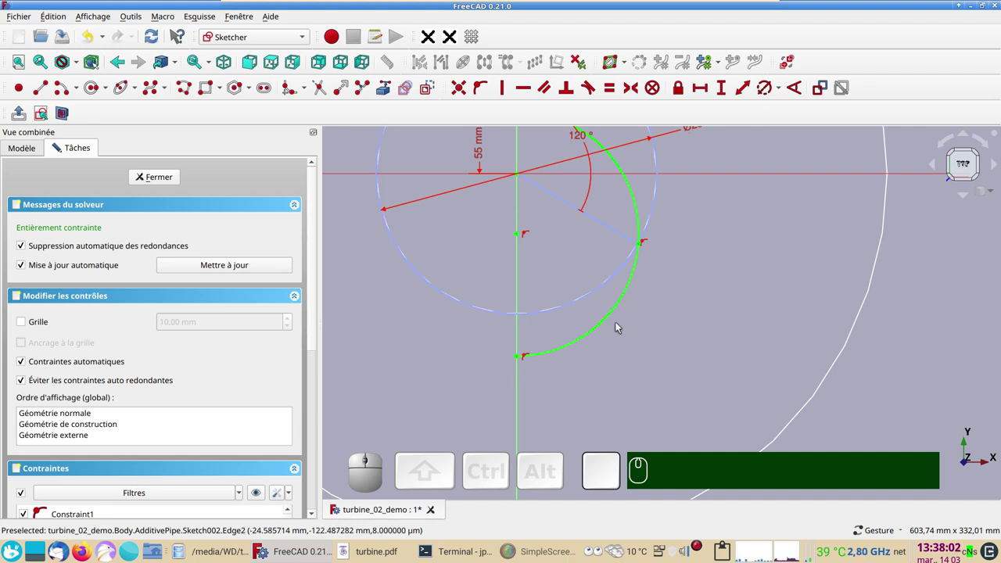
left_click(607, 325)
key("Delete")
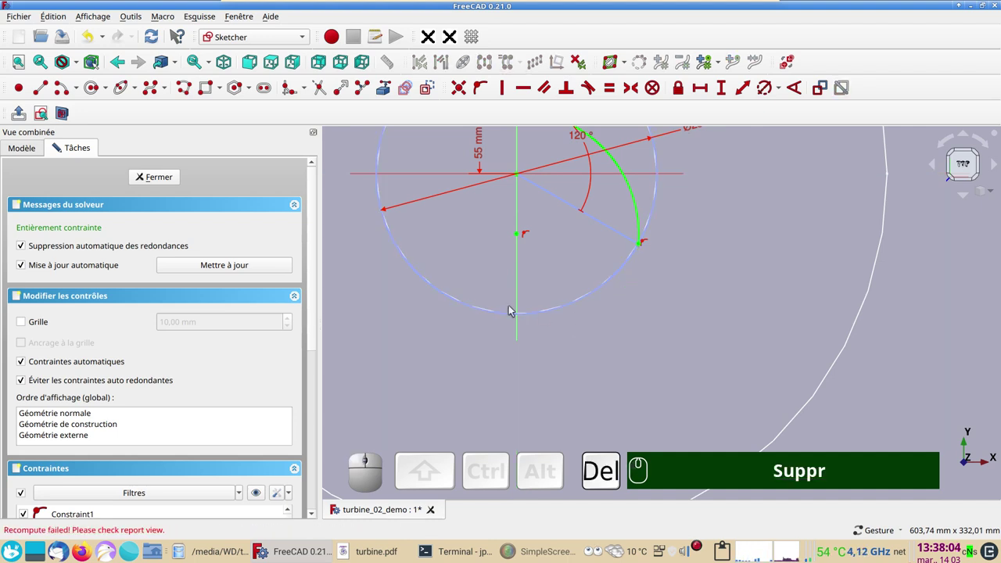
- Draw a new lower arc from the upper arc and make it tangent
left_click(67, 89)
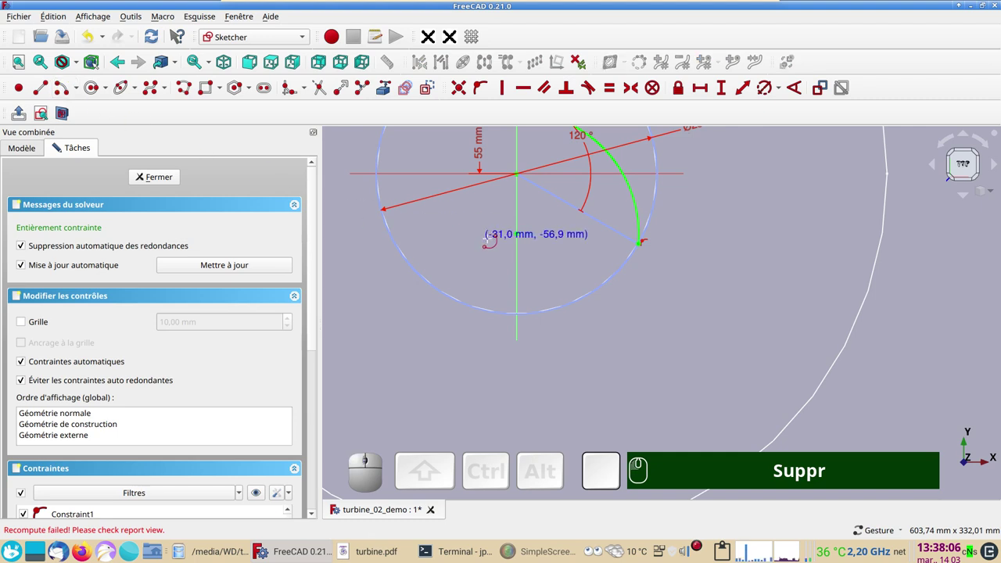
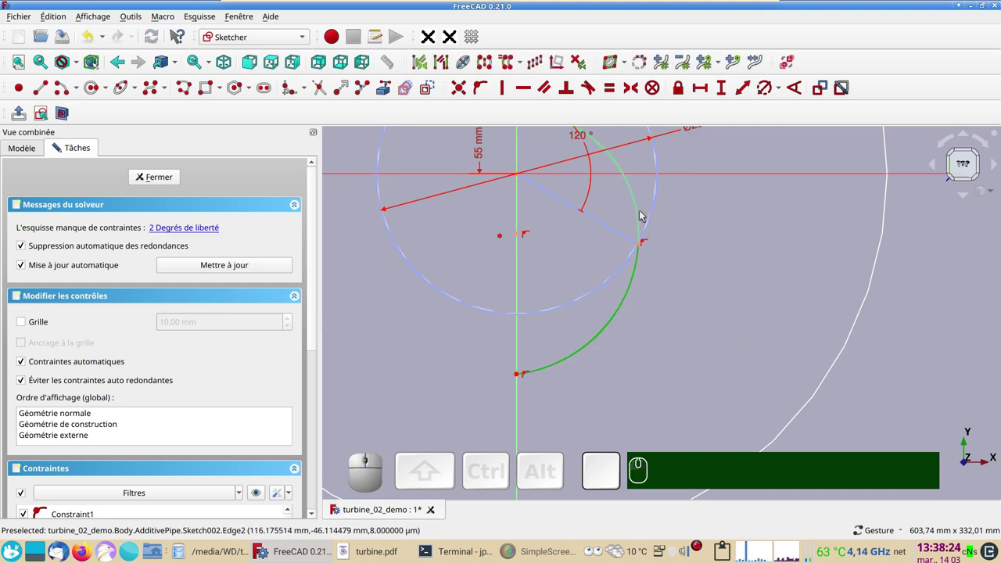
left_click(640, 216)
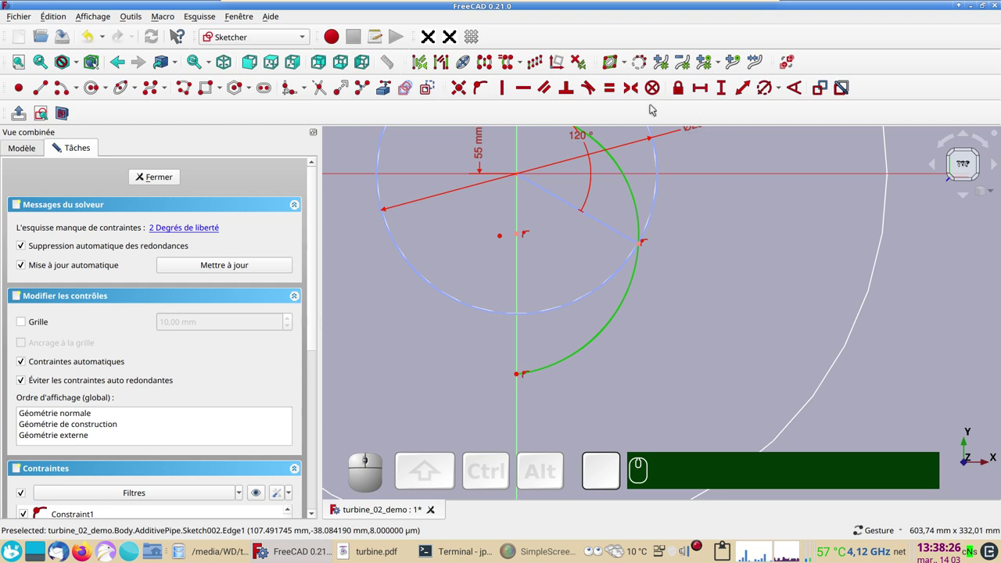
key("t")
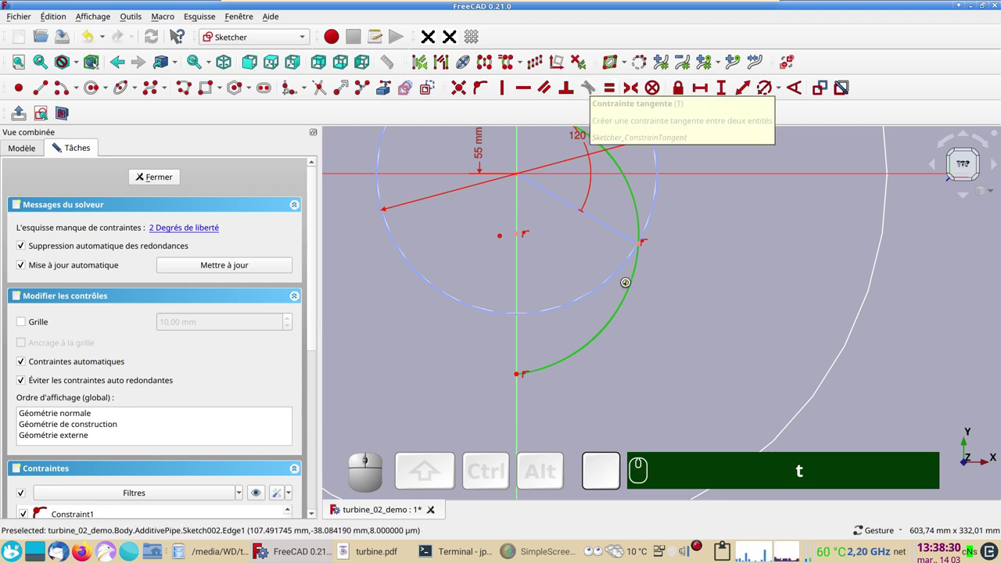
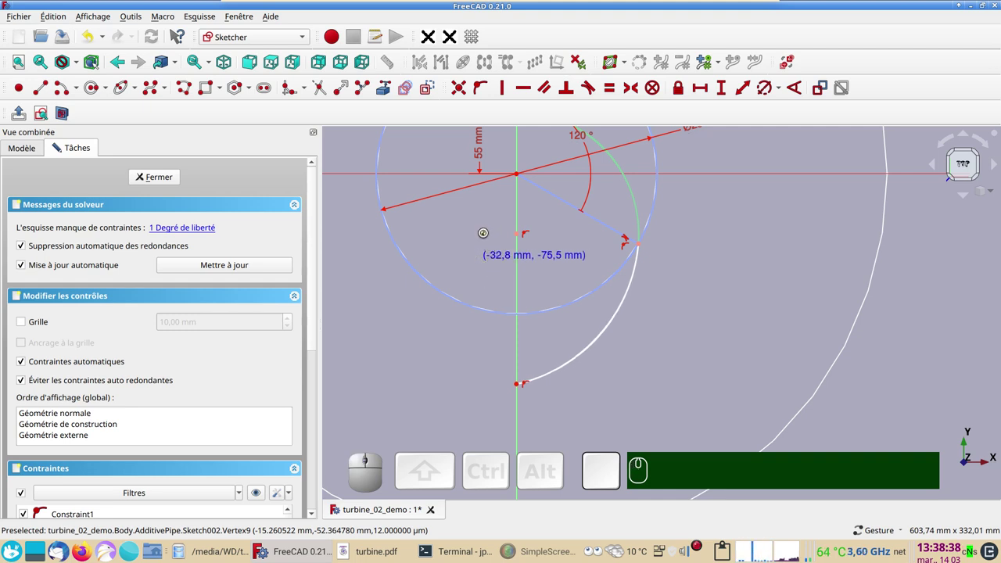
- Constrain the new arc's centre 10 mm horizontally from the vertical axis
left_click(487, 231)
left_click(520, 237)
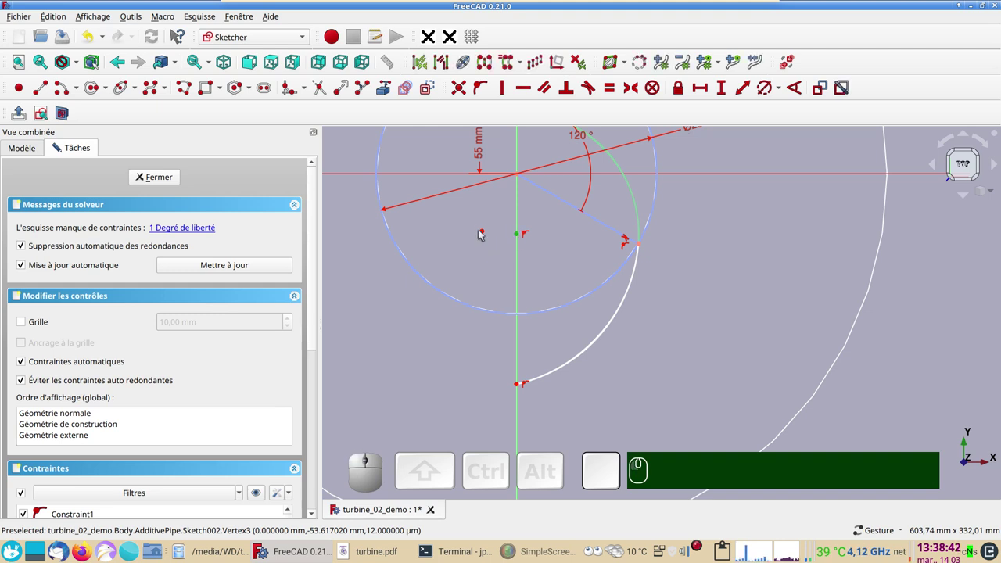
left_click(485, 234)
left_click(704, 90)
key("KP_1")
key("KP_0")
key("Return")
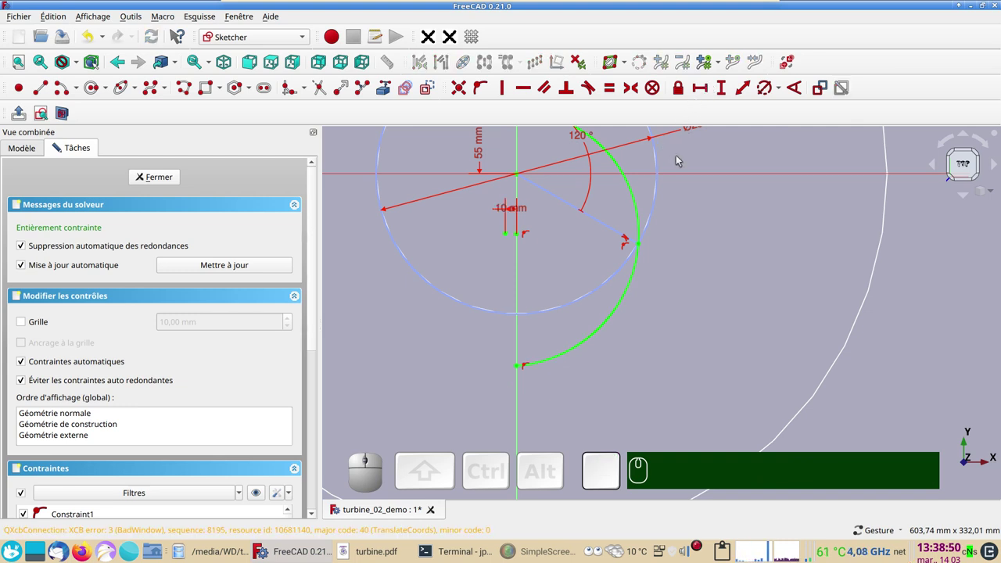
- Close the path sketch to show the revised blades, then select the ring Sketch006
left_click(170, 179)
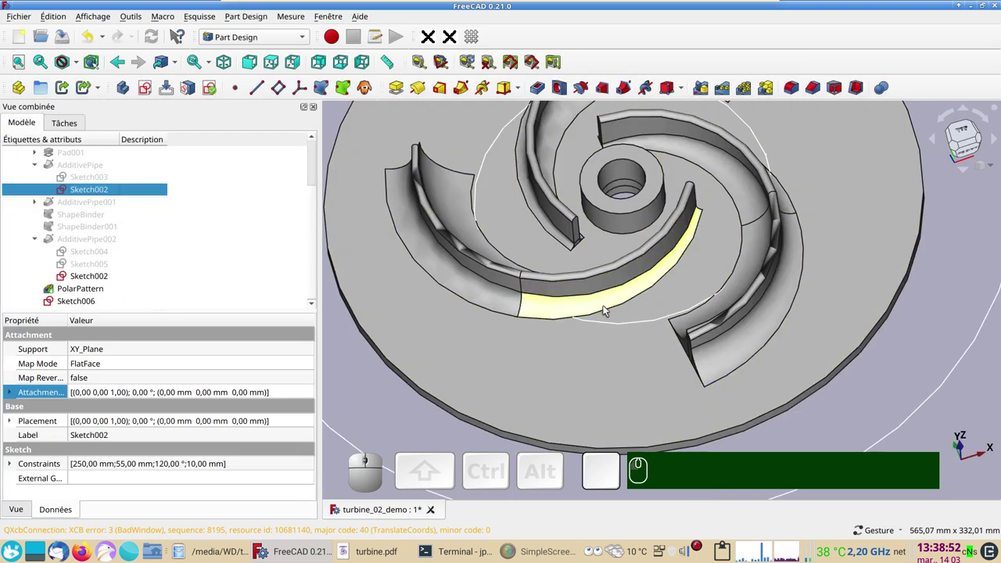
scroll("up", 3)
left_click(650, 352)
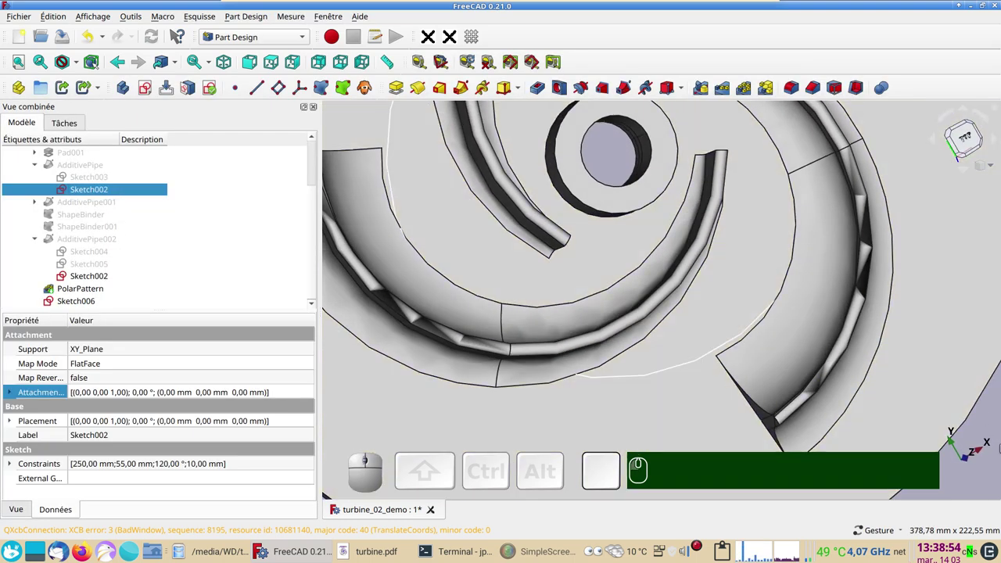
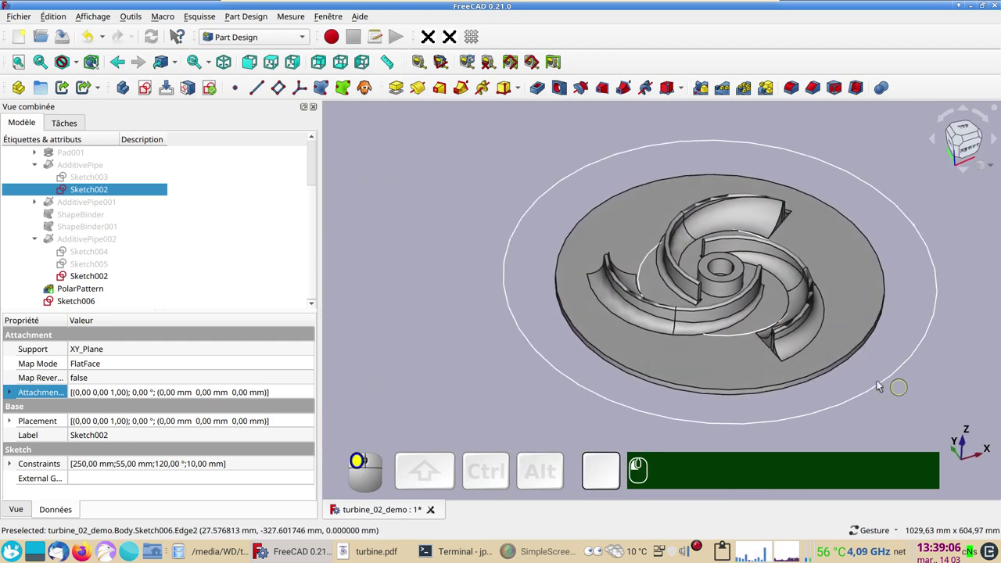
left_click(88, 304)
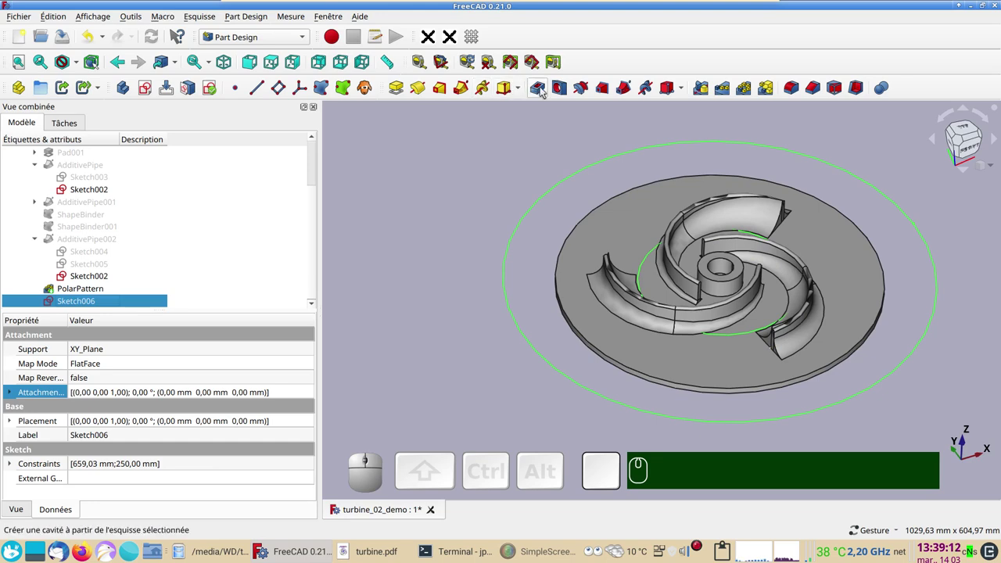
- Pocket the ring sketch through all, symmetric to its plane, trimming disk and blades
left_click(545, 91)
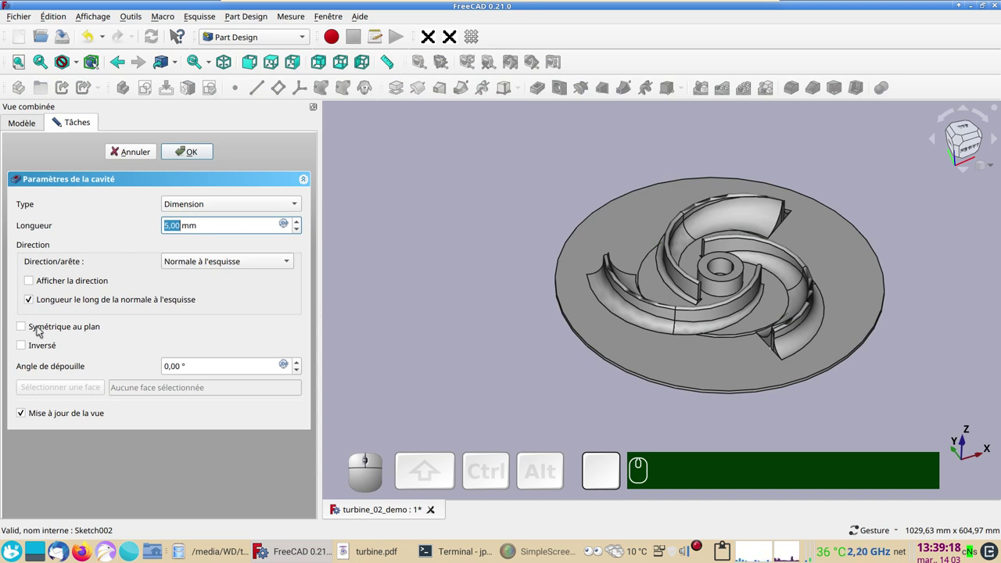
left_click(41, 330)
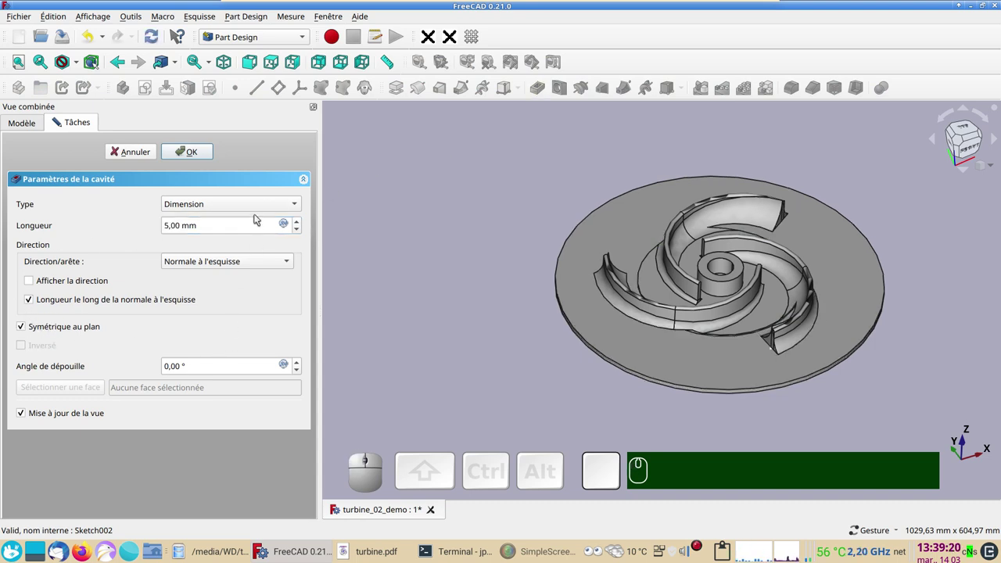
left_click(259, 207)
left_click(250, 219)
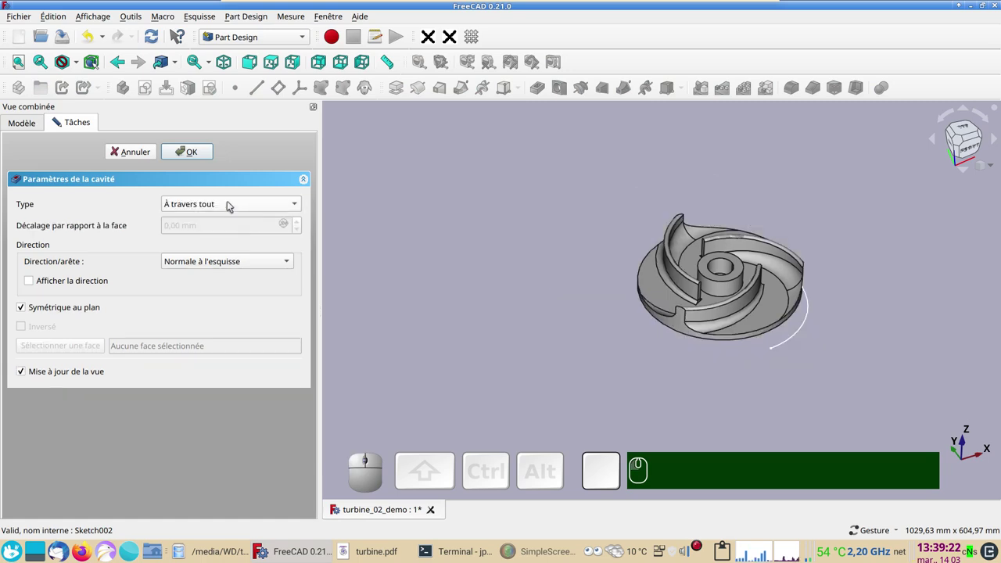
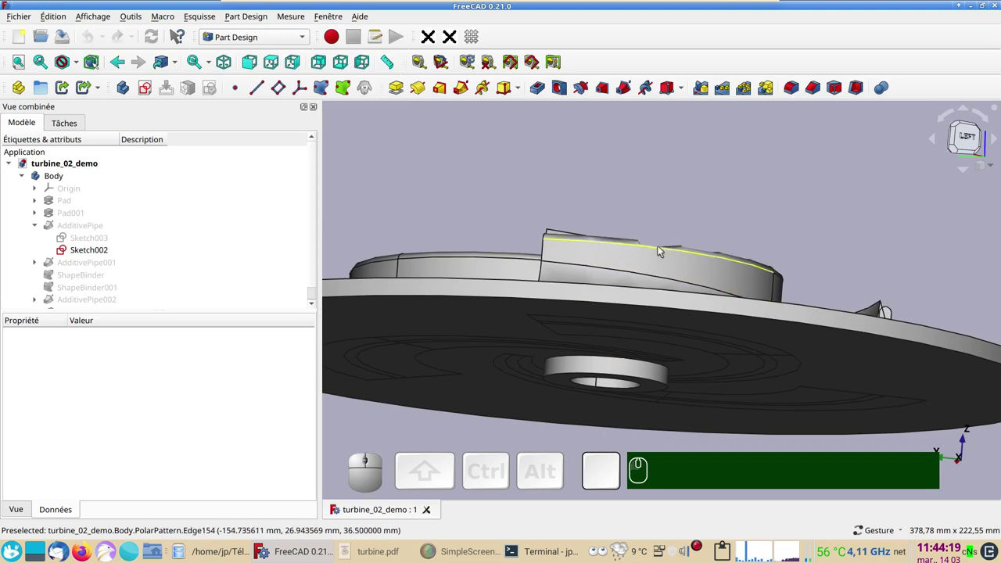
left_click_drag(649, 164, 665, 379)
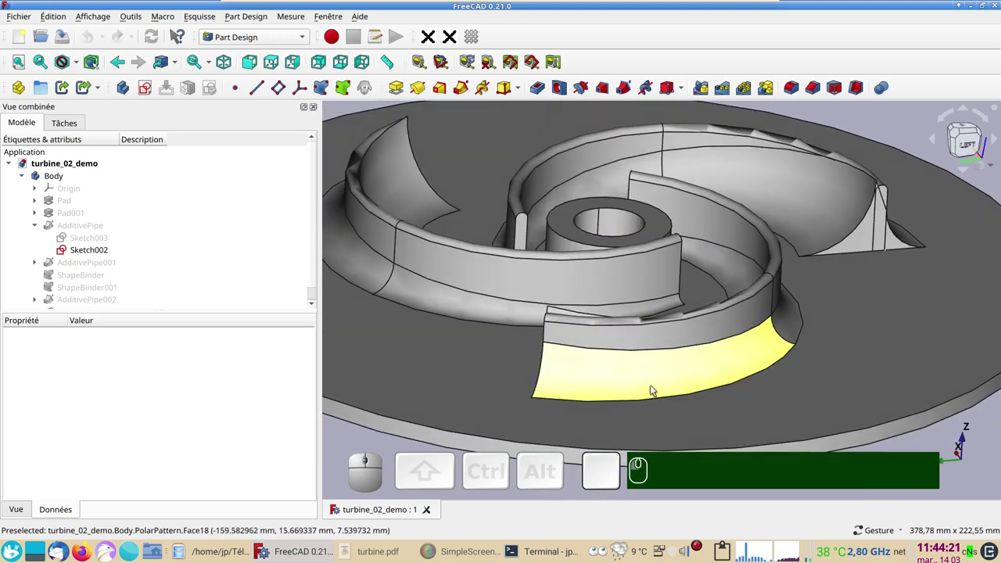
scroll("down", 3)
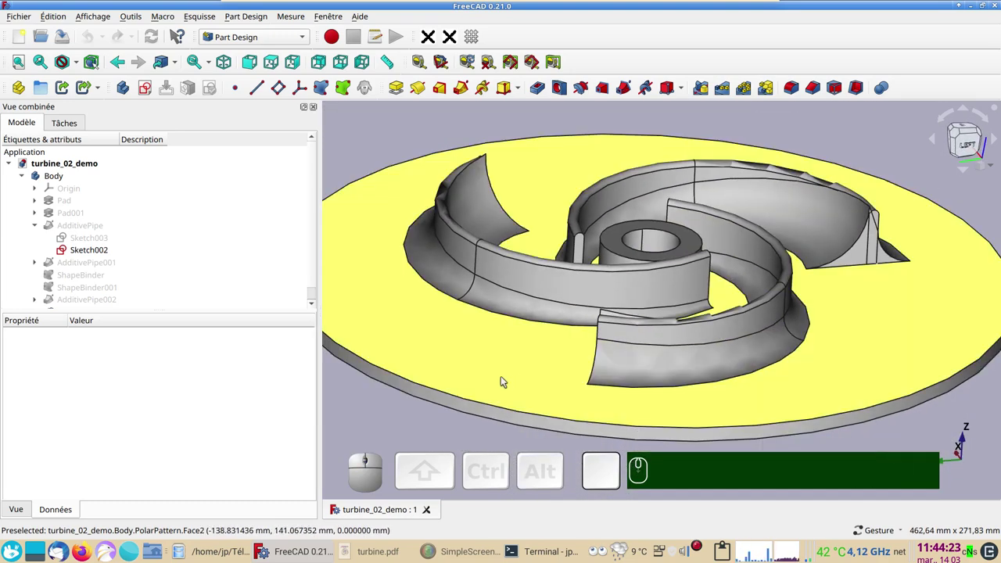
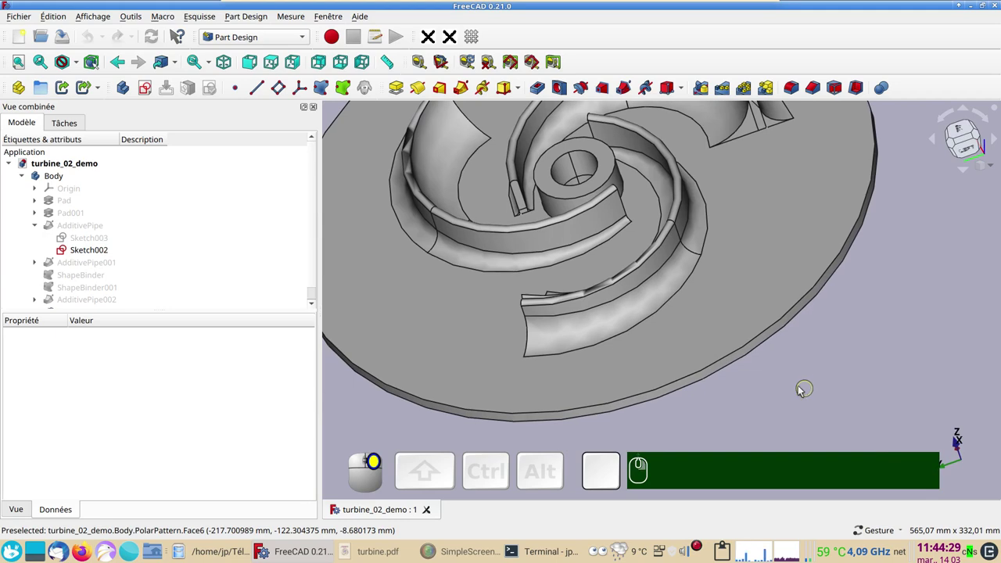
scroll("down", 3)
left_click_drag(597, 403, 543, 337)
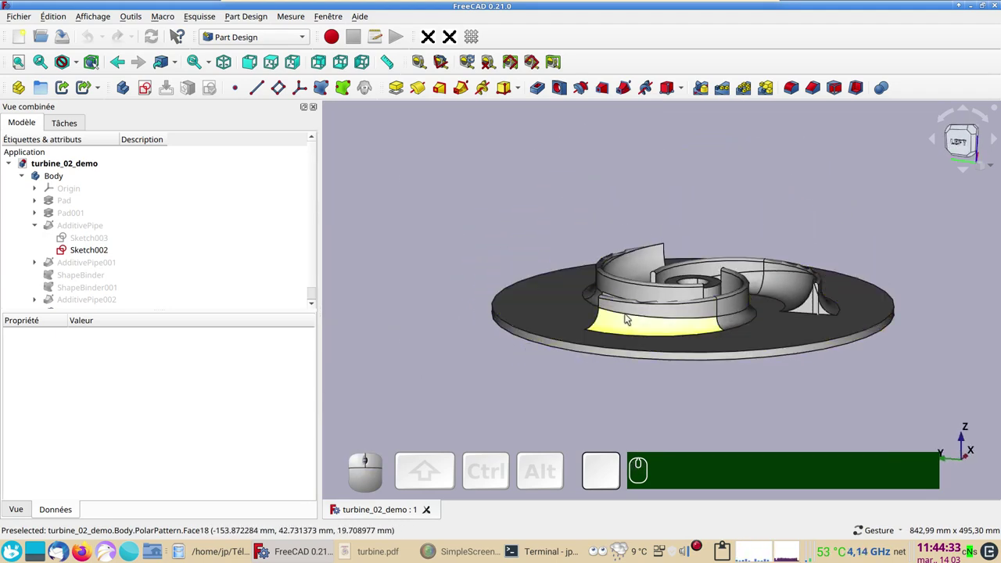
scroll("up", 3)
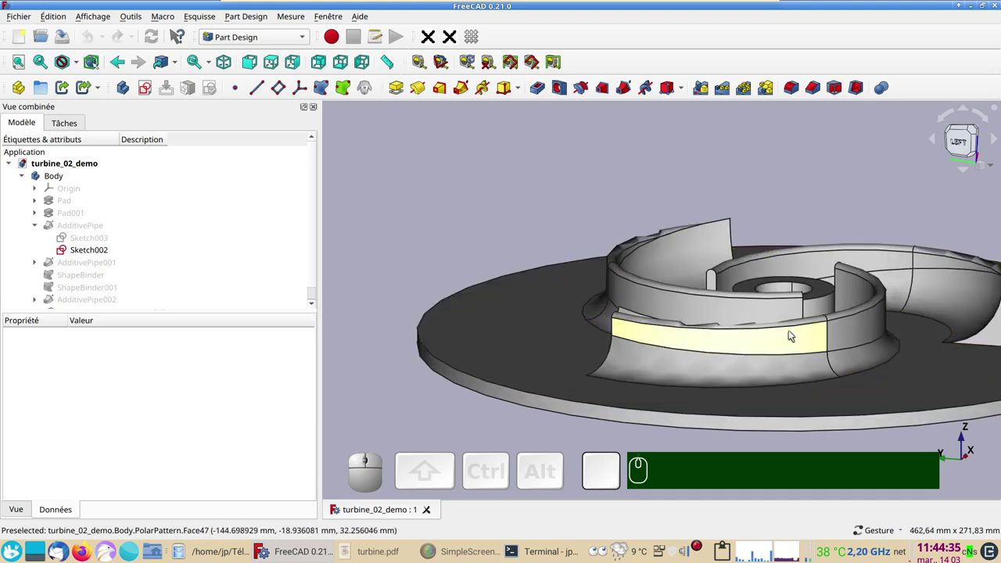
left_click_drag(476, 253, 514, 305)
scroll("down", 3)
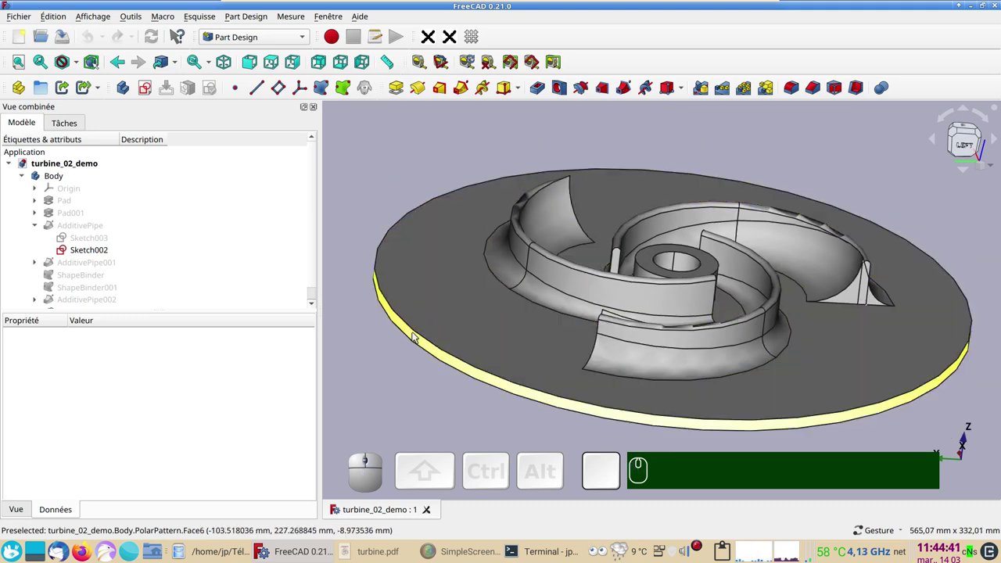
left_click_drag(411, 320, 703, 357)
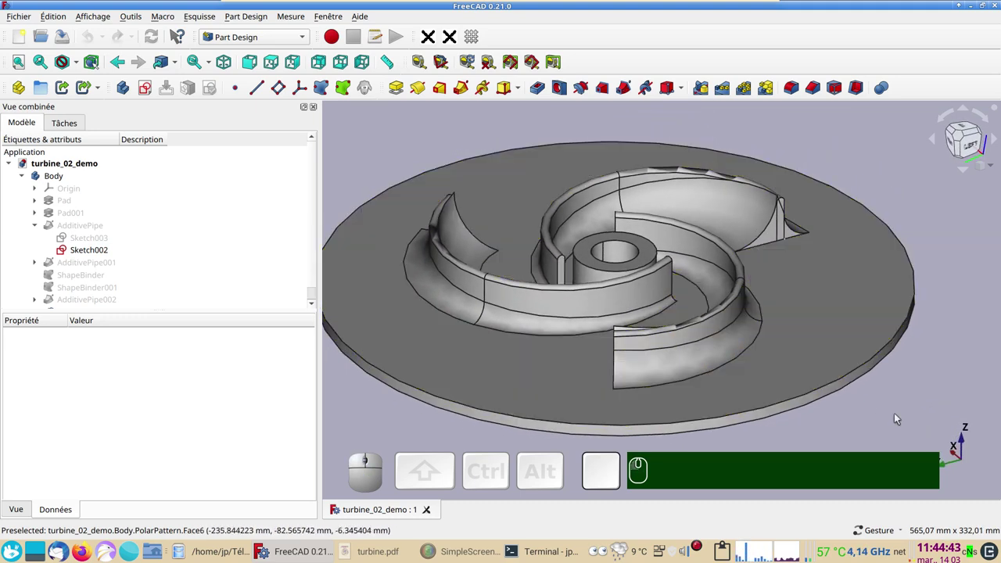
scroll("down", 3)
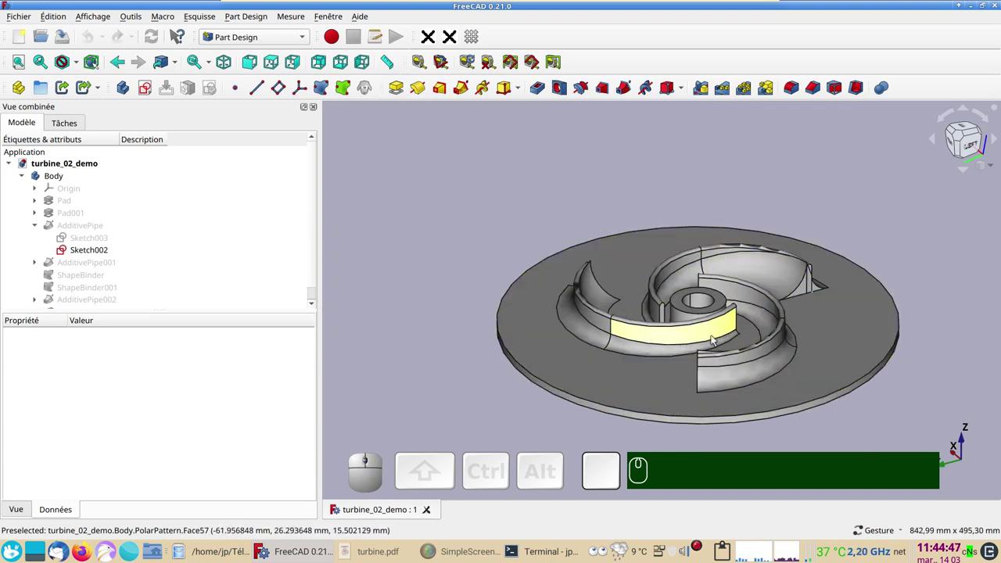
left_click_drag(423, 211, 498, 198)
left_click_drag(502, 200, 514, 279)
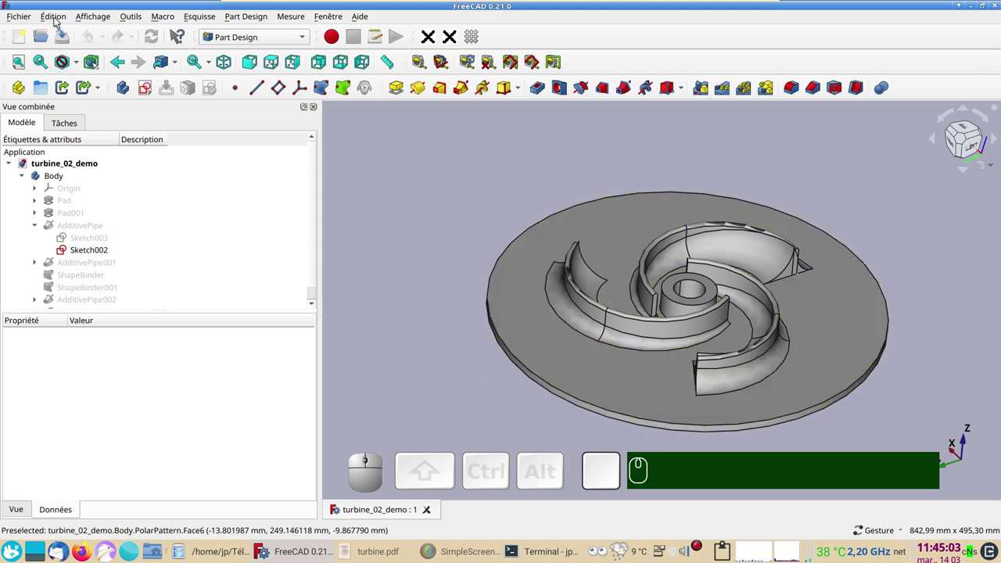
- In Part Design shape-view preferences set maximum angular deviation to 28.50° and close
left_click(58, 21)
left_click(106, 316)
left_click(251, 332)
left_click(371, 27)
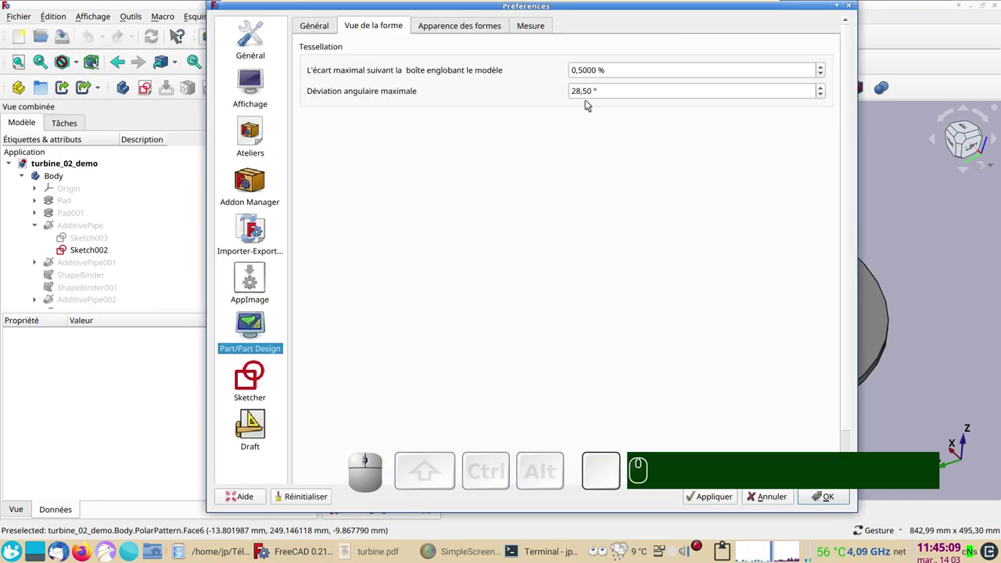
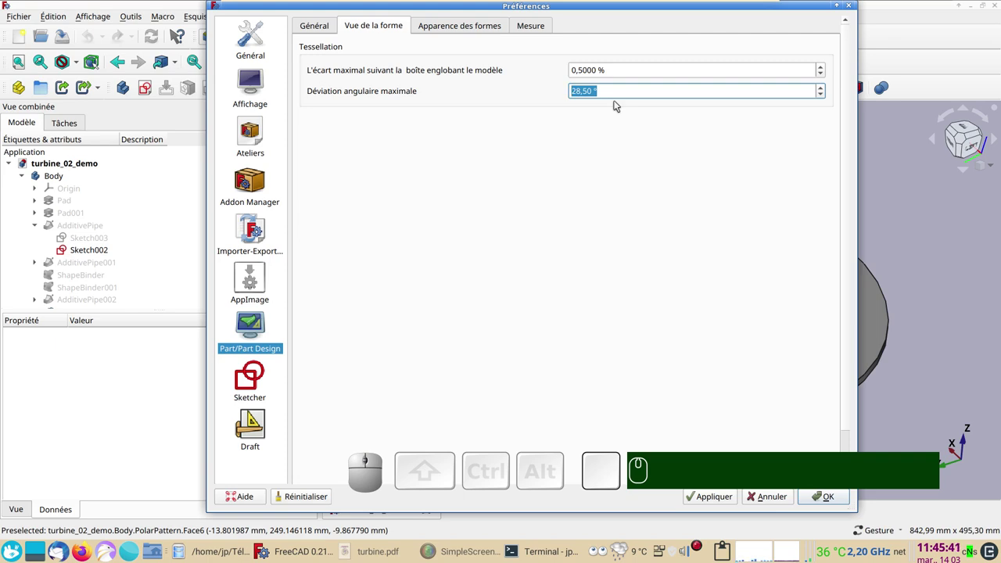
key("KP_6")
key("KP_Enter")
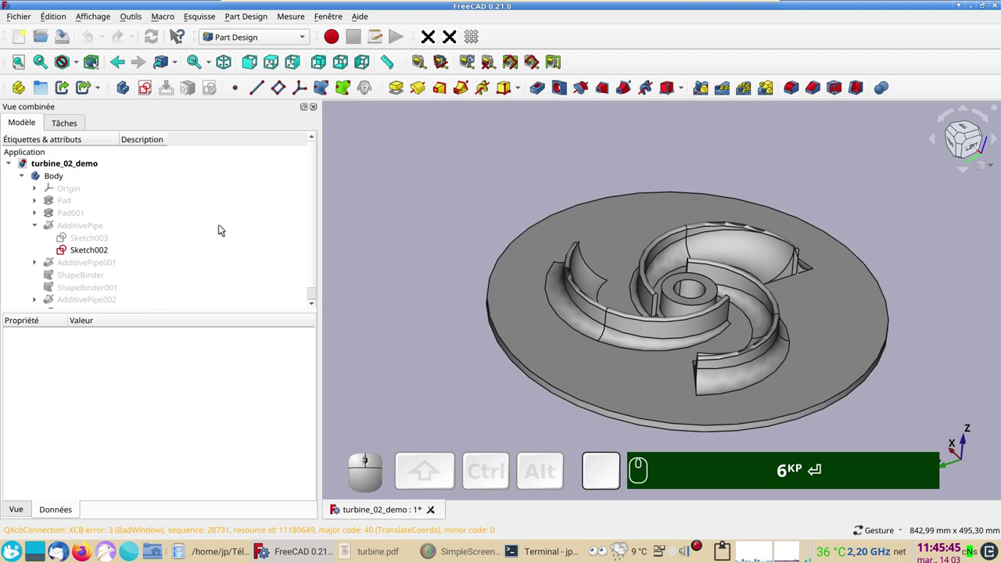
- Recompute the PolarPattern feature so the trimmed impeller redisplays
left_click_drag(317, 273, 148, 306)
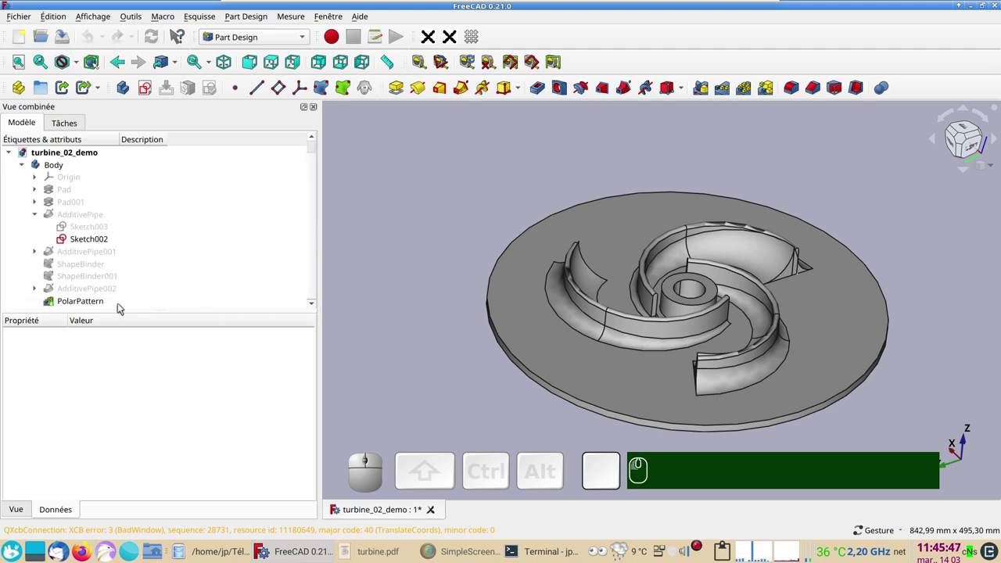
left_click(79, 304)
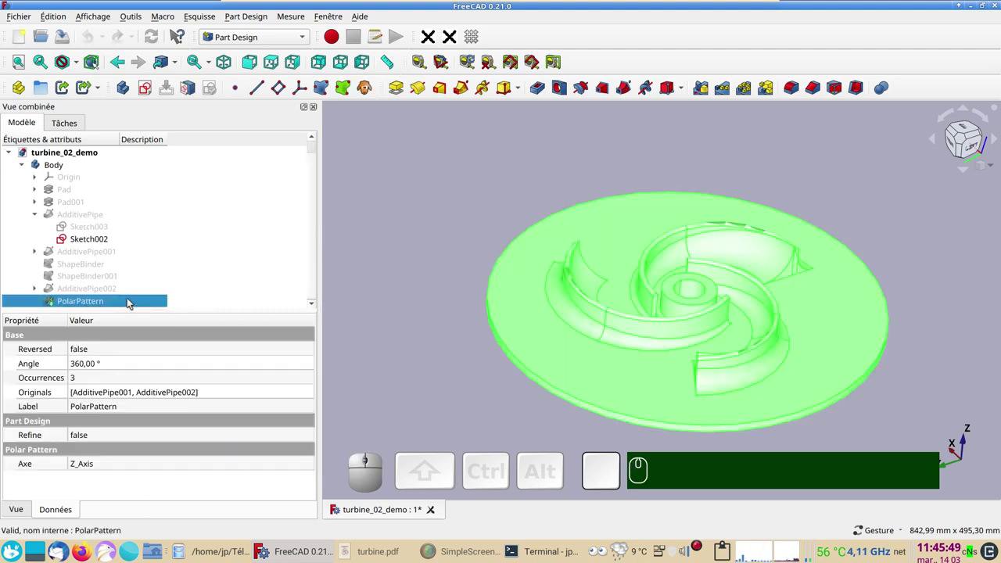
right_click(119, 302)
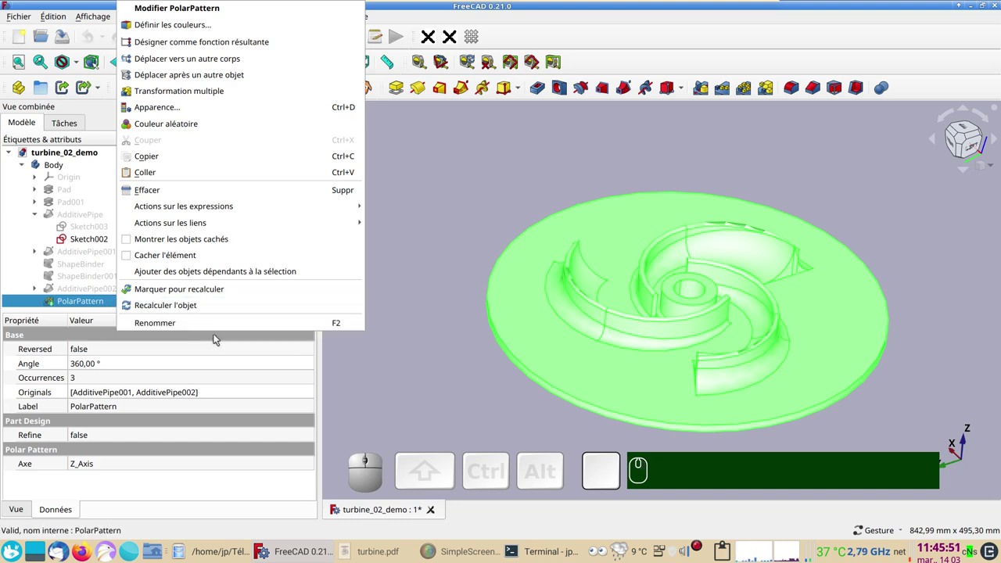
left_click(186, 307)
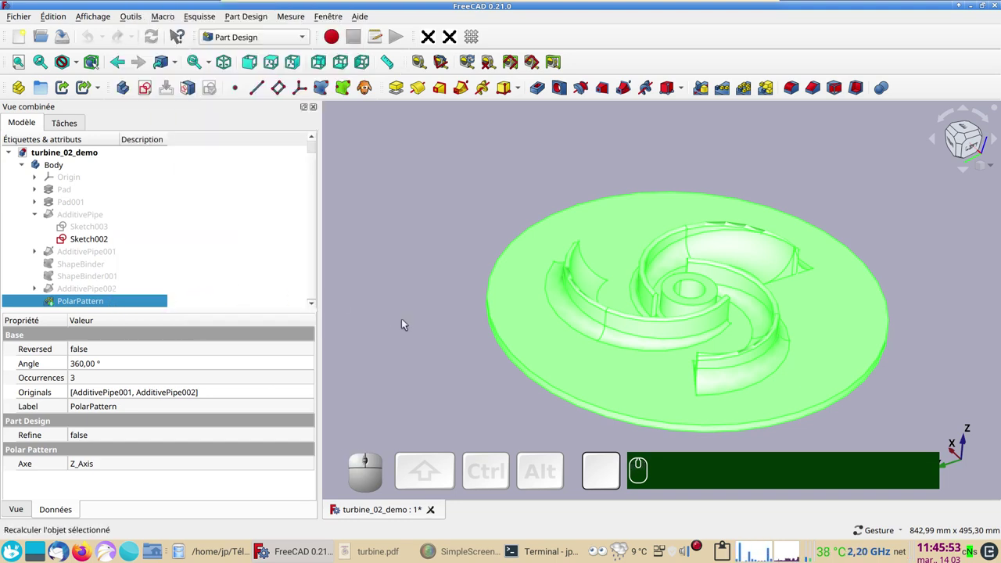
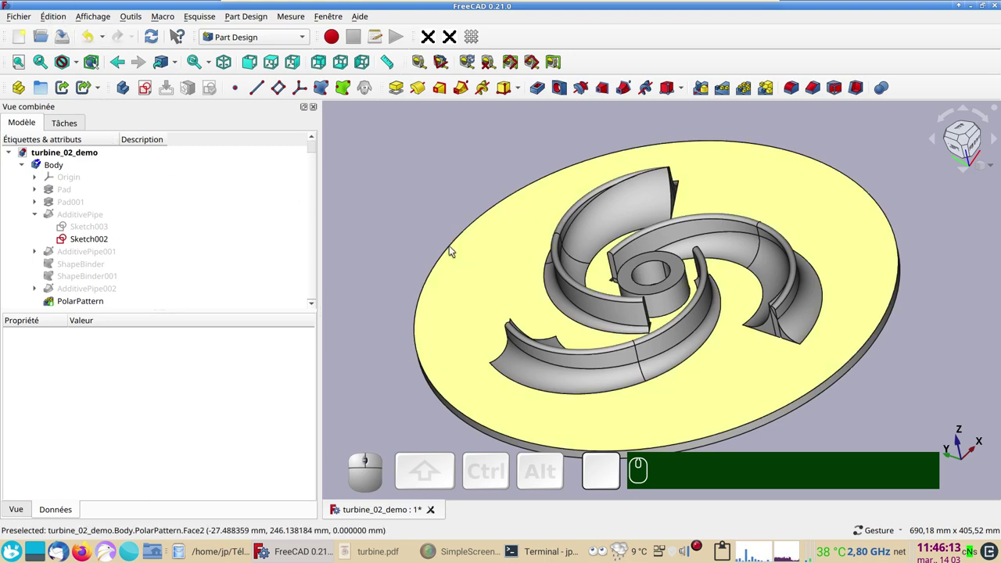
- Orbit the impeller to inspect the blades cut at the disc rim
left_click_drag(446, 286, 422, 322)
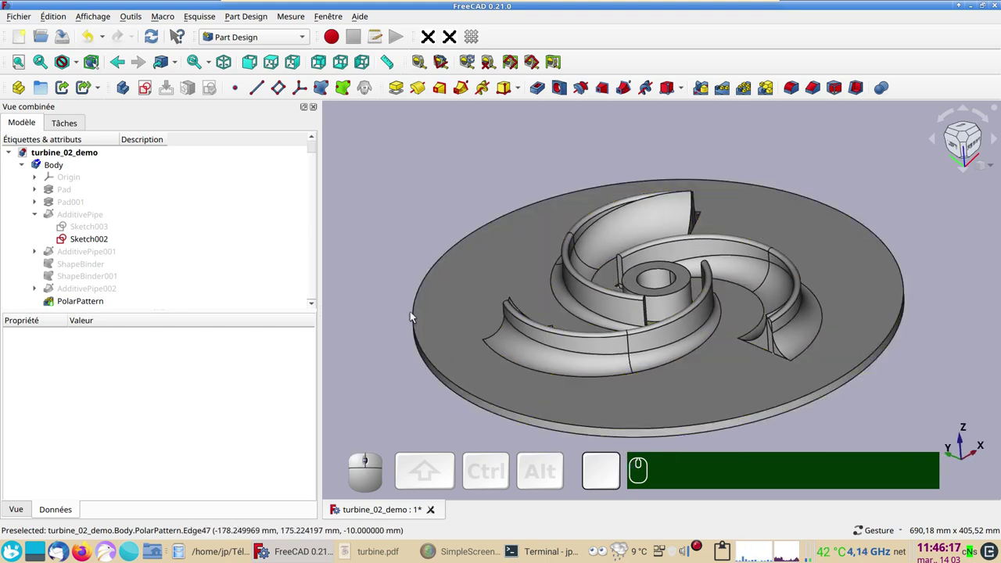
left_click_drag(393, 218, 418, 231)
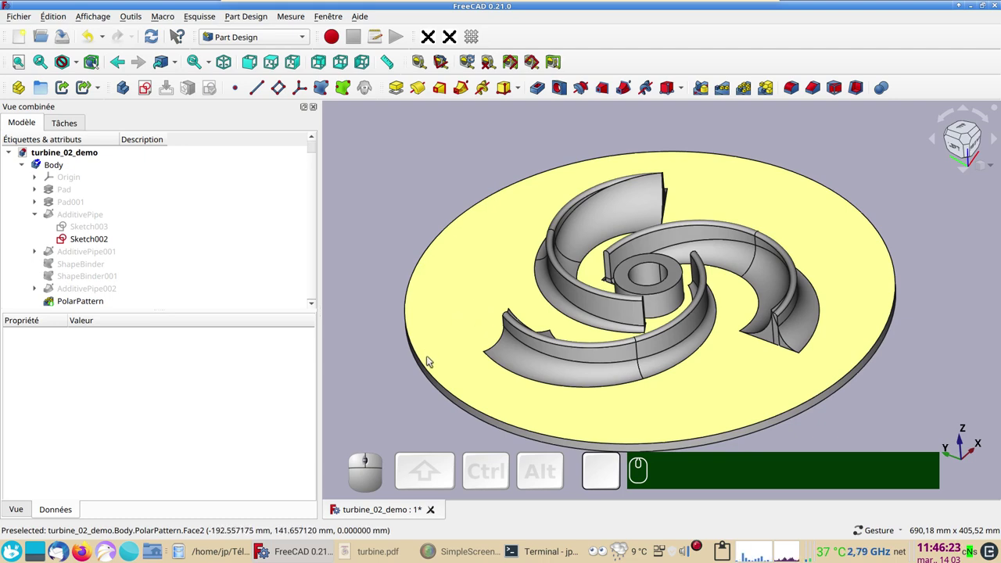
left_click_drag(706, 341, 619, 269)
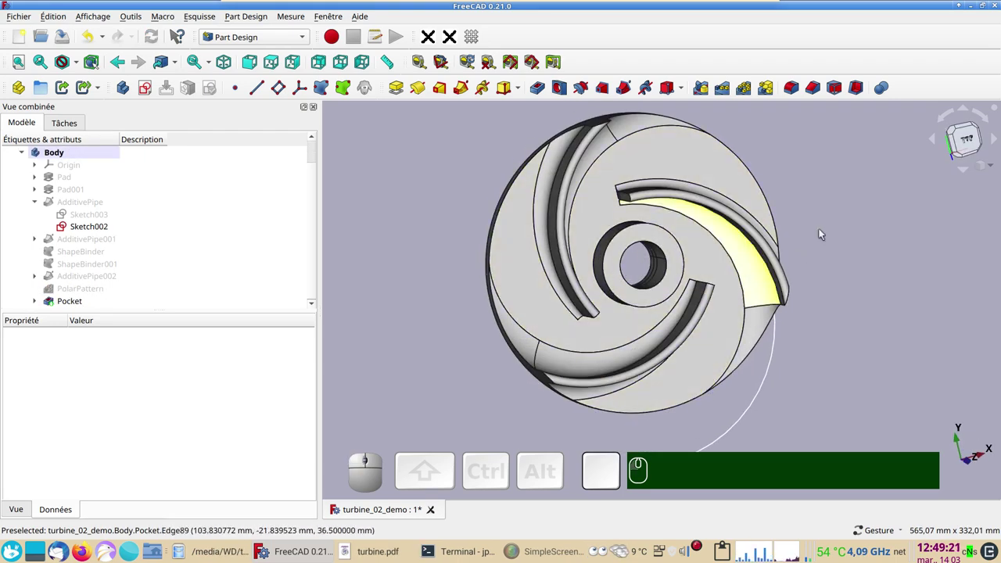
- Look down on the impeller and start a new sketch in the body
left_click_drag(447, 273, 297, 209)
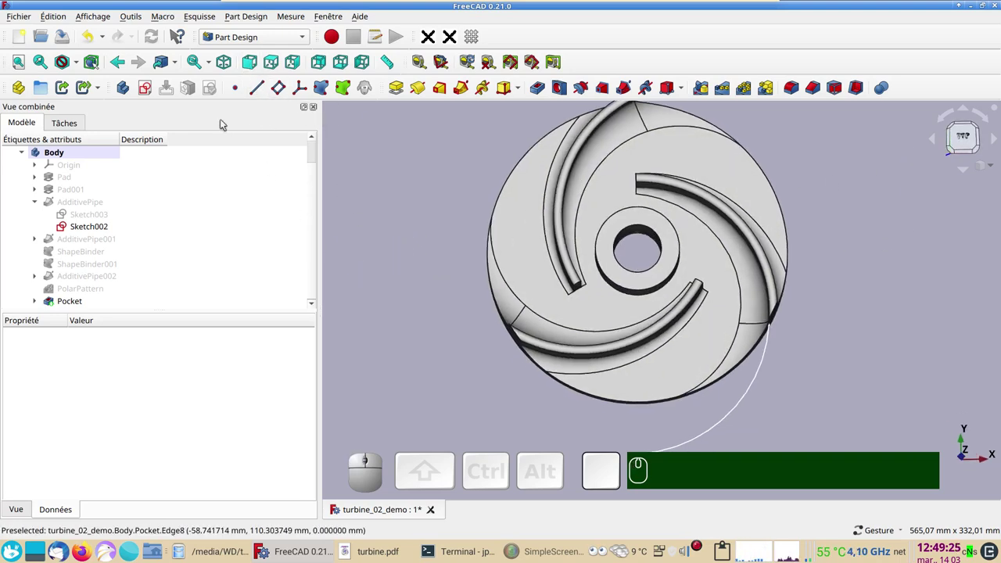
left_click(147, 90)
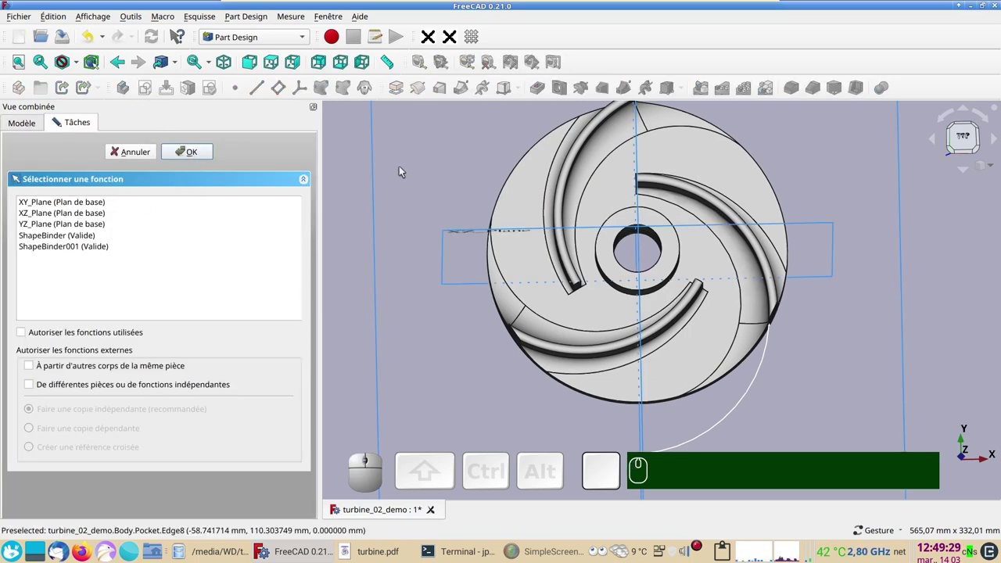
- On the XY plane draw a rectangle over the bore in section view, symmetric about the origin
left_click(94, 201)
left_click(202, 154)
middle_click(442, 260)
scroll("up", 3)
right_click(629, 283)
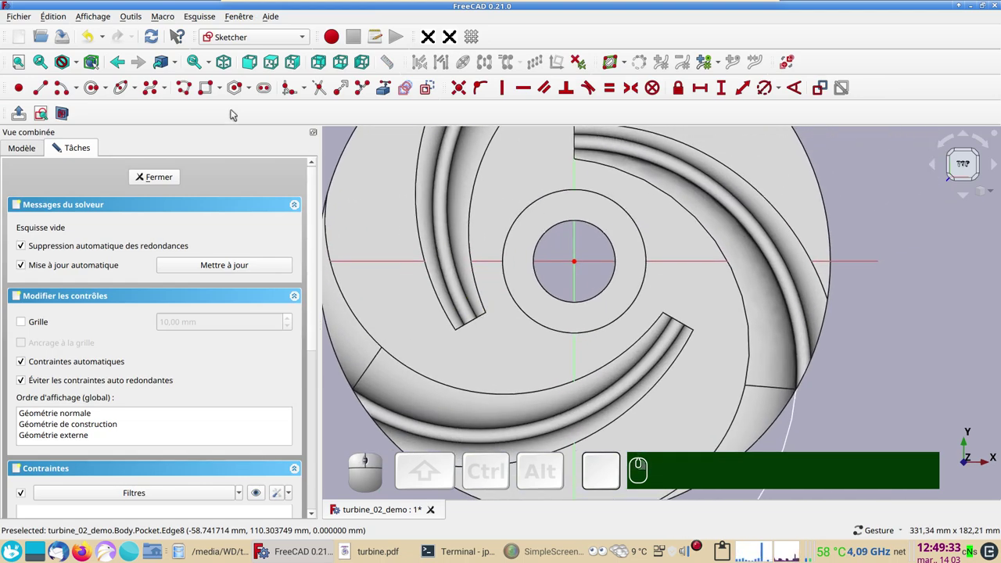
left_click(213, 90)
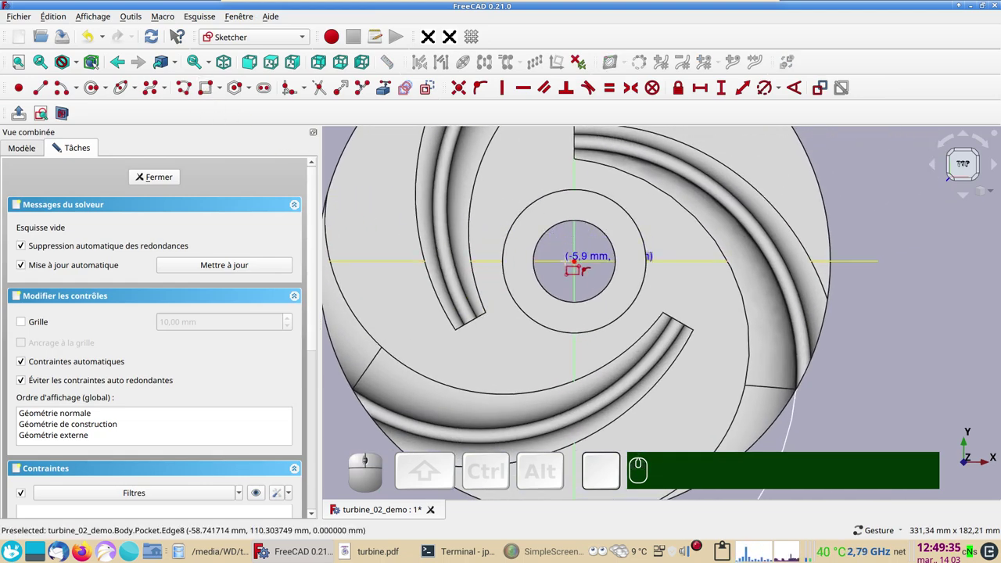
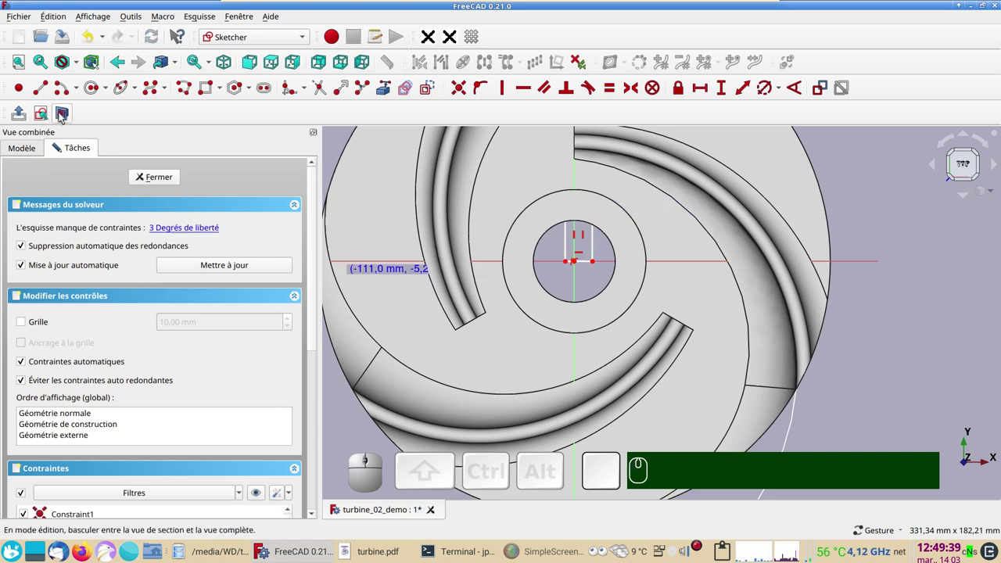
left_click(61, 112)
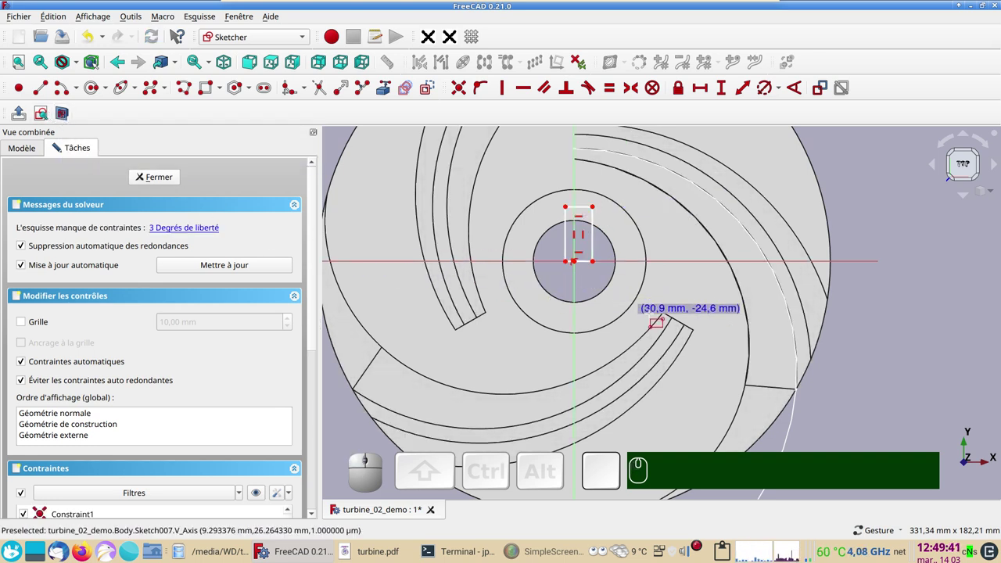
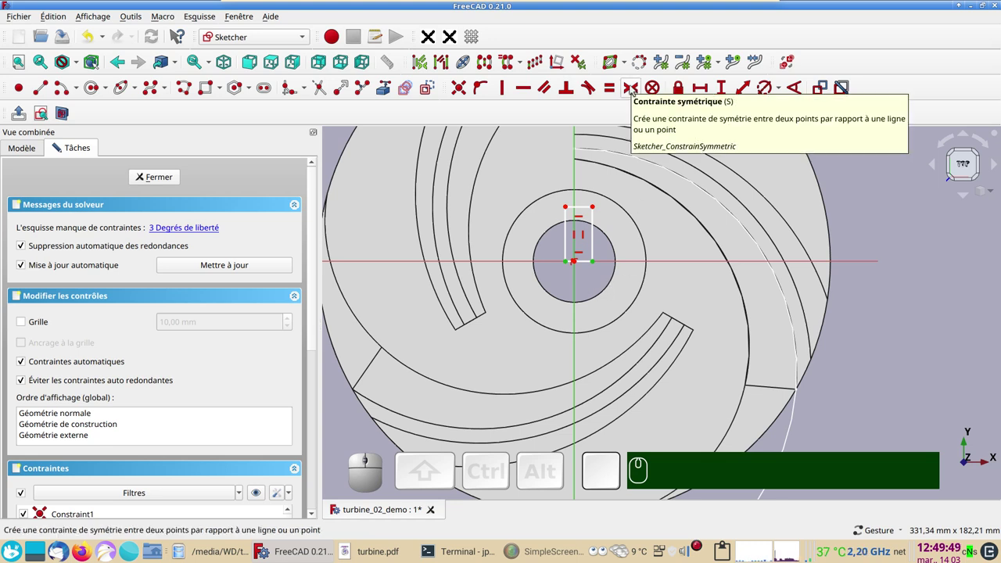
key("s")
- Dimension the keyway rectangle 10 mm wide and 25 mm high
scroll("up", 3)
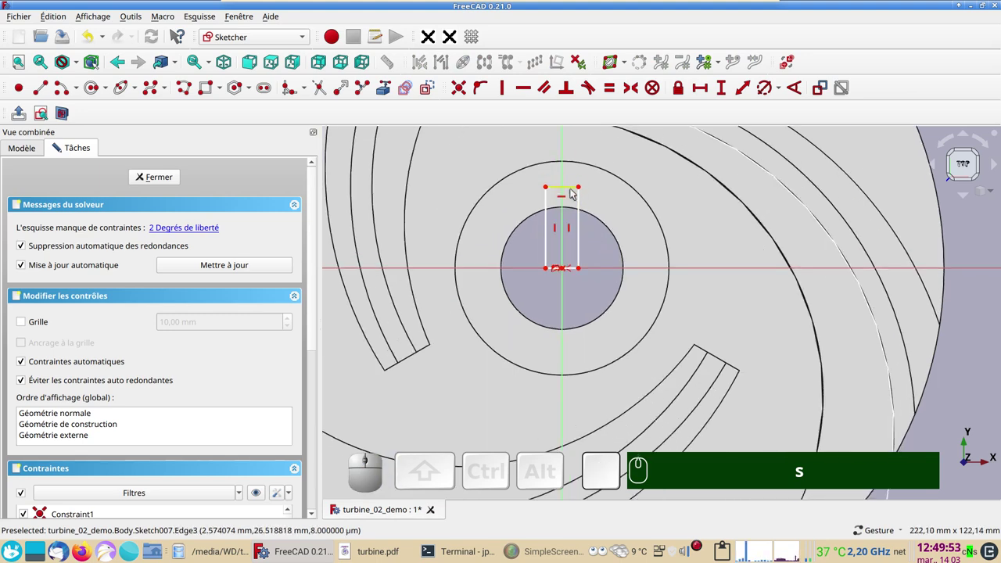
left_click(575, 192)
left_click(703, 93)
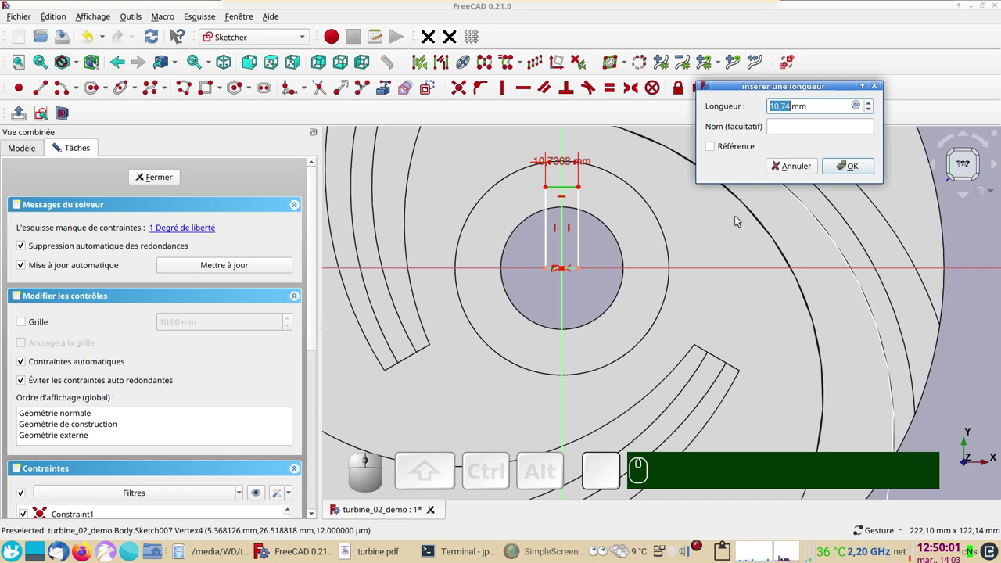
key("KP_1")
key("KP_0")
key("Return")
scroll("up", 3)
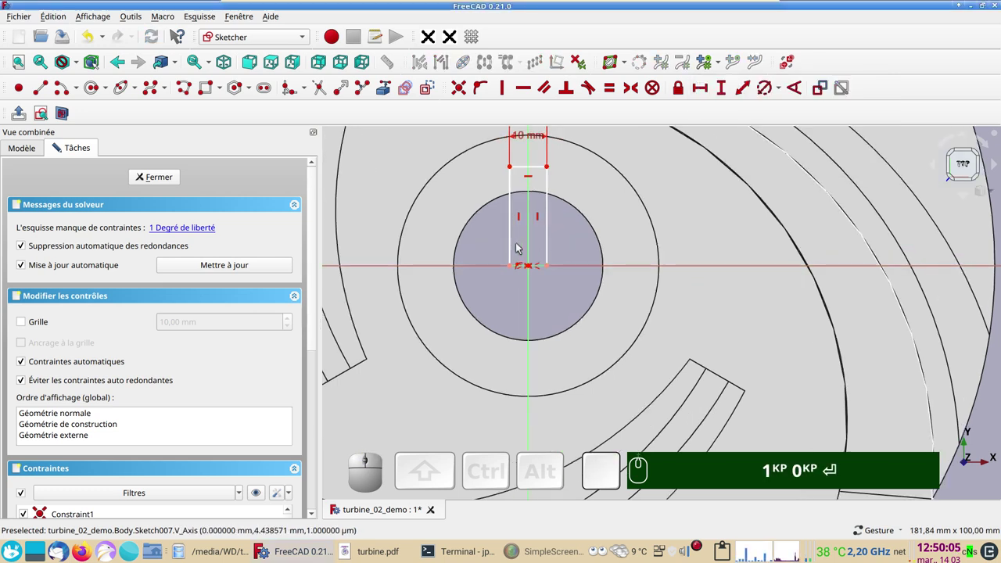
left_click(513, 241)
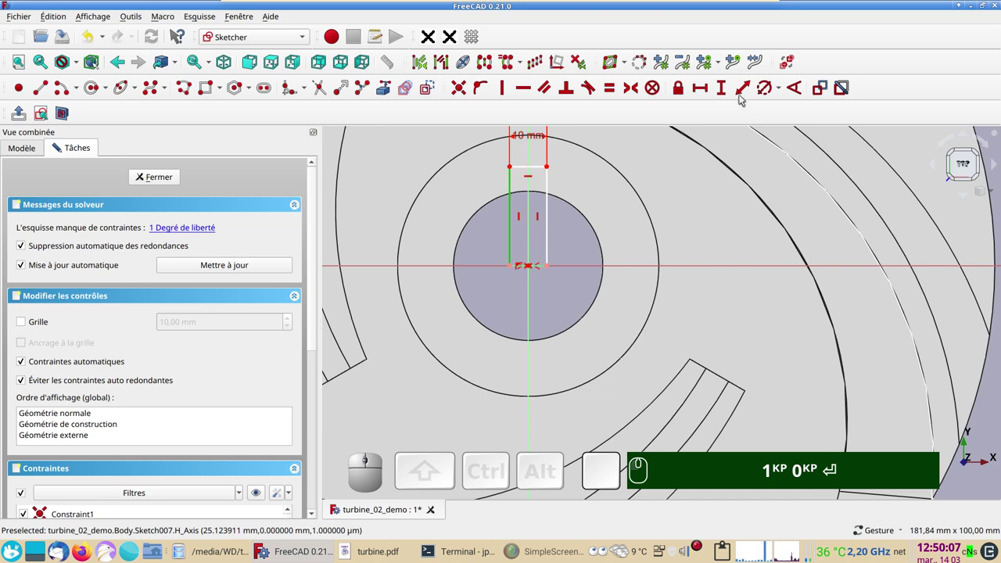
left_click(728, 94)
key("KP_2")
key("KP_5")
key("Return")
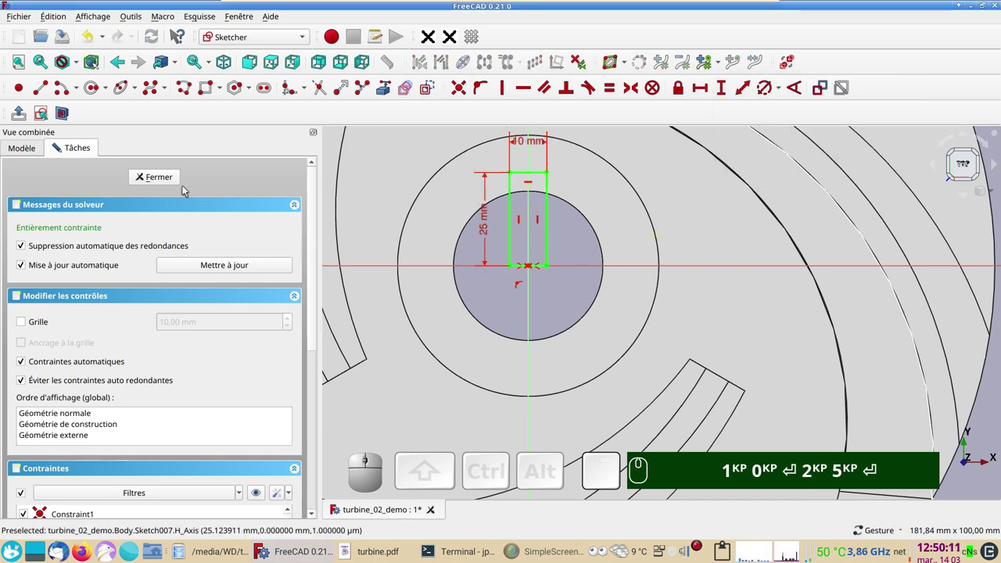
- Close the fully constrained keyway Sketch007 and return to the model view
left_click(161, 180)
scroll("down", 3)
key("KP_1")
key("KP_0")
key("Return")
key("KP_2")
key("KP_5")
left_click_drag(634, 404, 564, 348)
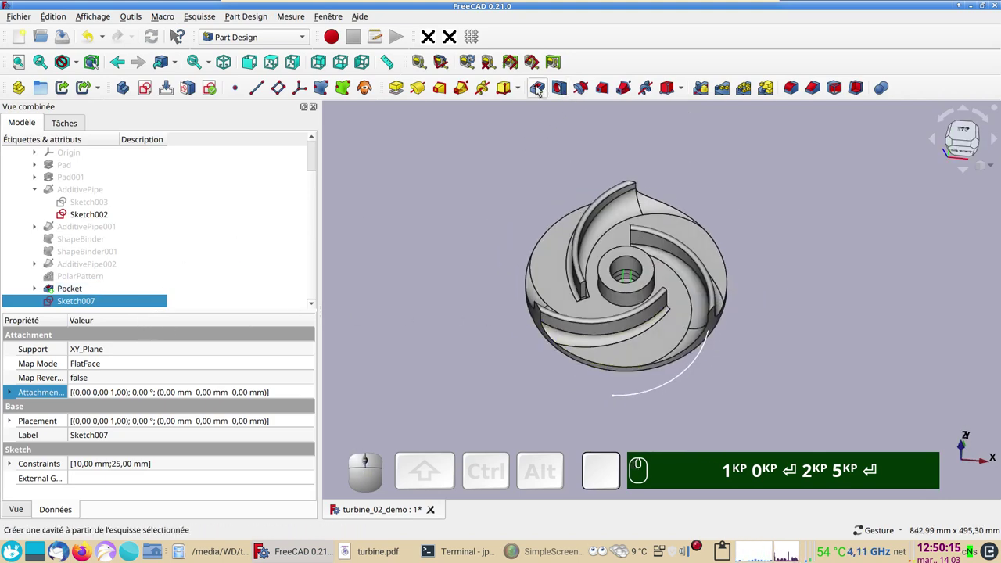
- Pocket the keyway sketch through all, symmetric to plane, cutting the slot into the hub bore
left_click(541, 89)
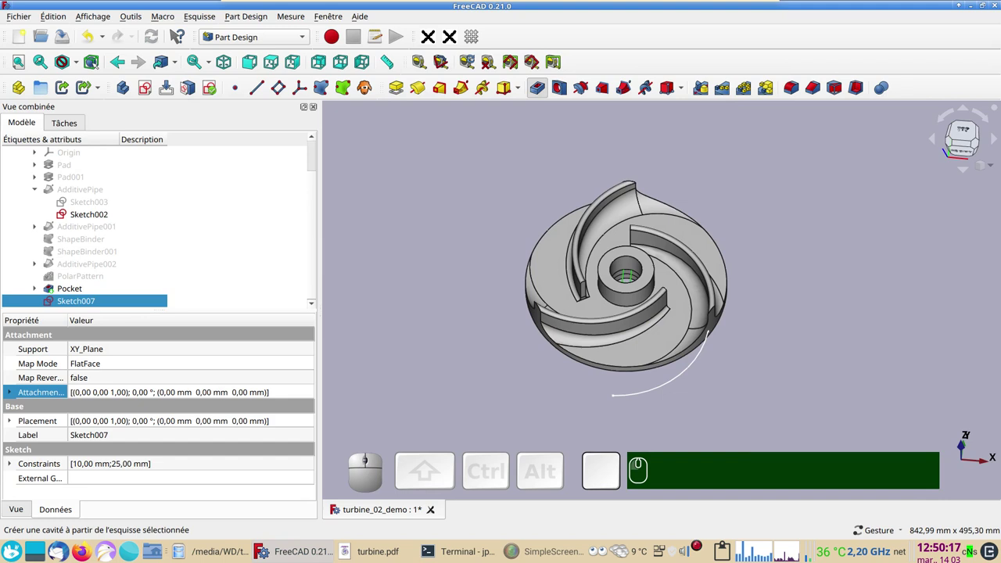
left_click(47, 332)
left_click(229, 205)
left_click(219, 223)
left_click(199, 148)
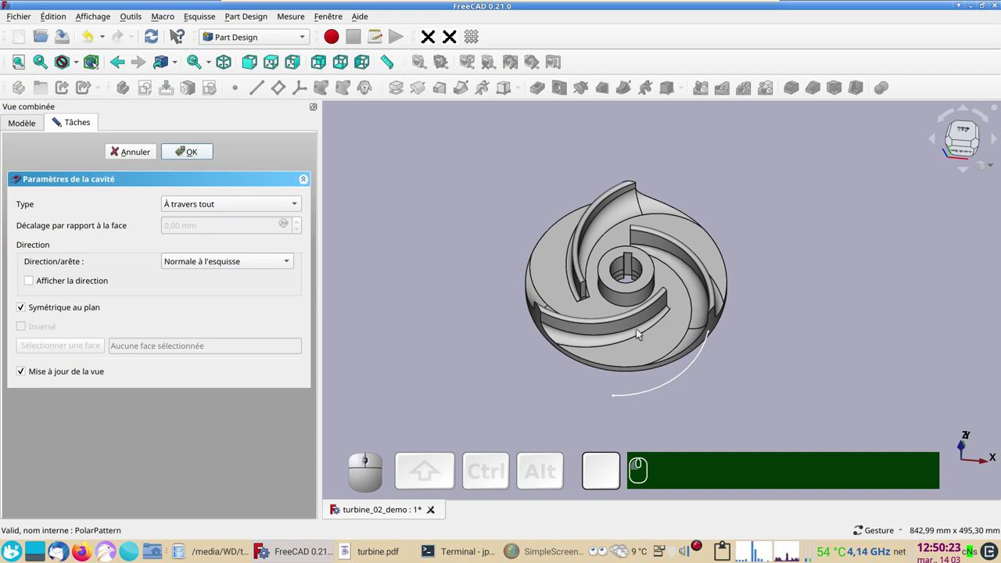
scroll("up", 3)
left_click(655, 376)
- Hide the blade path sketch to leave the finished impeller displayed
key("space")
key("space")
scroll("up", 3)
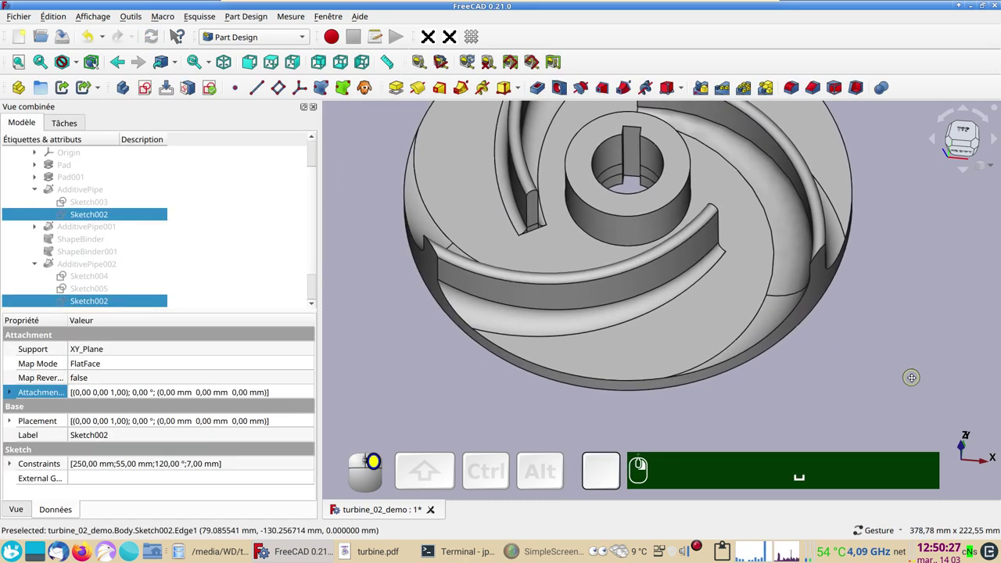
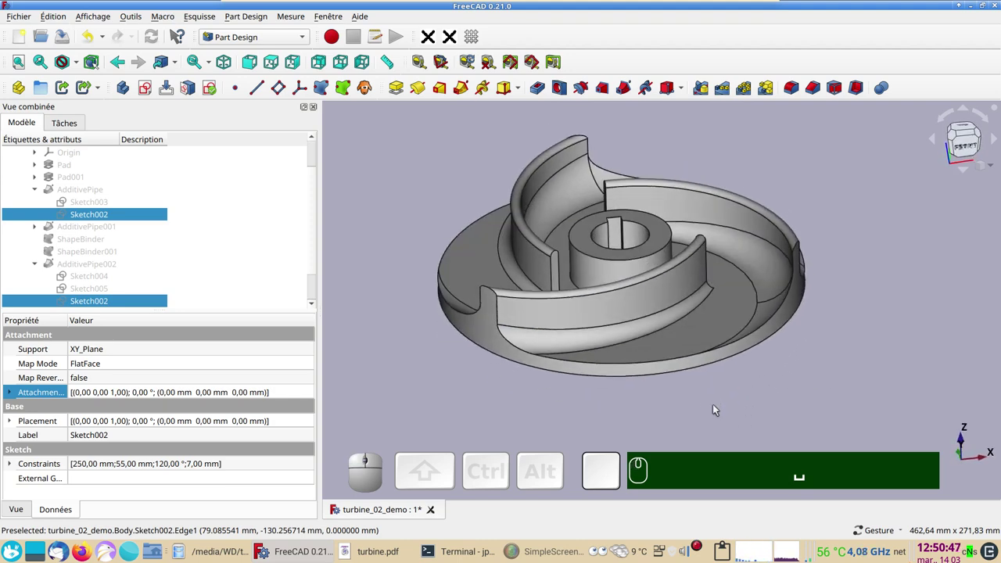
left_click_drag(449, 379, 813, 379)
left_click_drag(879, 359, 891, 383)
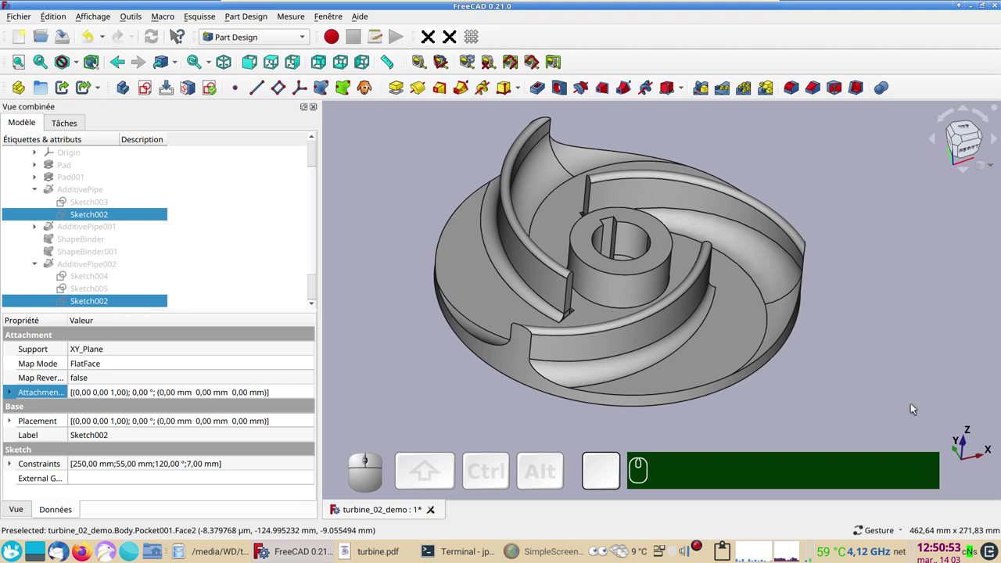
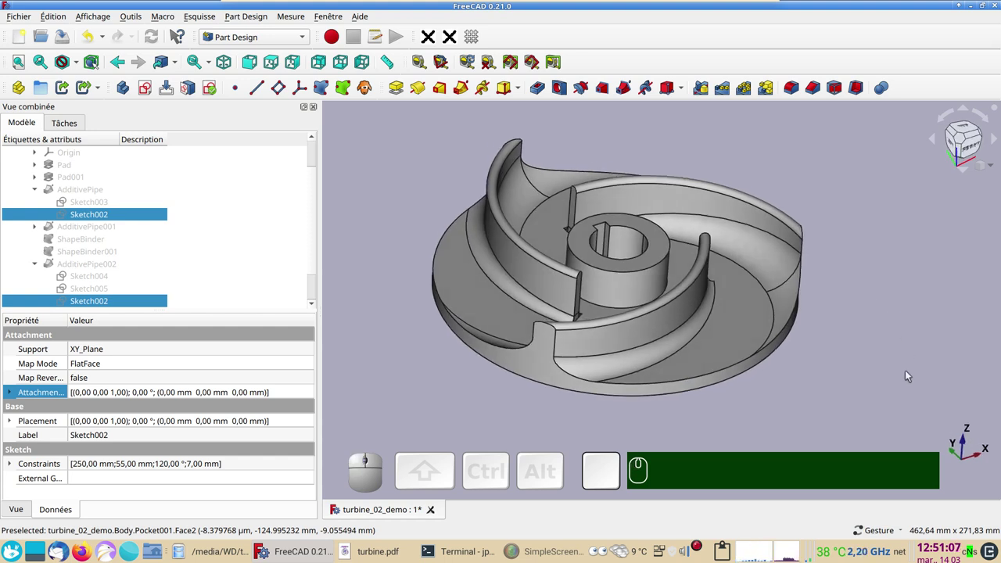
left_click_drag(898, 366, 836, 353)
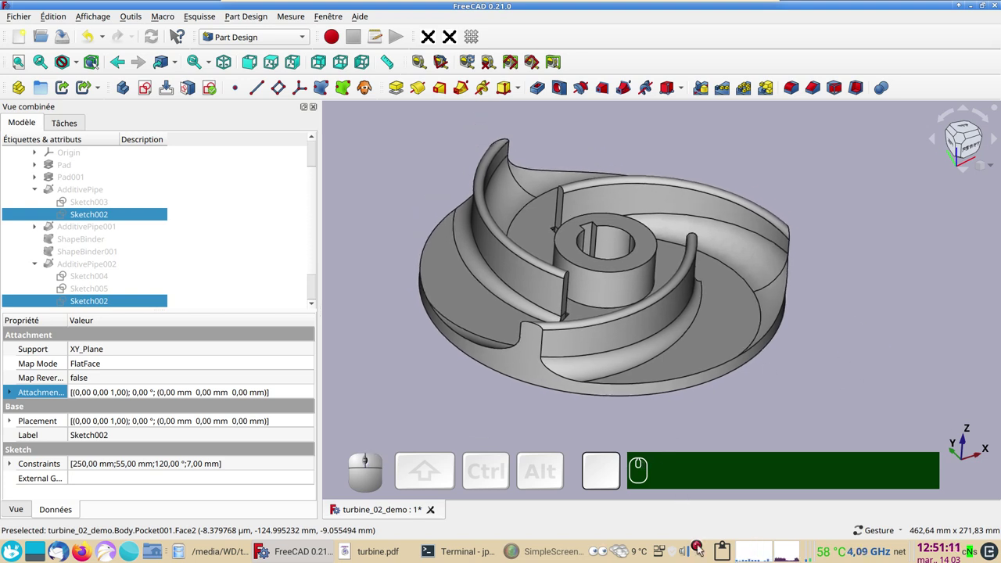